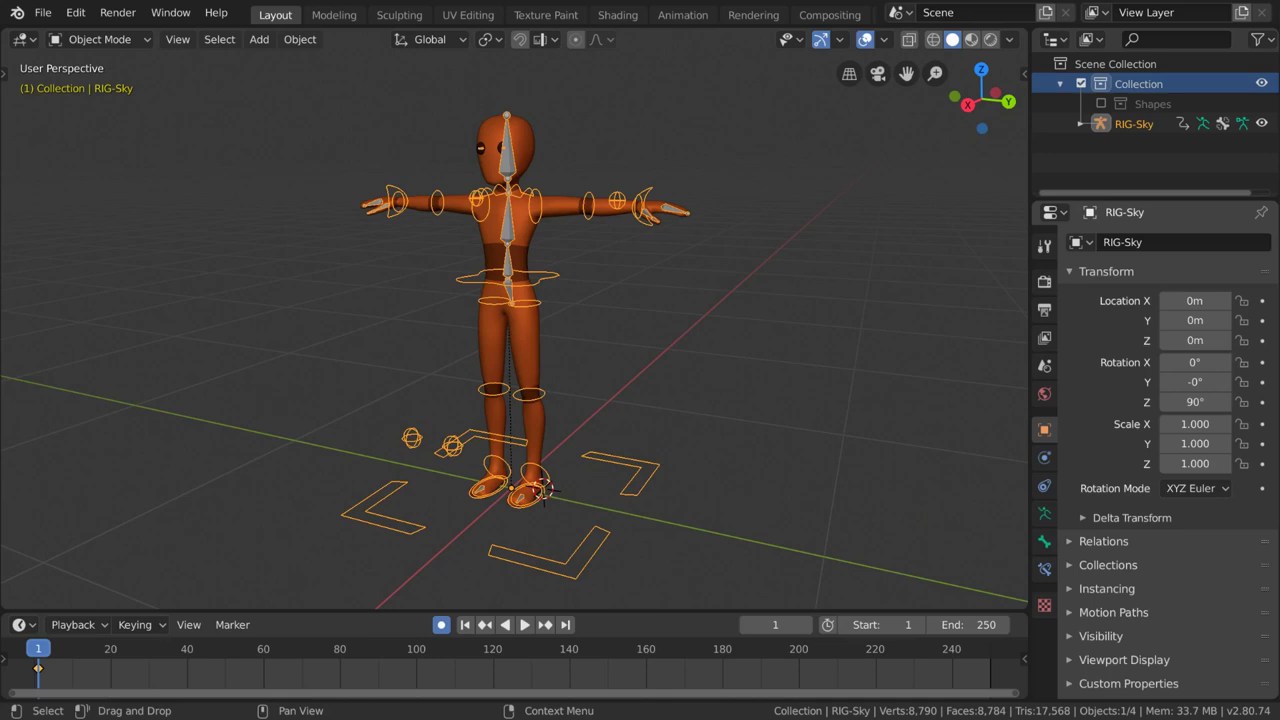
Step: Put the GEO-Body mesh into Weight Paint mode and show its vertex groups
{"action": "left_click", "coordinate": [570, 211]}
{"action": "left_click", "coordinate": [137, 44]}
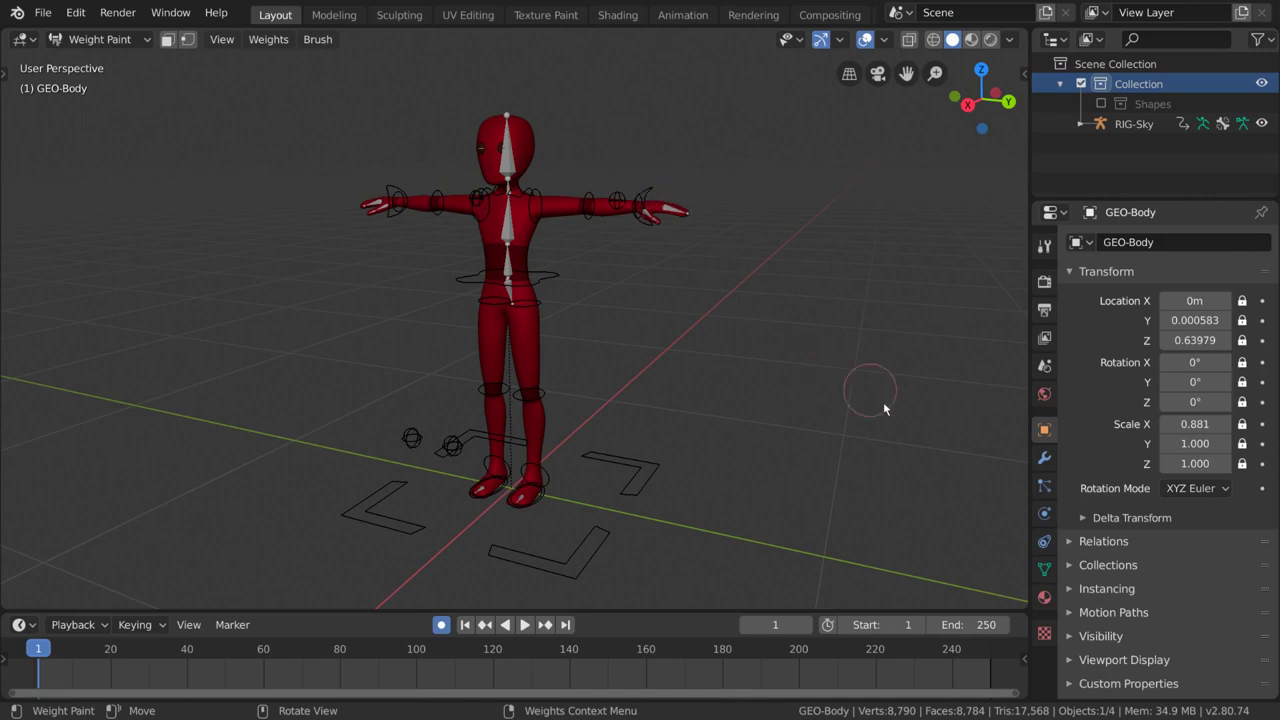
{"action": "left_click", "coordinate": [1052, 582]}
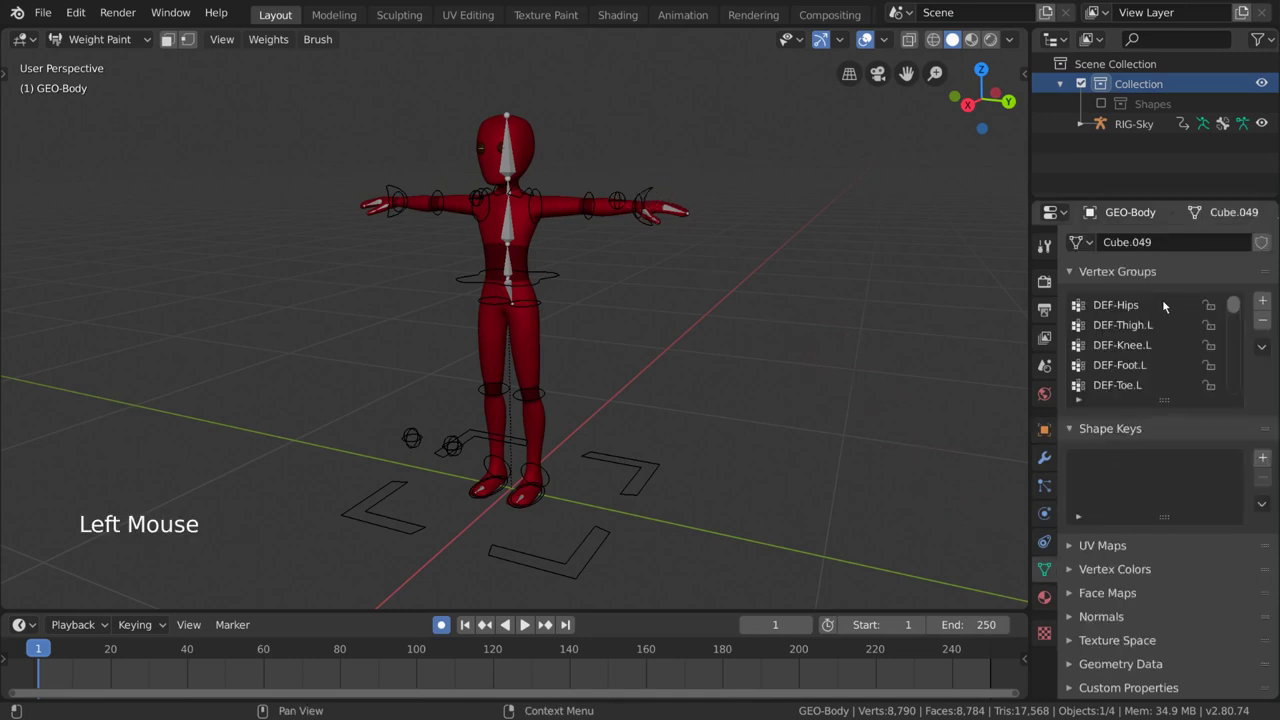
Step: Display the DEF-Thigh.L group's weights, then browse the thigh and knee groups below it
{"action": "left_click", "coordinate": [1164, 303]}
{"action": "left_click", "coordinate": [1156, 324]}
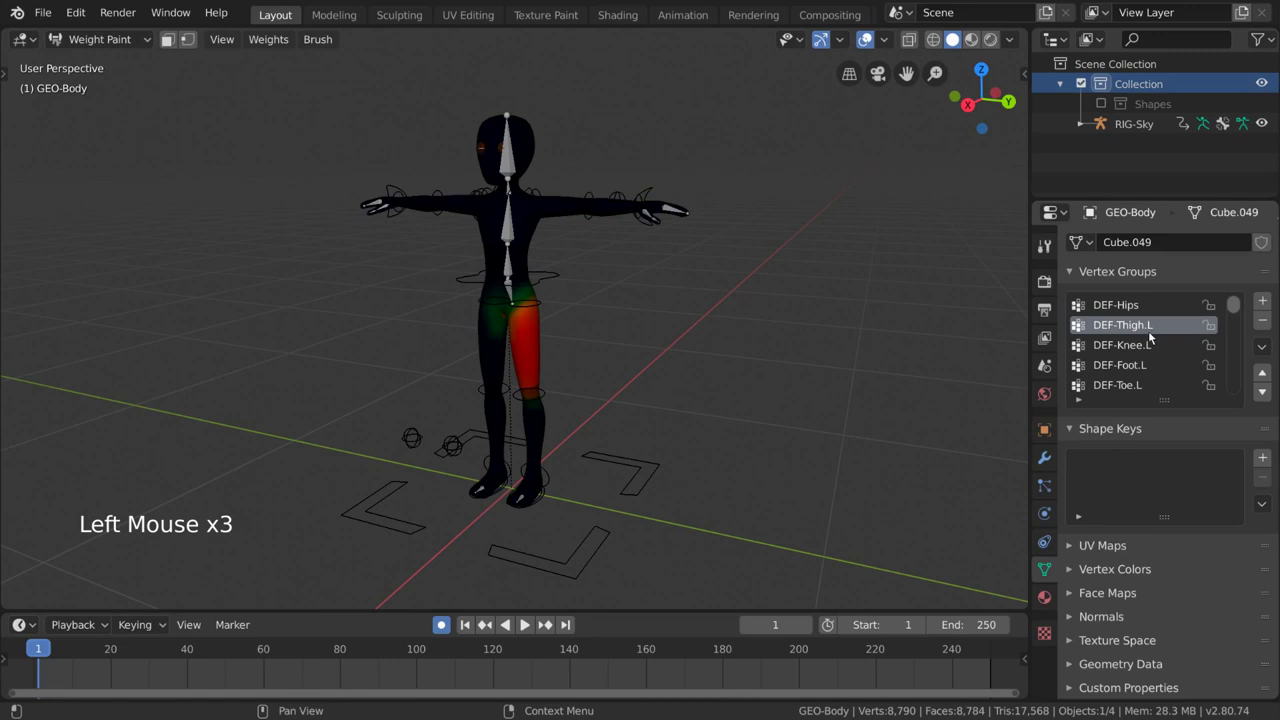
{"action": "left_click", "coordinate": [1148, 353]}
{"action": "left_click", "coordinate": [1148, 372]}
{"action": "left_click", "coordinate": [1150, 389]}
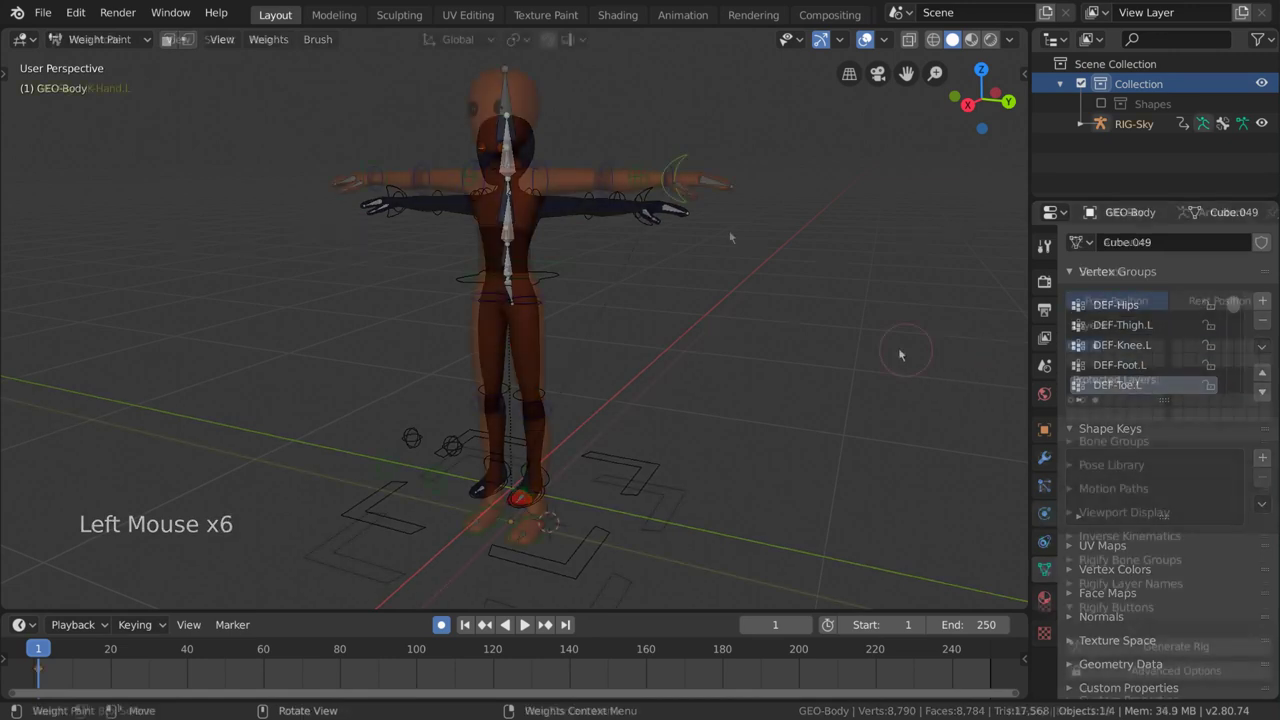
Step: Rotate the left hand and fingers bones to bend them, inspecting the deformation from several angles
{"action": "middle_click", "coordinate": [737, 240]}
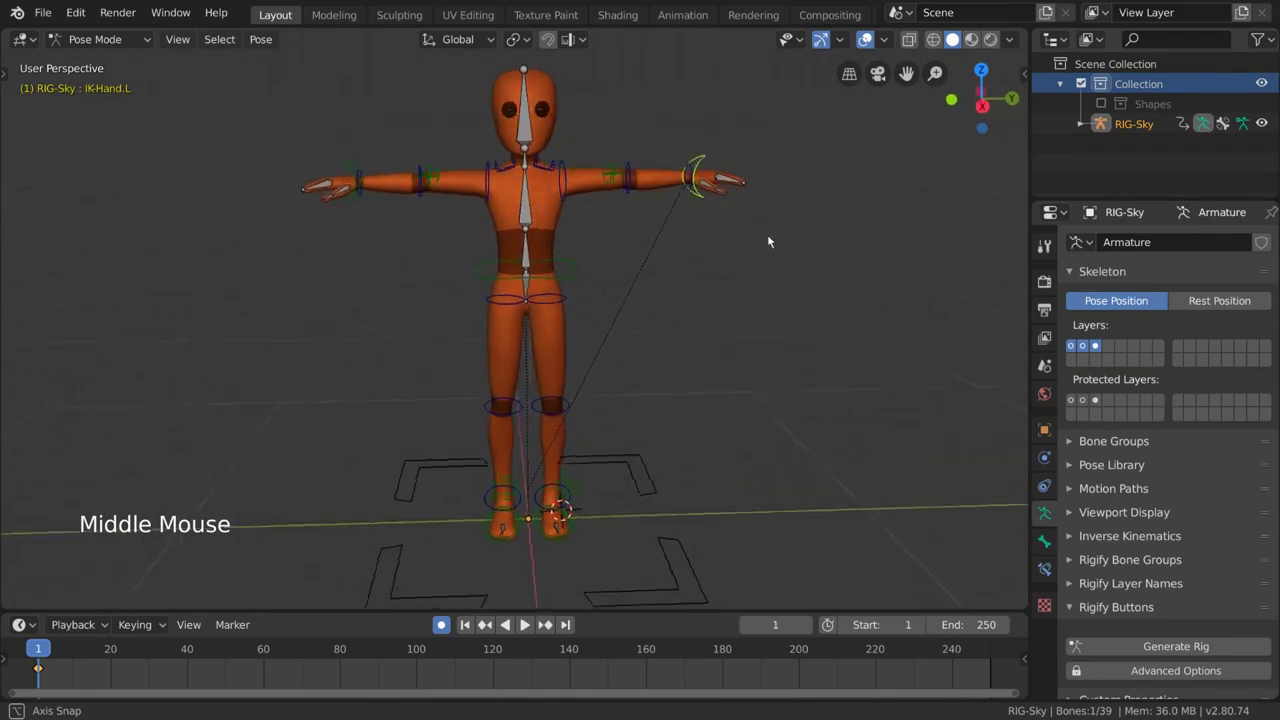
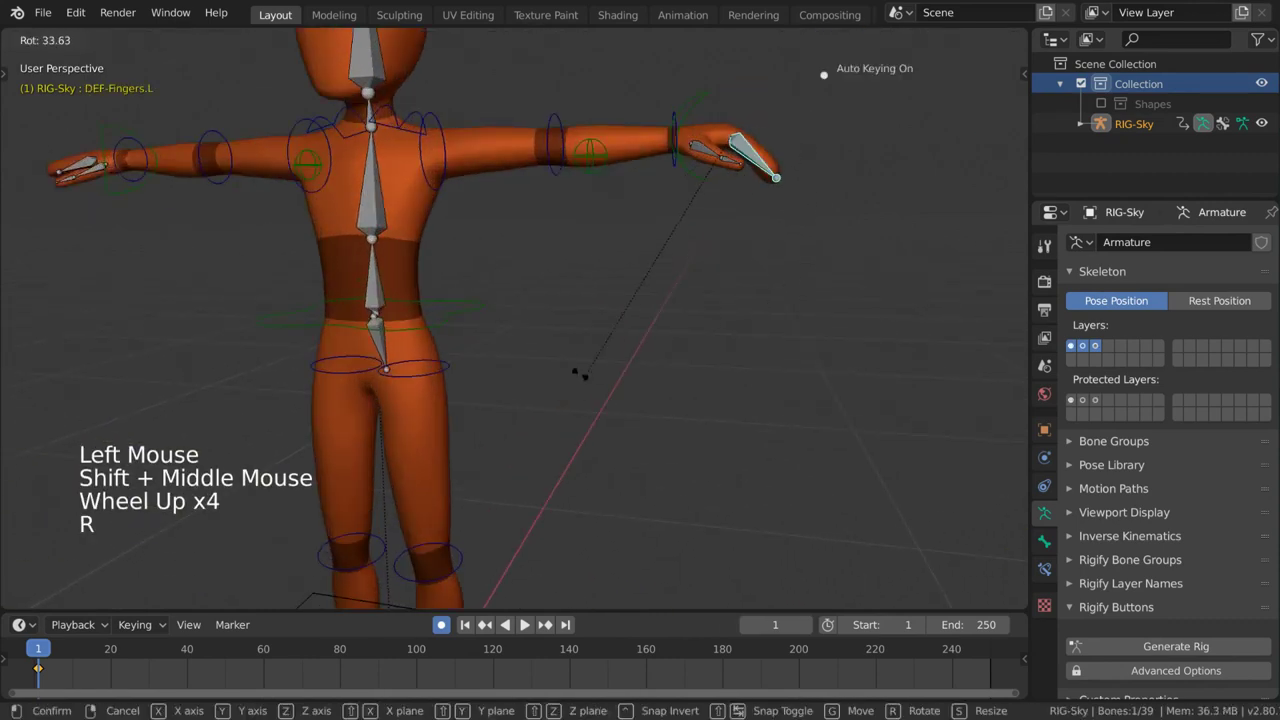
{"action": "key", "text": "KP_Decimal"}
{"action": "scroll", "scroll_direction": "down", "scroll_amount": 3}
{"action": "middle_click", "coordinate": [651, 392]}
{"action": "key", "text": "r"}
{"action": "middle_click", "coordinate": [576, 405]}
{"action": "scroll", "scroll_direction": "down", "scroll_amount": 3}
{"action": "scroll", "scroll_direction": "down", "scroll_amount": 3}
{"action": "middle_click", "coordinate": [338, 362]}
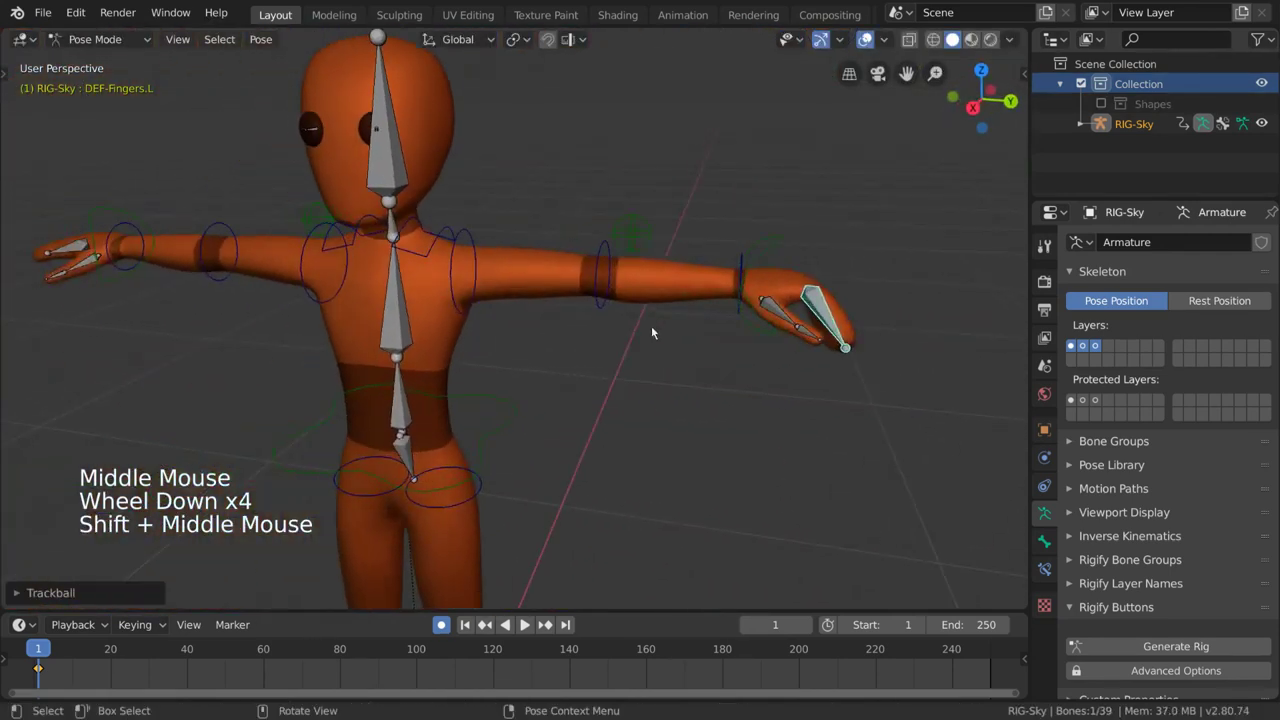
{"action": "scroll", "scroll_direction": "down", "scroll_amount": 3}
{"action": "middle_click", "coordinate": [607, 312]}
Step: Rotate the upper spine bone DEF-Spine2 so the torso and head tilt
{"action": "left_click", "coordinate": [485, 461]}
{"action": "middle_click", "coordinate": [548, 438]}
{"action": "left_click", "coordinate": [517, 233]}
{"action": "key", "text": "r"}
{"action": "middle_click", "coordinate": [662, 244]}
Step: Return the body to weight painting and show the DEF-Fingers.L and DEF-Clavicle.L group weights
{"action": "key", "text": "r"}
{"action": "key", "text": "r"}
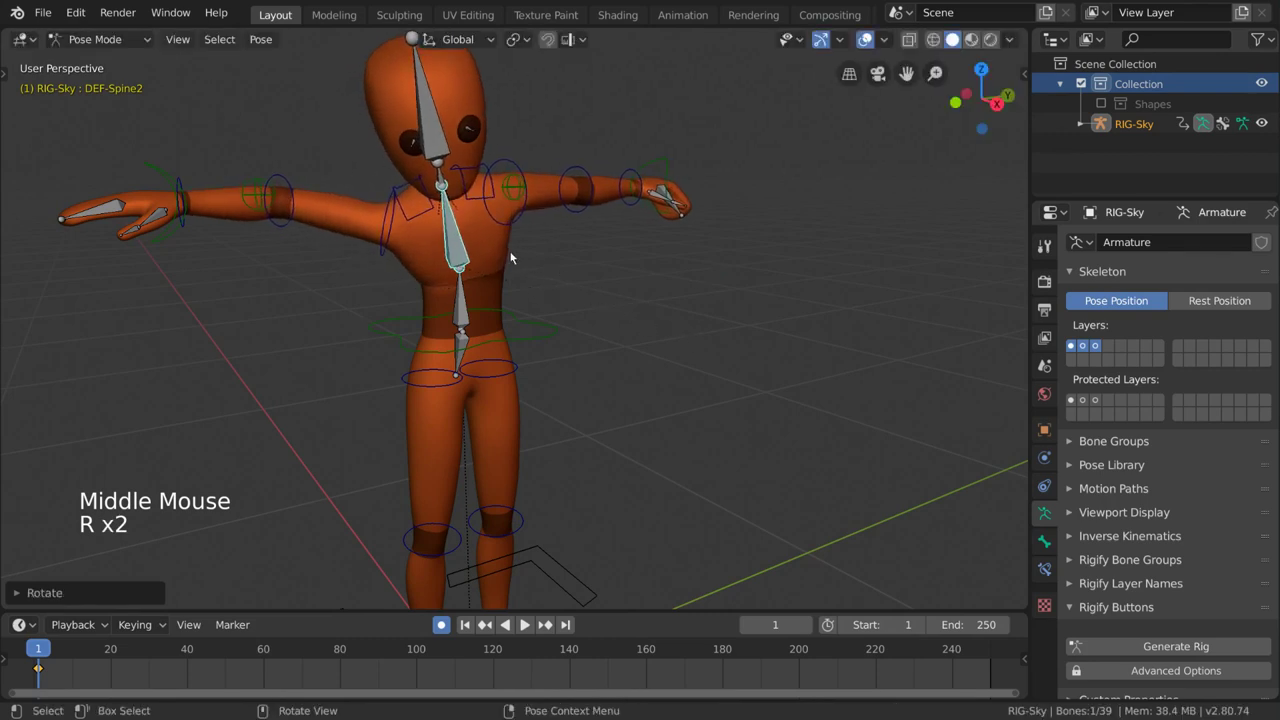
{"action": "key", "text": "ctrl+Tab"}
{"action": "left_click", "coordinate": [509, 254]}
{"action": "left_click", "coordinate": [142, 46]}
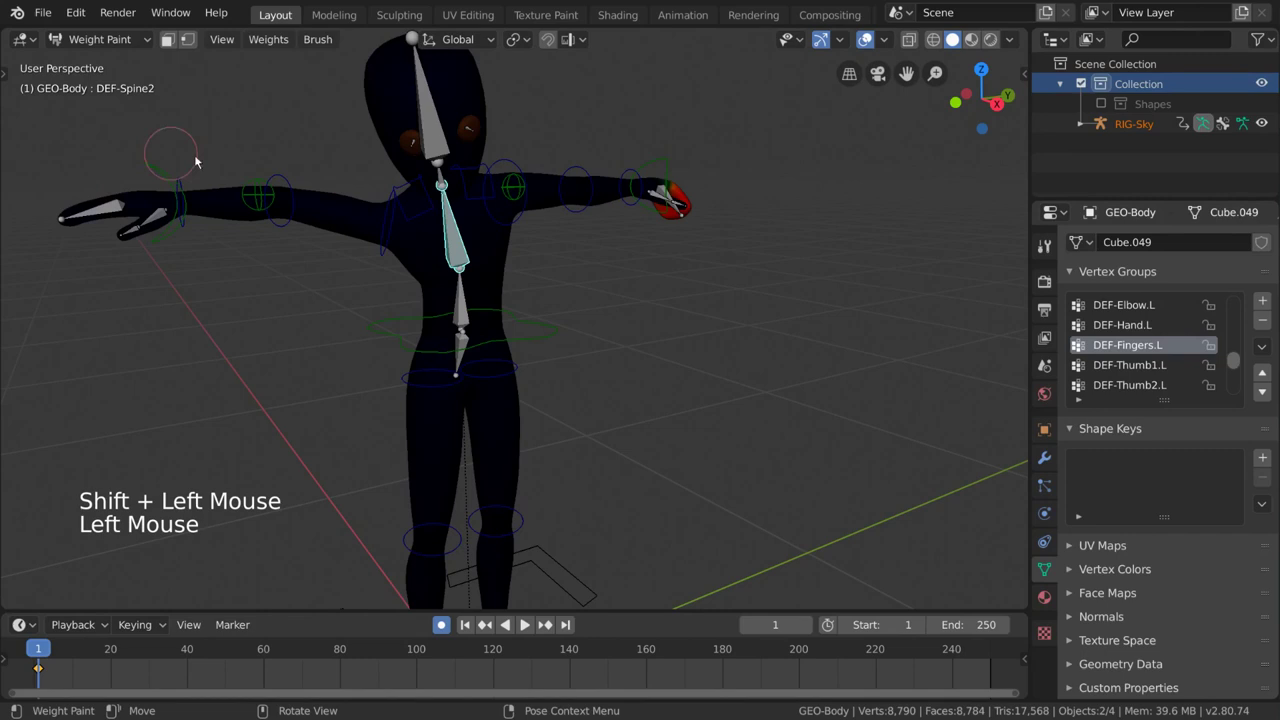
{"action": "left_click", "coordinate": [616, 192]}
{"action": "left_click", "coordinate": [601, 188]}
{"action": "scroll", "scroll_direction": "up", "scroll_amount": 3}
{"action": "middle_click", "coordinate": [698, 226]}
Step: Rotate the clavicle bone to test how the shoulder area deforms
{"action": "key", "text": "r"}
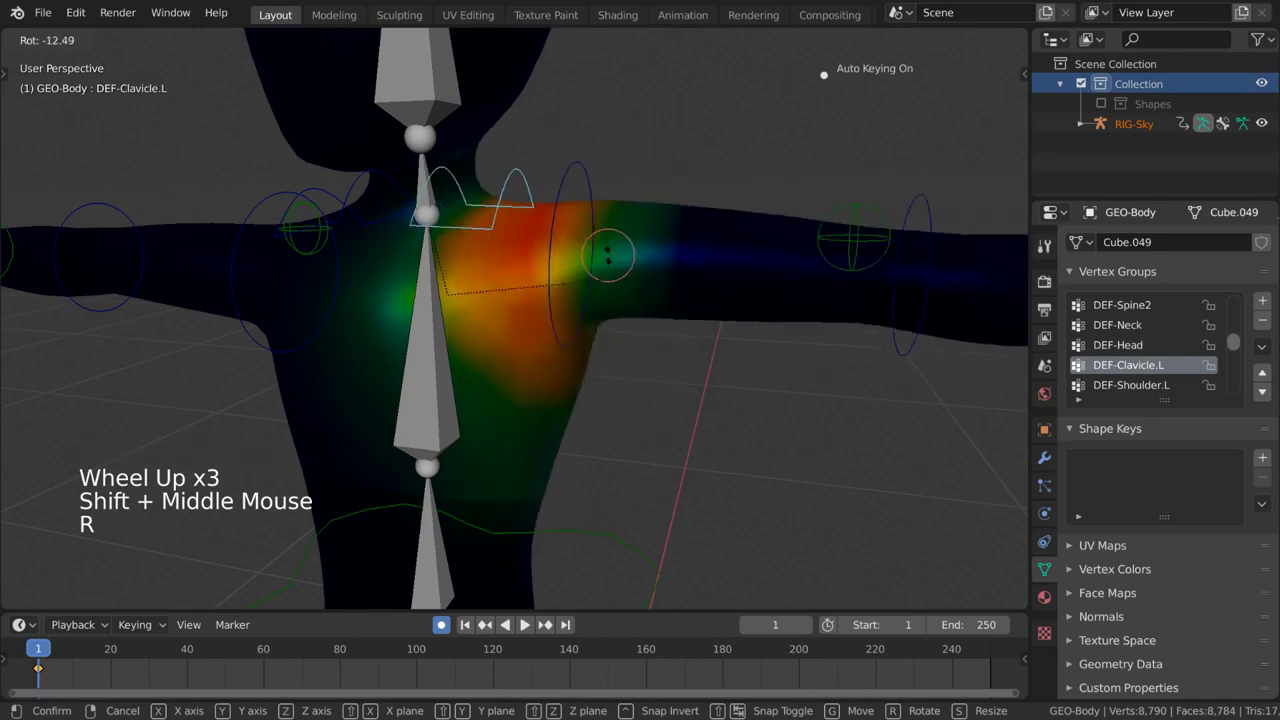
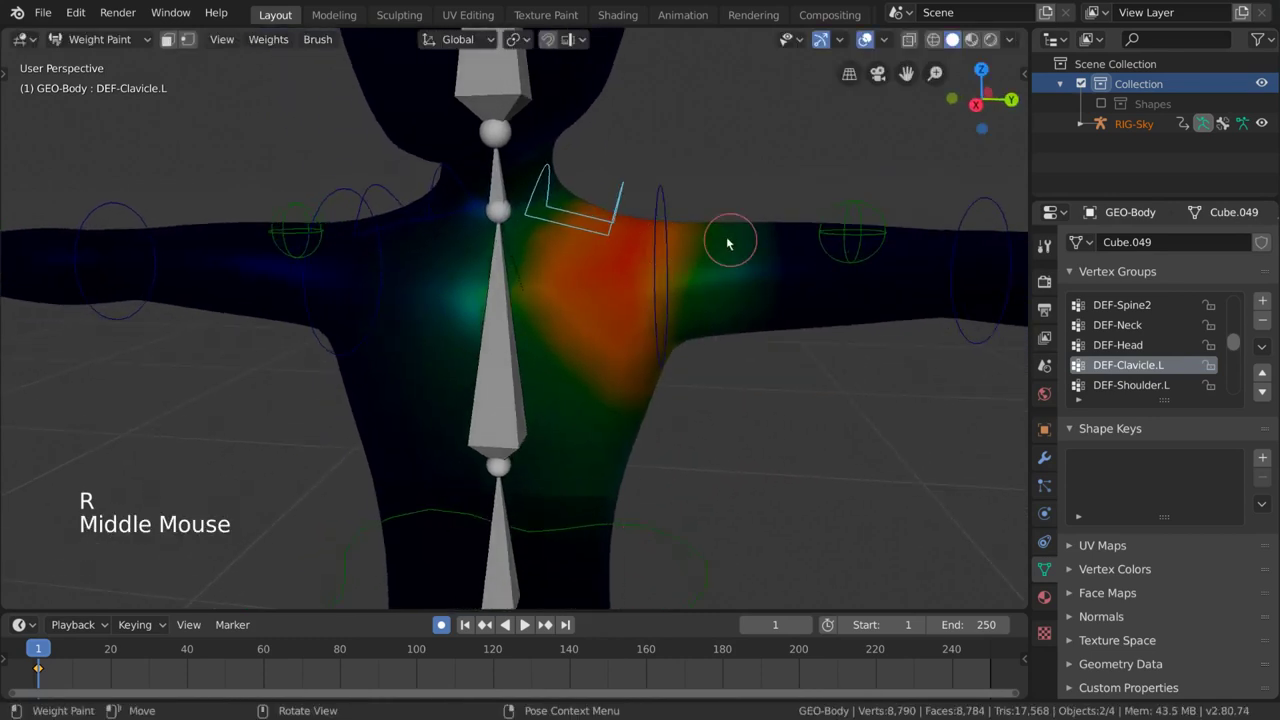
{"action": "key", "text": "r"}
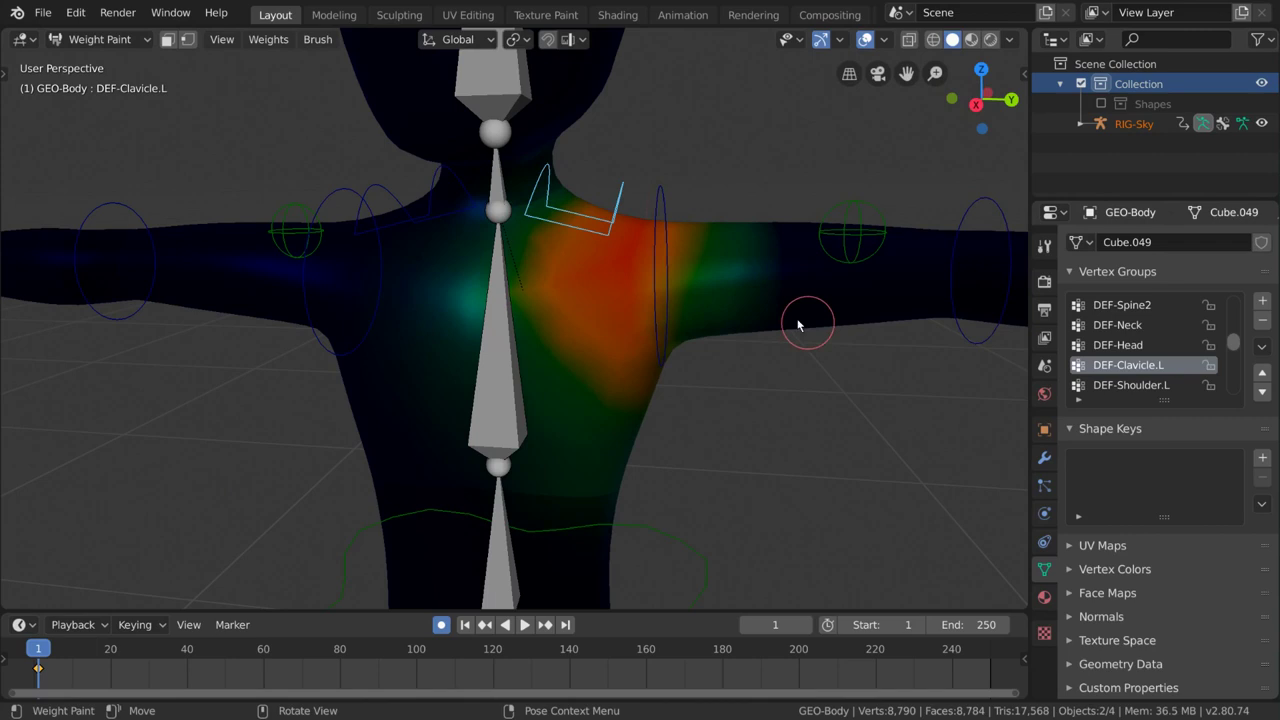
{"action": "scroll", "scroll_direction": "down", "scroll_amount": 3}
{"action": "middle_click", "coordinate": [669, 326]}
{"action": "scroll", "scroll_direction": "up", "scroll_amount": 3}
{"action": "left_click", "coordinate": [623, 230]}
{"action": "left_click", "coordinate": [603, 221]}
{"action": "left_click", "coordinate": [625, 227]}
{"action": "key", "text": "ctrl+r"}
{"action": "left_click", "coordinate": [597, 219]}
{"action": "key", "text": "r"}
{"action": "scroll", "scroll_direction": "down", "scroll_amount": 3}
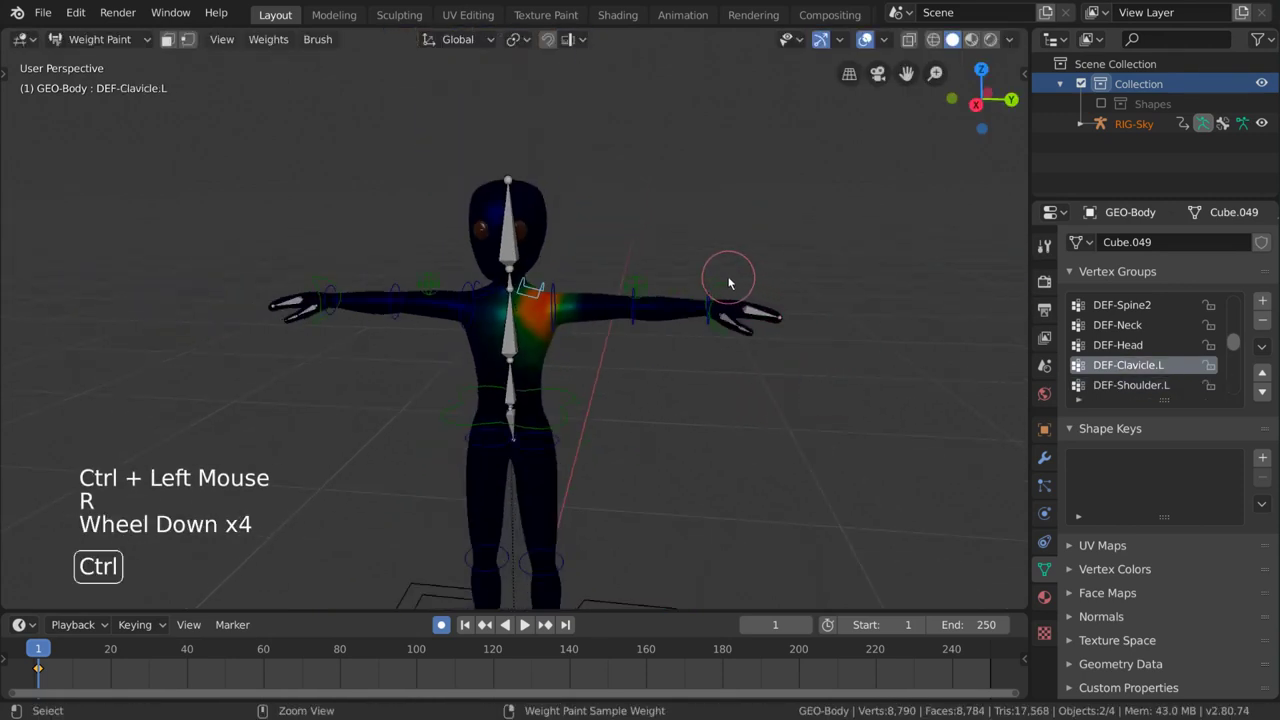
Step: Move the IK hand to bend the left arm and show the DEF-Shoulder.L group's weights
{"action": "left_click", "coordinate": [735, 288]}
{"action": "scroll", "scroll_direction": "up", "scroll_amount": 3}
{"action": "key", "text": "g"}
{"action": "scroll", "scroll_direction": "up", "scroll_amount": 3}
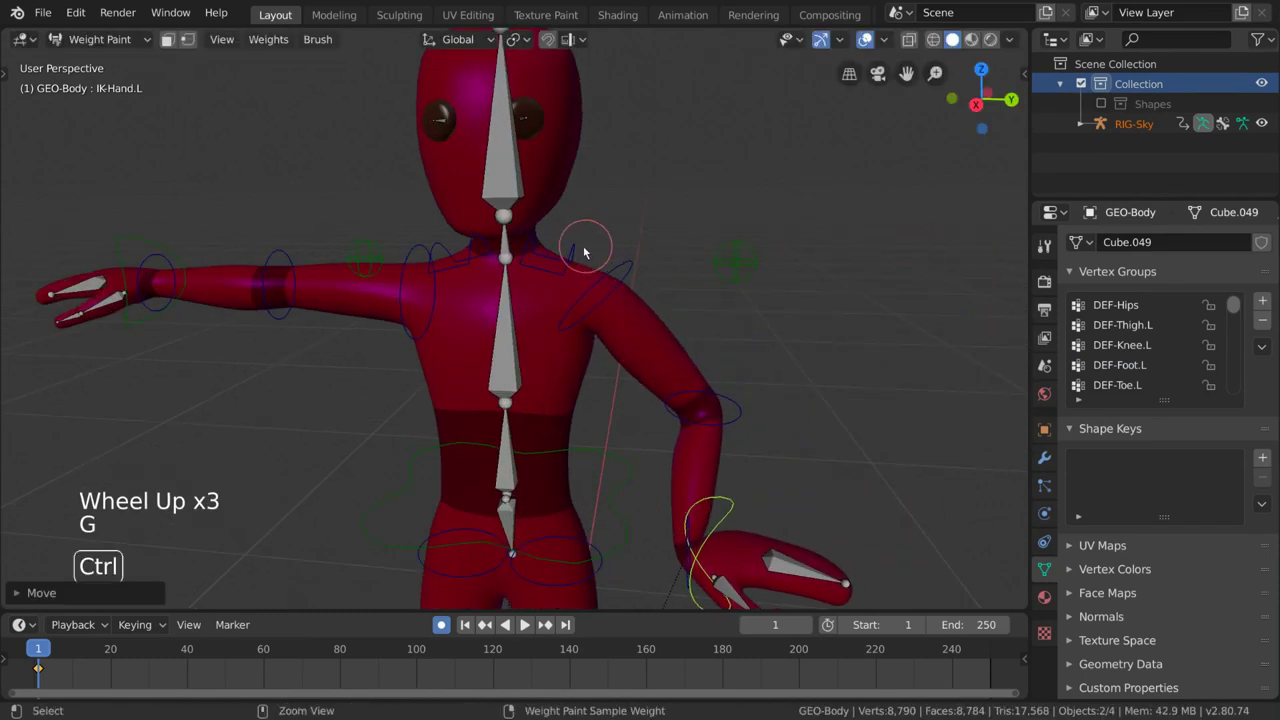
{"action": "left_click", "coordinate": [580, 252]}
{"action": "scroll", "scroll_direction": "up", "scroll_amount": 3}
{"action": "left_click", "coordinate": [729, 218]}
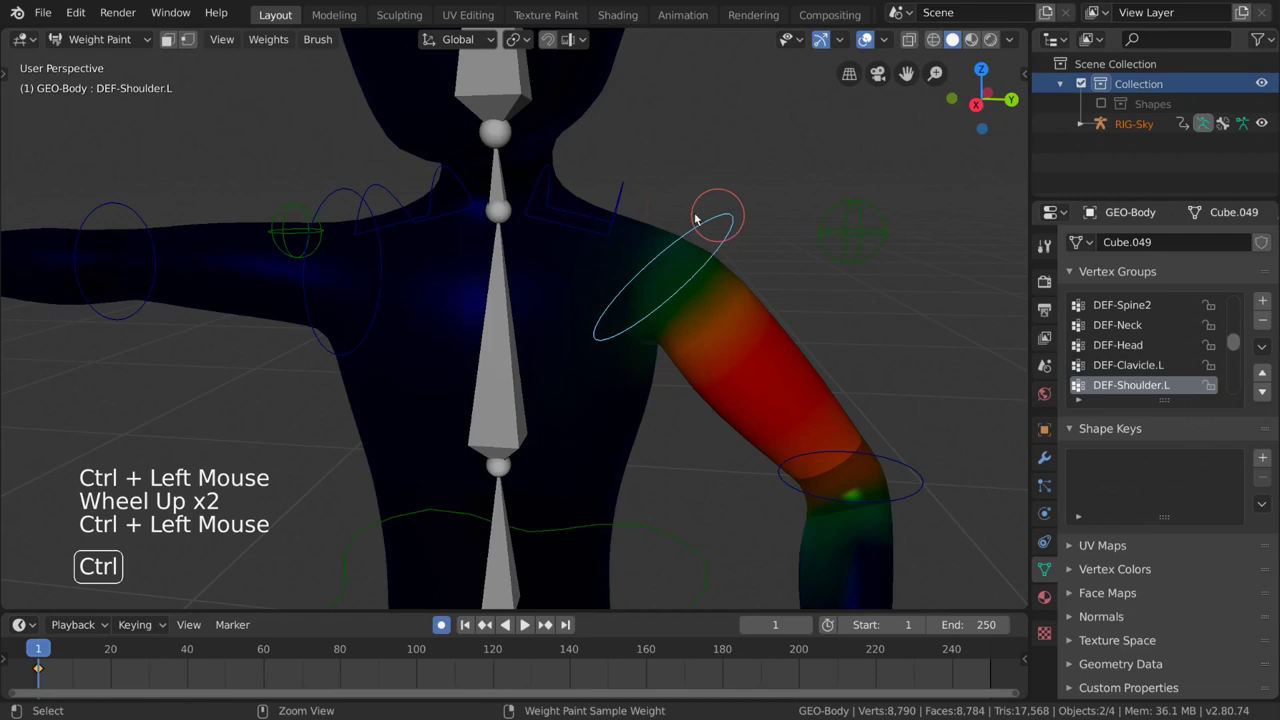
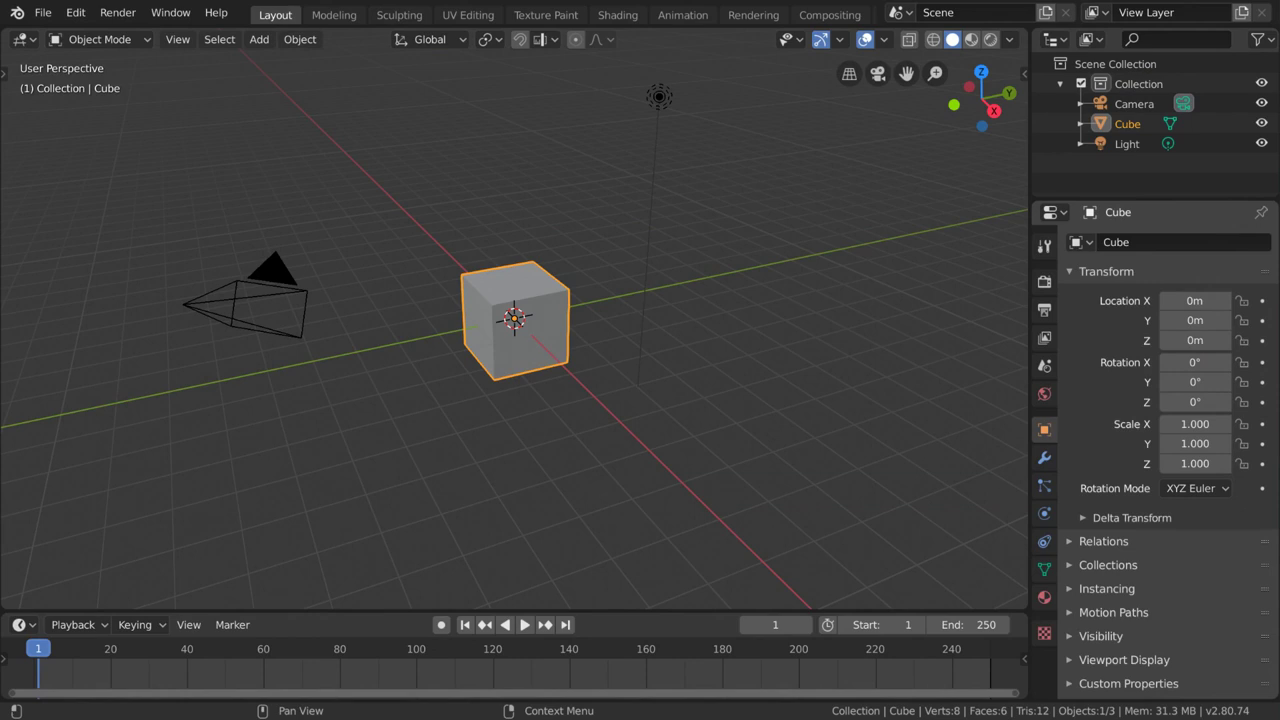
Step: Select the default cube and show its mesh data properties with an empty Vertex Groups list
{"action": "left_click", "coordinate": [551, 361]}
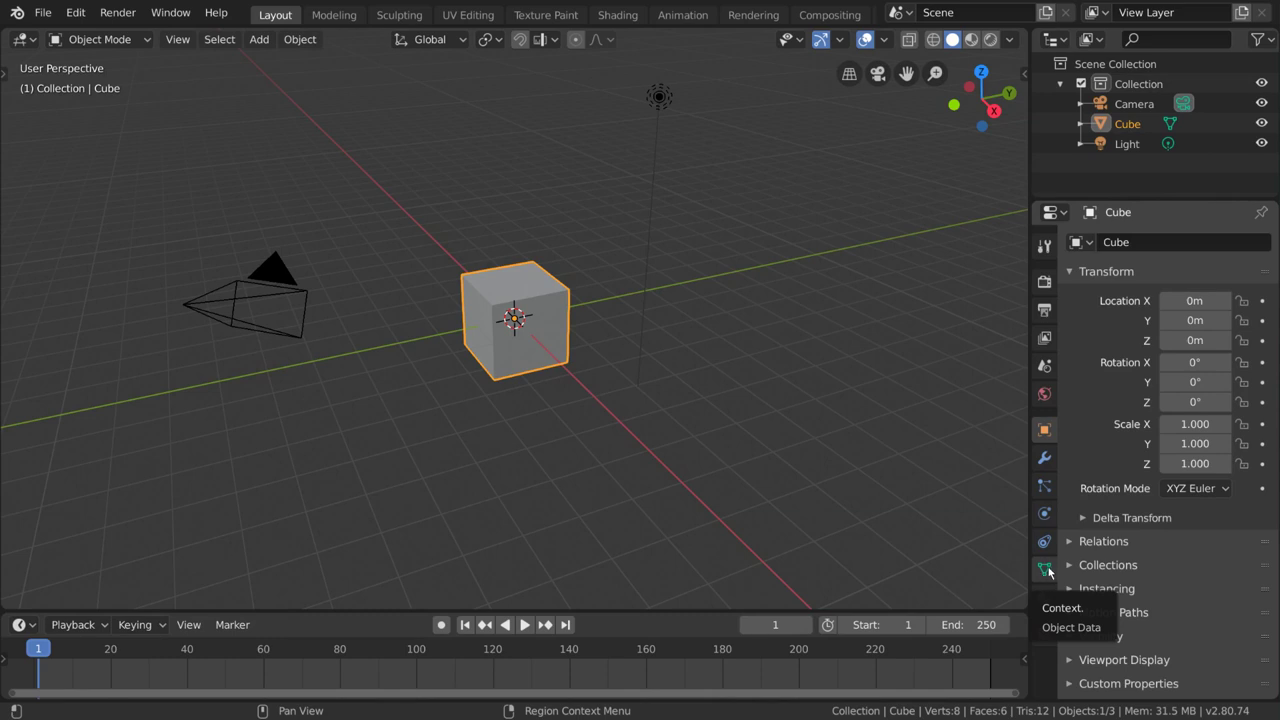
{"action": "left_click", "coordinate": [1052, 576]}
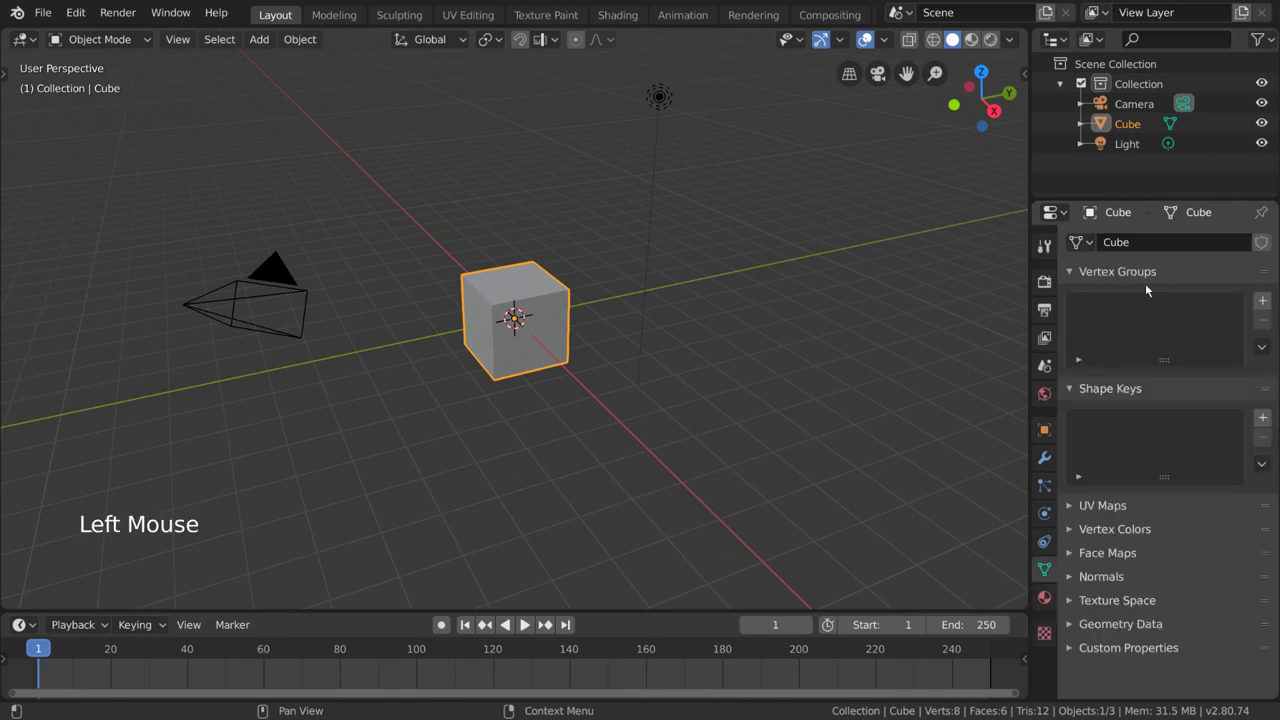
{"action": "double_click", "coordinate": [1158, 266]}
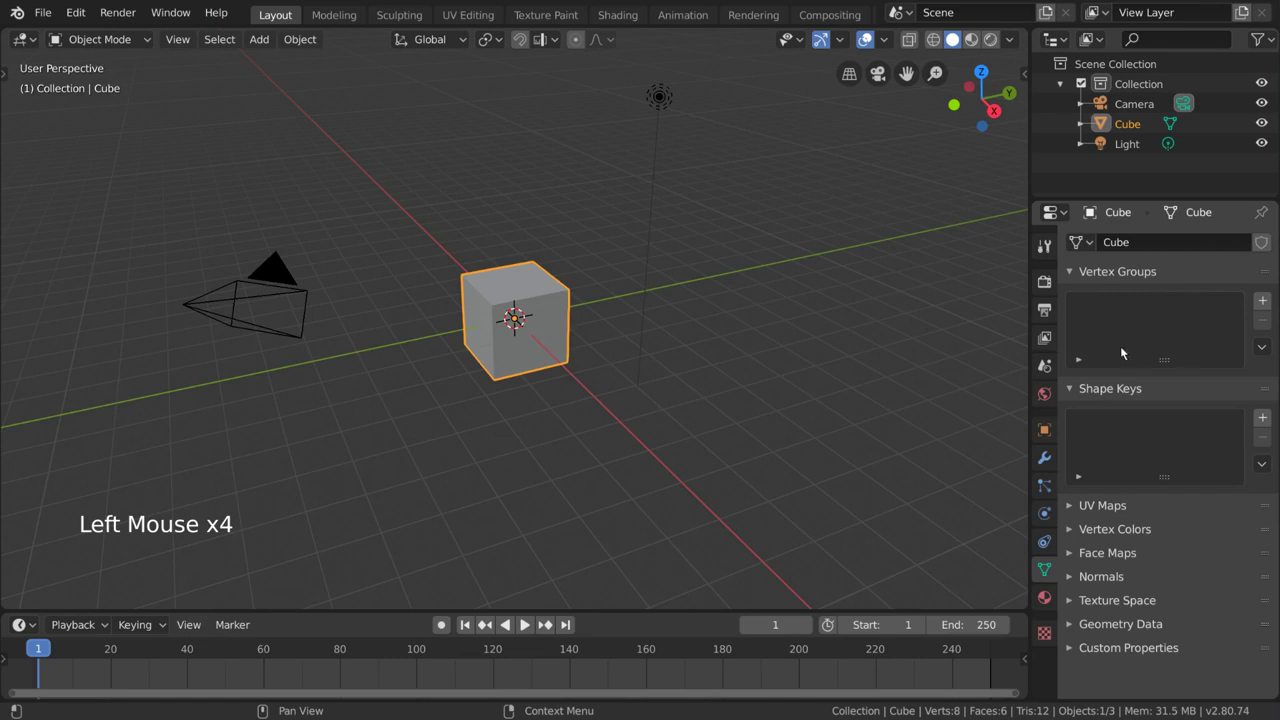
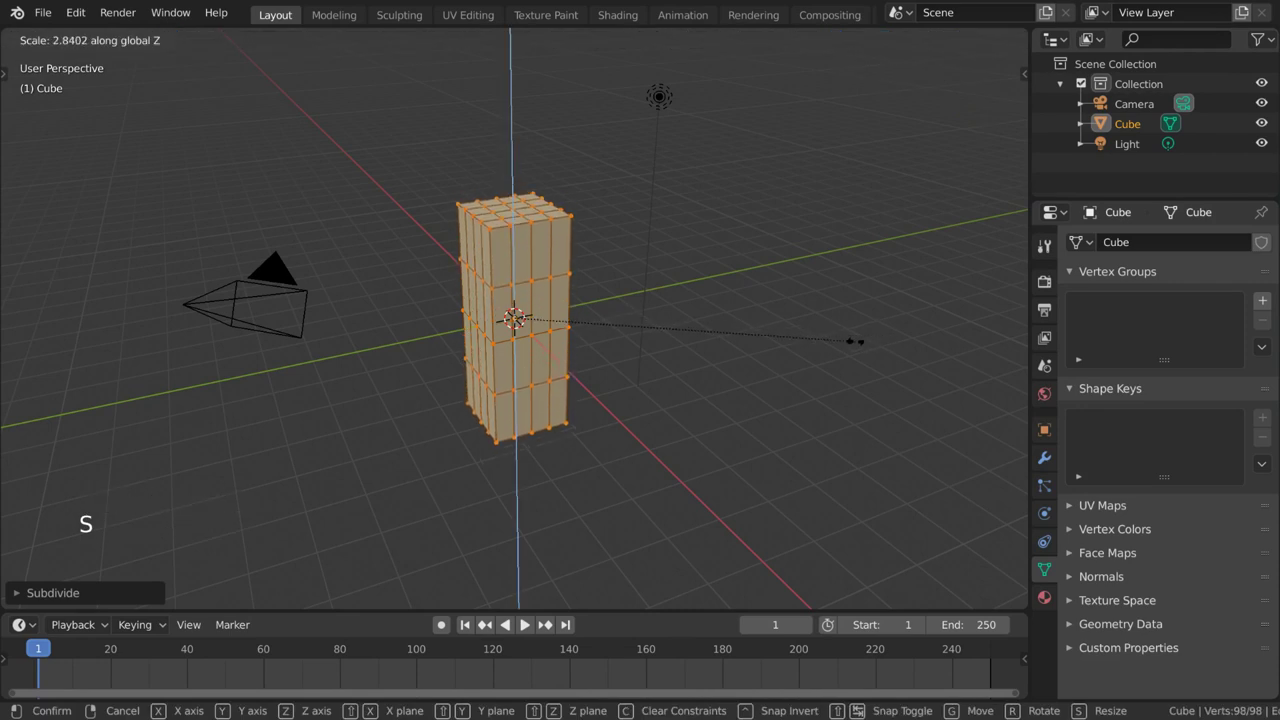
Step: Stretch the subdivided cube into a tall column and add a three-bone armature inside it
{"action": "key", "text": "Tab"}
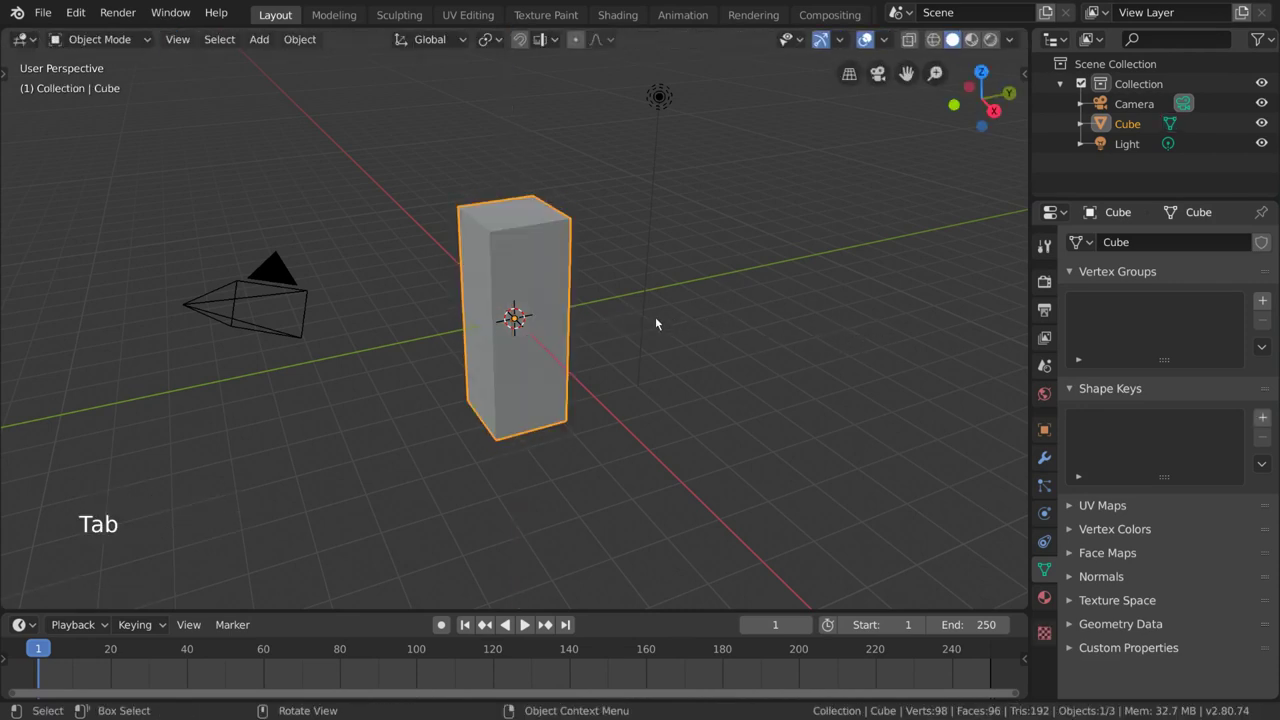
{"action": "left_click", "coordinate": [255, 36]}
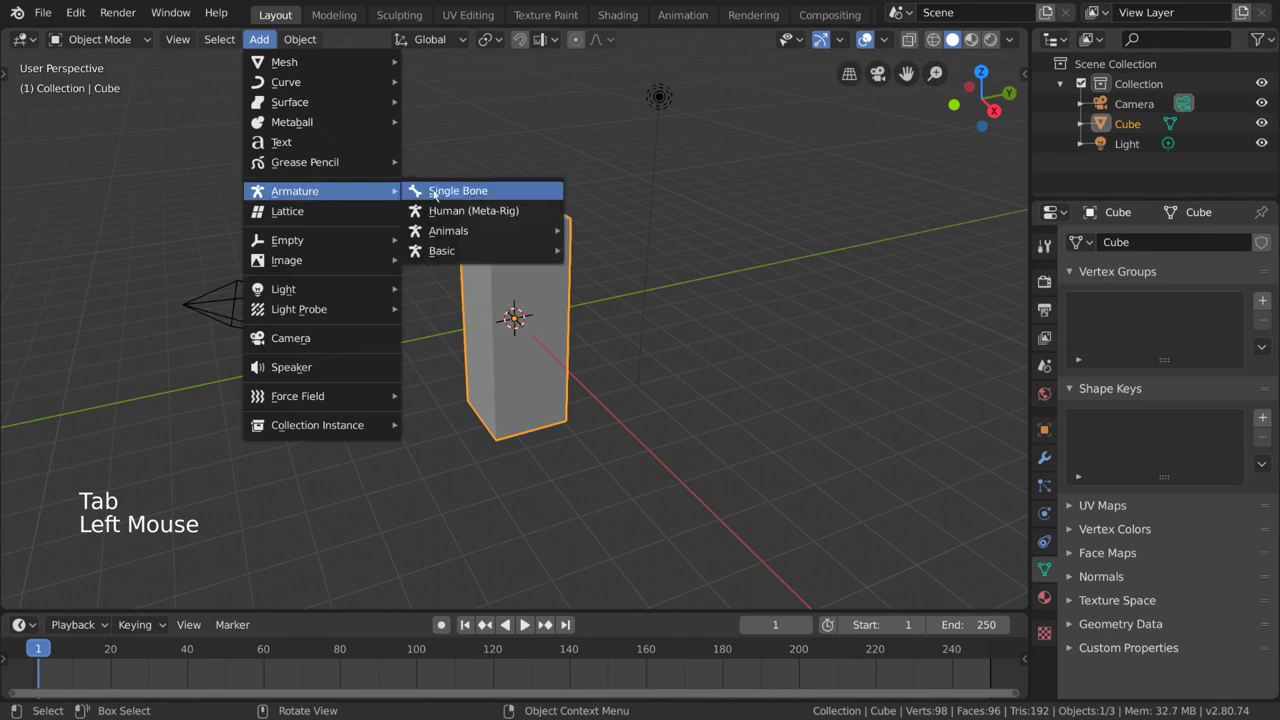
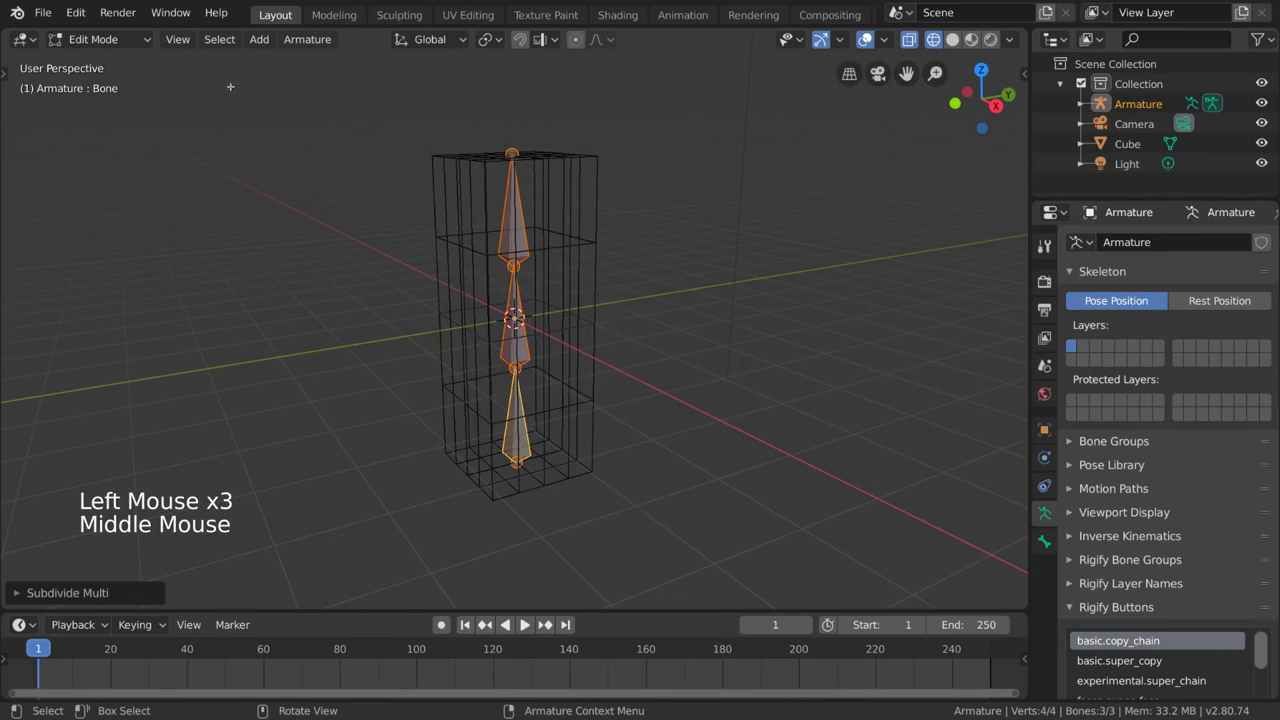
{"action": "left_click", "coordinate": [146, 47]}
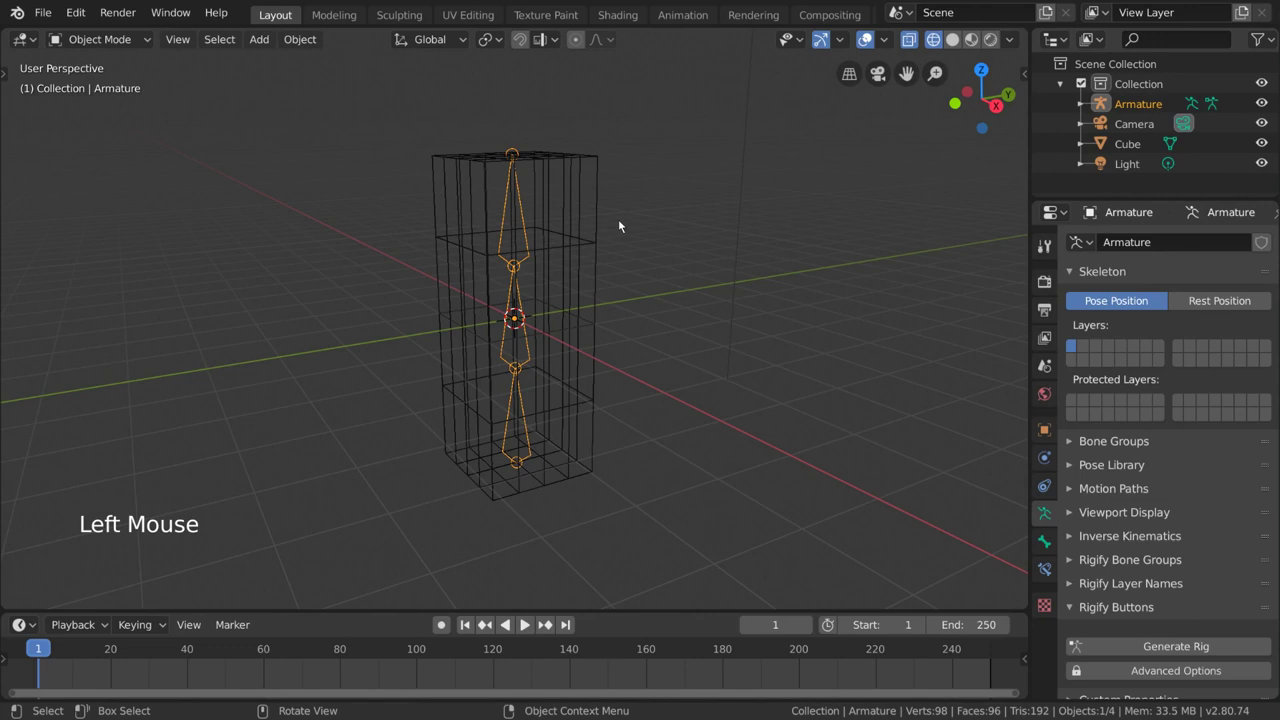
Step: Parent the column mesh to the armature With Automatic Weights, then select only the armature
{"action": "left_click", "coordinate": [598, 240]}
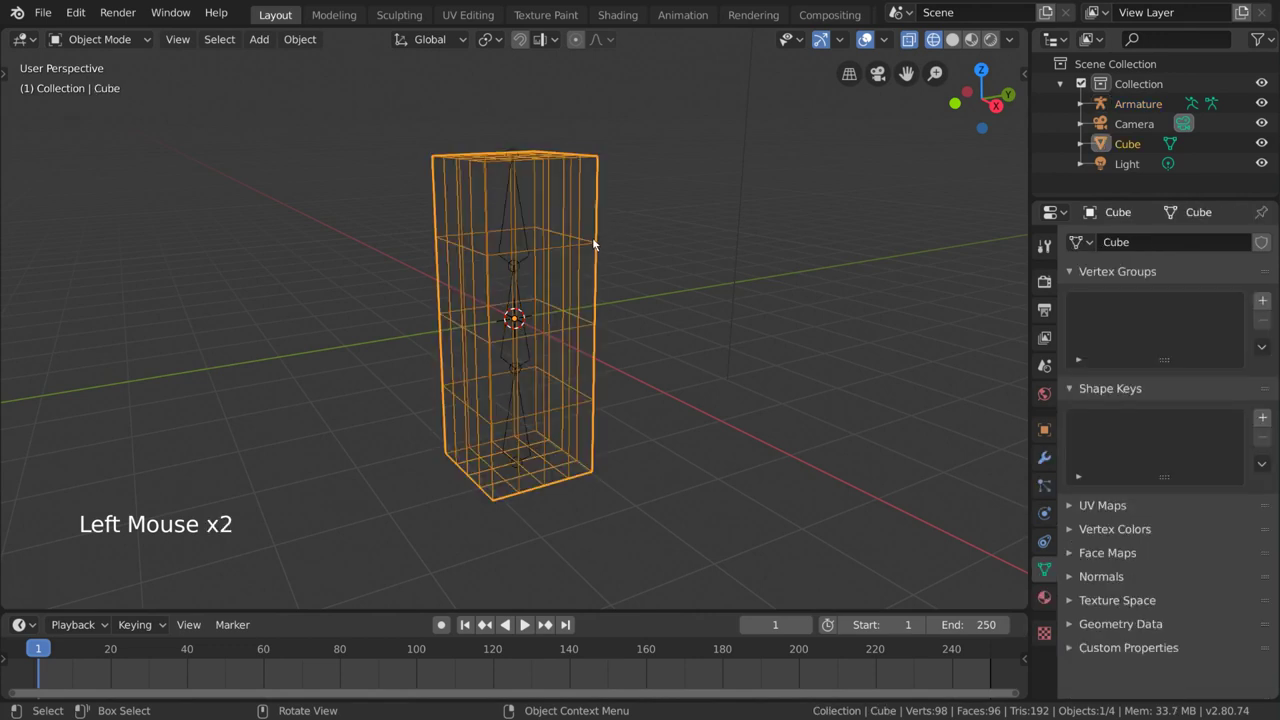
{"action": "left_click", "coordinate": [528, 218]}
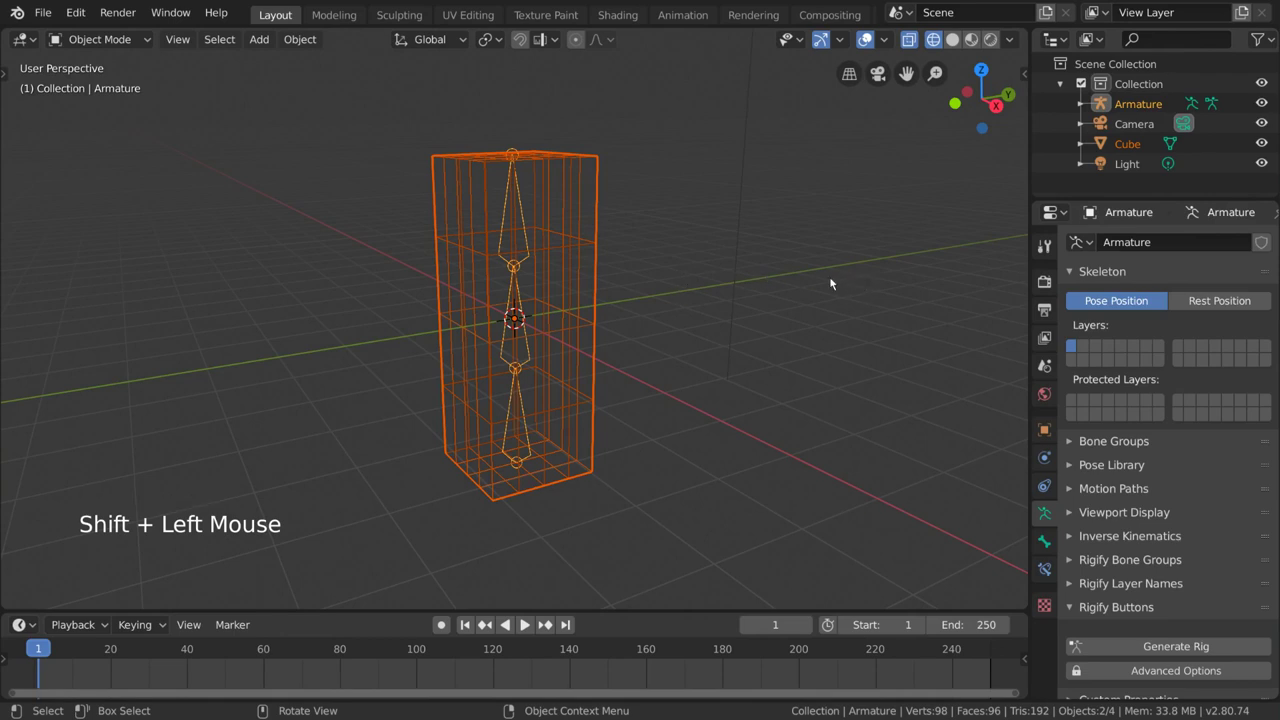
{"action": "key", "text": "ctrl+p"}
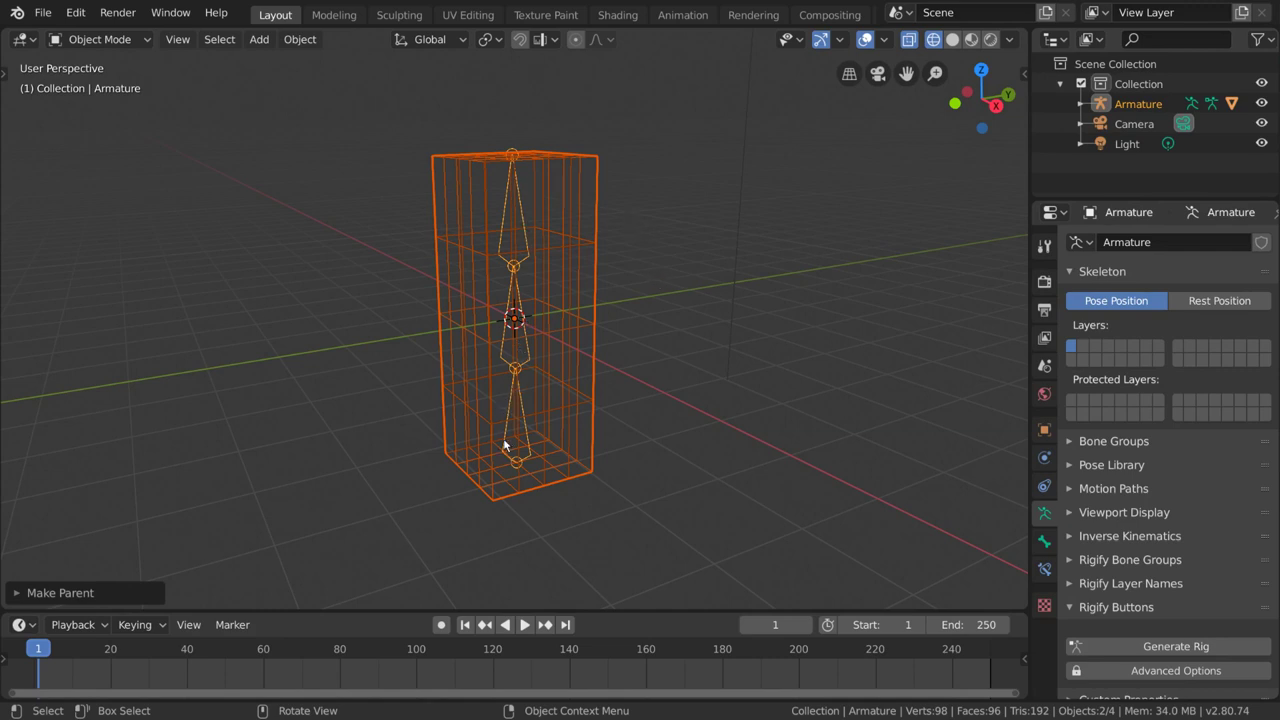
{"action": "left_click", "coordinate": [505, 216]}
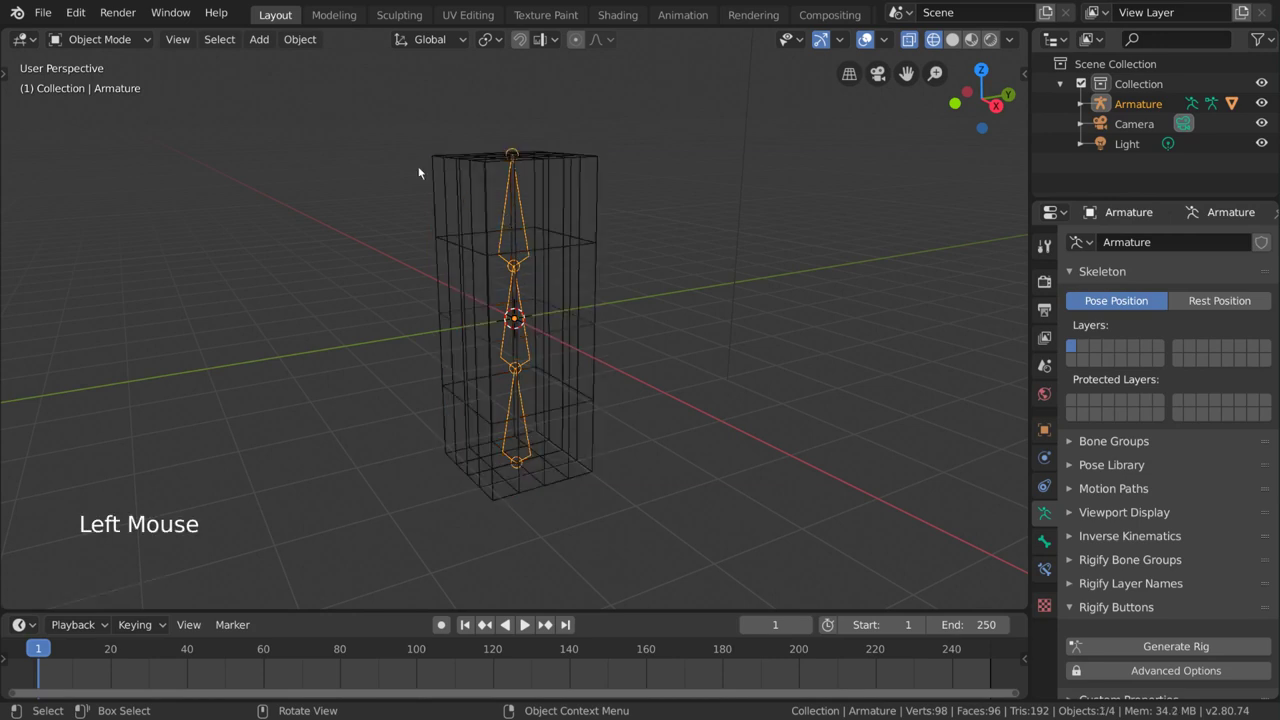
{"action": "left_click", "coordinate": [110, 36]}
Step: In Pose Mode, rotate the top bones so the column bends with the armature
{"action": "left_click", "coordinate": [508, 237]}
{"action": "key", "text": "r"}
{"action": "left_click", "coordinate": [522, 337]}
{"action": "key", "text": "r"}
{"action": "key", "text": "z"}
{"action": "middle_click", "coordinate": [731, 307]}
{"action": "key", "text": "r"}
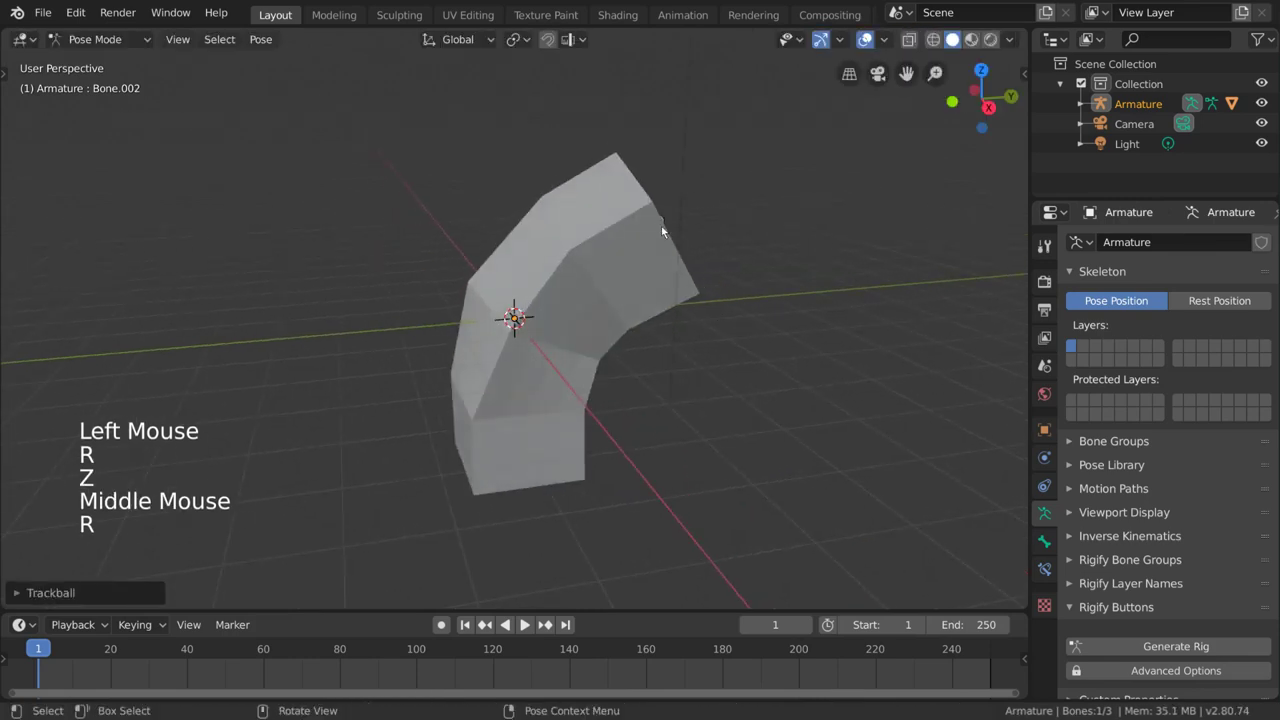
{"action": "left_click", "coordinate": [662, 224]}
{"action": "key", "text": "r"}
{"action": "middle_click", "coordinate": [820, 339]}
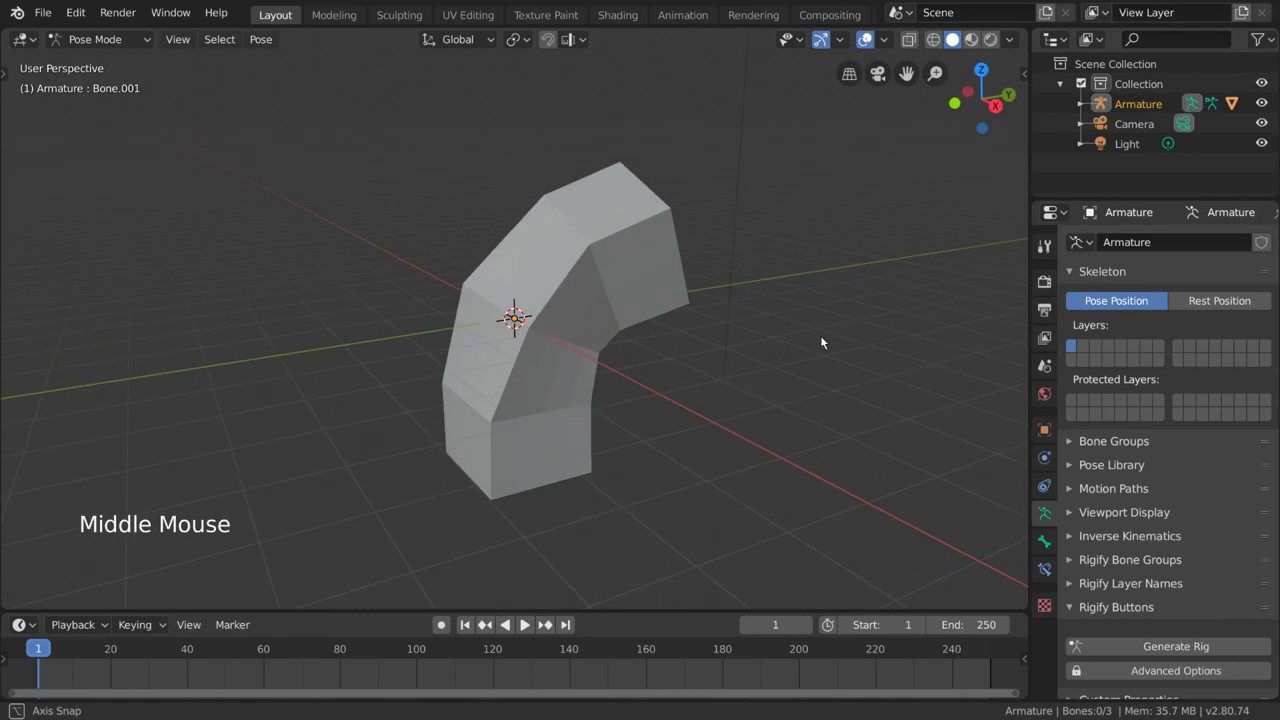
Step: Return to Object Mode and select the bent cube
{"action": "left_click", "coordinate": [132, 39]}
{"action": "left_click", "coordinate": [538, 211]}
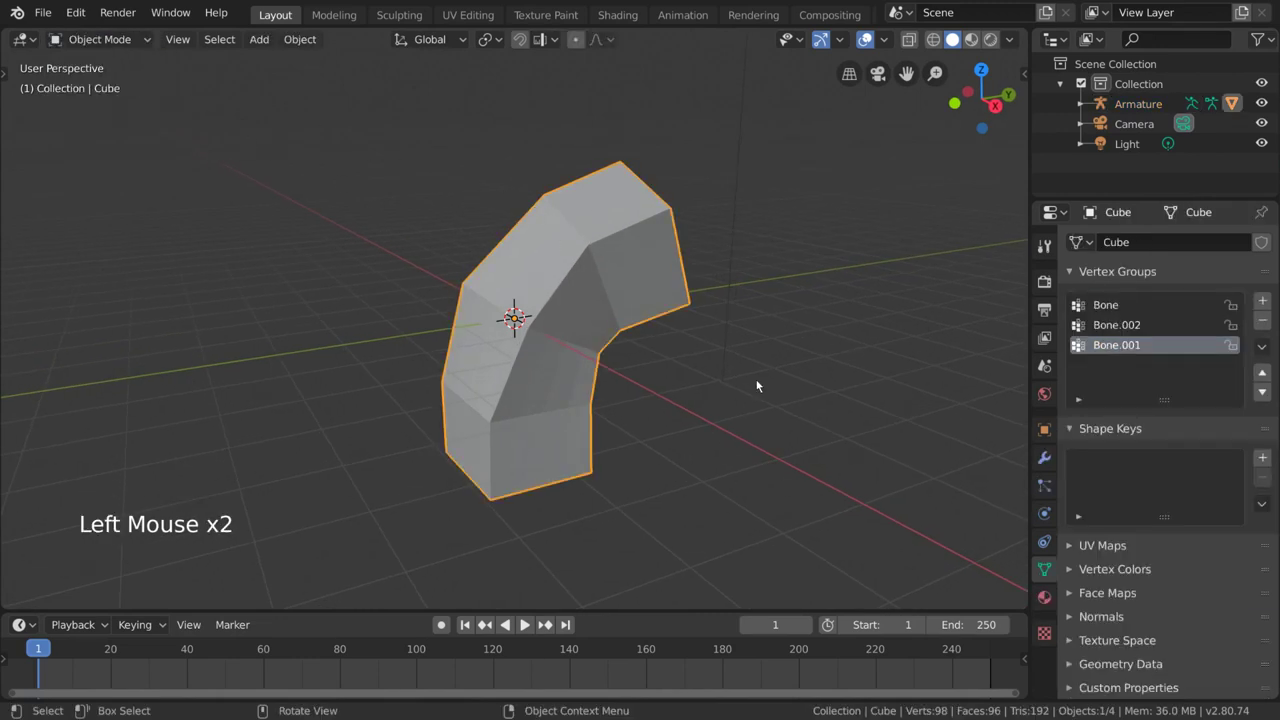
Step: Browse the cube's Bone, Bone.001 and Bone.002 vertex groups, leaving Bone.001 active
{"action": "left_click", "coordinate": [1051, 577]}
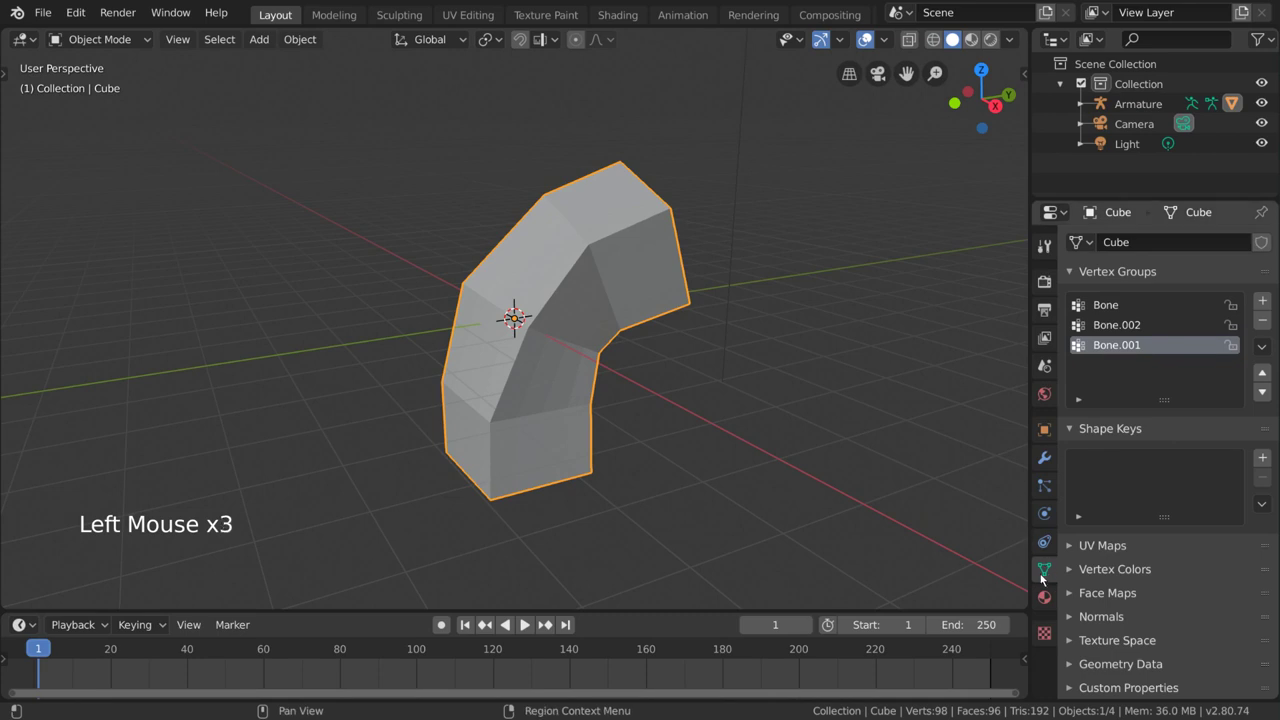
{"action": "left_click", "coordinate": [1137, 304]}
{"action": "left_click", "coordinate": [1141, 324]}
{"action": "left_click", "coordinate": [1149, 344]}
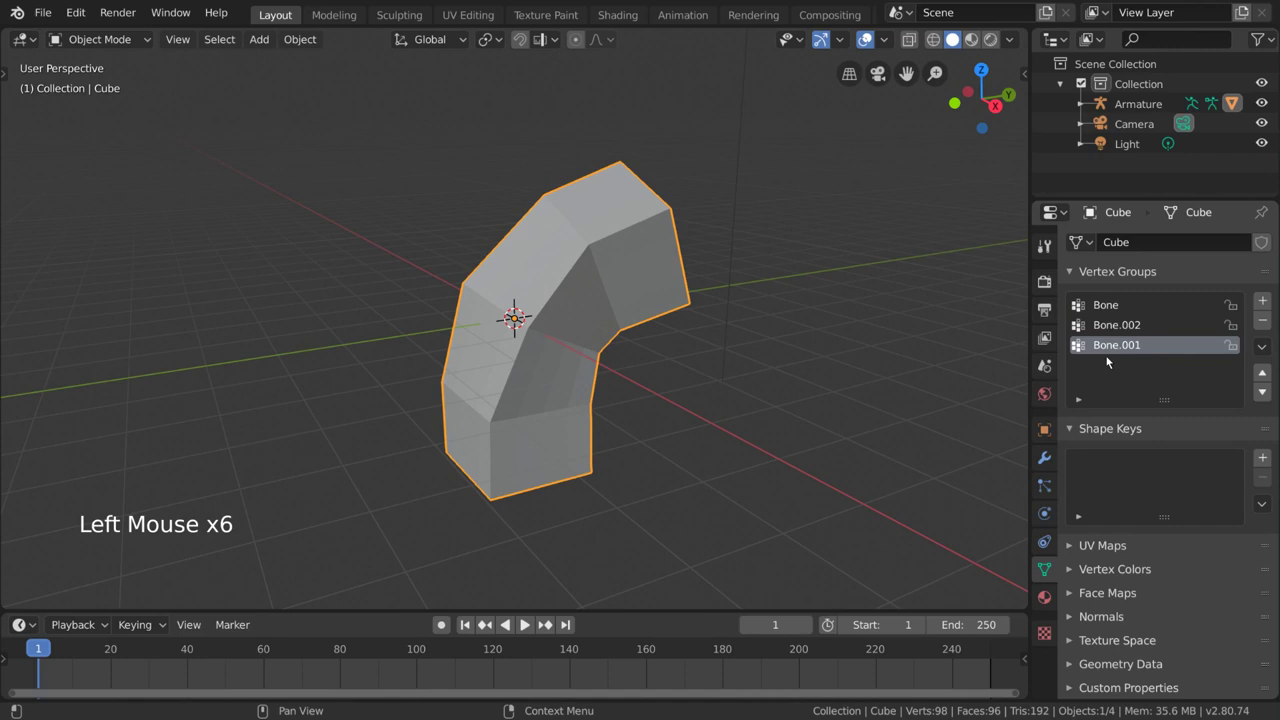
{"action": "left_click", "coordinate": [1159, 331]}
{"action": "left_click", "coordinate": [1160, 309]}
{"action": "left_click", "coordinate": [1161, 332]}
{"action": "left_click", "coordinate": [1167, 348]}
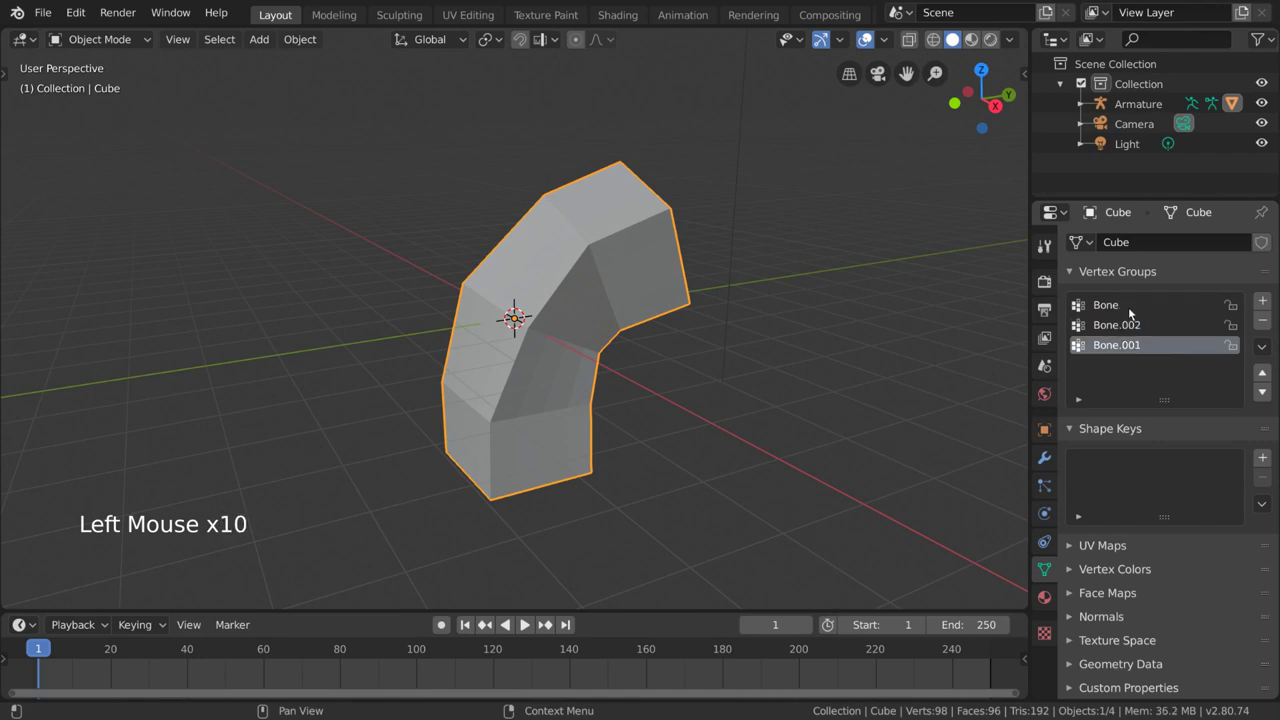
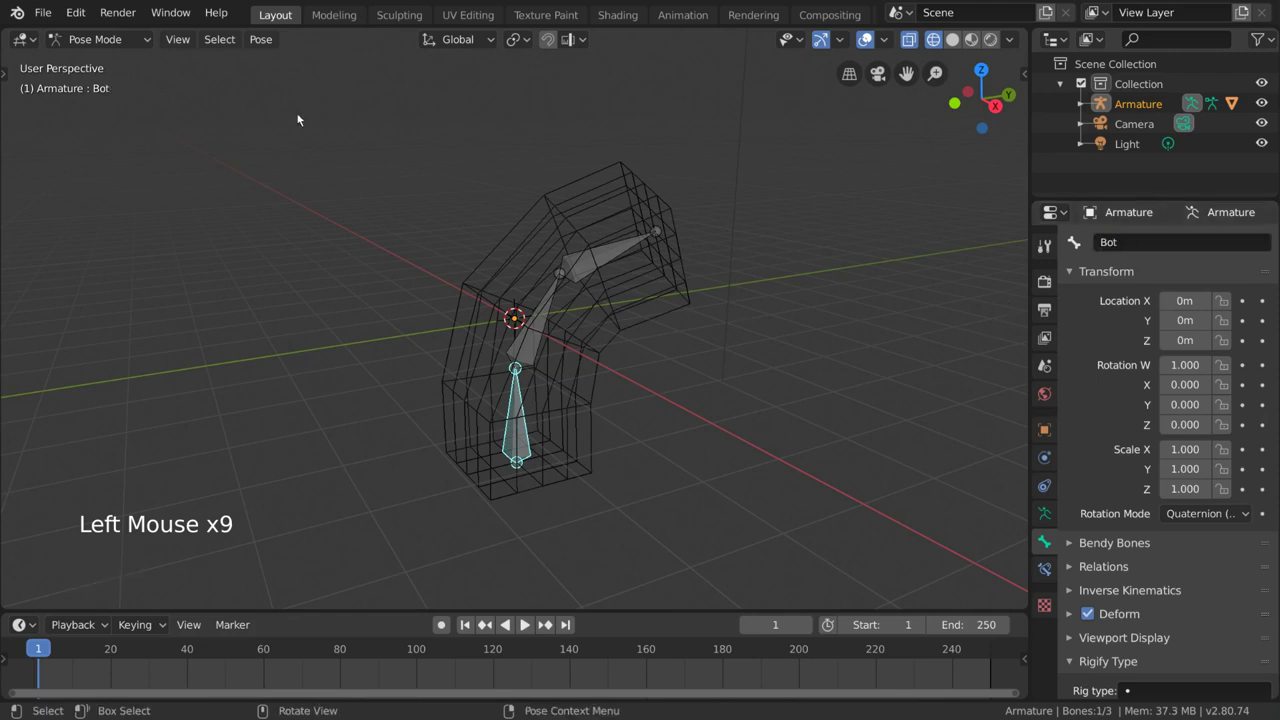
Step: Confirm the cube's vertex groups now read Bot, Mid and Top, and restore solid shading
{"action": "left_click", "coordinate": [122, 46]}
{"action": "left_click", "coordinate": [552, 205]}
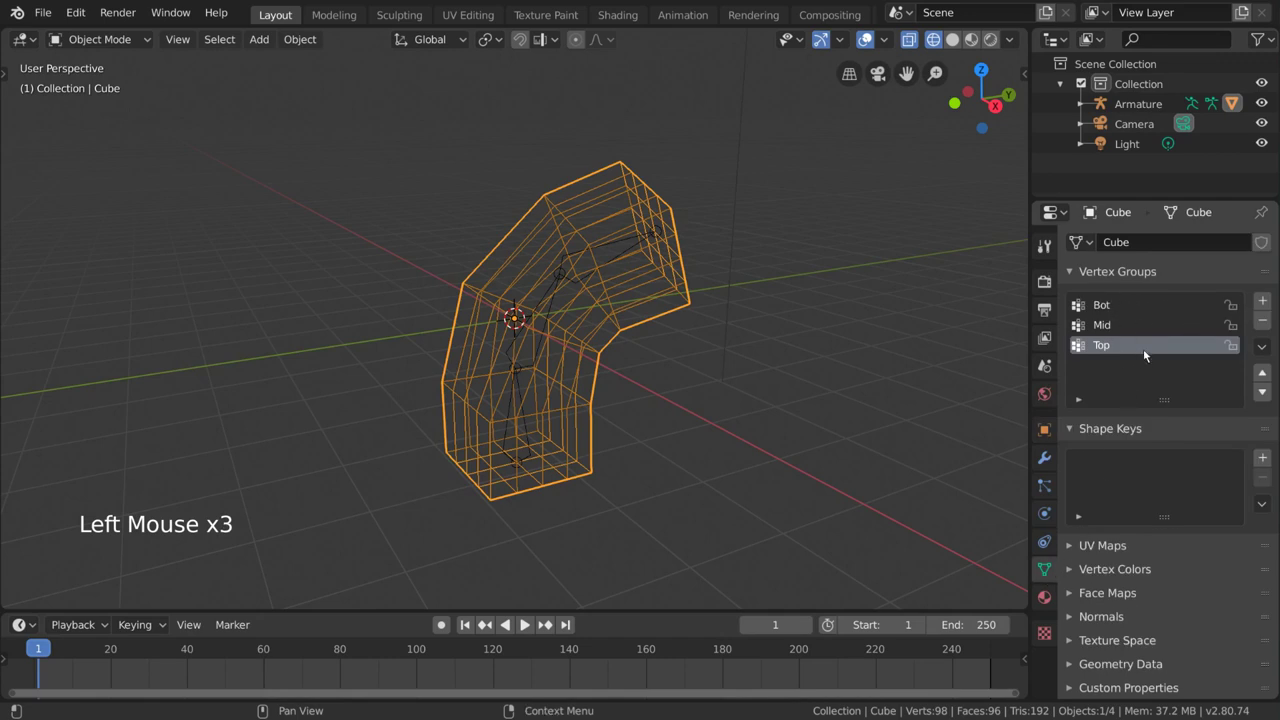
{"action": "left_click", "coordinate": [1143, 328]}
{"action": "left_click", "coordinate": [1143, 308]}
{"action": "left_click", "coordinate": [1146, 329]}
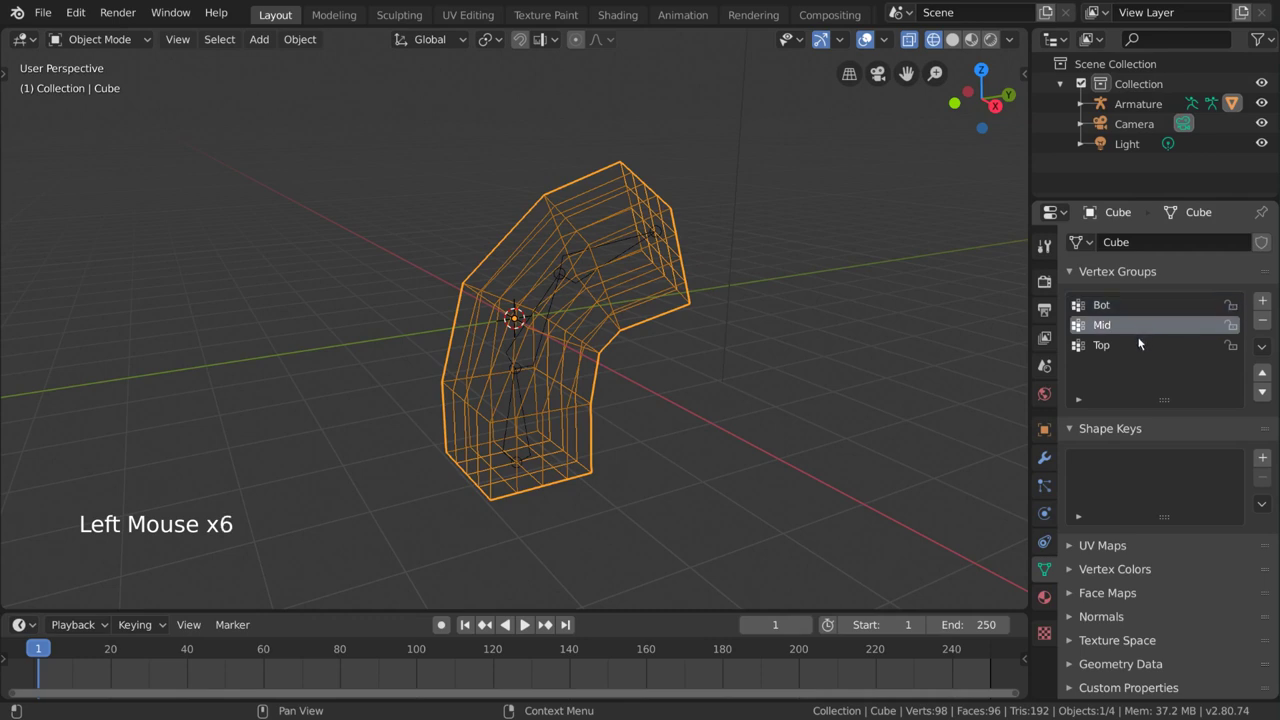
{"action": "left_click", "coordinate": [1141, 345]}
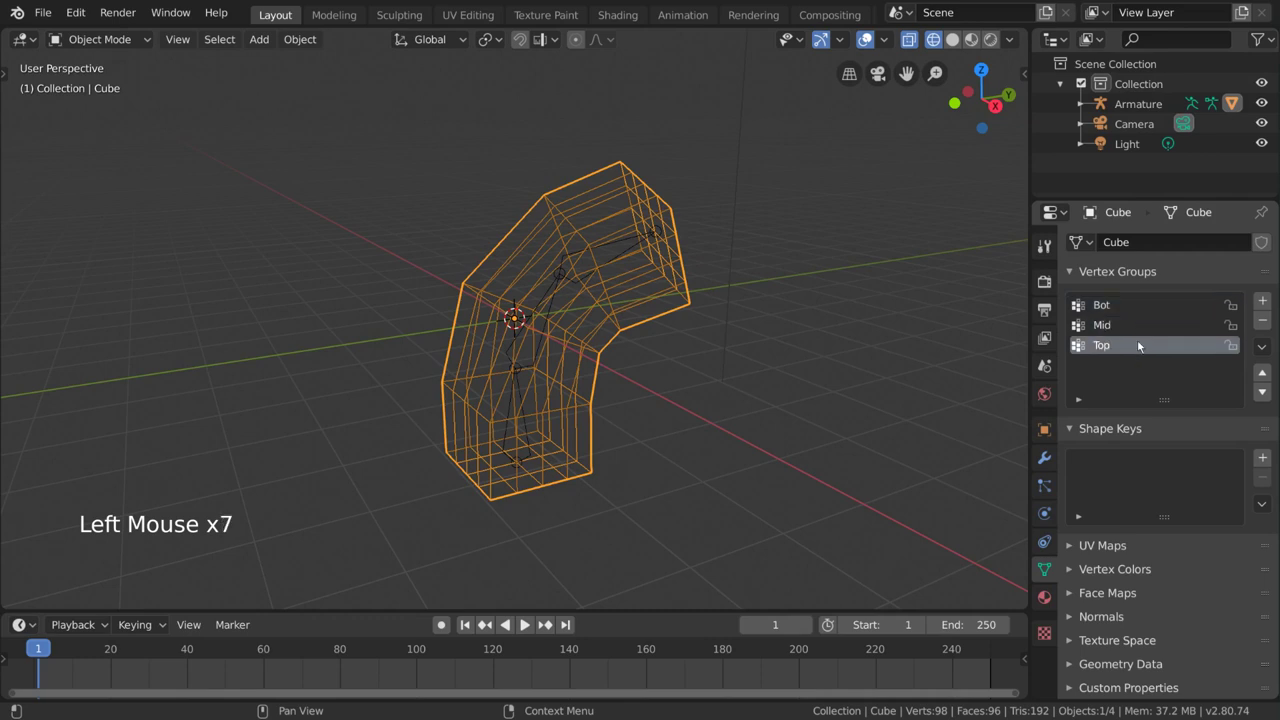
{"action": "key", "text": "z"}
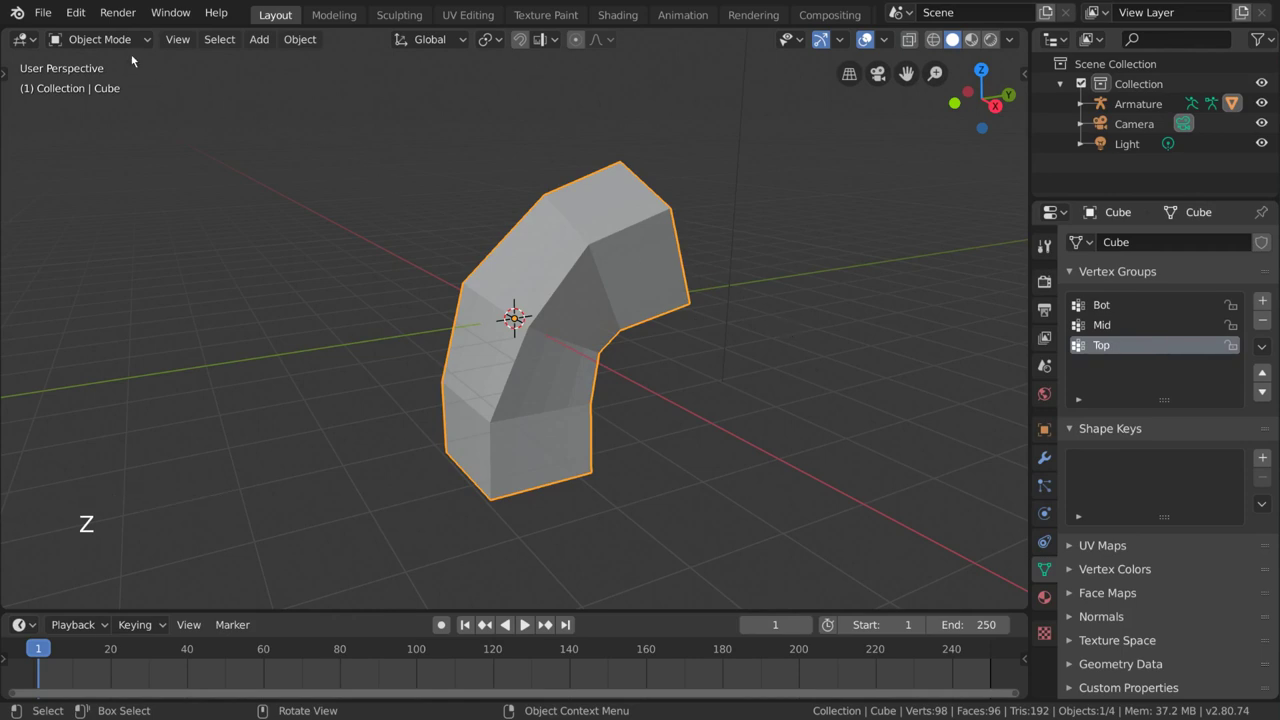
Step: Switch the bent cube into Weight Paint mode showing the Top group's gradient
{"action": "left_click", "coordinate": [127, 41]}
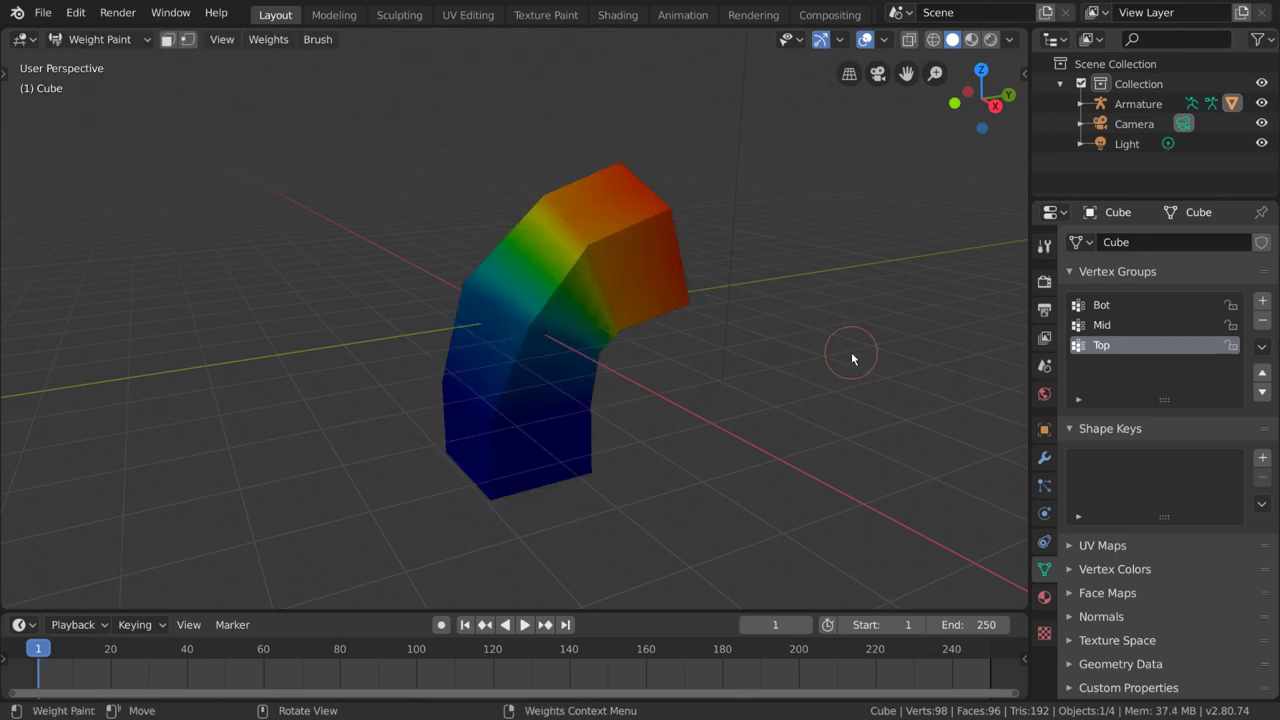
{"action": "key", "text": "ctrl+Tab"}
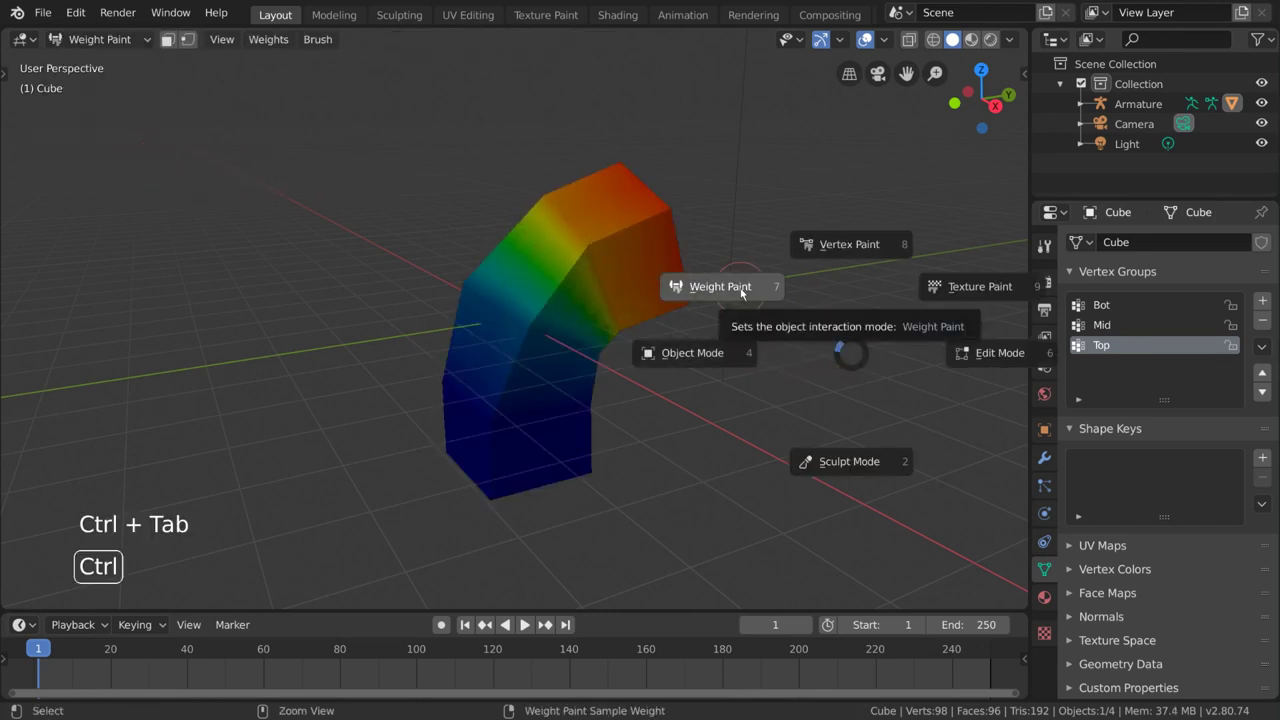
{"action": "key", "text": "ctrl+Tab"}
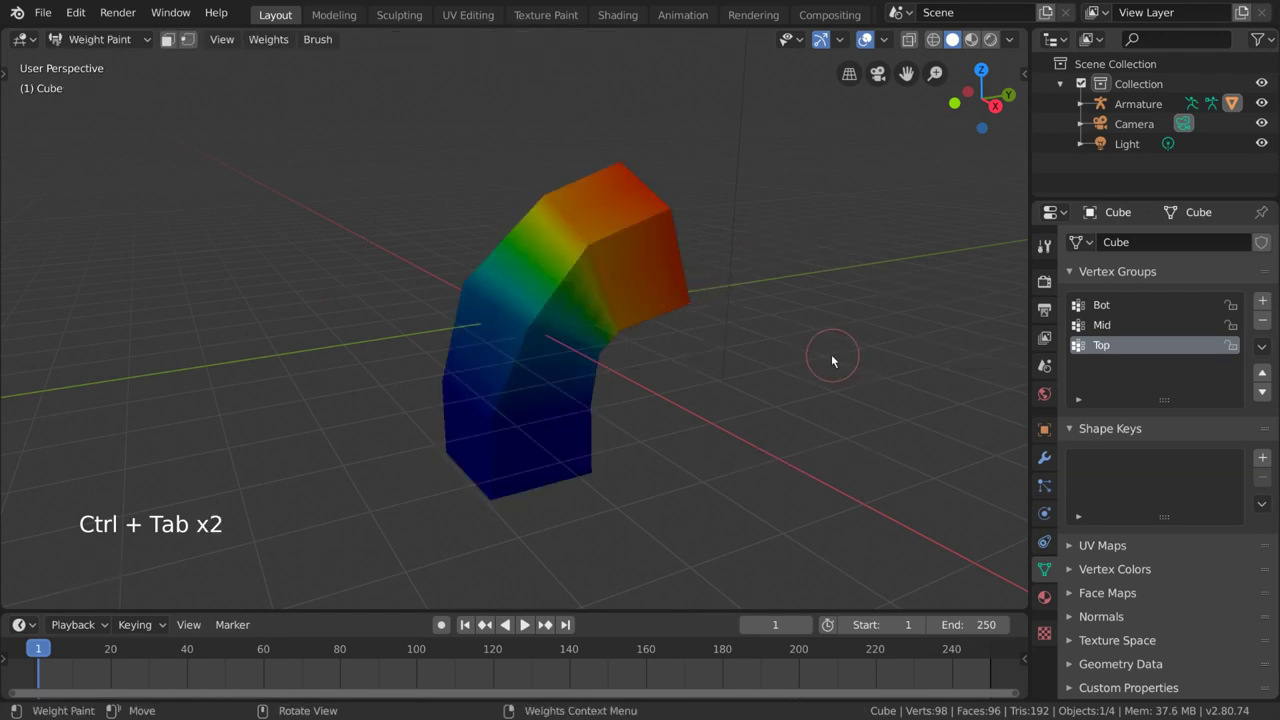
Step: Orbit around the column to inspect the Top group's weights on the upper section
{"action": "middle_click", "coordinate": [801, 355]}
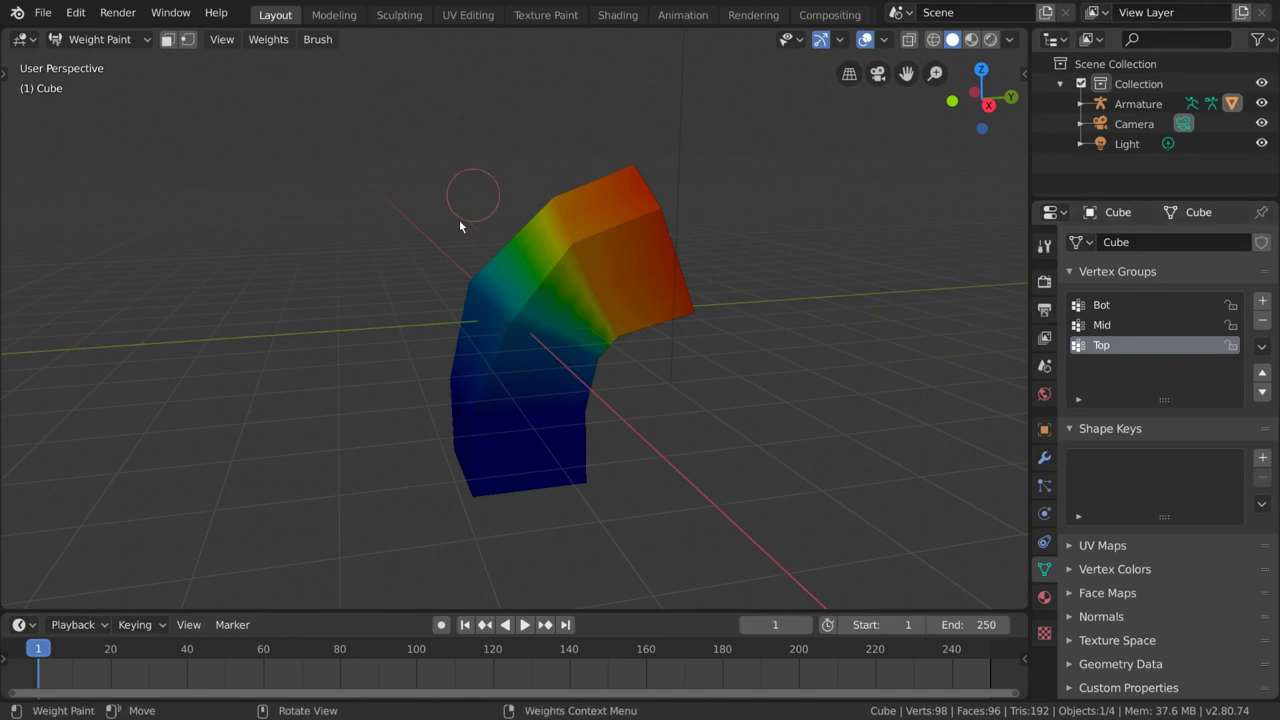
{"action": "middle_click", "coordinate": [683, 199]}
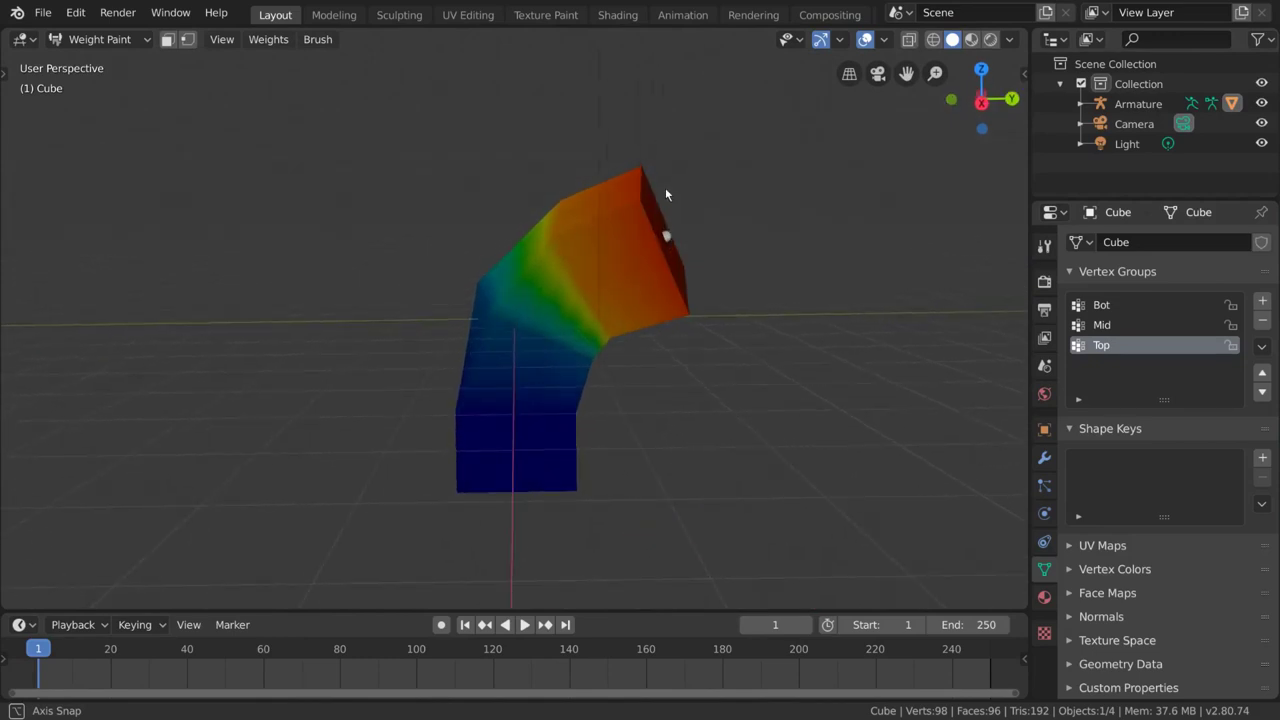
{"action": "middle_click", "coordinate": [656, 228]}
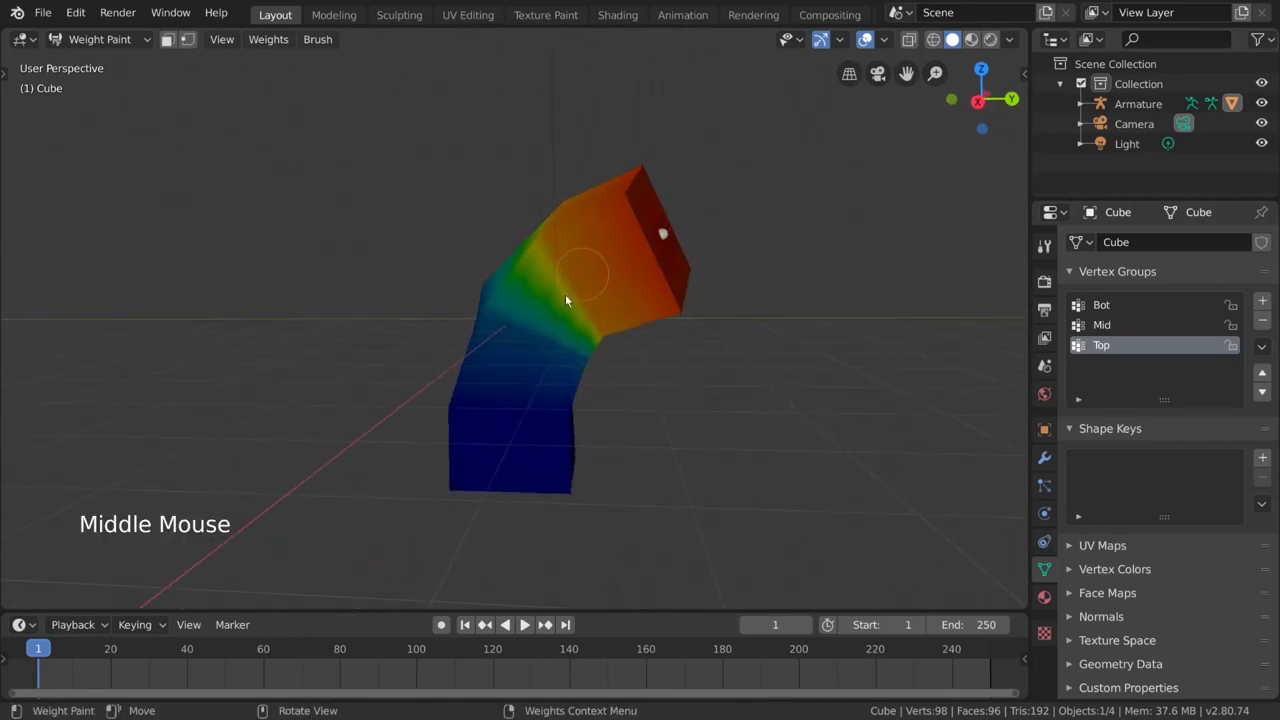
{"action": "middle_click", "coordinate": [588, 439]}
{"action": "middle_click", "coordinate": [696, 337]}
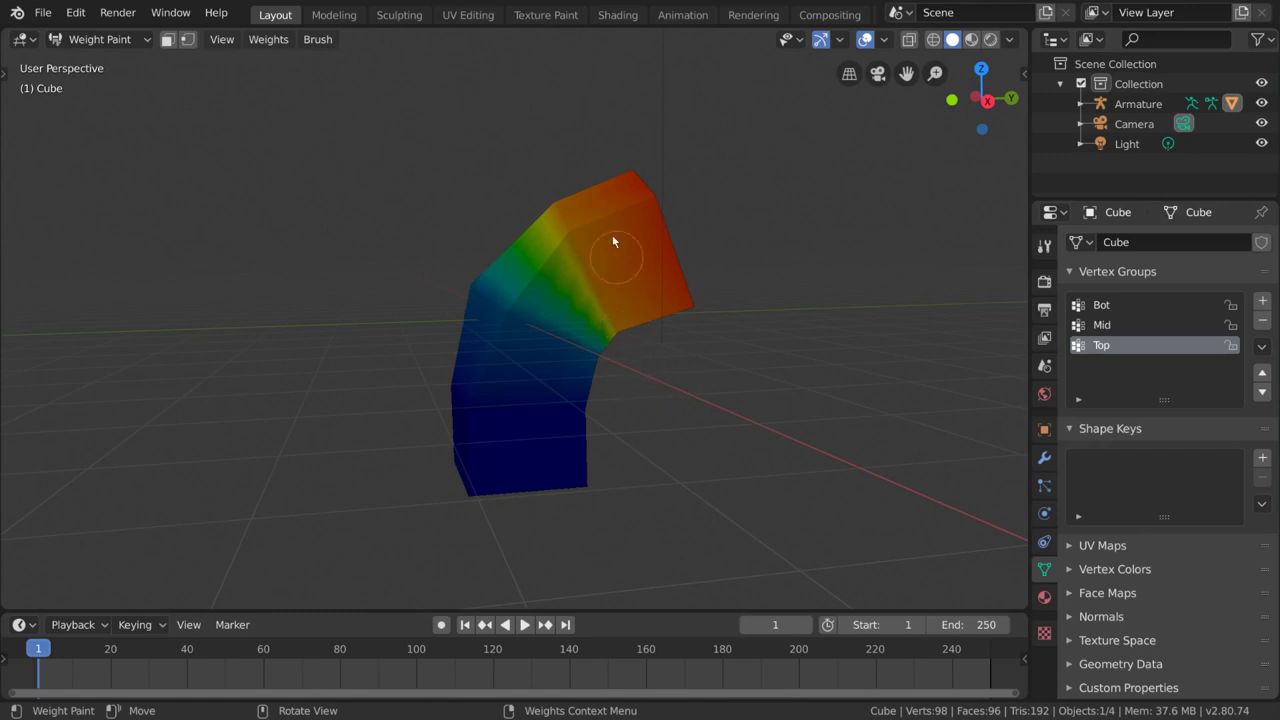
{"action": "middle_click", "coordinate": [686, 261]}
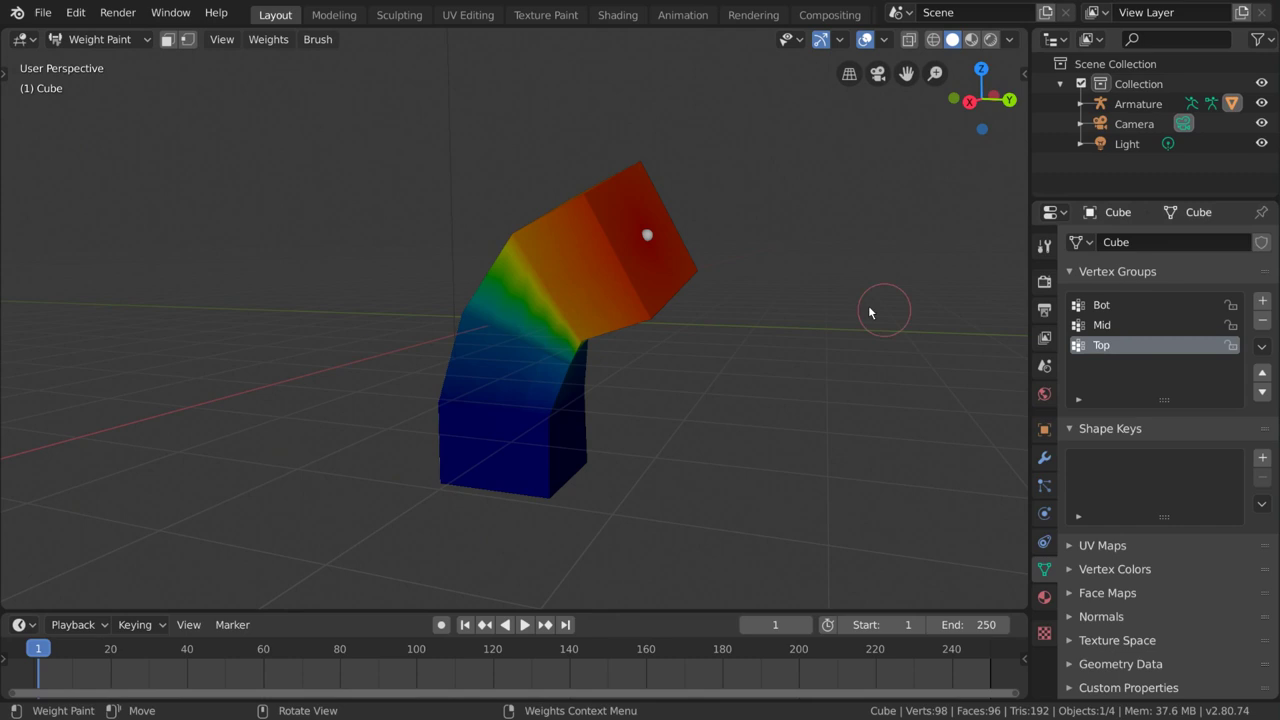
{"action": "middle_click", "coordinate": [629, 246]}
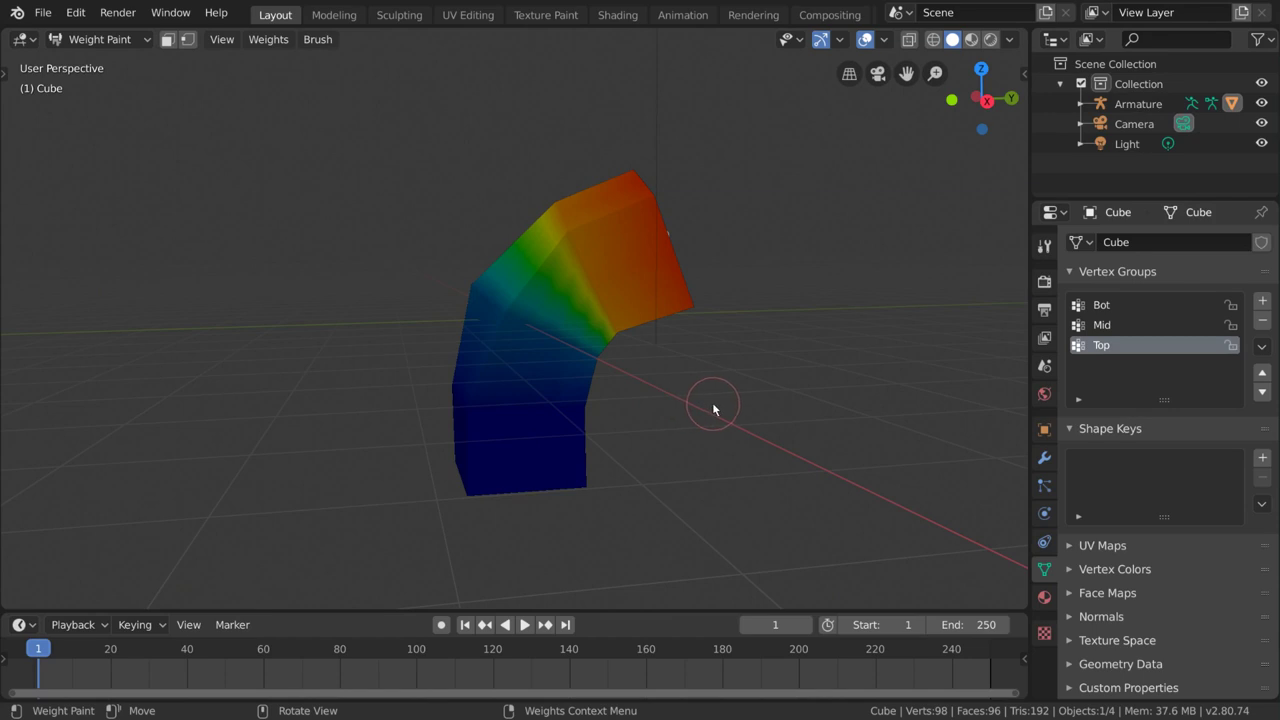
{"action": "left_click", "coordinate": [1146, 319]}
{"action": "left_click", "coordinate": [1150, 306]}
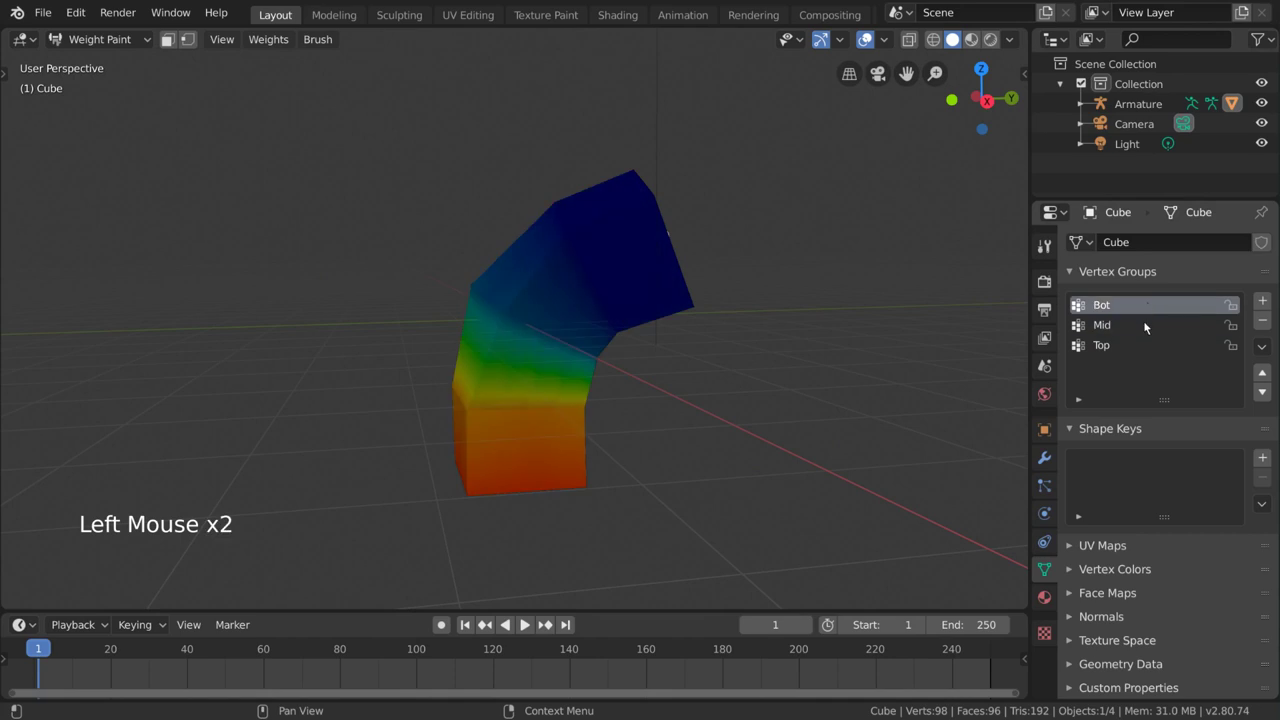
{"action": "left_click", "coordinate": [1145, 323]}
{"action": "left_click", "coordinate": [1146, 351]}
{"action": "left_click", "coordinate": [1150, 327]}
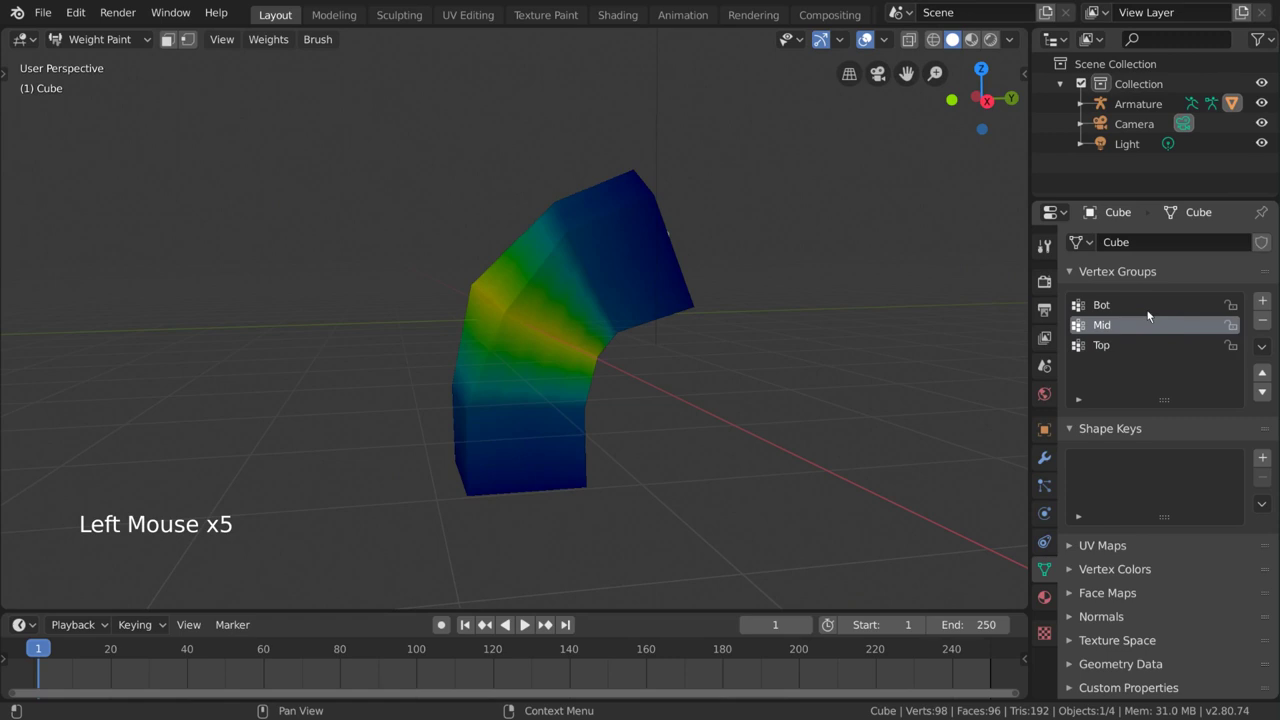
{"action": "left_click", "coordinate": [1150, 308]}
{"action": "middle_click", "coordinate": [759, 359]}
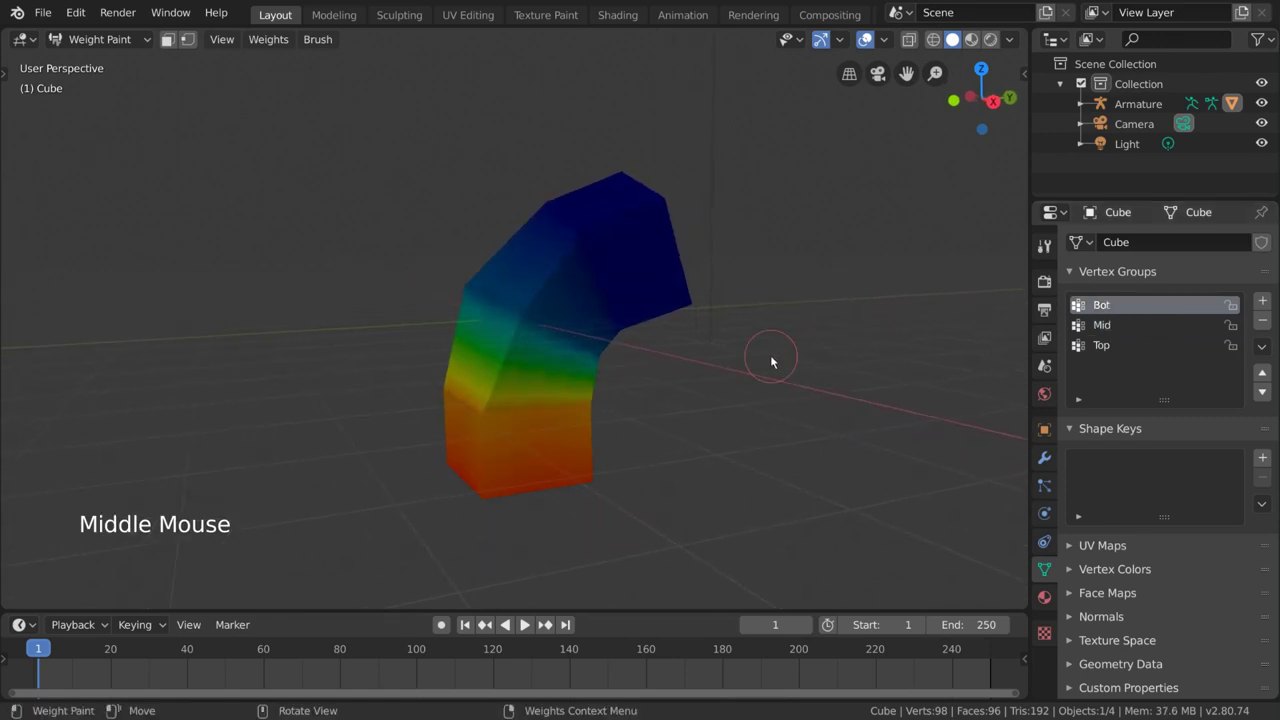
{"action": "middle_click", "coordinate": [766, 359]}
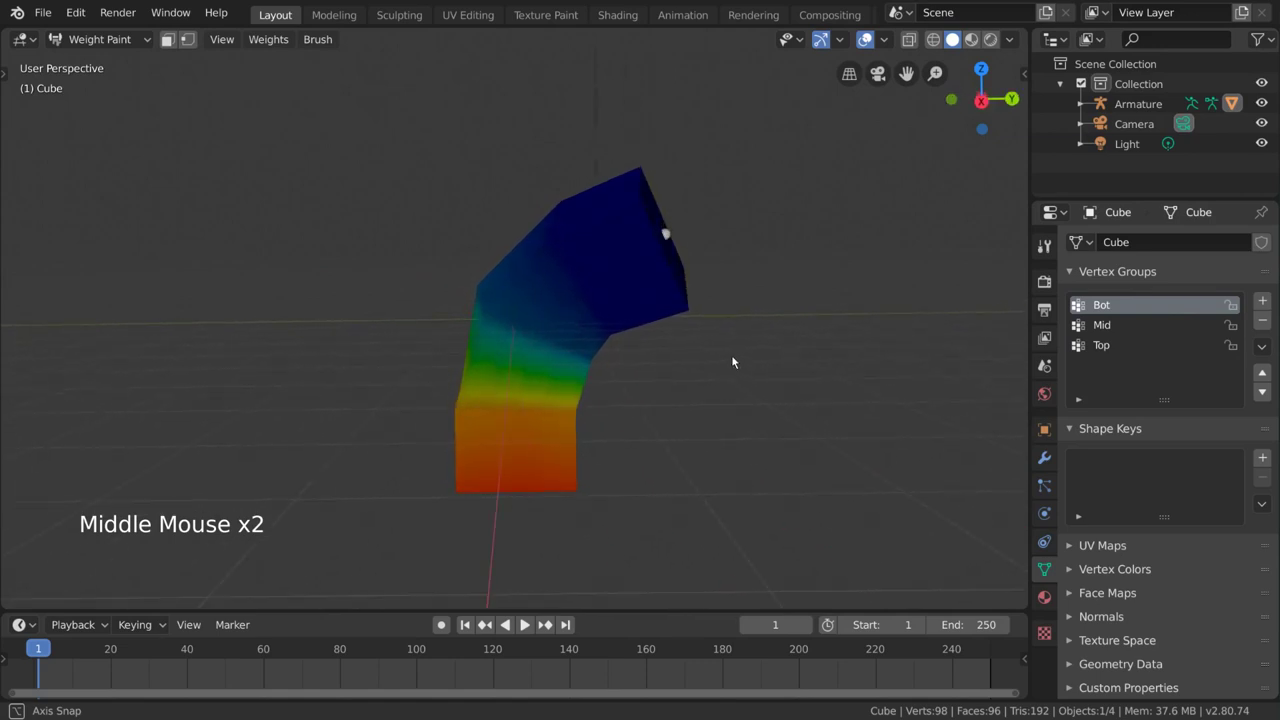
{"action": "middle_click", "coordinate": [745, 361]}
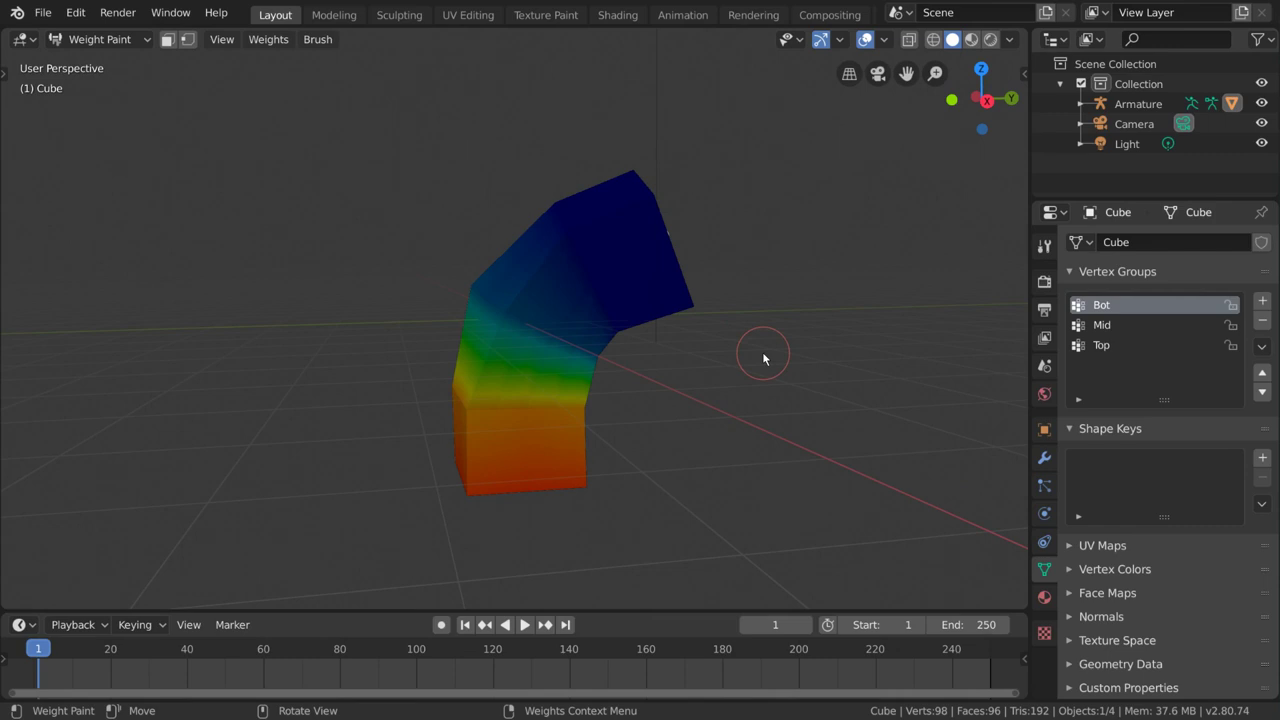
{"action": "left_click", "coordinate": [671, 236]}
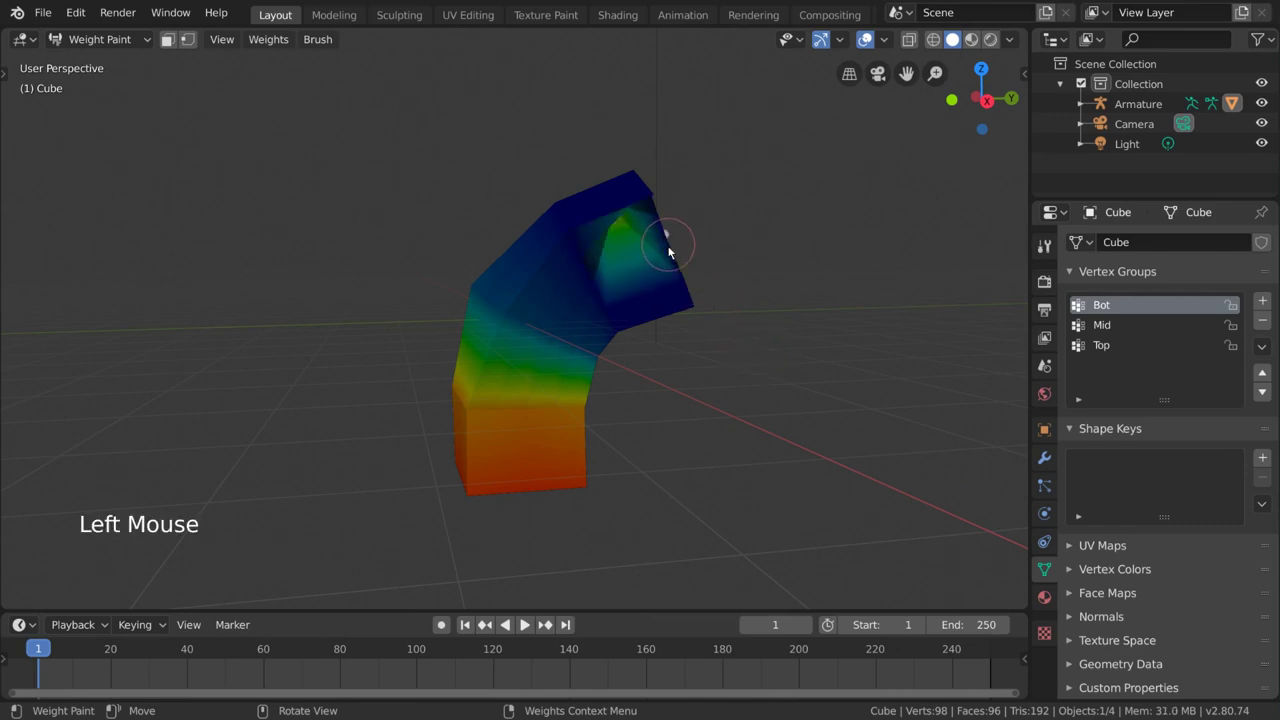
{"action": "middle_click", "coordinate": [697, 265]}
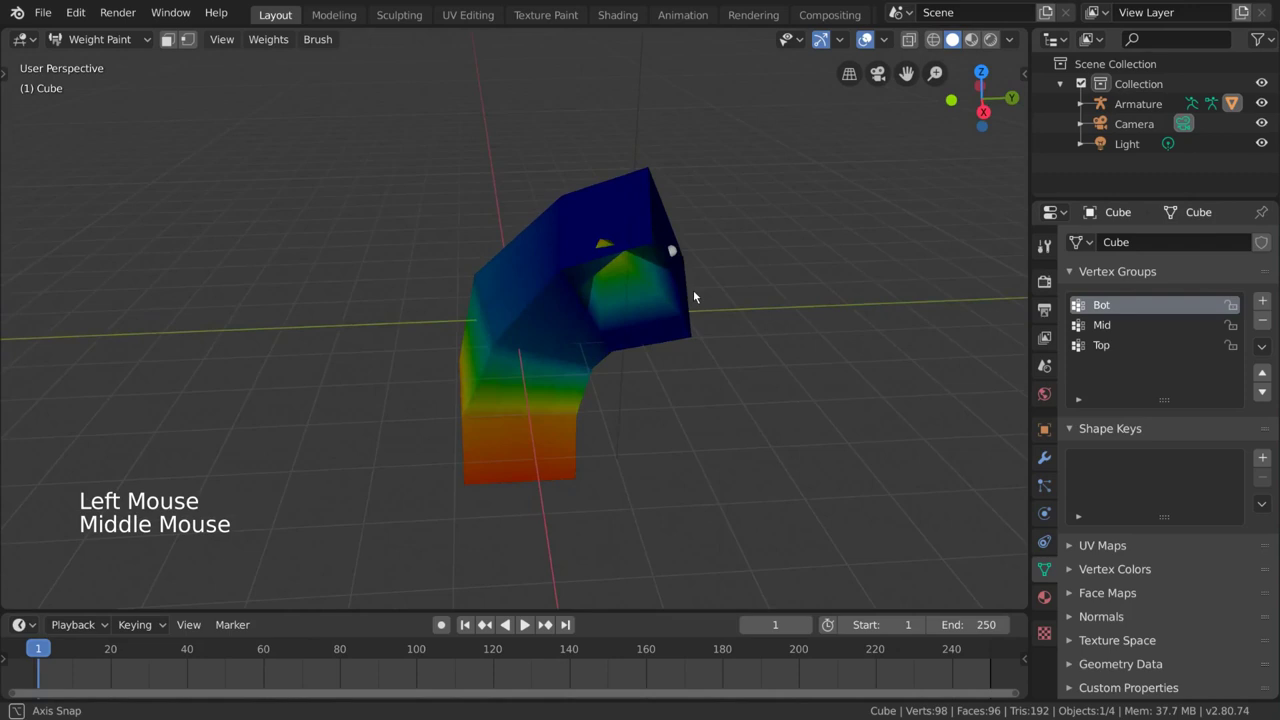
{"action": "key", "text": "ctrl+z"}
{"action": "middle_click", "coordinate": [686, 282]}
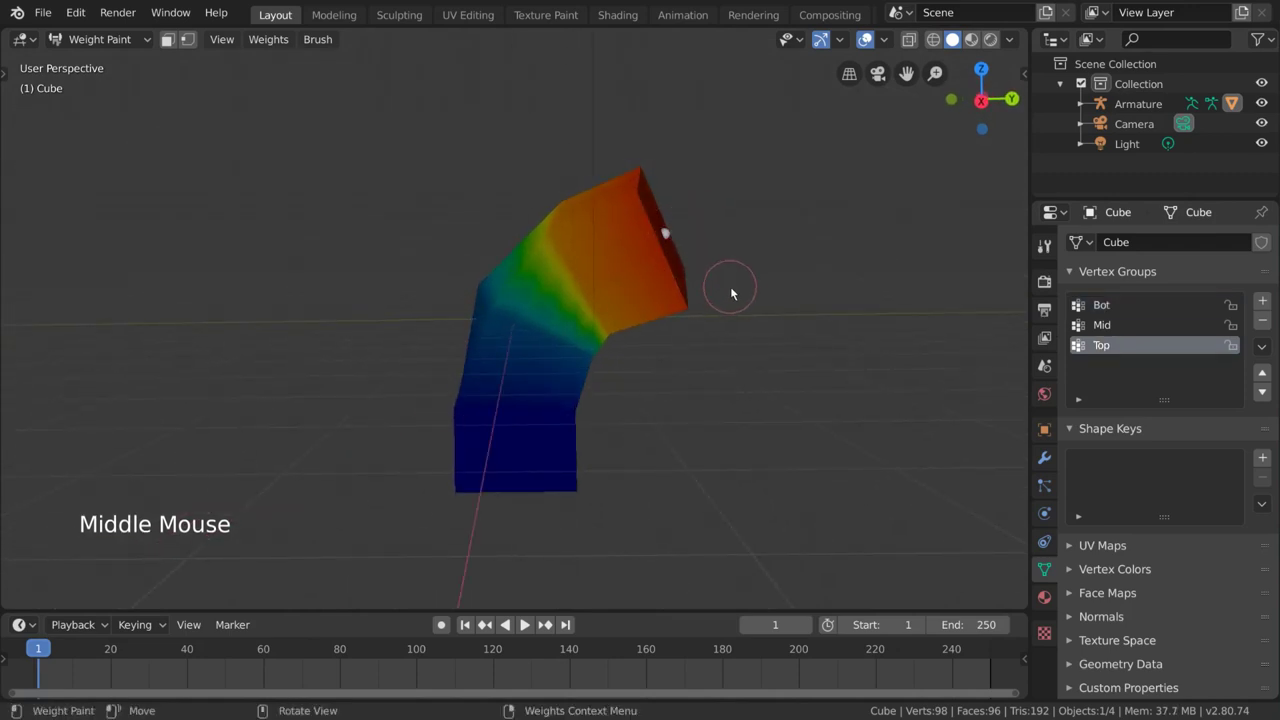
{"action": "key", "text": "ctrl+Tab"}
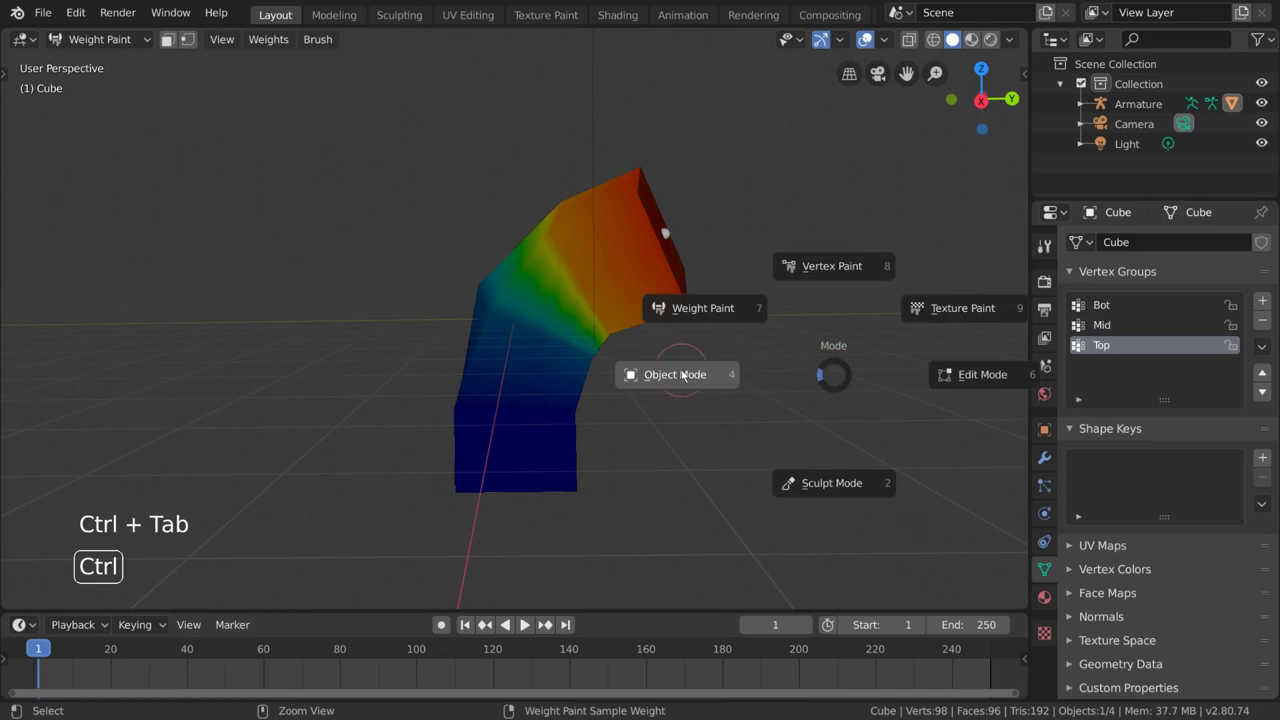
Step: Return the bent cube to Weight Paint mode with solid weight-colour shading in the viewport
{"action": "left_click", "coordinate": [671, 234]}
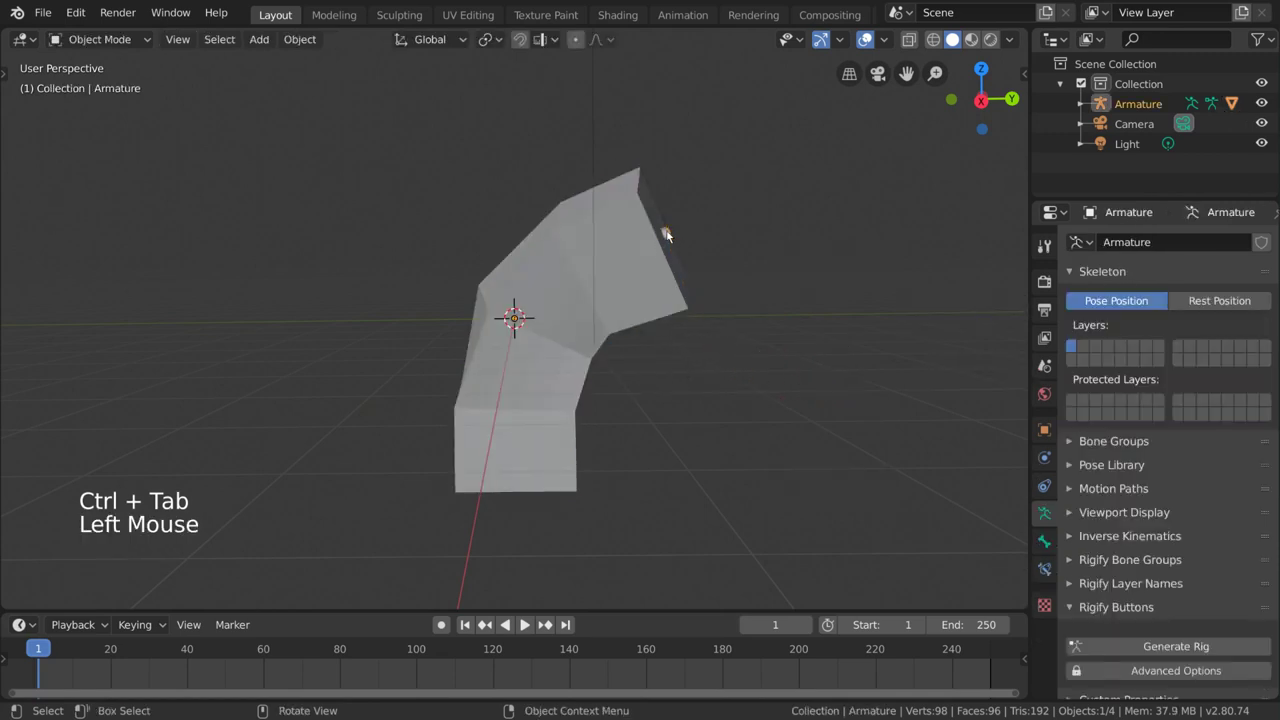
{"action": "key", "text": "z"}
{"action": "left_click", "coordinate": [687, 304]}
{"action": "key", "text": "z"}
{"action": "key", "text": "ctrl+Tab"}
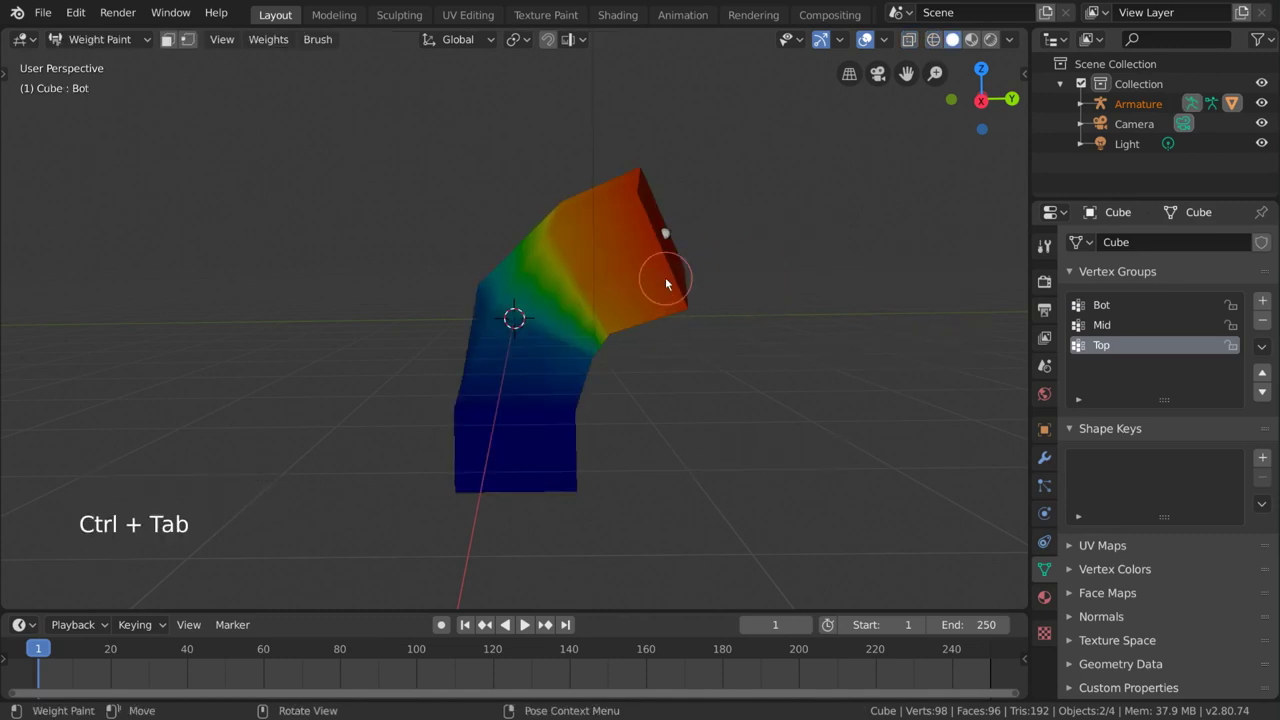
{"action": "key", "text": "z"}
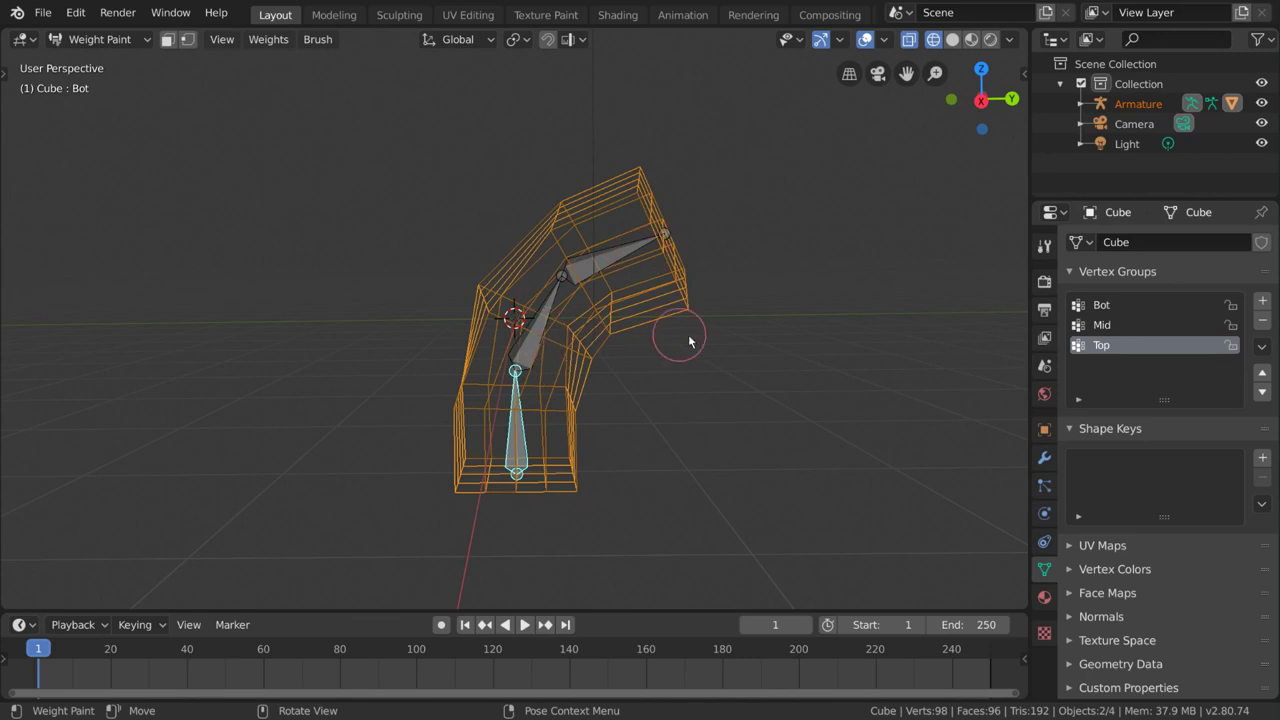
Step: Compare the Bot and Top vertex groups' weights on the cube, finishing with Top active
{"action": "left_click", "coordinate": [539, 349]}
{"action": "left_click", "coordinate": [593, 270]}
{"action": "key", "text": "z"}
{"action": "left_click", "coordinate": [561, 310]}
{"action": "left_click", "coordinate": [528, 420]}
{"action": "left_click", "coordinate": [544, 331]}
{"action": "left_click", "coordinate": [630, 252]}
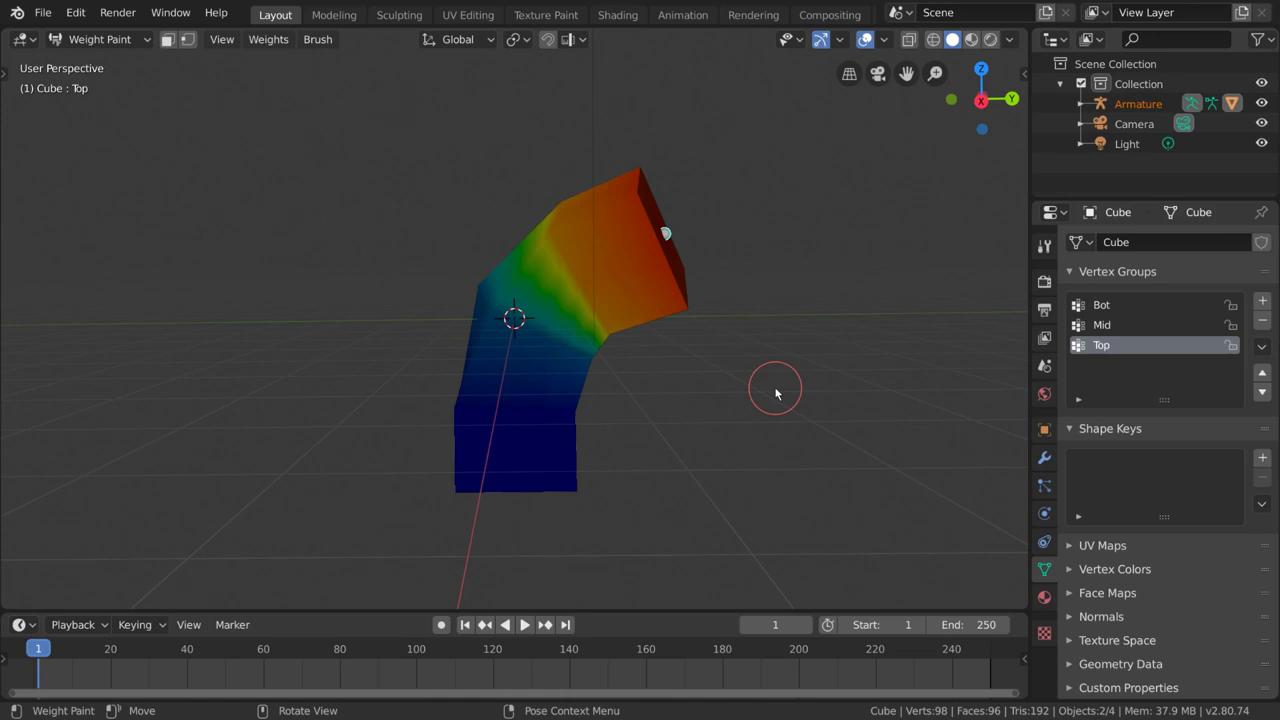
{"action": "left_click", "coordinate": [537, 337]}
{"action": "left_click", "coordinate": [517, 433]}
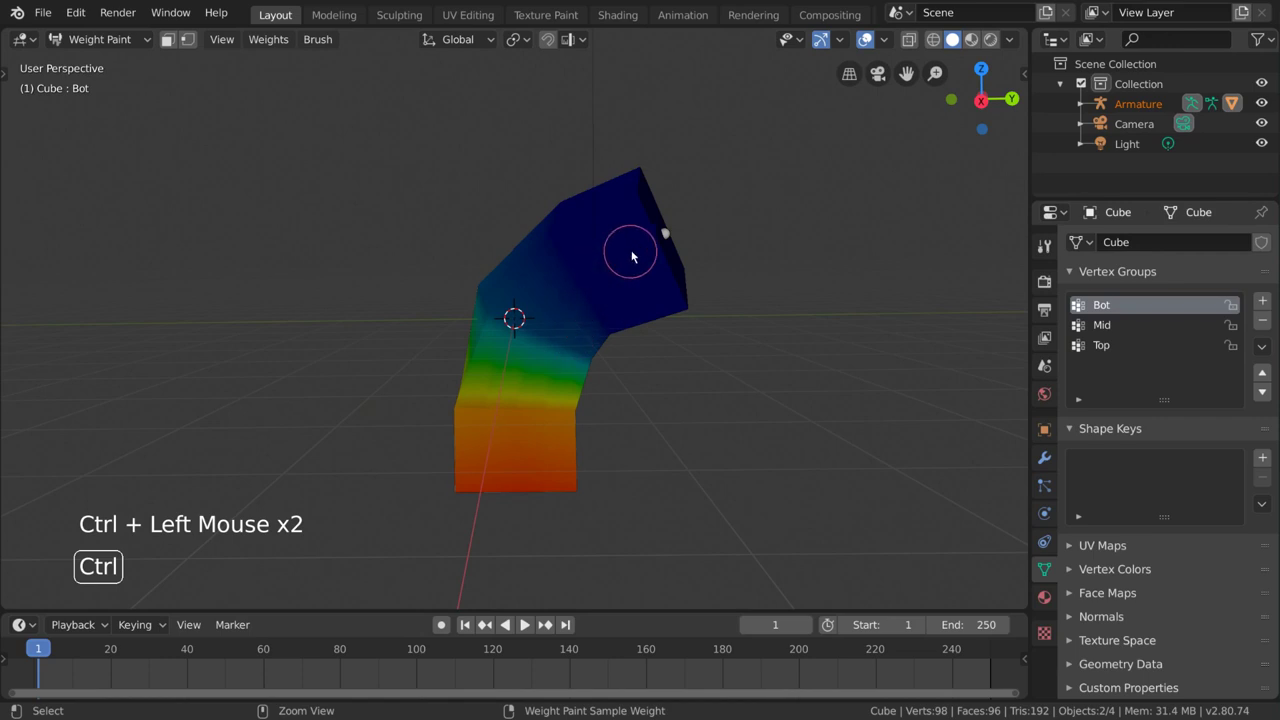
{"action": "left_click", "coordinate": [635, 252]}
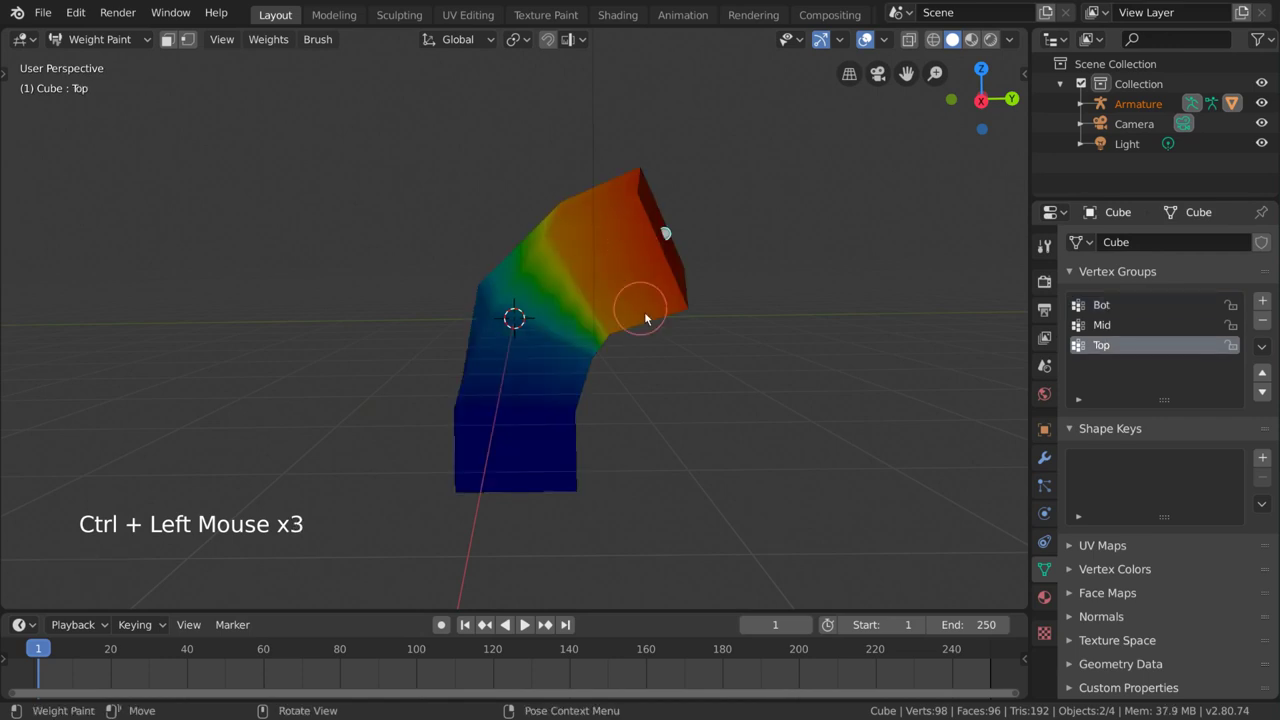
Step: Orbit around the cube to inspect the Top group's weight patches on the lower section
{"action": "middle_click", "coordinate": [664, 324]}
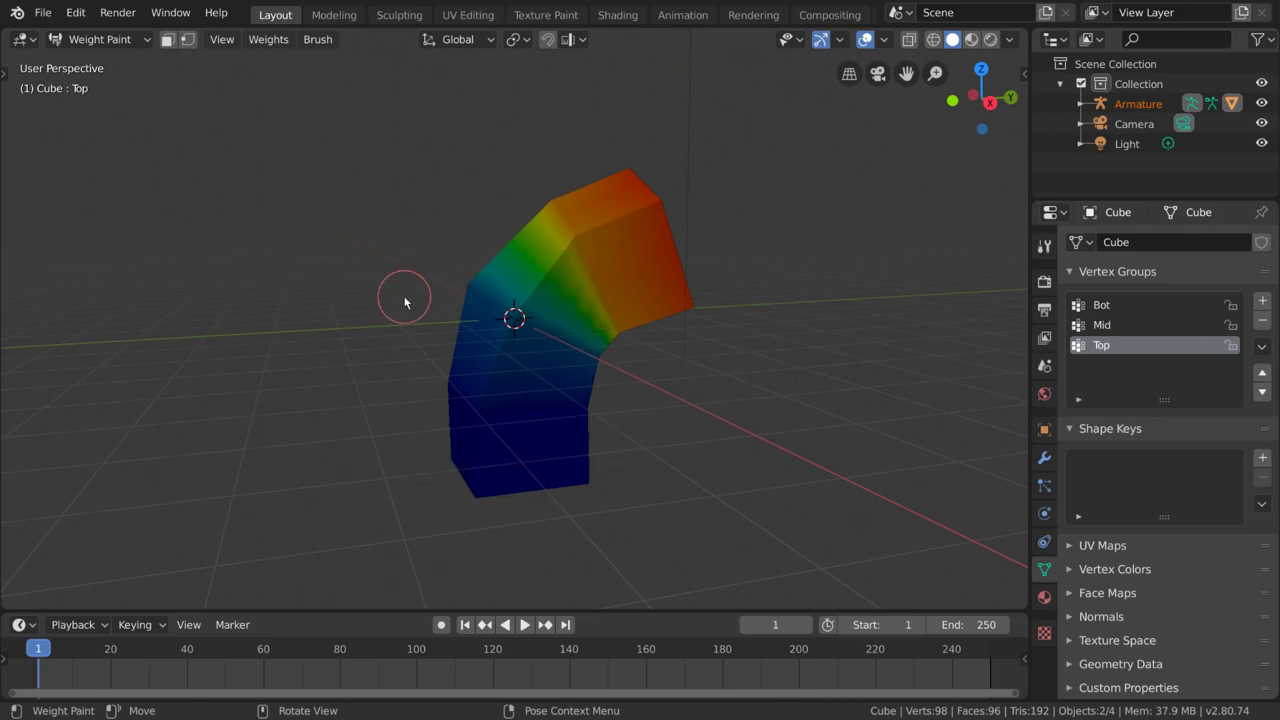
{"action": "middle_click", "coordinate": [640, 328]}
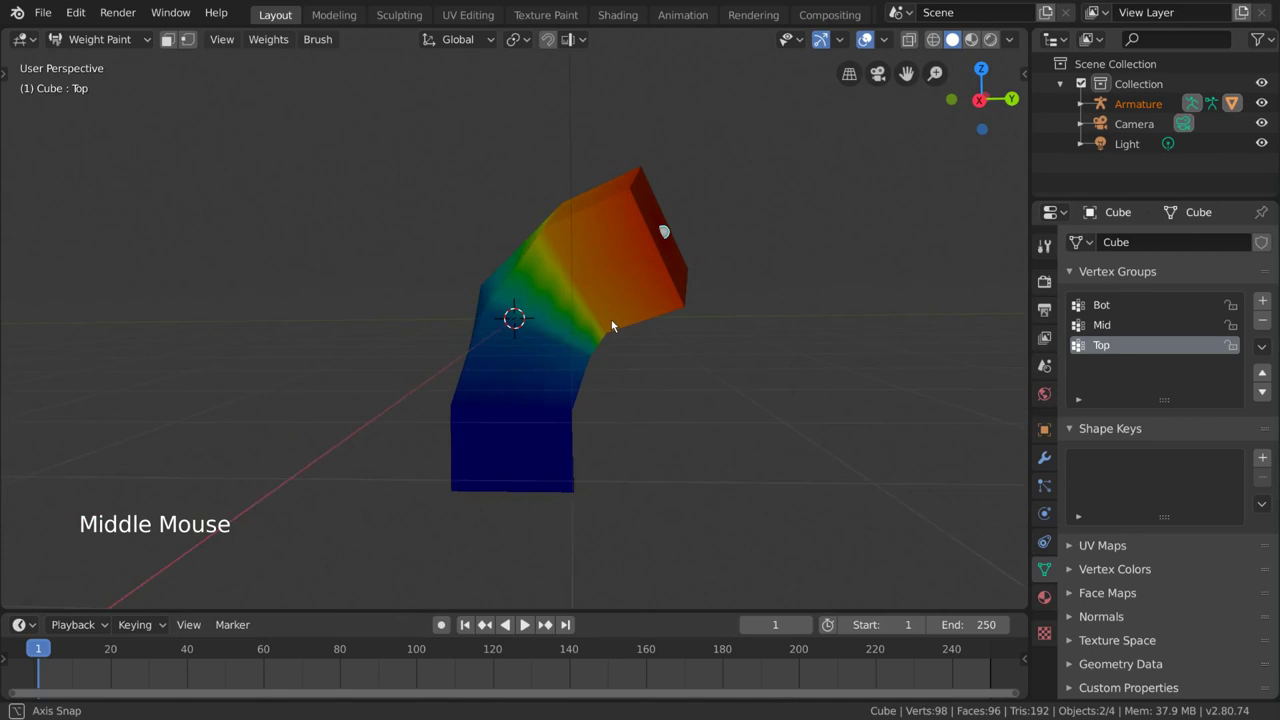
{"action": "left_click", "coordinate": [436, 422]}
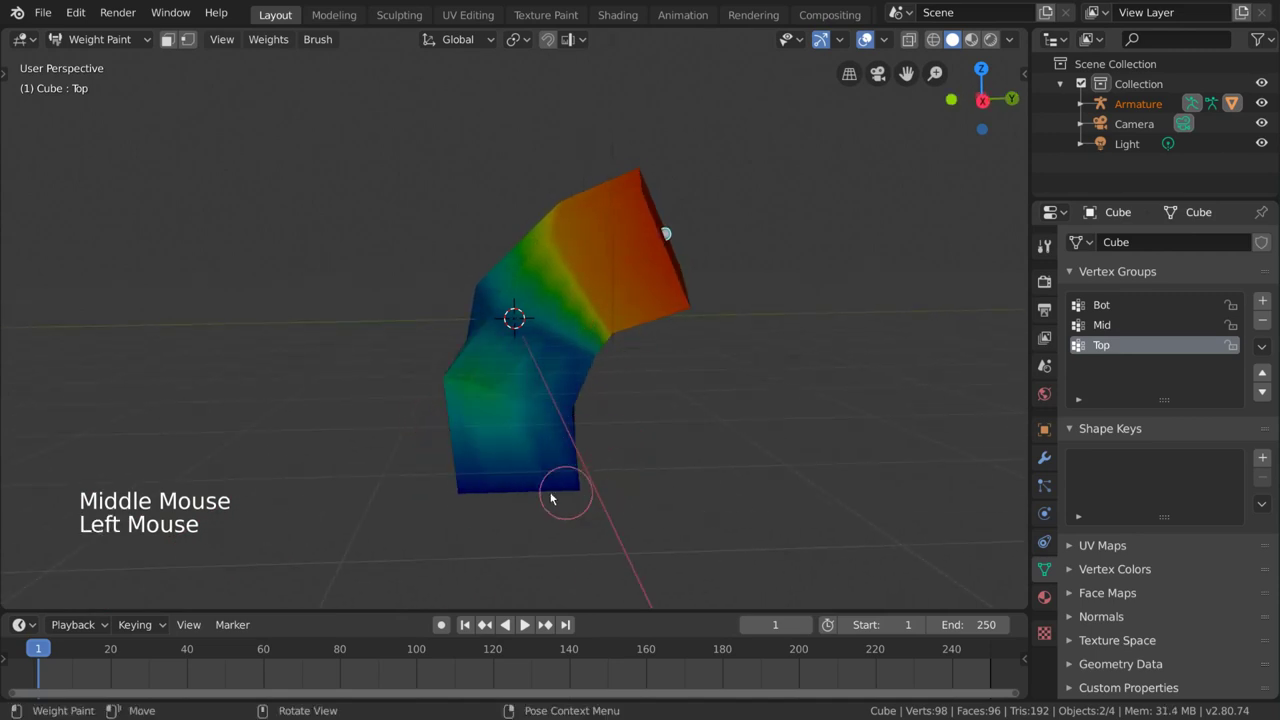
{"action": "middle_click", "coordinate": [732, 360]}
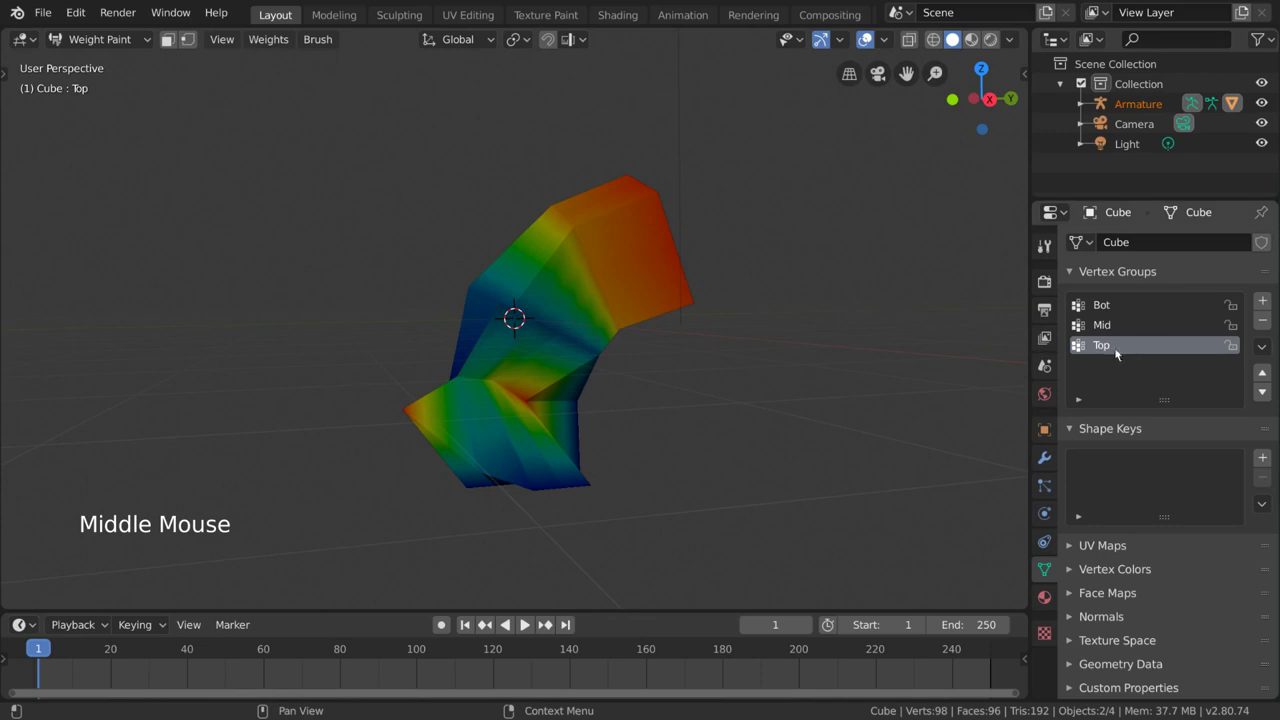
Step: Bring up the weight painting toolbar and orbit to view the cube's lower section
{"action": "middle_click", "coordinate": [833, 358]}
{"action": "key", "text": "ctrl+z"}
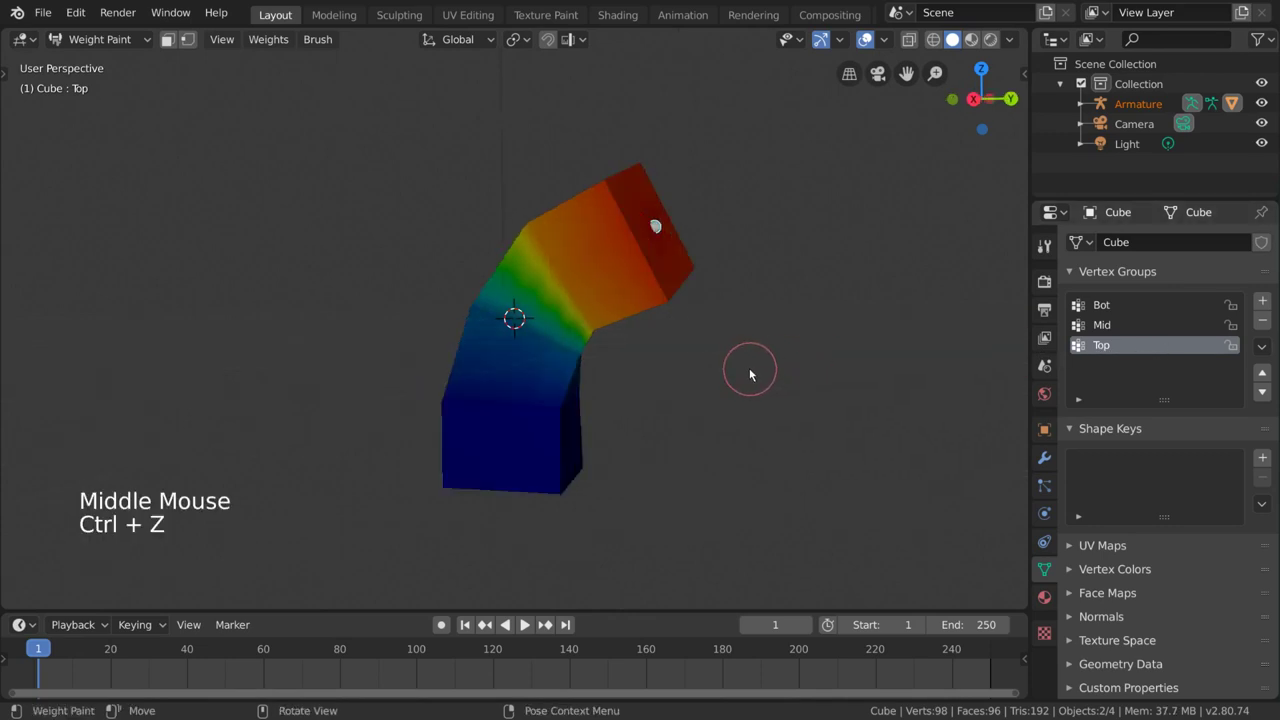
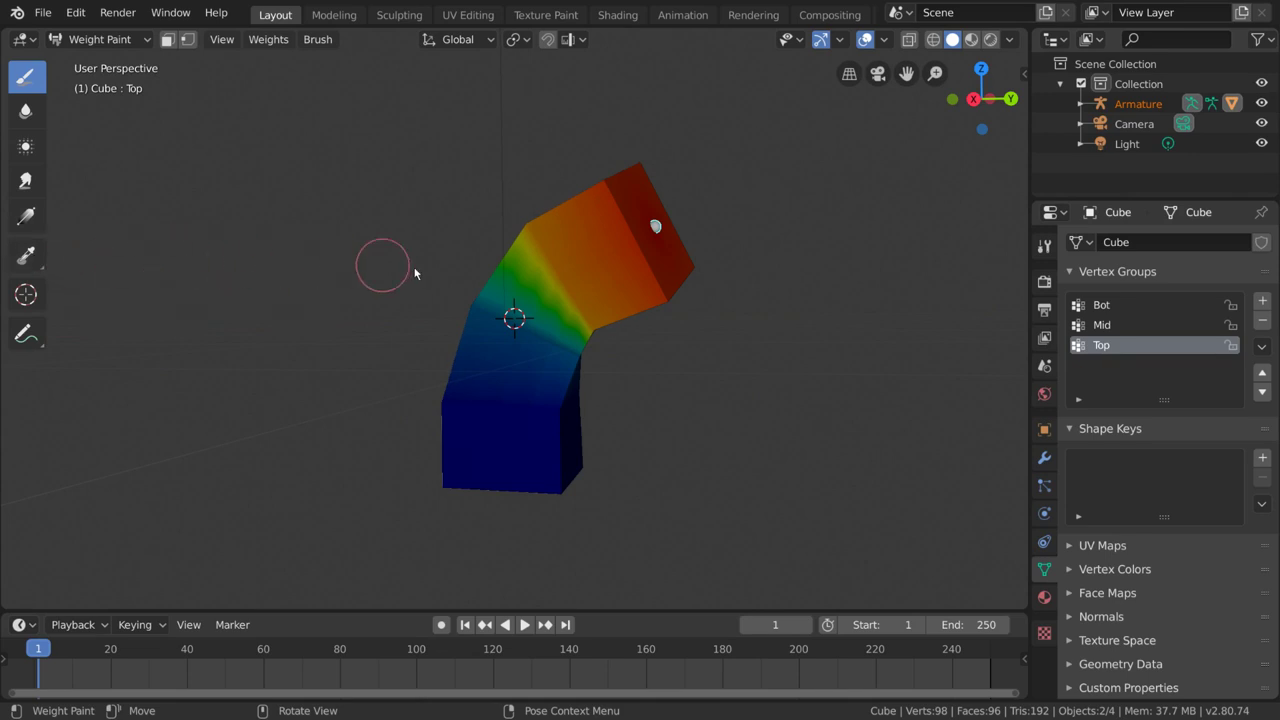
{"action": "middle_click", "coordinate": [377, 477]}
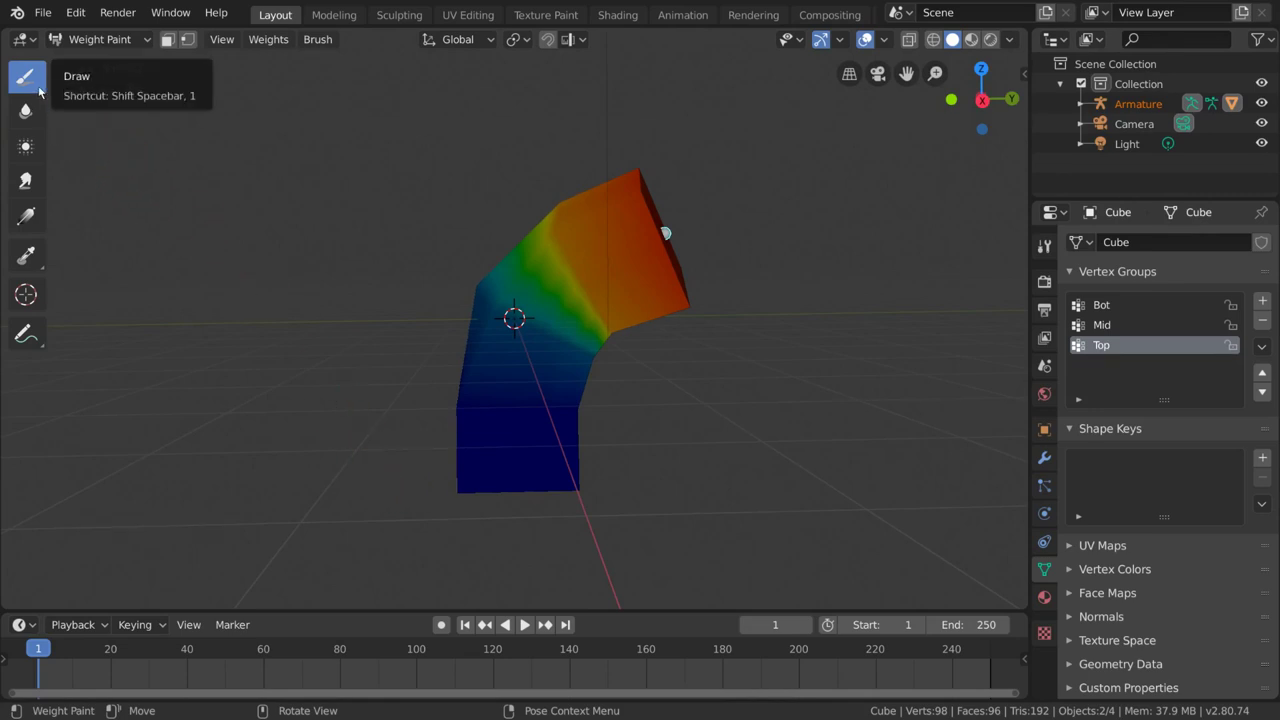
{"action": "middle_click", "coordinate": [721, 319]}
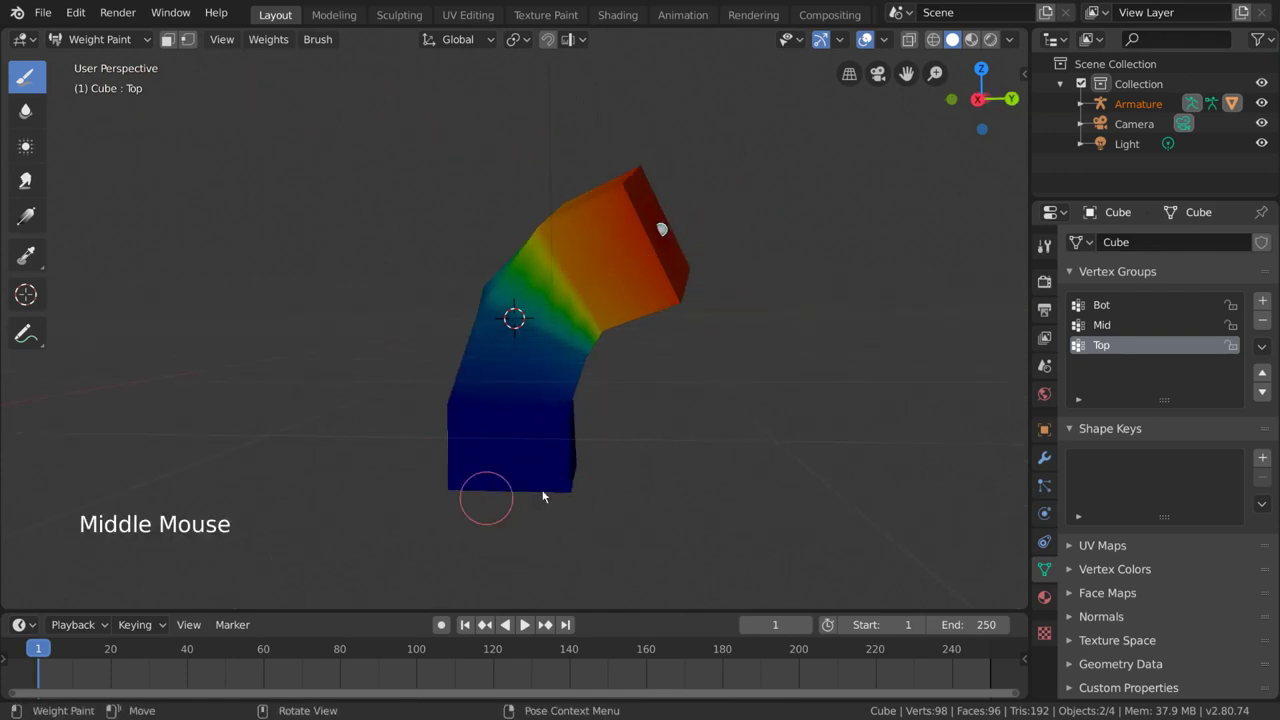
{"action": "middle_click", "coordinate": [643, 399]}
{"action": "middle_click", "coordinate": [639, 423]}
Step: Paint Top group weight strokes around the cube's bend from several angles
{"action": "left_click", "coordinate": [428, 453]}
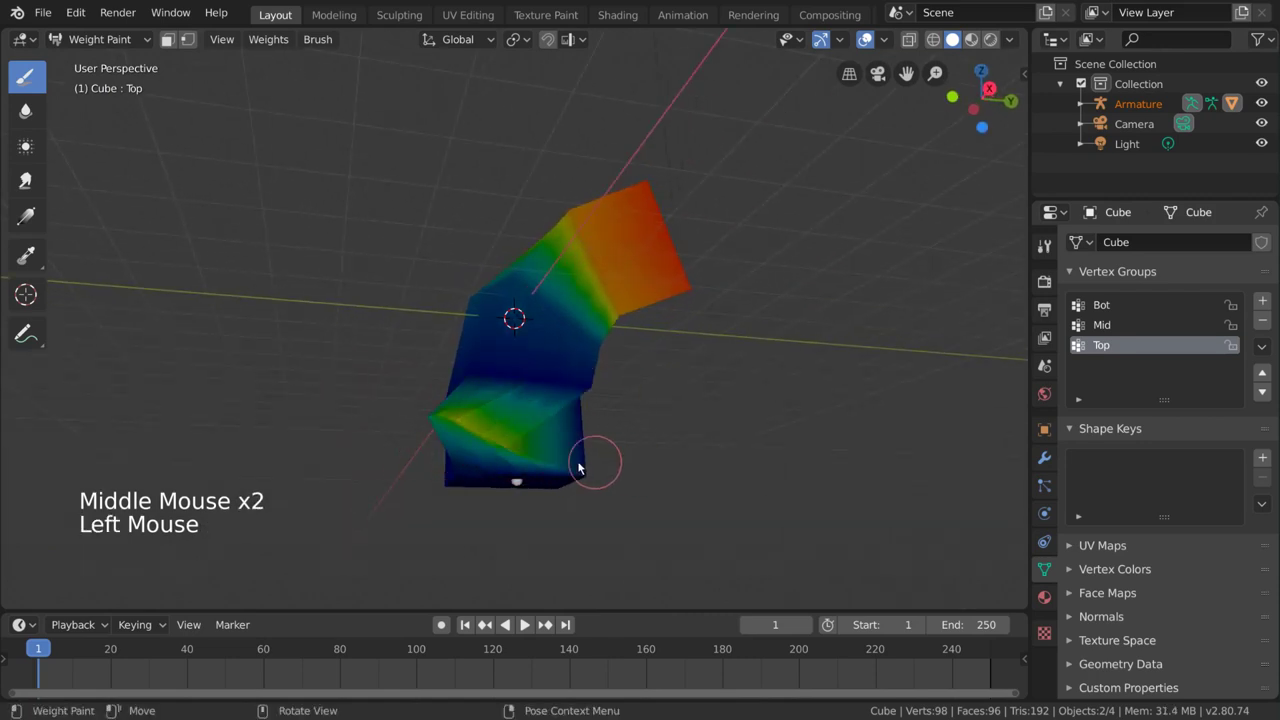
{"action": "middle_click", "coordinate": [584, 448]}
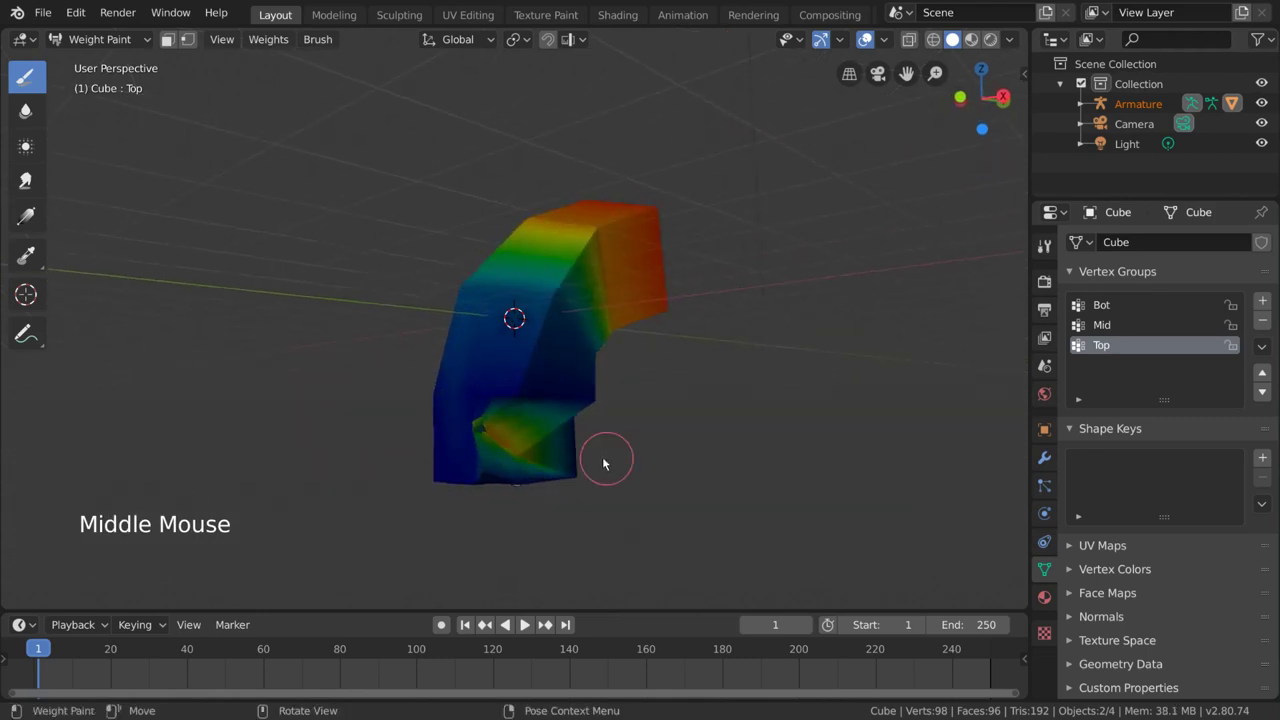
{"action": "left_click", "coordinate": [518, 438]}
{"action": "left_click", "coordinate": [426, 399]}
{"action": "middle_click", "coordinate": [506, 473]}
{"action": "left_click", "coordinate": [483, 503]}
{"action": "middle_click", "coordinate": [520, 448]}
{"action": "left_click", "coordinate": [519, 460]}
{"action": "middle_click", "coordinate": [448, 452]}
{"action": "left_click", "coordinate": [387, 428]}
{"action": "middle_click", "coordinate": [575, 416]}
{"action": "left_click", "coordinate": [493, 403]}
Step: Continue painting the band across the bend, then rotate slightly to check the red-to-blue gradient
{"action": "middle_click", "coordinate": [531, 408]}
{"action": "left_click", "coordinate": [481, 412]}
{"action": "middle_click", "coordinate": [589, 371]}
{"action": "left_click", "coordinate": [616, 349]}
{"action": "middle_click", "coordinate": [583, 356]}
{"action": "middle_click", "coordinate": [503, 381]}
{"action": "left_click", "coordinate": [503, 381]}
{"action": "middle_click", "coordinate": [630, 421]}
{"action": "key", "text": "r"}
{"action": "middle_click", "coordinate": [695, 445]}
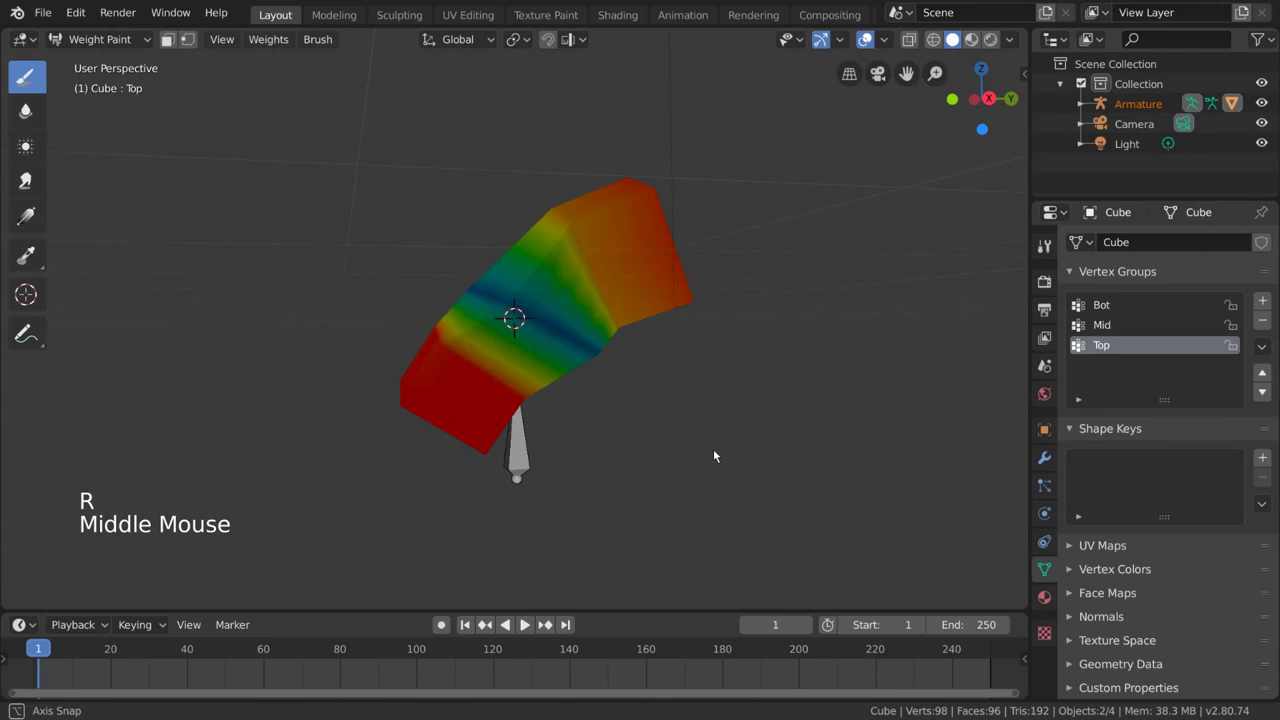
{"action": "middle_click", "coordinate": [725, 448]}
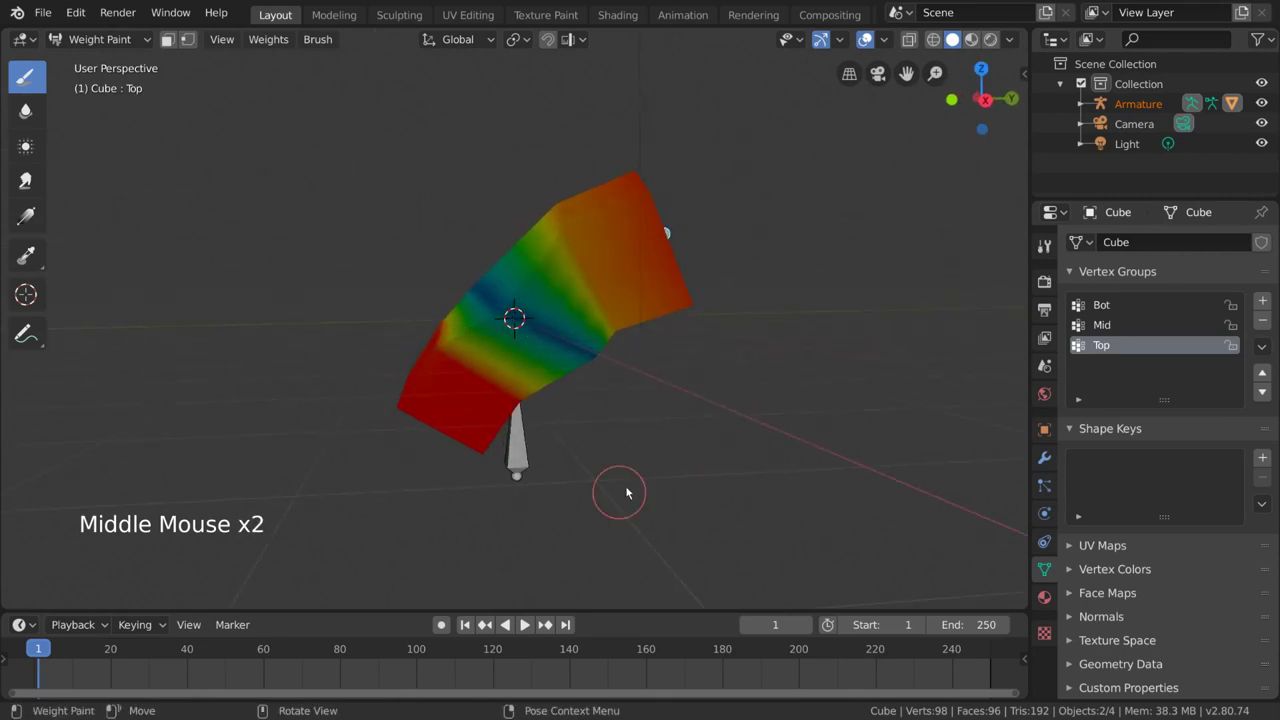
{"action": "middle_click", "coordinate": [623, 392]}
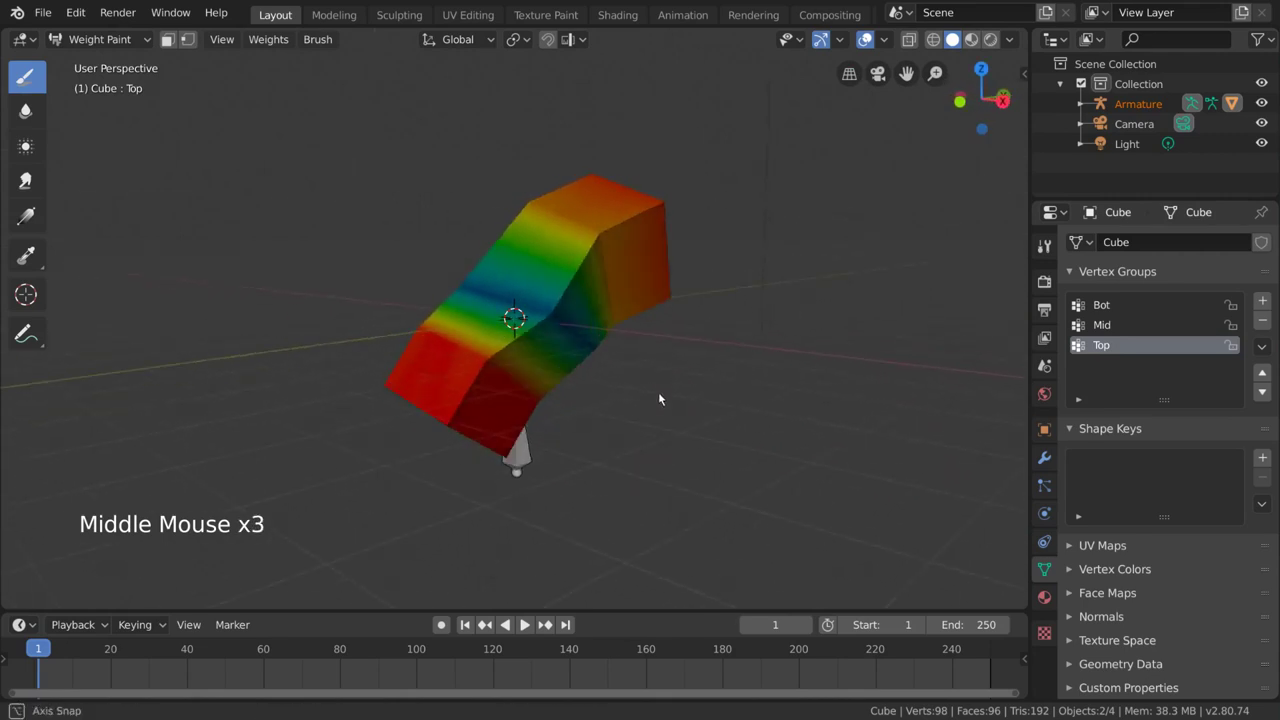
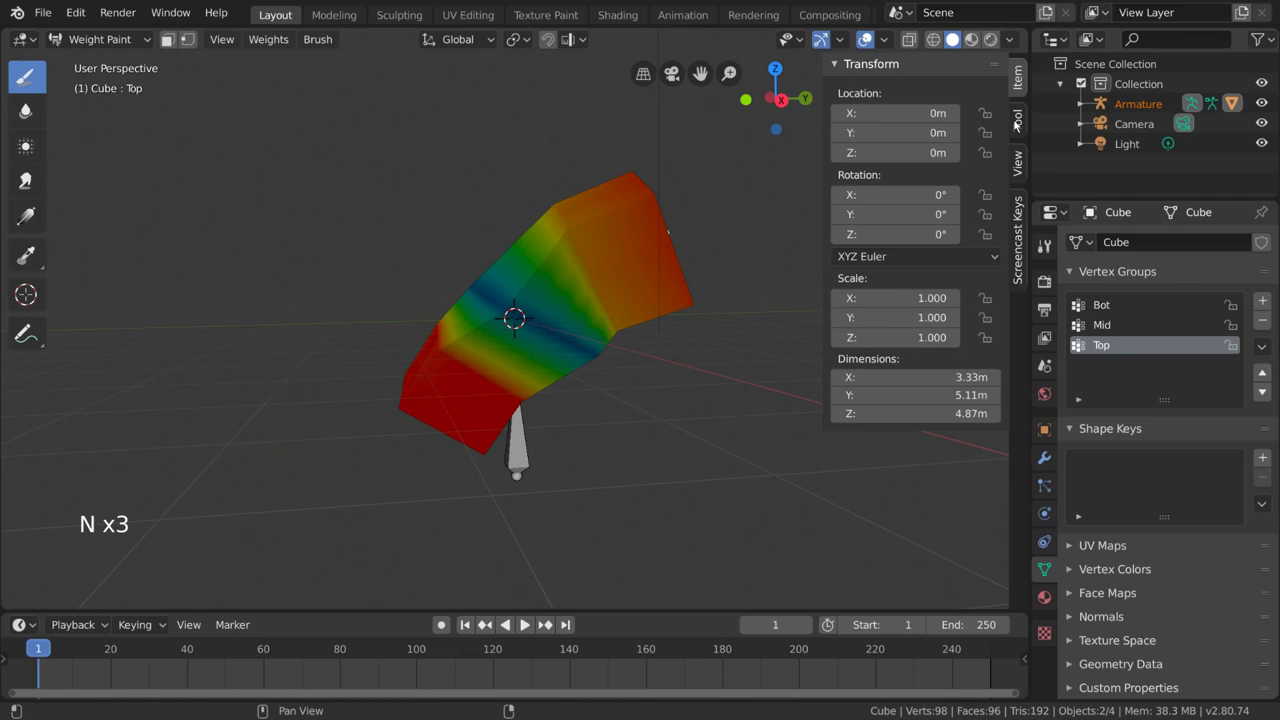
Step: Set the brush weight to zero and adjust its strength in the Tool panel, restoring strength to full
{"action": "left_click", "coordinate": [1018, 122]}
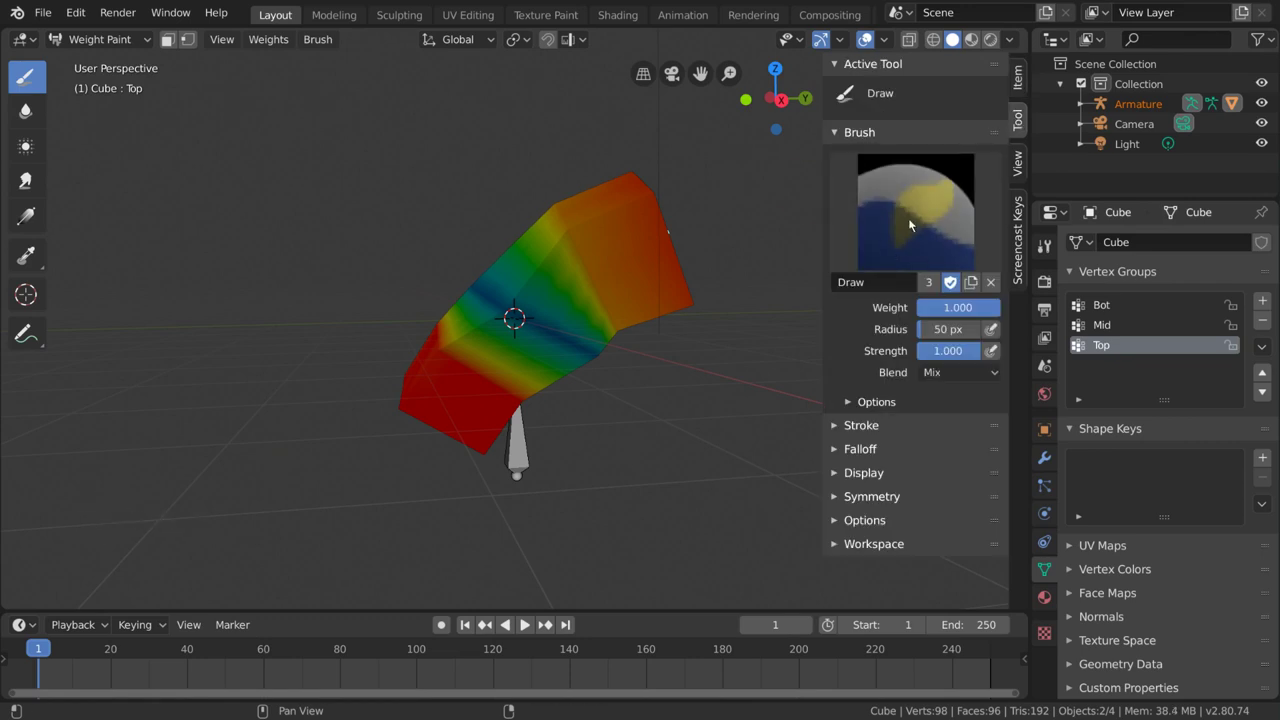
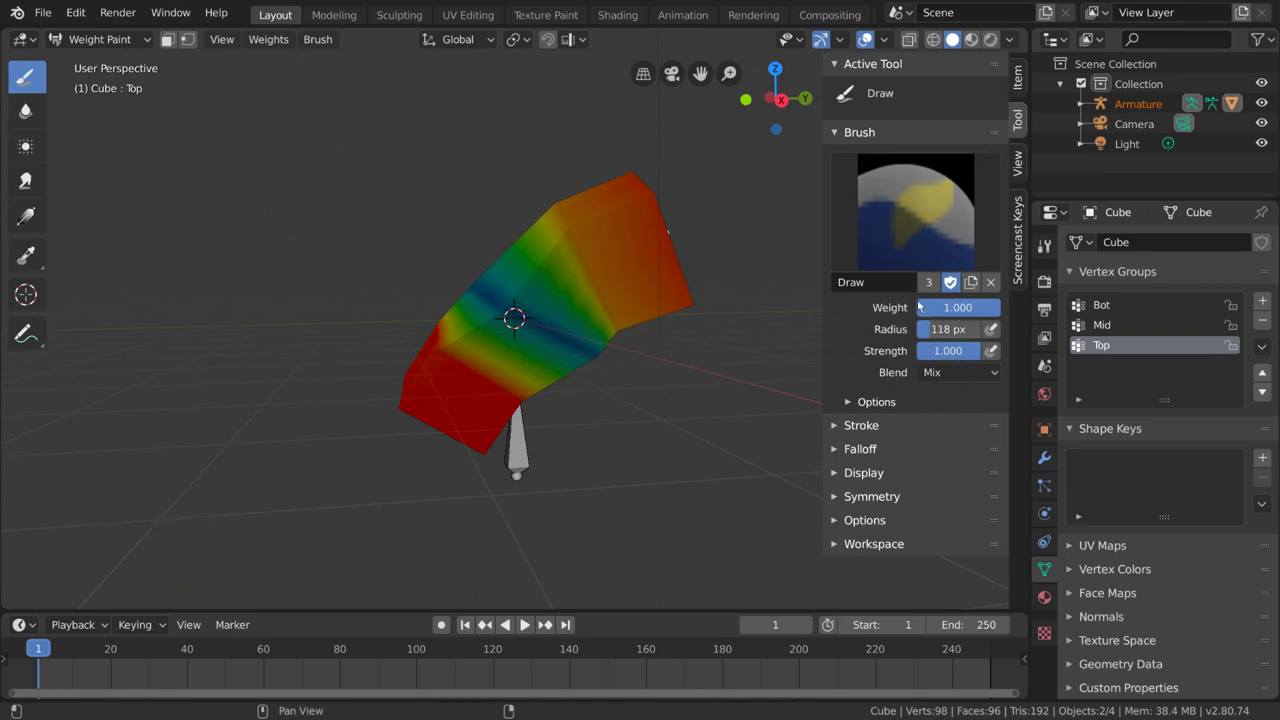
{"action": "middle_click", "coordinate": [631, 347]}
{"action": "left_click", "coordinate": [966, 313]}
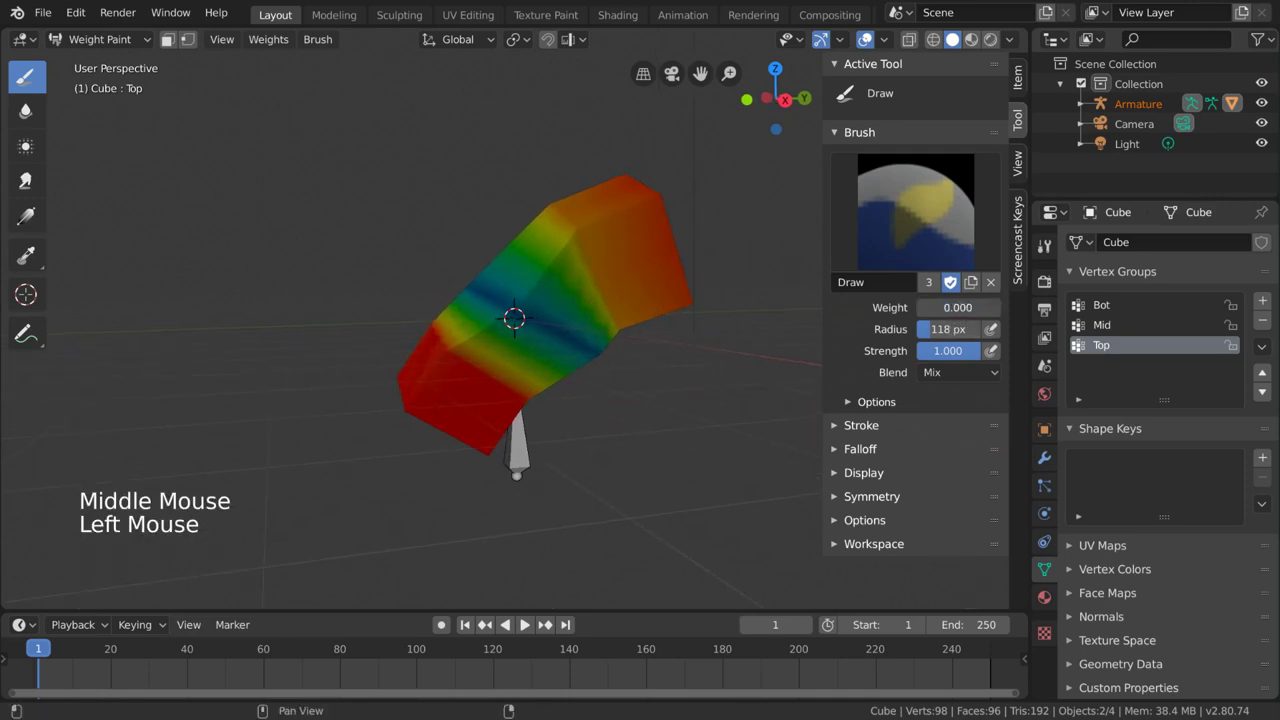
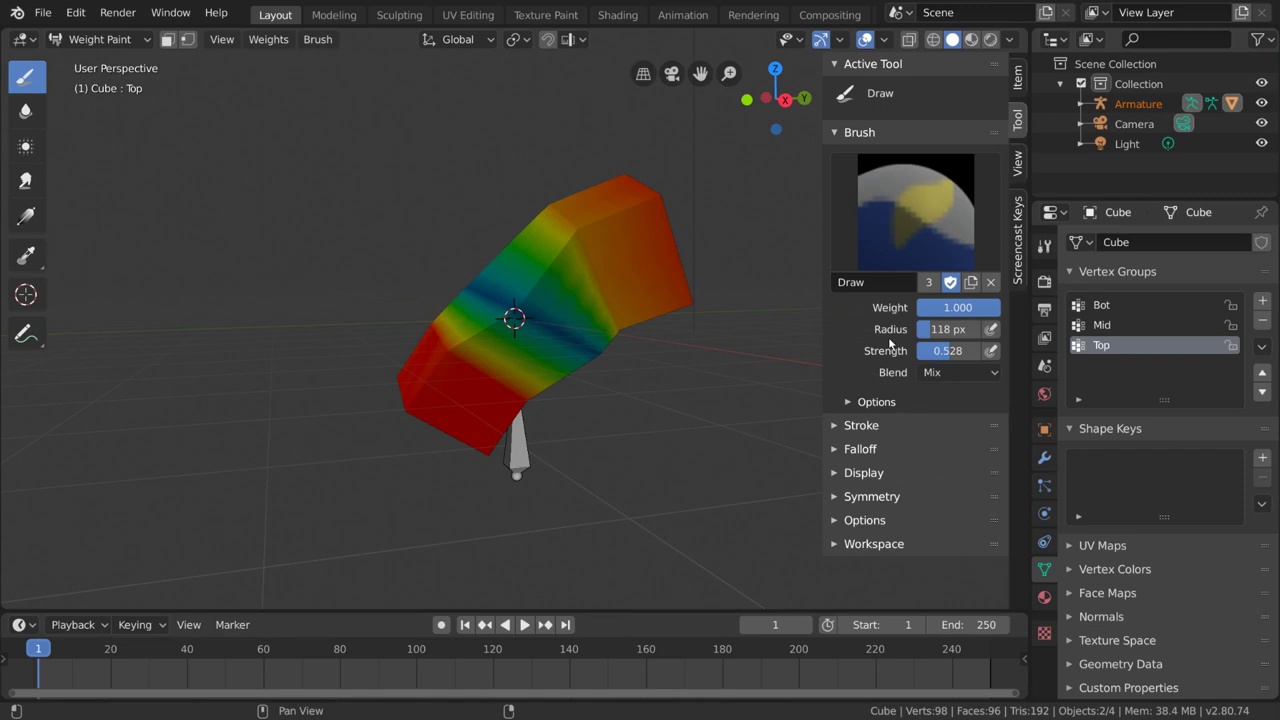
{"action": "left_click", "coordinate": [1002, 352]}
{"action": "left_click", "coordinate": [995, 334]}
{"action": "left_click", "coordinate": [995, 333]}
{"action": "left_click", "coordinate": [1000, 352]}
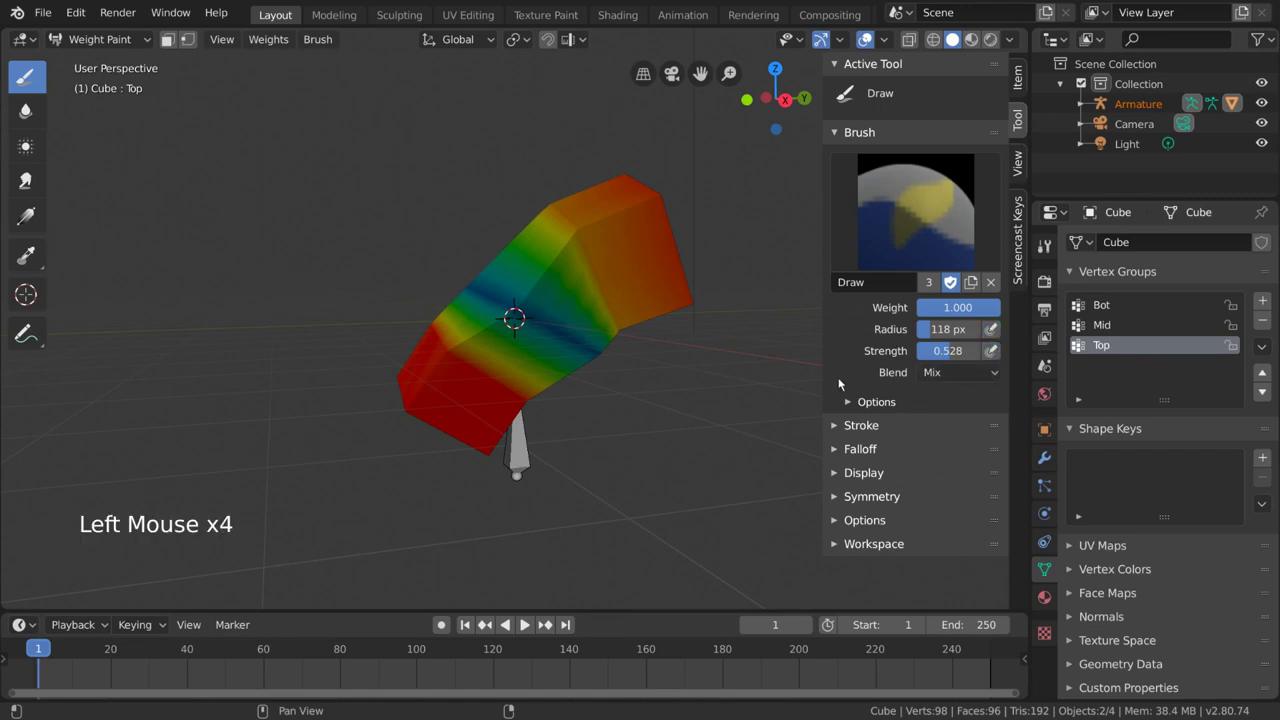
{"action": "left_click", "coordinate": [952, 352]}
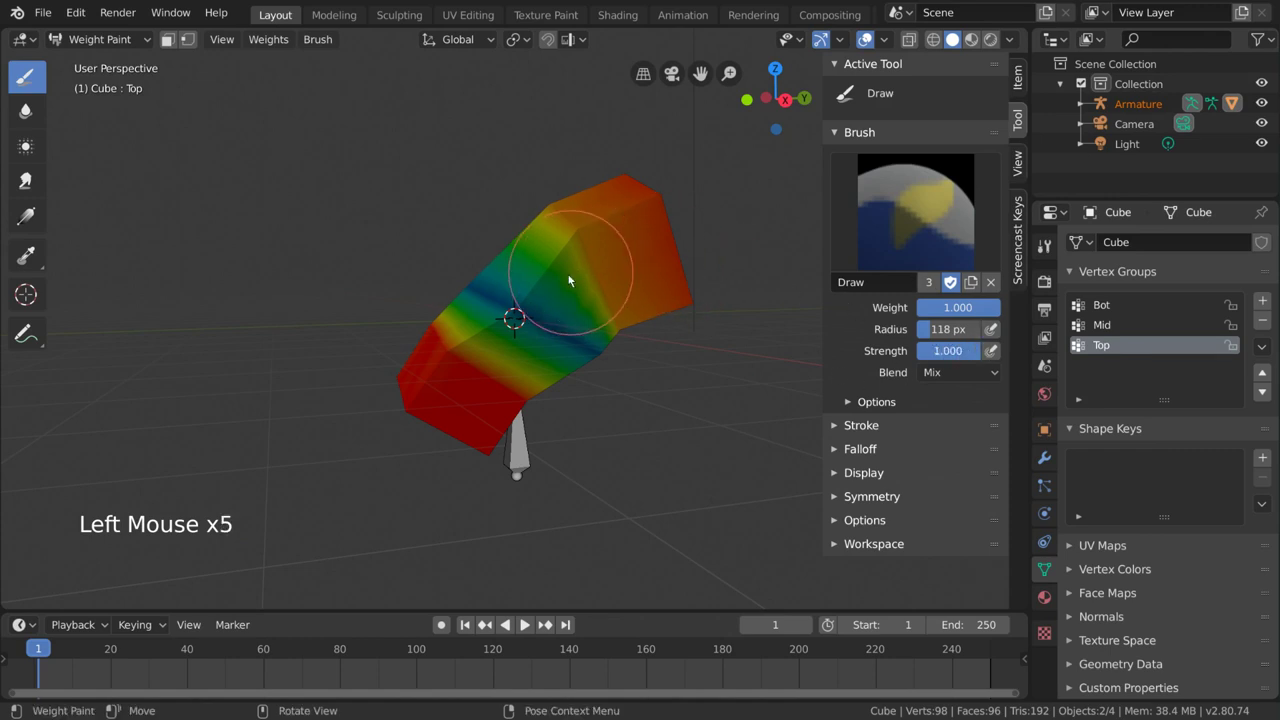
Step: Test strokes on the bend at different brush strengths, undoing each one
{"action": "left_click", "coordinate": [522, 314]}
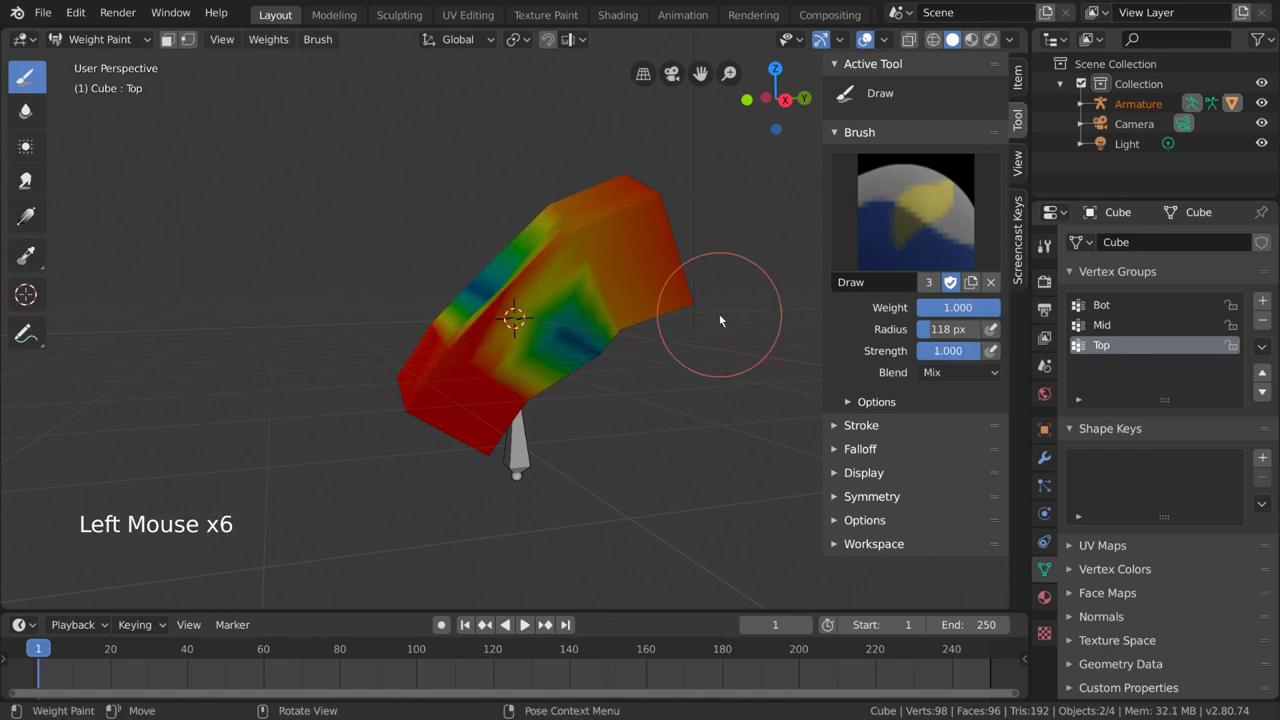
{"action": "key", "text": "ctrl+z"}
{"action": "left_click", "coordinate": [949, 353]}
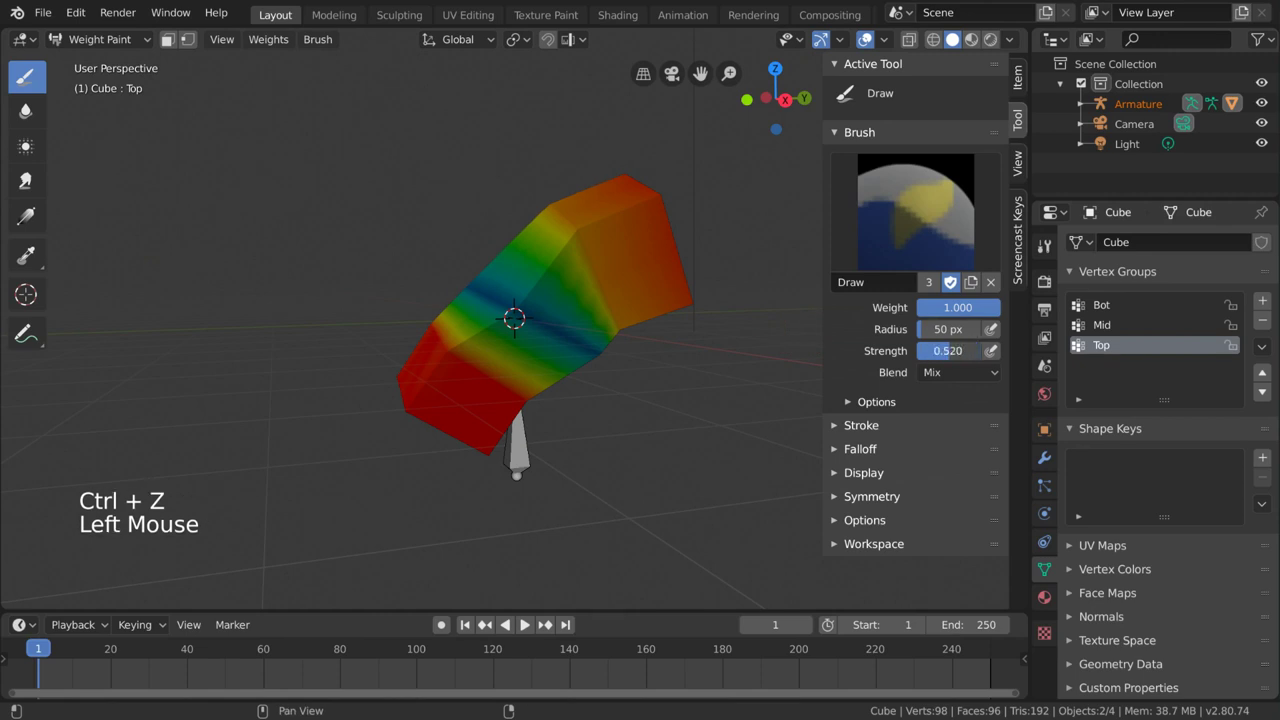
{"action": "left_click", "coordinate": [517, 305]}
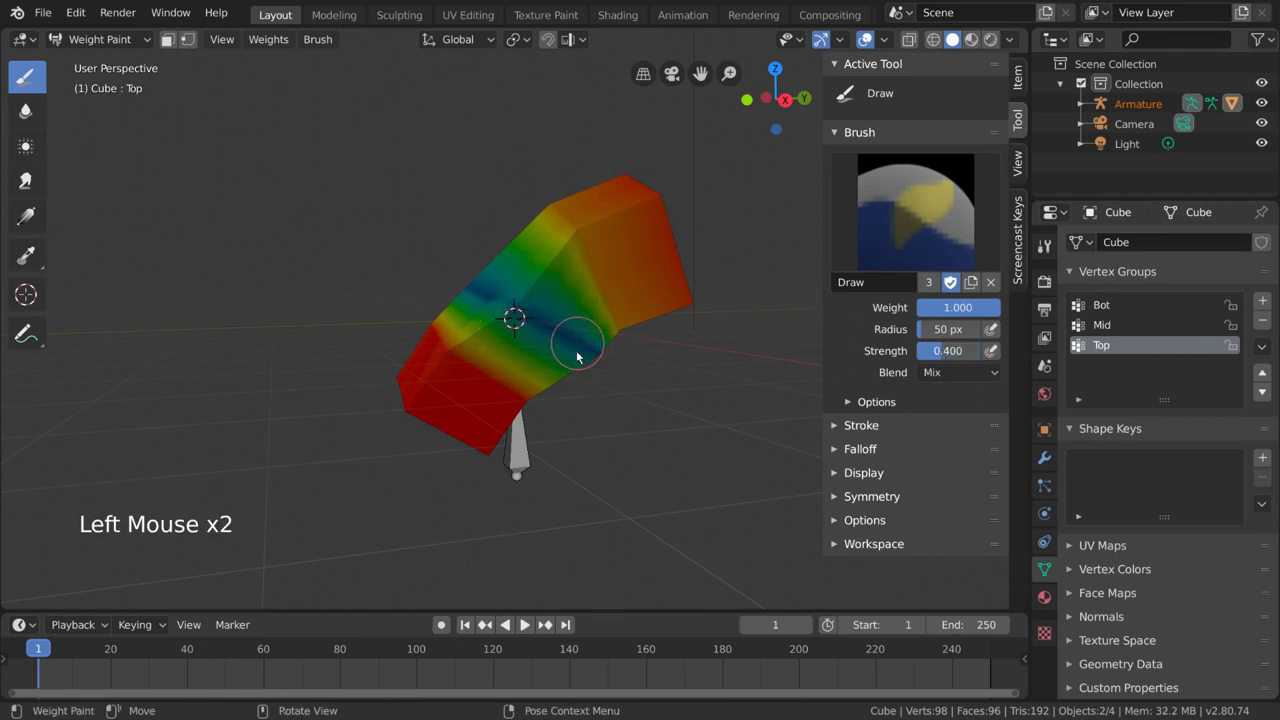
{"action": "key", "text": "ctrl+z"}
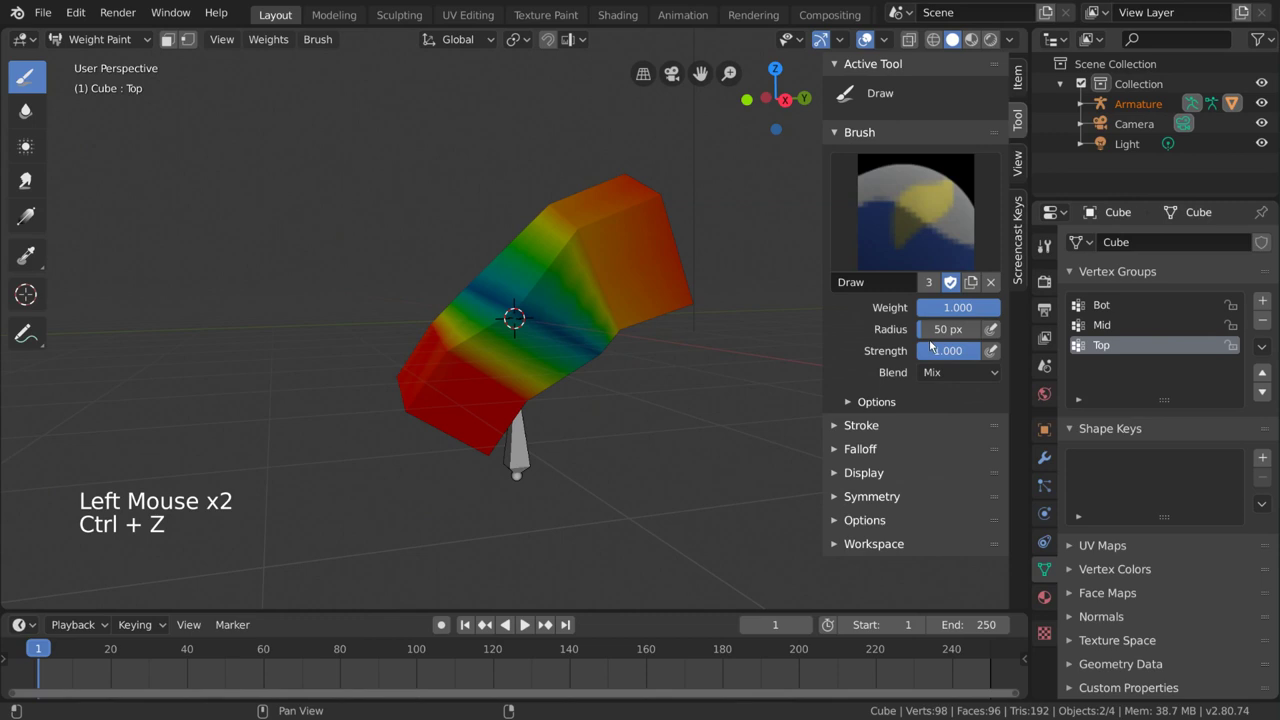
{"action": "left_click", "coordinate": [947, 338]}
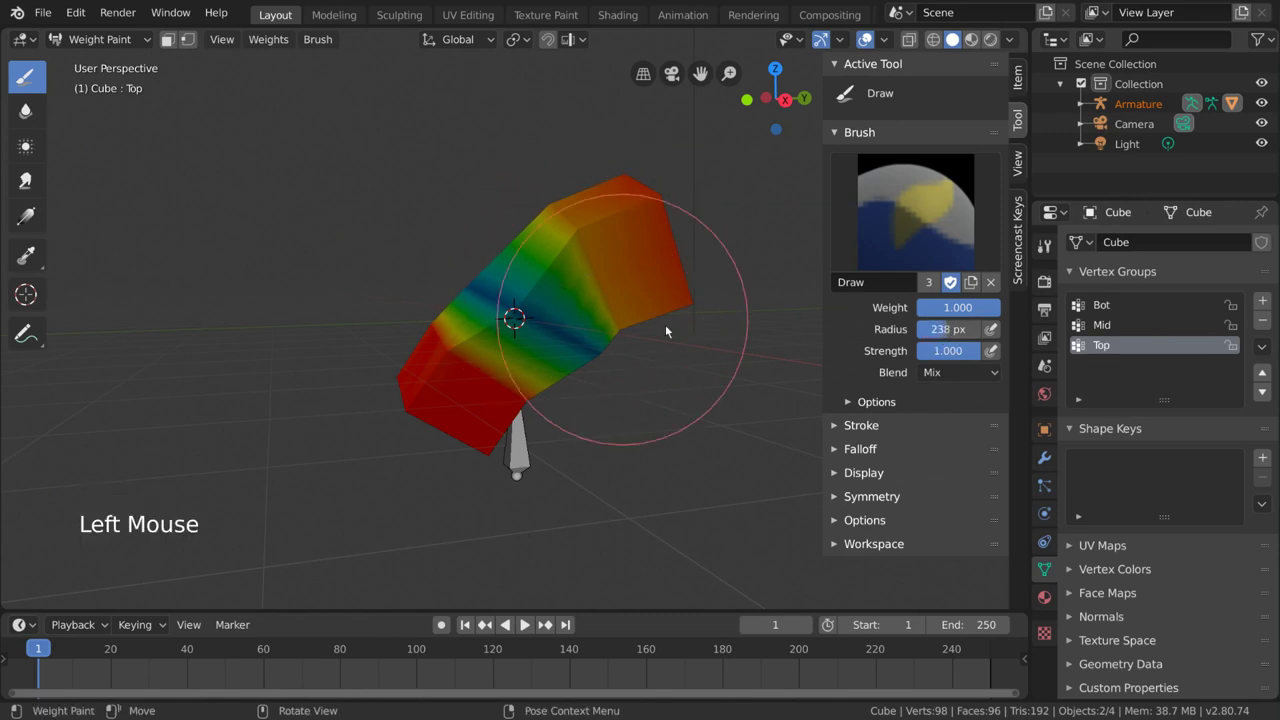
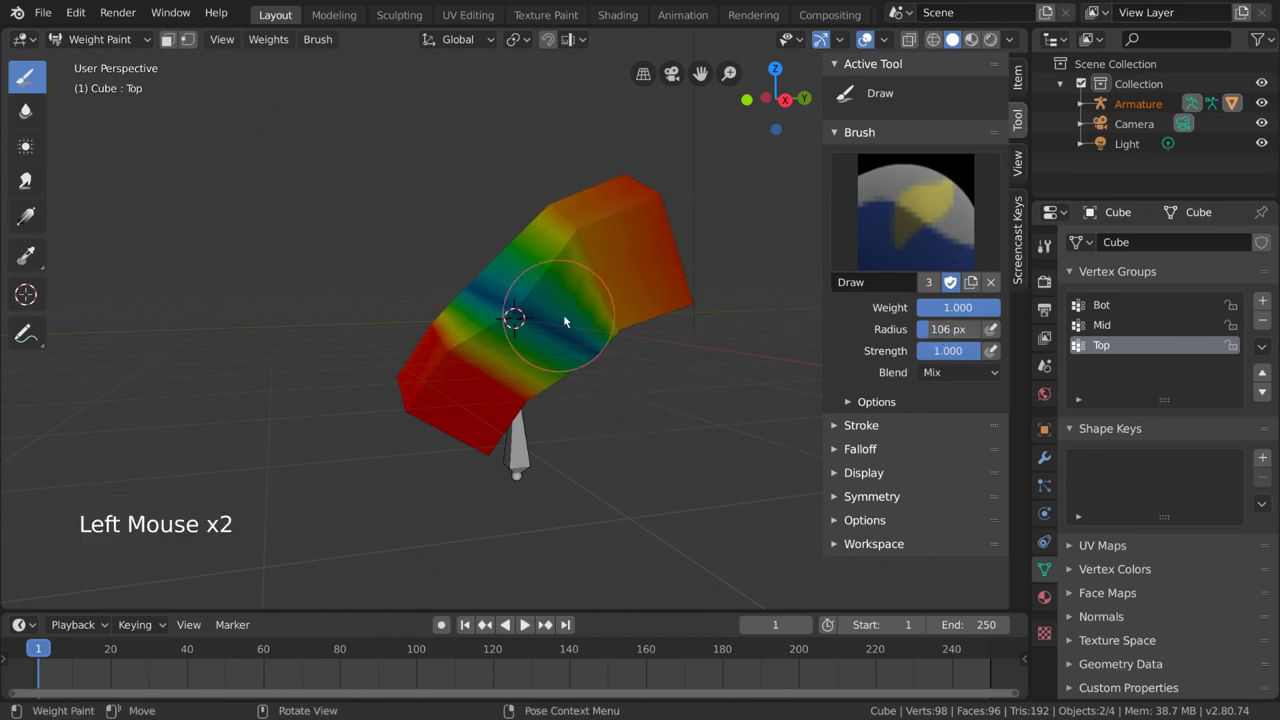
Step: Shrink the brush radius with F down to 68 px and orbit to check the bend
{"action": "key", "text": "f"}
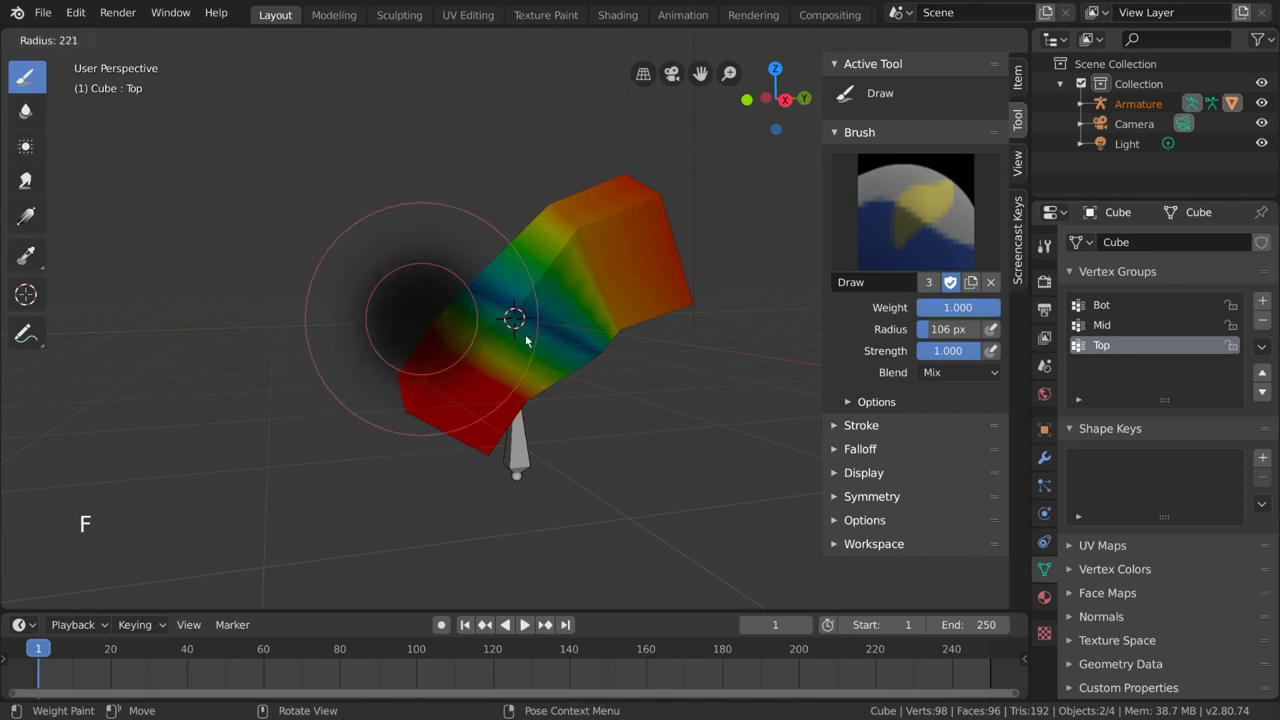
{"action": "key", "text": "f"}
{"action": "key", "text": "f"}
{"action": "key", "text": "f"}
{"action": "key", "text": "f"}
{"action": "key", "text": "f"}
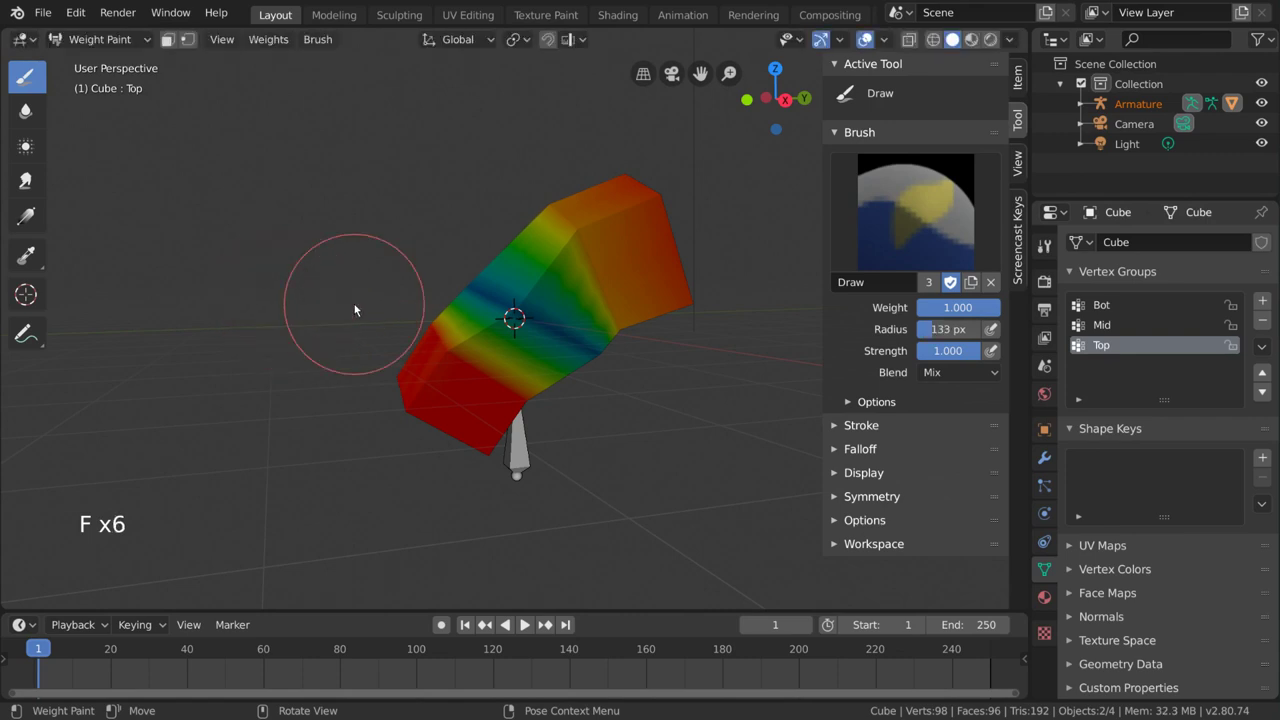
{"action": "key", "text": "f"}
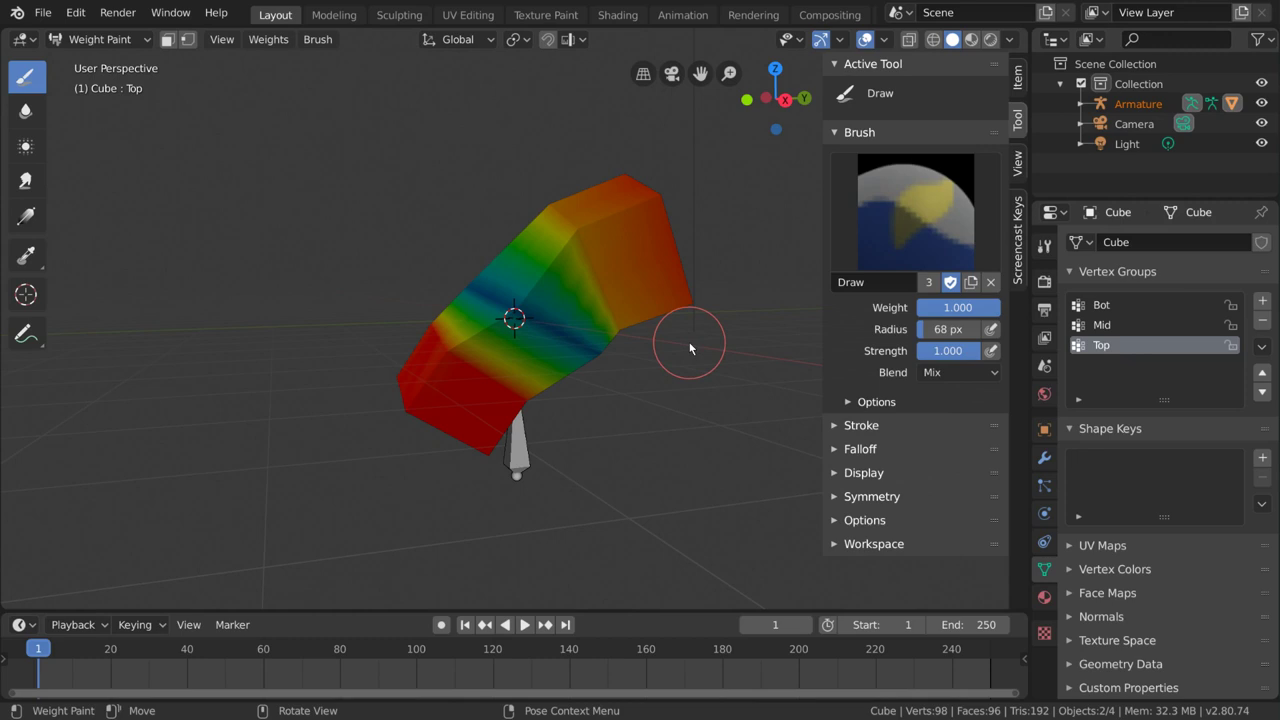
{"action": "middle_click", "coordinate": [680, 375]}
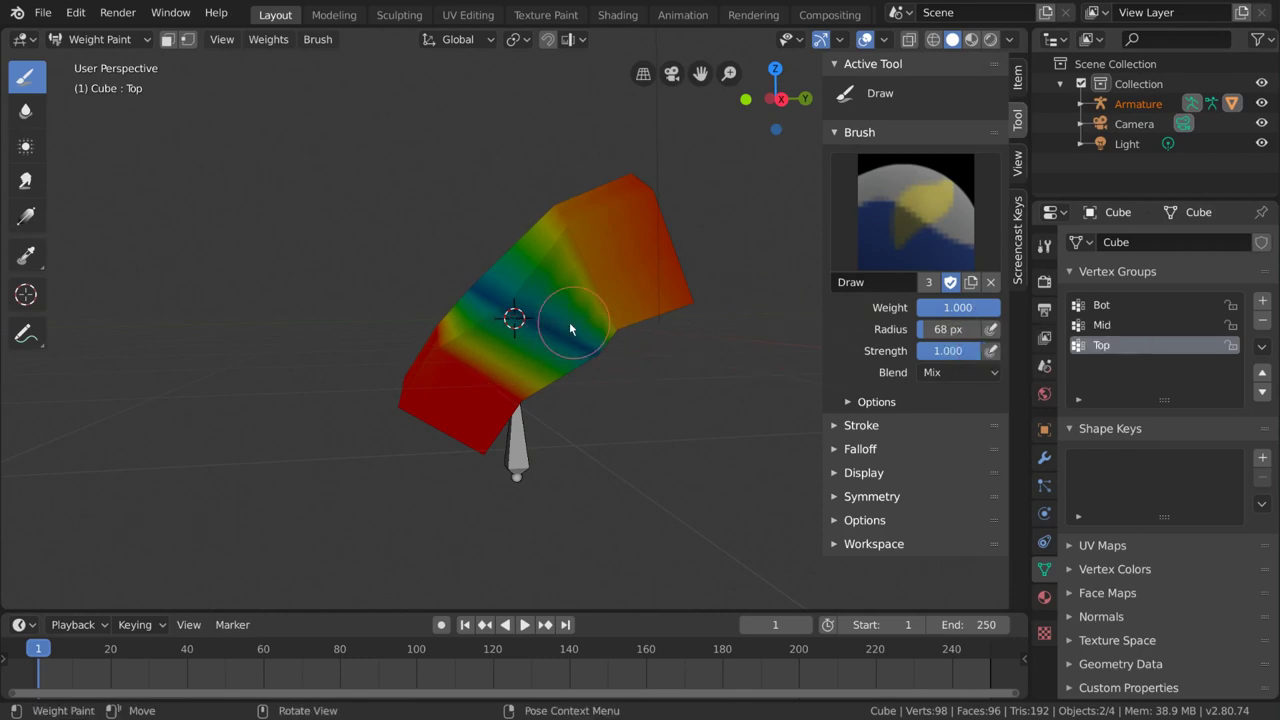
{"action": "middle_click", "coordinate": [604, 352]}
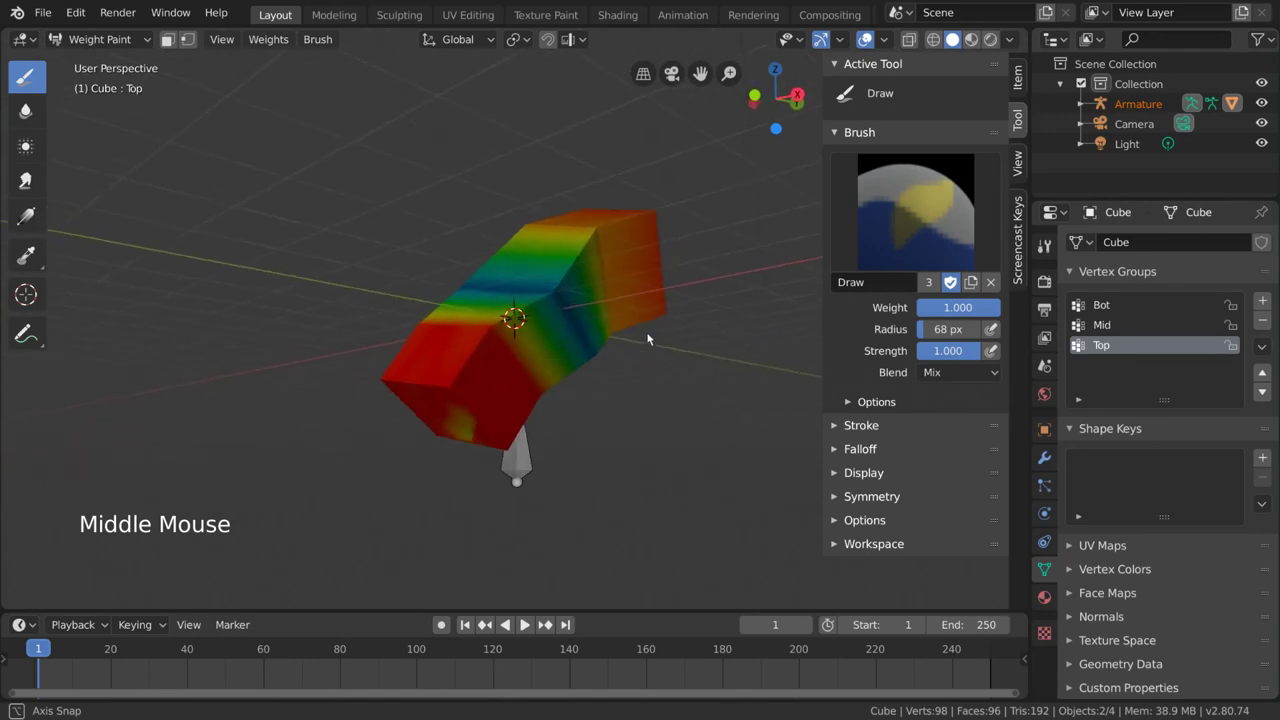
Step: Set the brush Weight to 0.000 and paint away Top influence on the column's lower section
{"action": "left_click", "coordinate": [969, 311]}
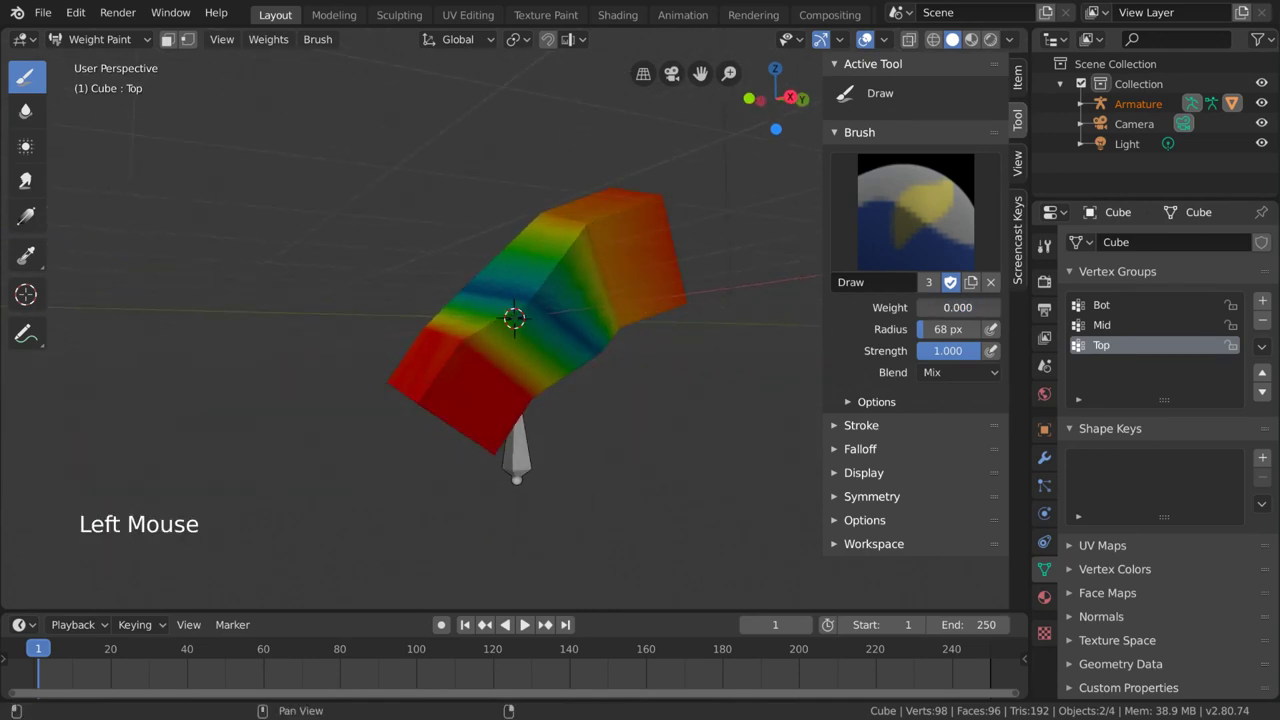
{"action": "middle_click", "coordinate": [585, 367]}
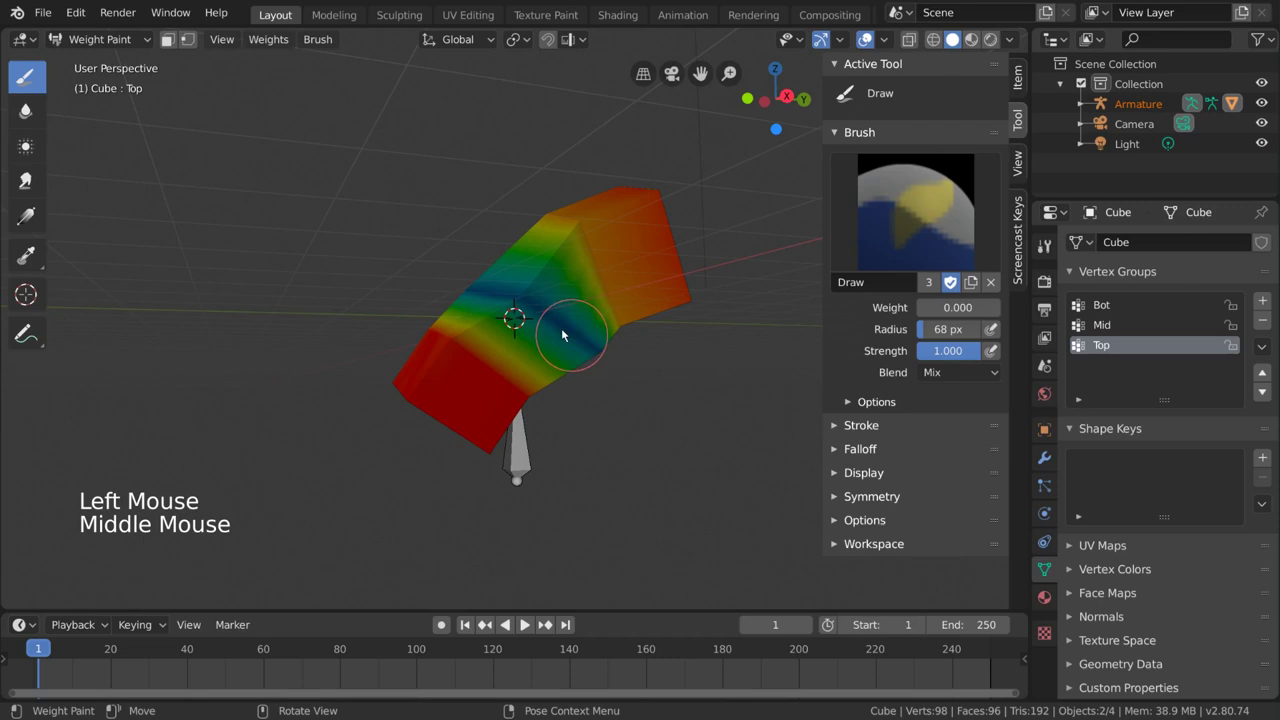
{"action": "middle_click", "coordinate": [609, 358]}
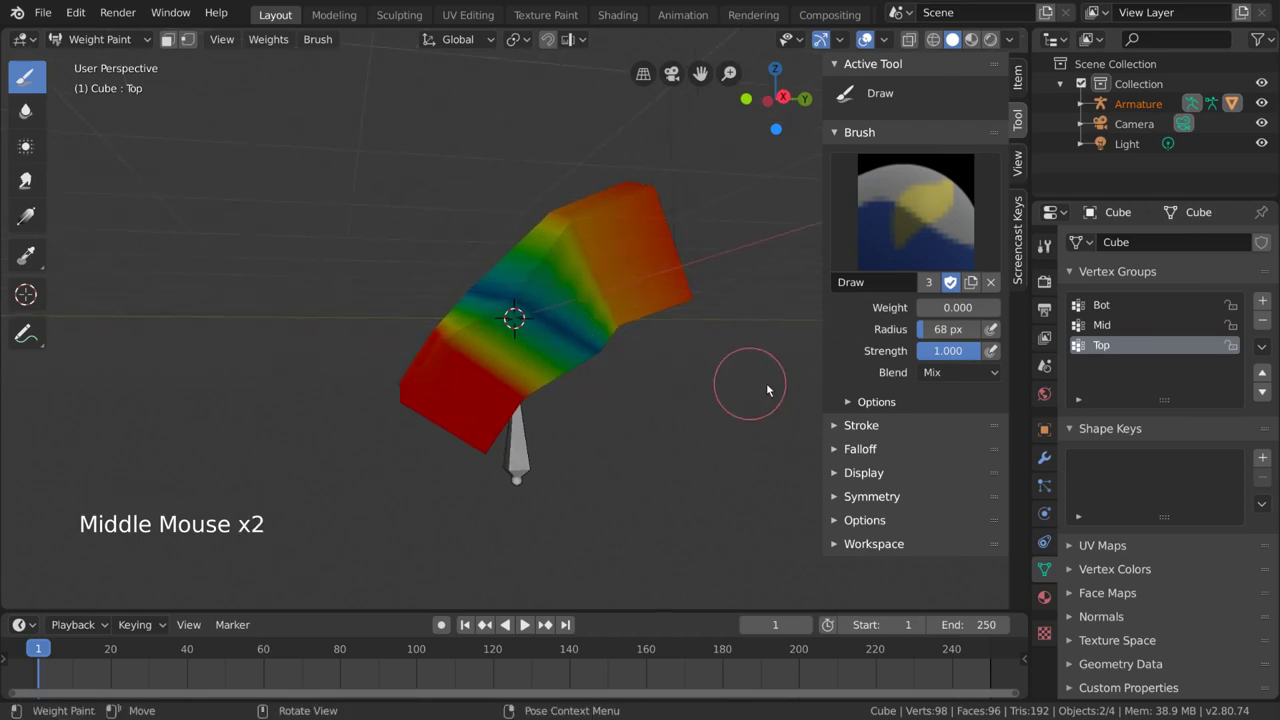
{"action": "left_click", "coordinate": [965, 354]}
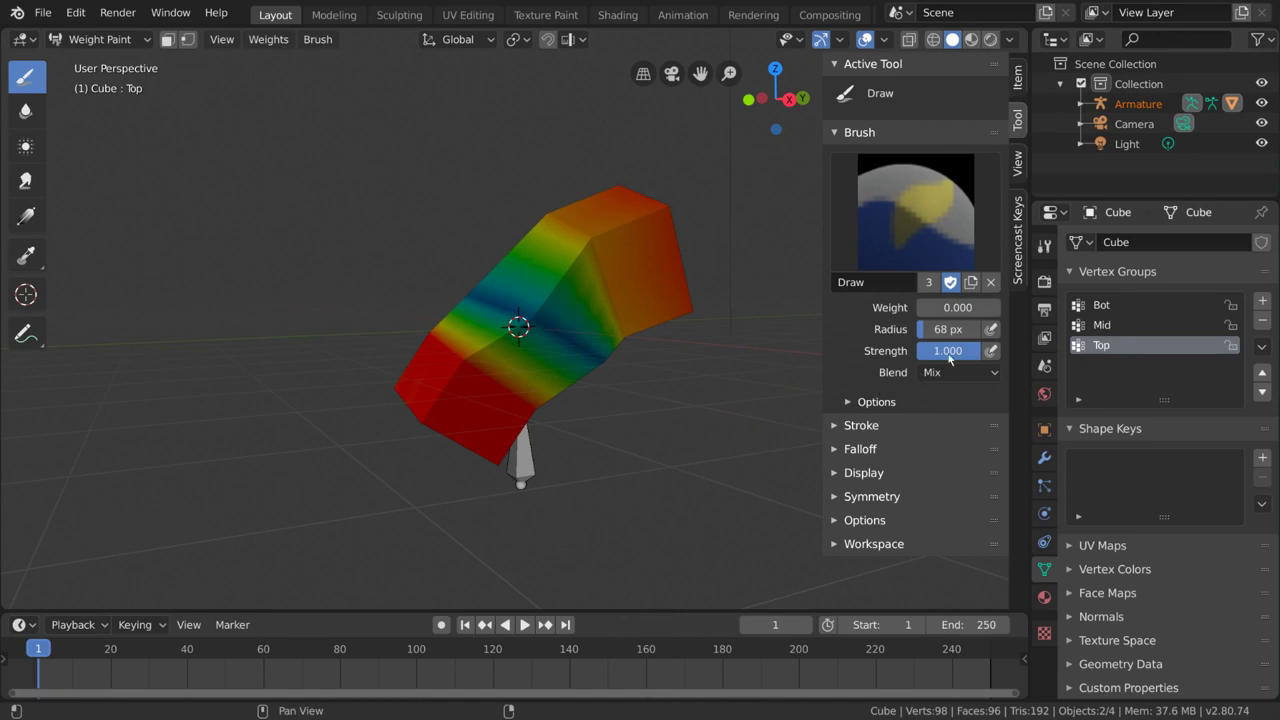
{"action": "left_click", "coordinate": [971, 353]}
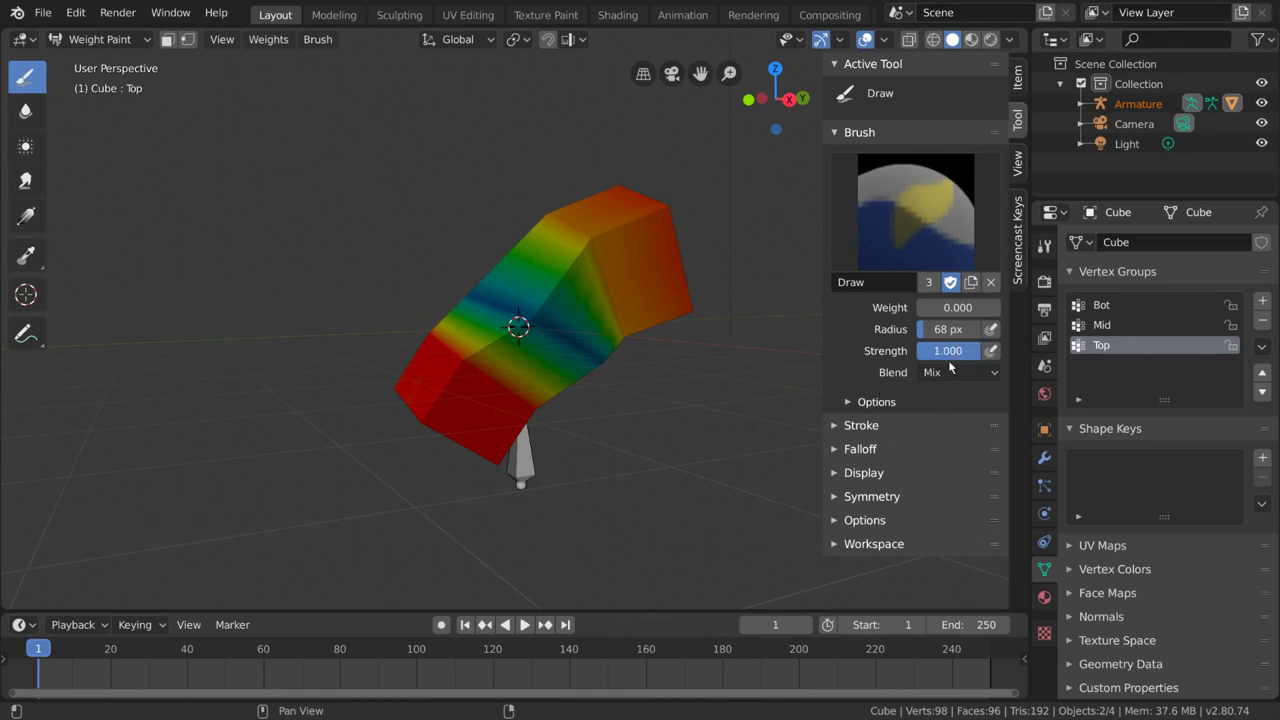
{"action": "left_click", "coordinate": [426, 321]}
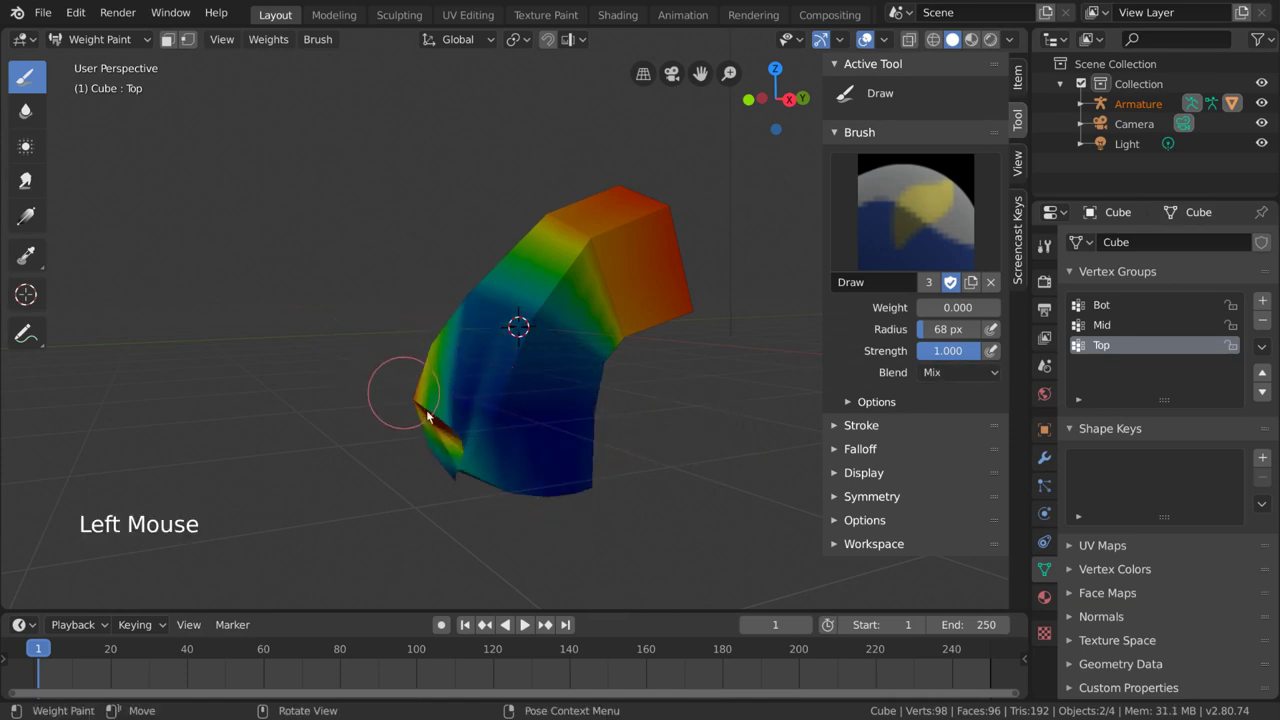
{"action": "left_click", "coordinate": [426, 395]}
{"action": "left_click", "coordinate": [456, 432]}
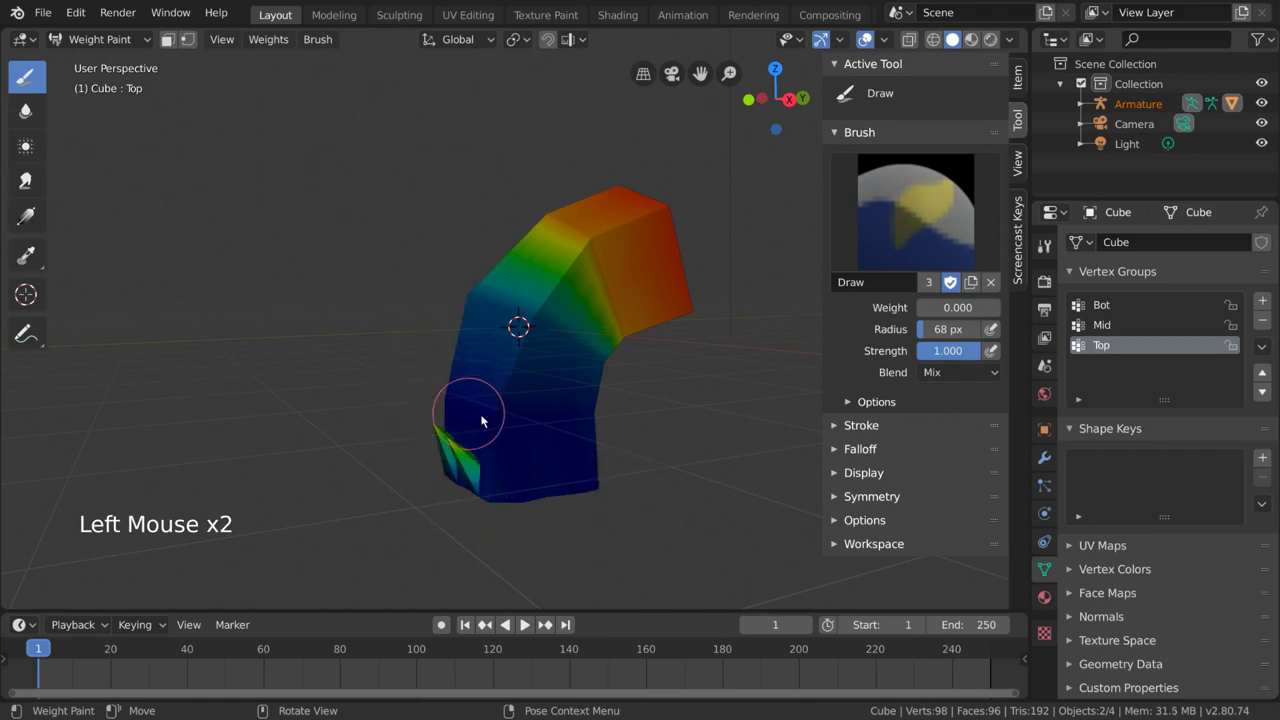
{"action": "middle_click", "coordinate": [639, 468]}
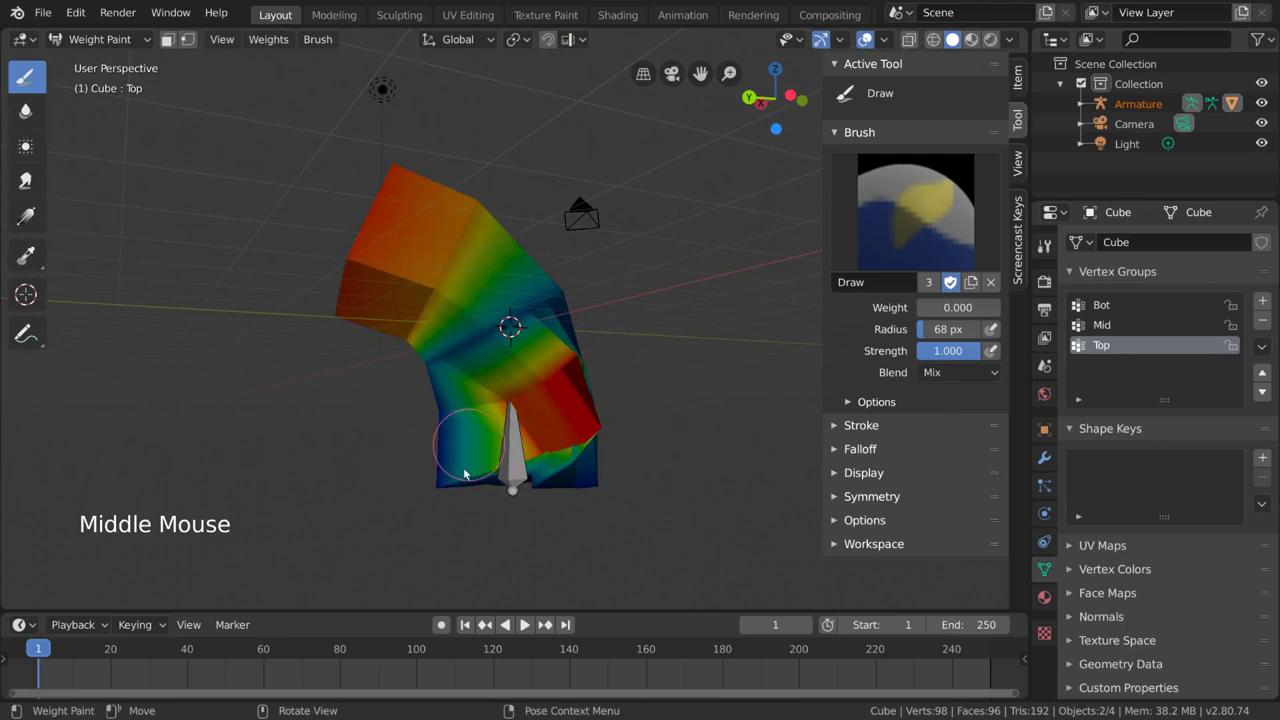
{"action": "middle_click", "coordinate": [505, 444]}
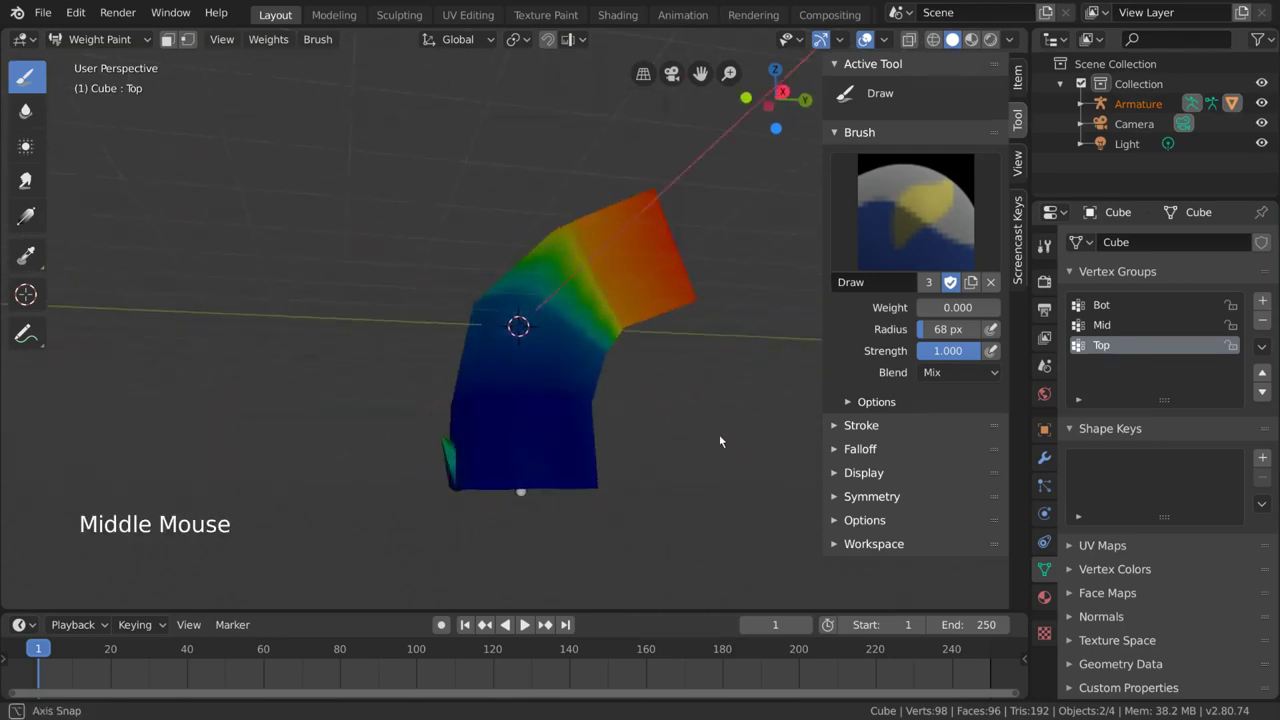
{"action": "middle_click", "coordinate": [564, 431]}
{"action": "middle_click", "coordinate": [650, 441]}
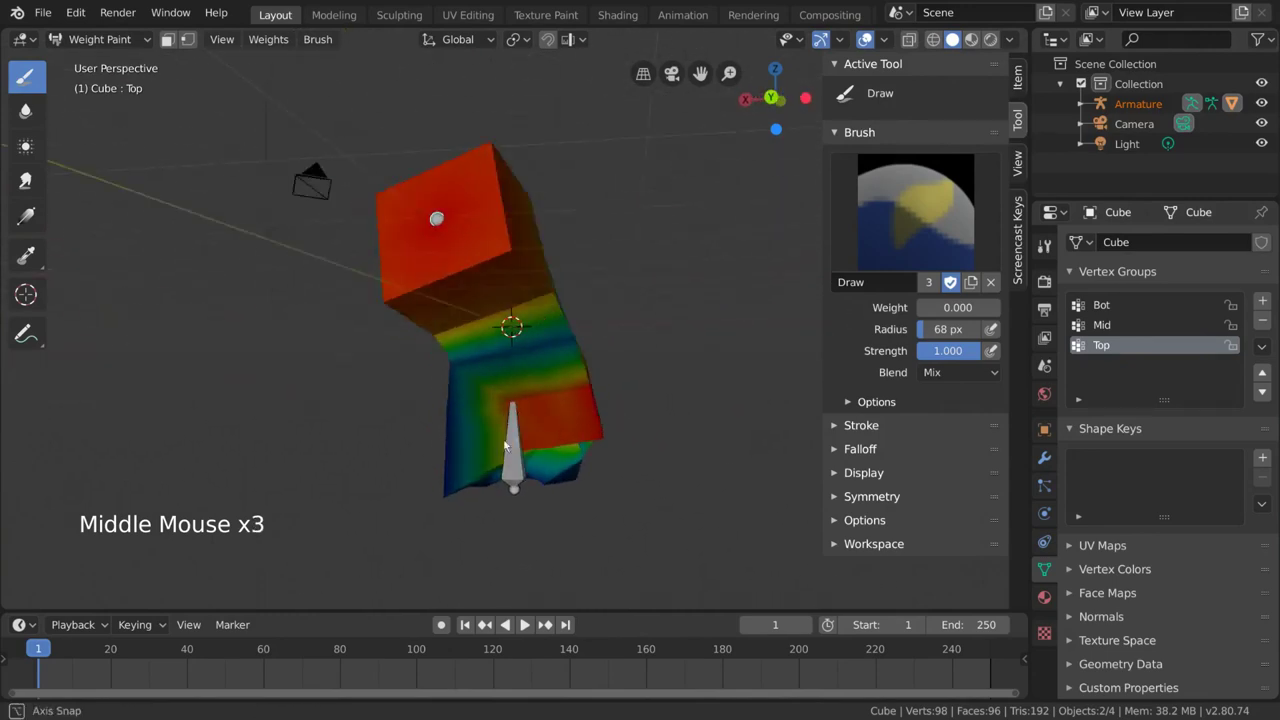
{"action": "middle_click", "coordinate": [477, 456]}
{"action": "left_click", "coordinate": [486, 461]}
{"action": "middle_click", "coordinate": [504, 456]}
{"action": "left_click", "coordinate": [521, 450]}
{"action": "middle_click", "coordinate": [535, 464]}
{"action": "left_click", "coordinate": [562, 429]}
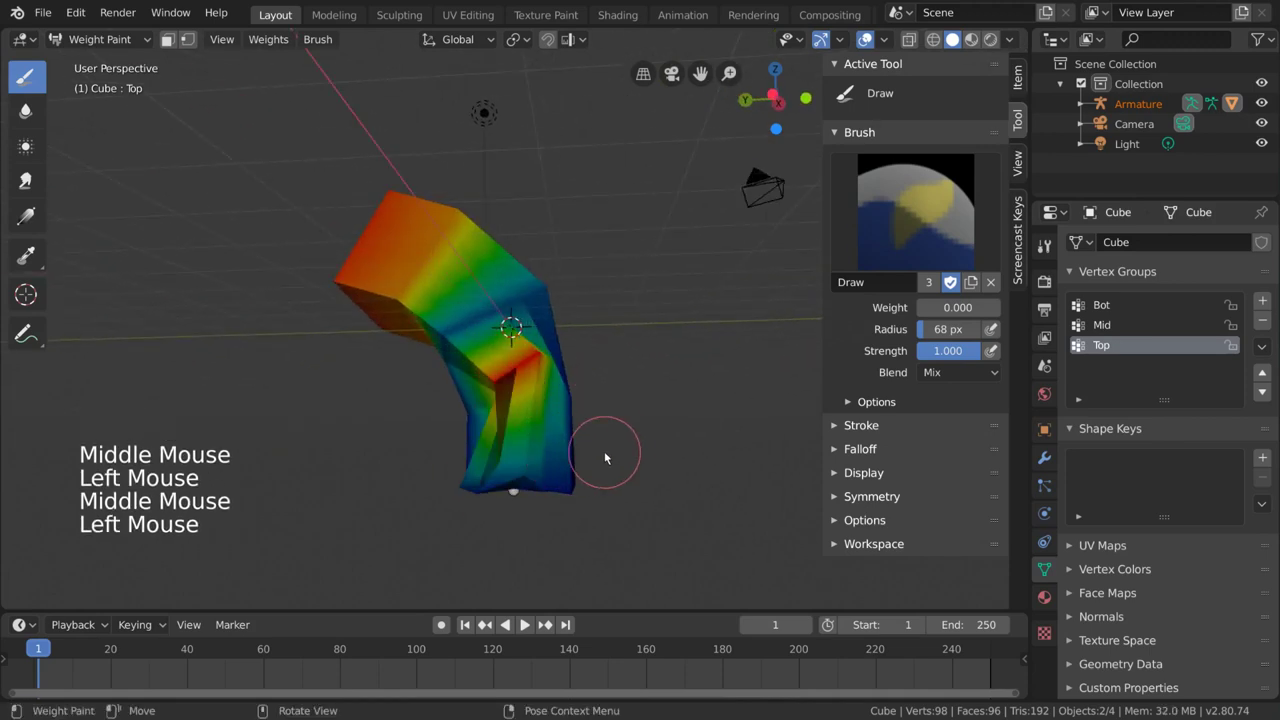
{"action": "middle_click", "coordinate": [614, 453]}
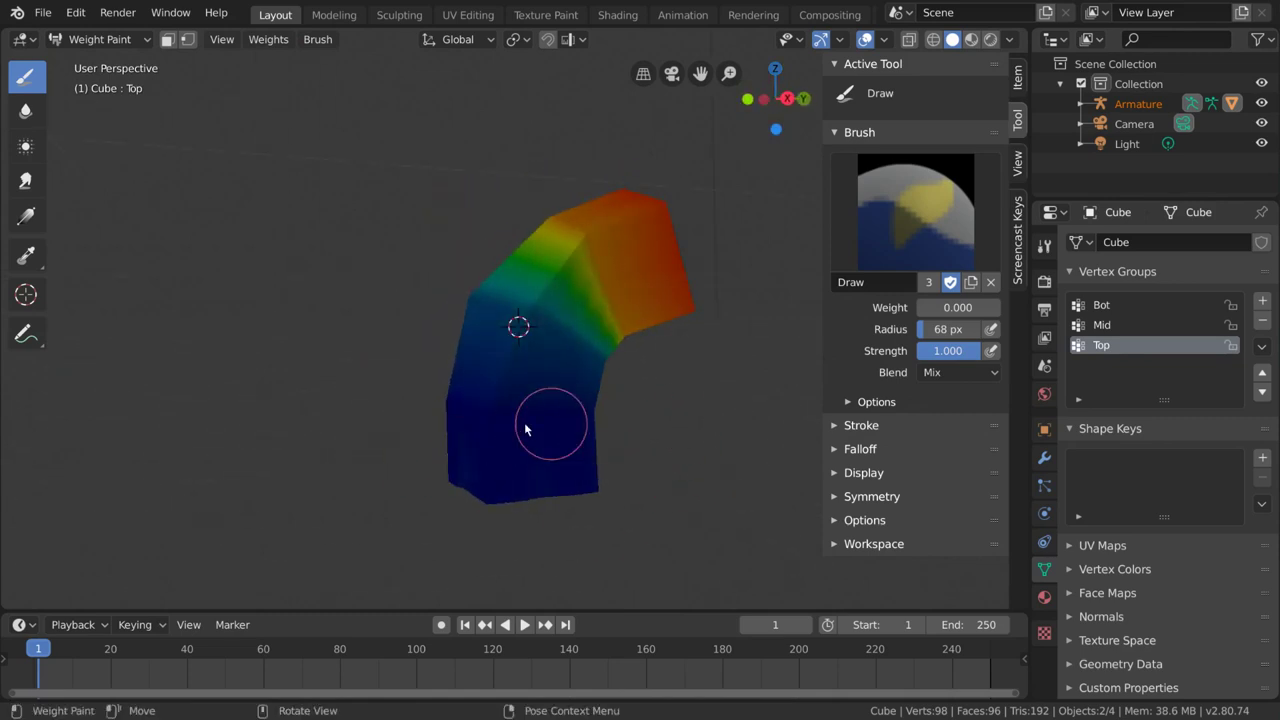
{"action": "key", "text": "z"}
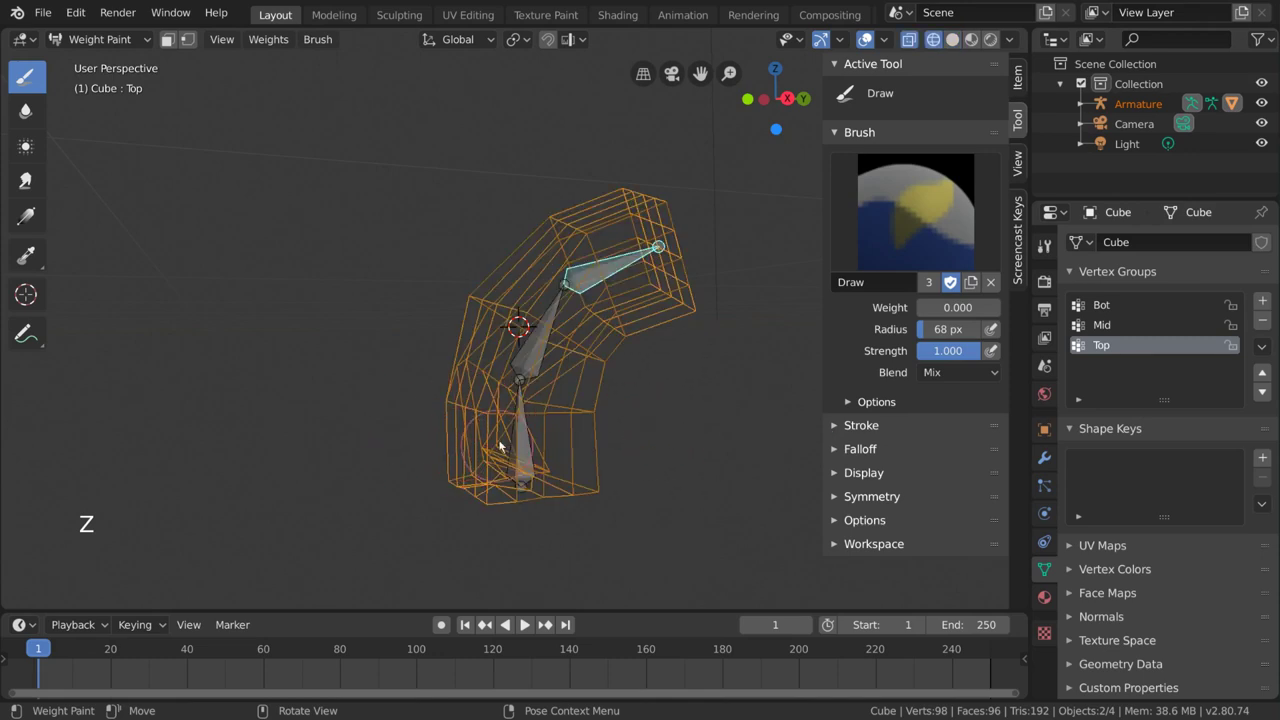
{"action": "left_click", "coordinate": [496, 458]}
{"action": "key", "text": "z"}
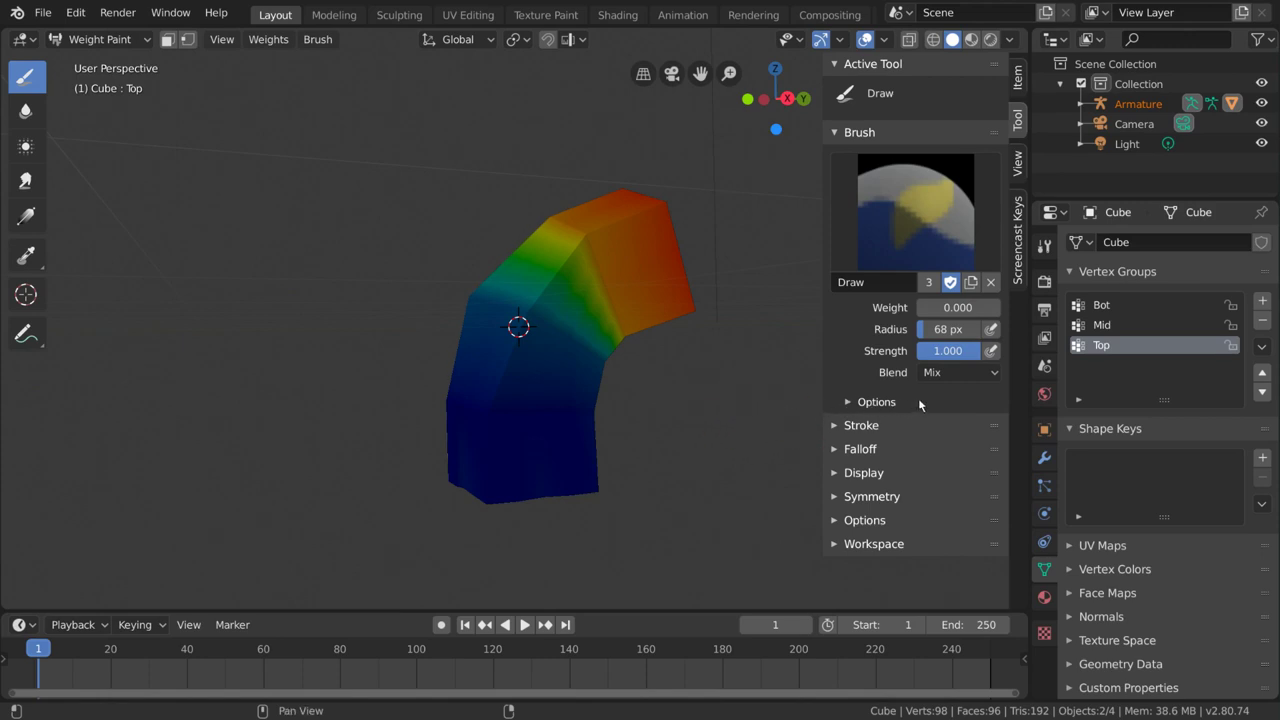
Step: Expand the brush Options and turn off Front Faces Only so back faces get painted
{"action": "left_click", "coordinate": [913, 405]}
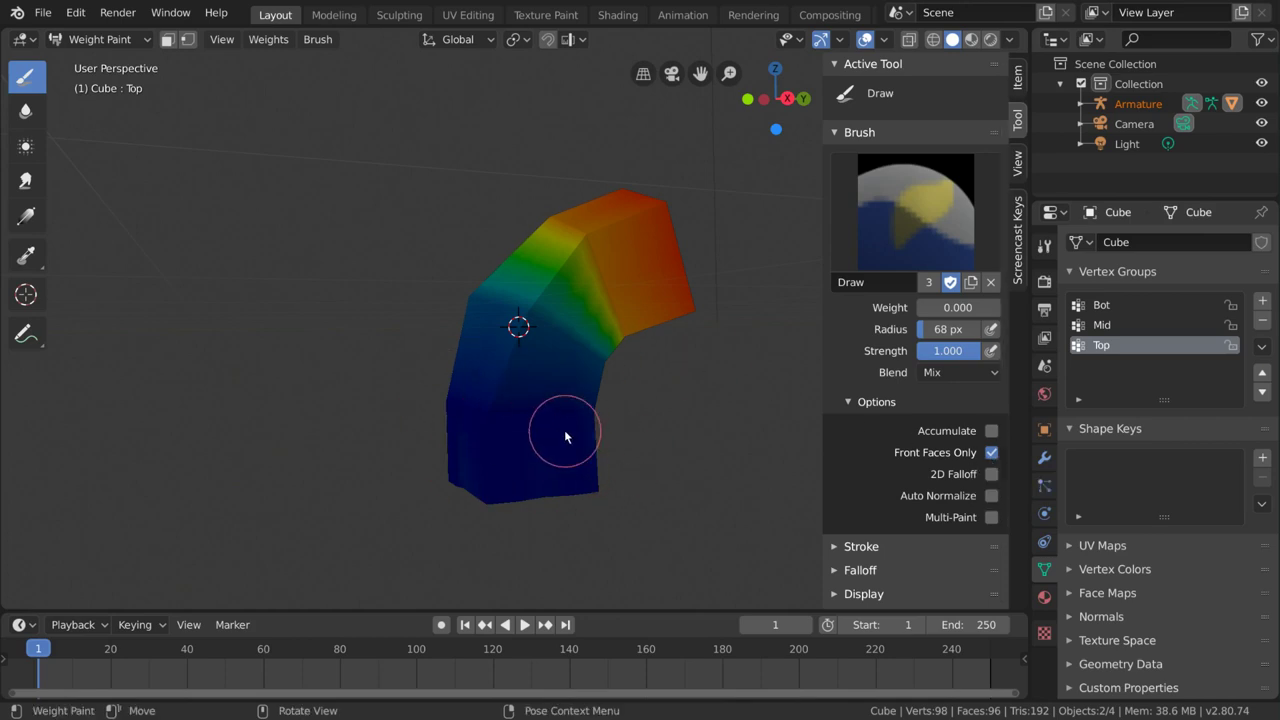
{"action": "middle_click", "coordinate": [626, 427]}
{"action": "middle_click", "coordinate": [513, 426]}
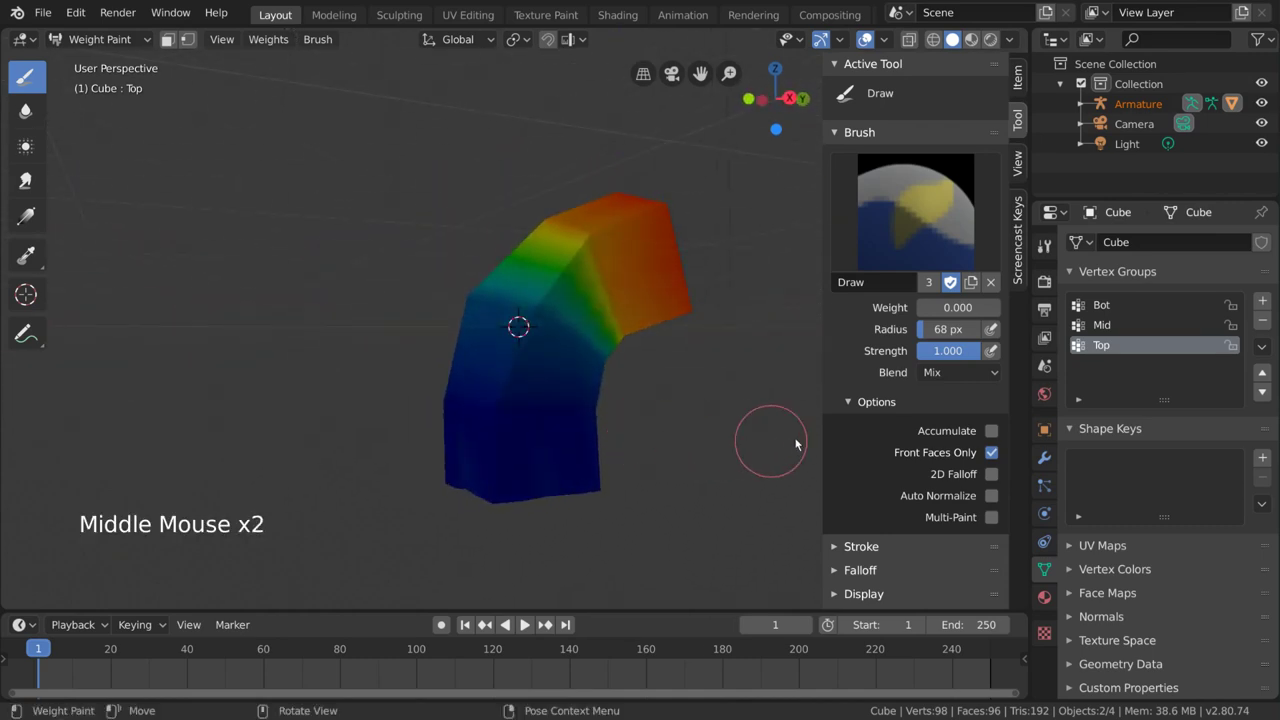
{"action": "left_click", "coordinate": [990, 454]}
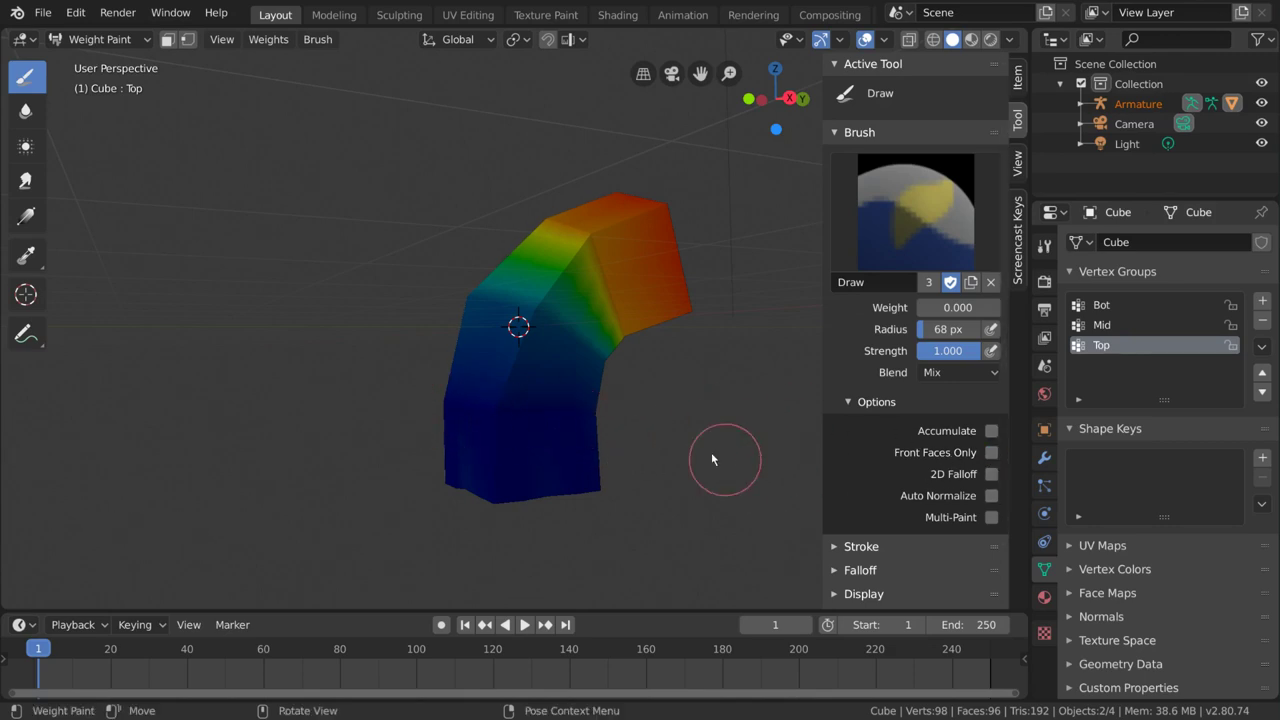
{"action": "middle_click", "coordinate": [661, 444]}
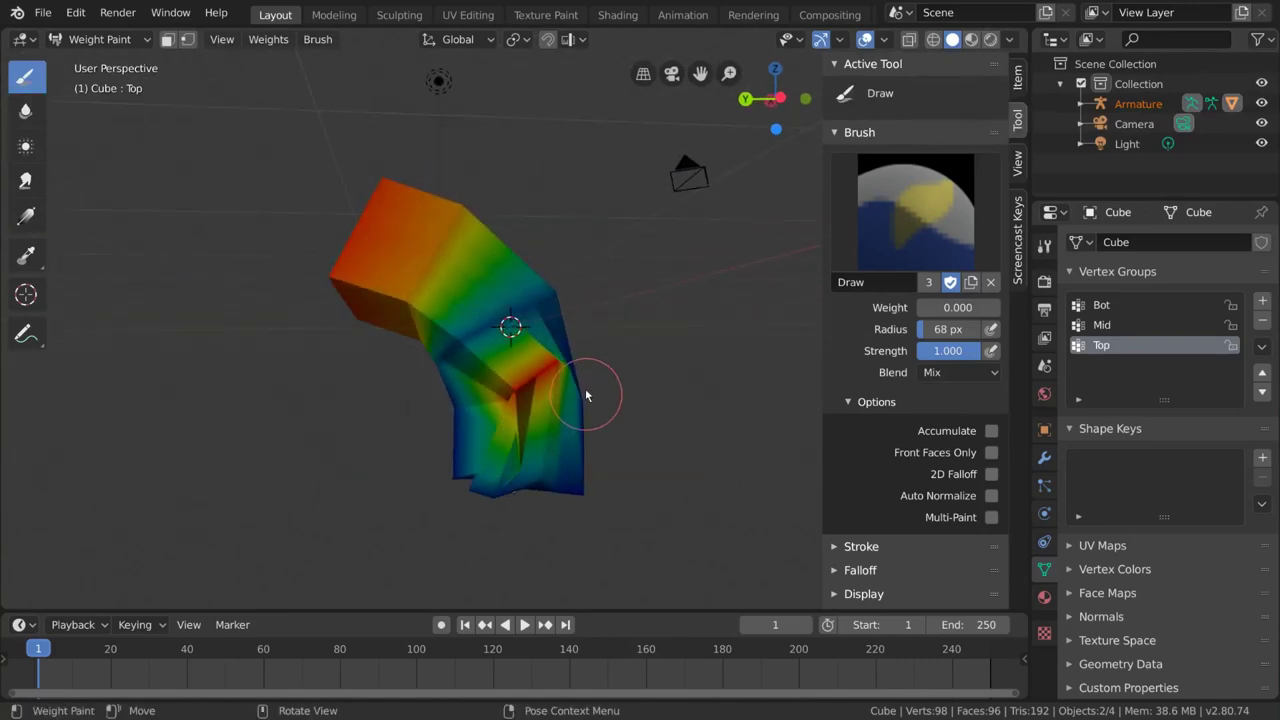
Step: Paint test strokes on the cube's far and front sides to confirm back faces receive weight
{"action": "left_click", "coordinate": [566, 351]}
{"action": "middle_click", "coordinate": [588, 409]}
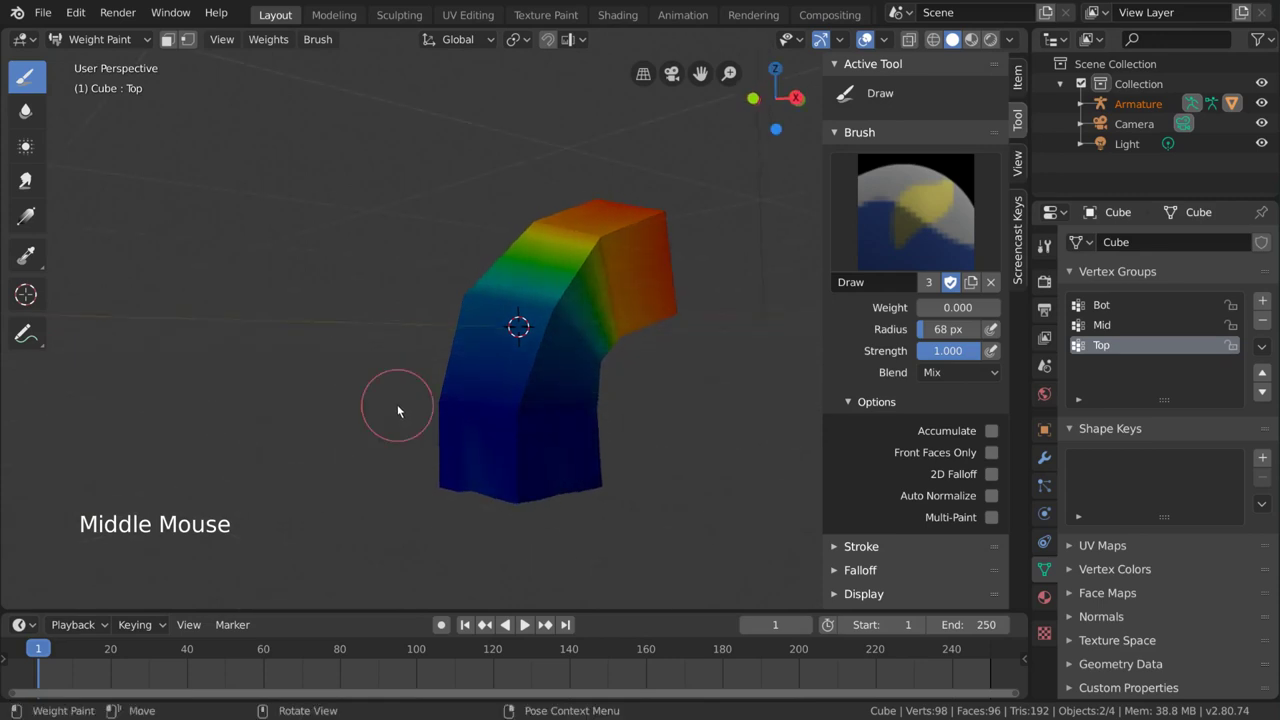
{"action": "middle_click", "coordinate": [512, 418]}
{"action": "left_click", "coordinate": [504, 408]}
{"action": "left_click", "coordinate": [508, 408]}
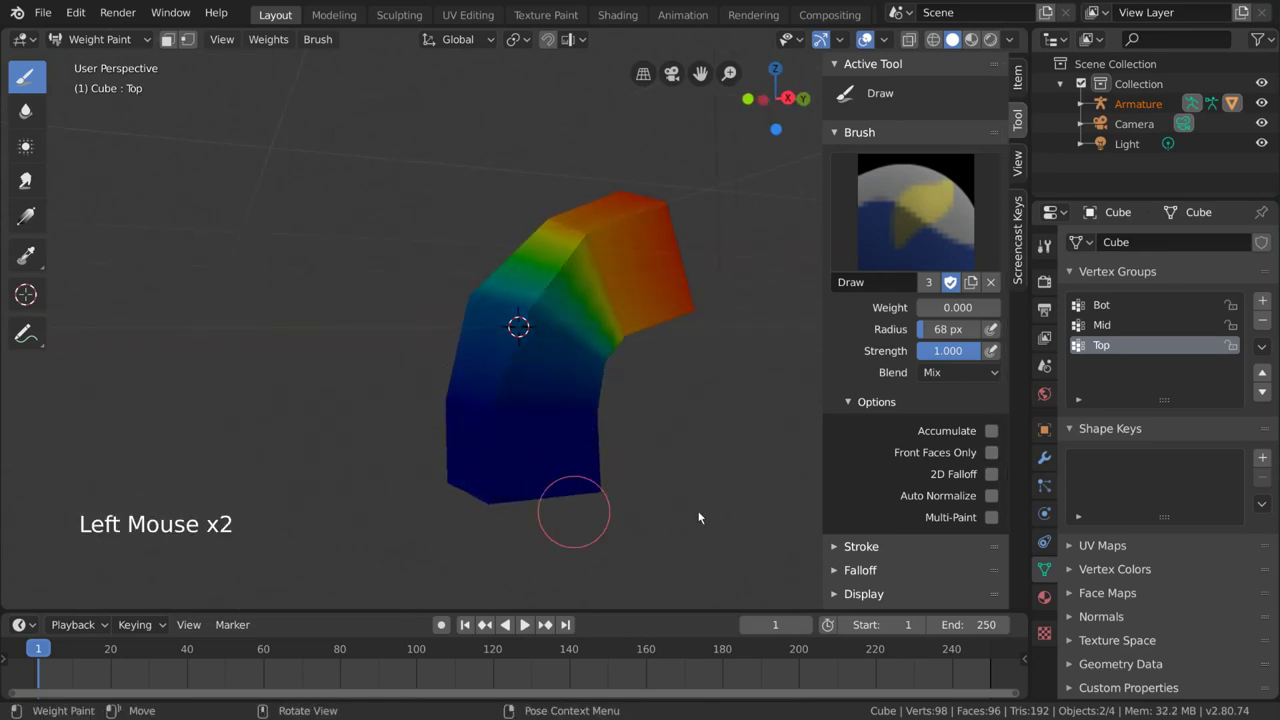
{"action": "middle_click", "coordinate": [644, 440]}
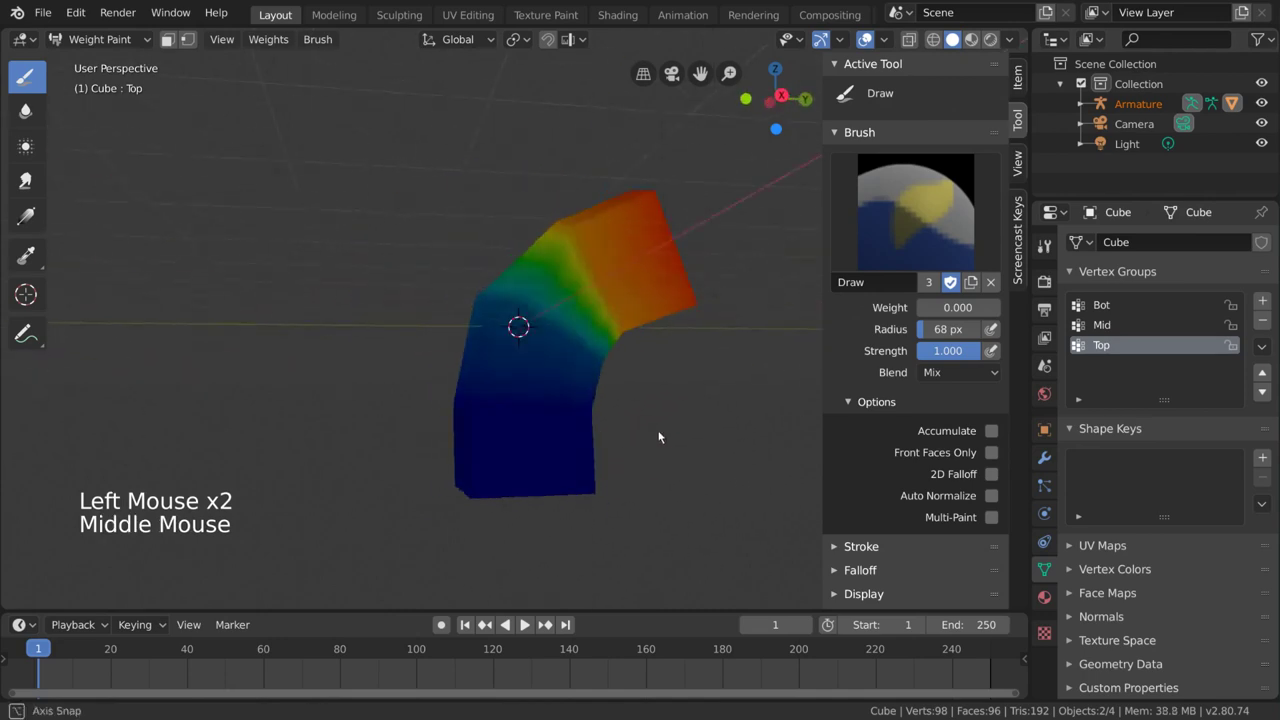
{"action": "left_click", "coordinate": [390, 377]}
{"action": "middle_click", "coordinate": [626, 452]}
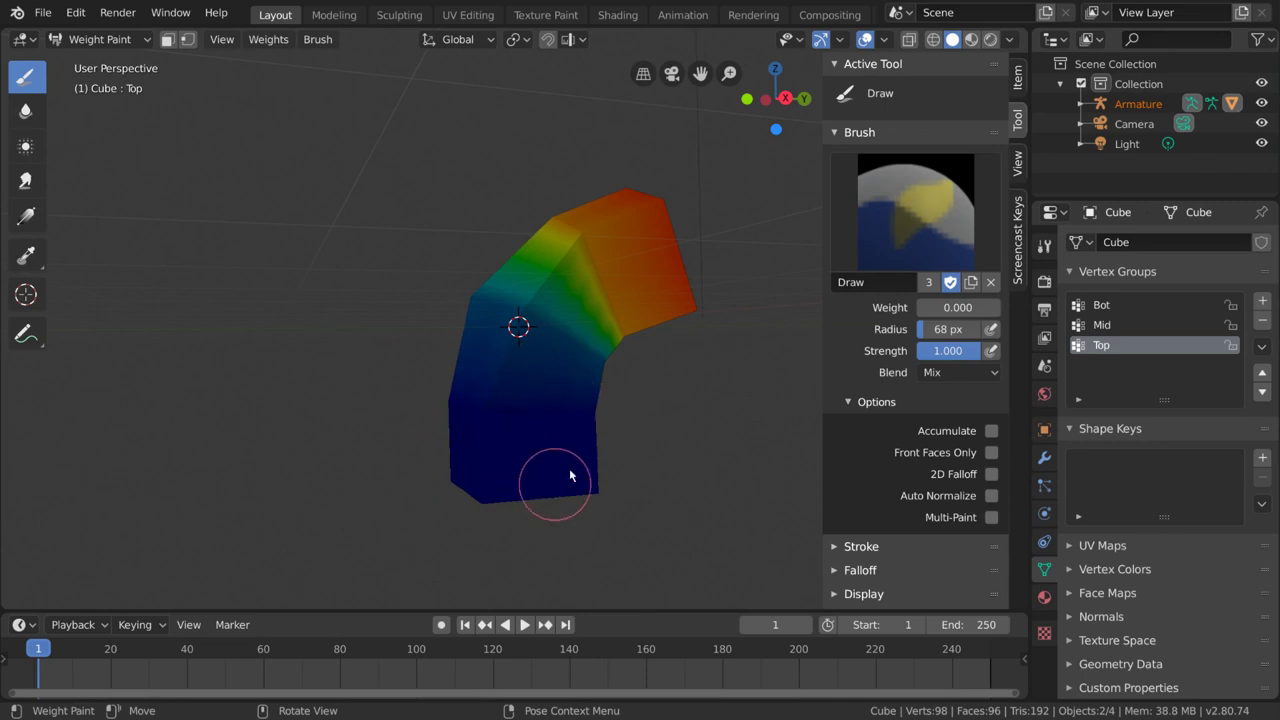
Step: Brush test strokes onto Suzanne from several angles, resizing the brush with F between strokes
{"action": "middle_click", "coordinate": [478, 403]}
{"action": "scroll", "scroll_direction": "up", "scroll_amount": 3}
{"action": "key", "text": "f"}
{"action": "double_click", "coordinate": [561, 313]}
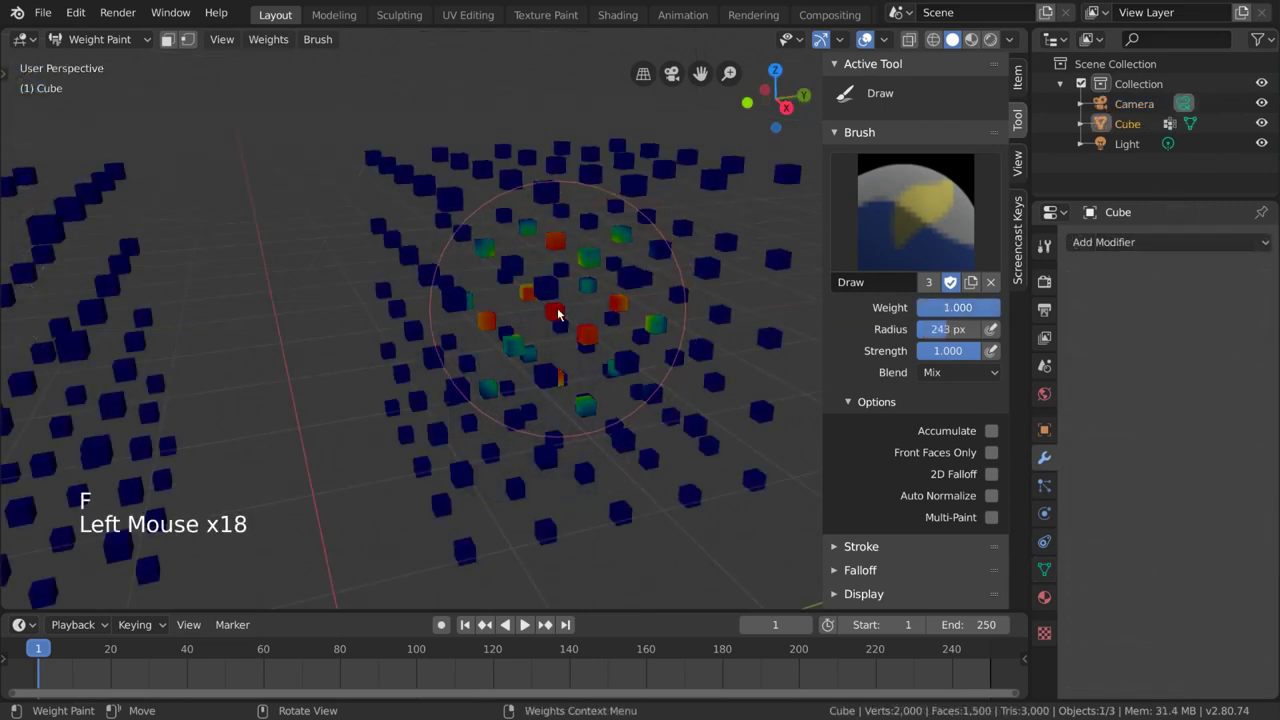
{"action": "middle_click", "coordinate": [520, 331]}
{"action": "scroll", "scroll_direction": "down", "scroll_amount": 3}
{"action": "middle_click", "coordinate": [498, 352]}
{"action": "key", "text": "f"}
{"action": "left_click", "coordinate": [531, 326]}
{"action": "double_click", "coordinate": [531, 326]}
{"action": "middle_click", "coordinate": [552, 353]}
{"action": "scroll", "scroll_direction": "down", "scroll_amount": 3}
{"action": "middle_click", "coordinate": [414, 329]}
{"action": "scroll", "scroll_direction": "up", "scroll_amount": 3}
Step: Paint single strokes on different parts of the head and undo each one to compare coverage
{"action": "left_click", "coordinate": [593, 393]}
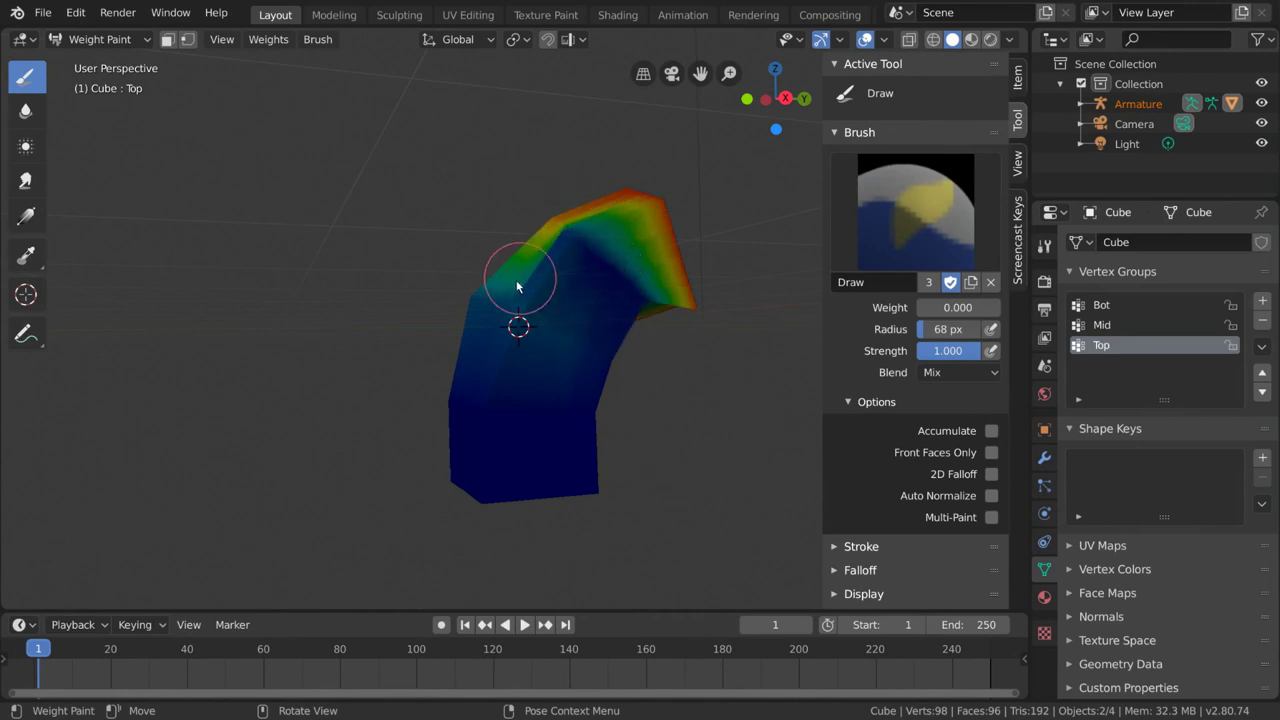
{"action": "key", "text": "ctrl+z"}
{"action": "left_click", "coordinate": [705, 322]}
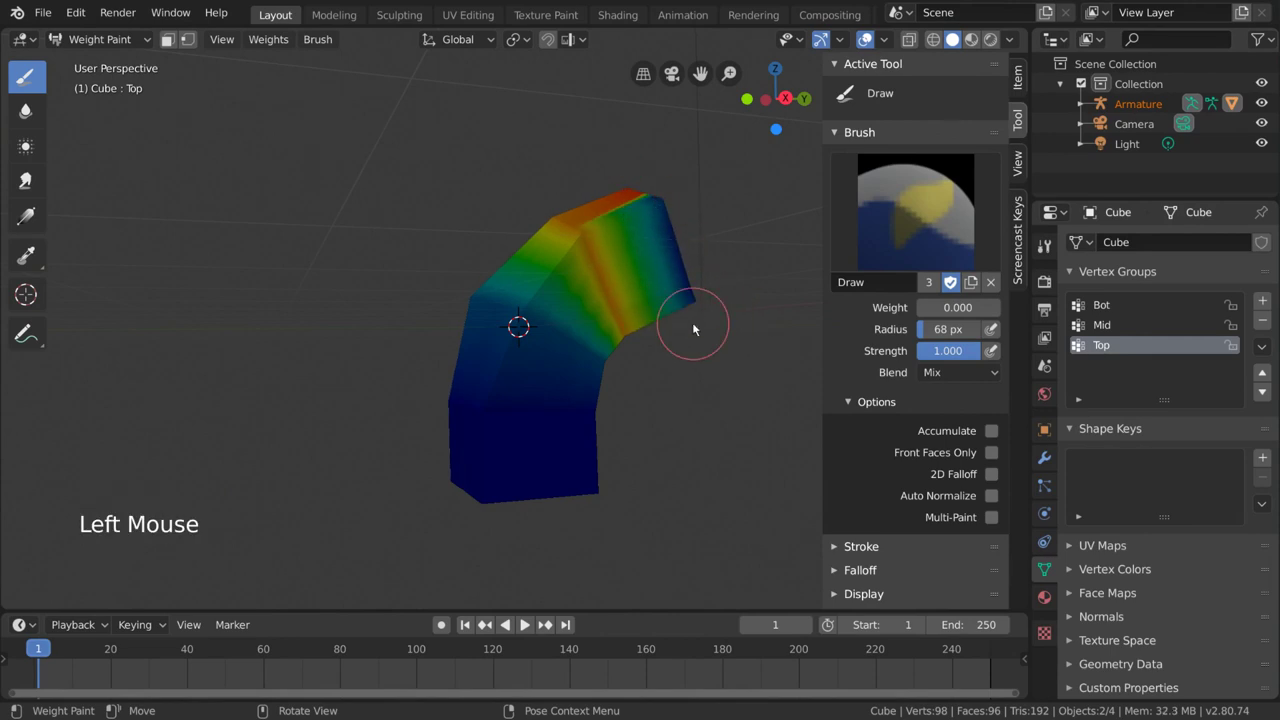
{"action": "key", "text": "ctrl+z"}
{"action": "left_click", "coordinate": [587, 236]}
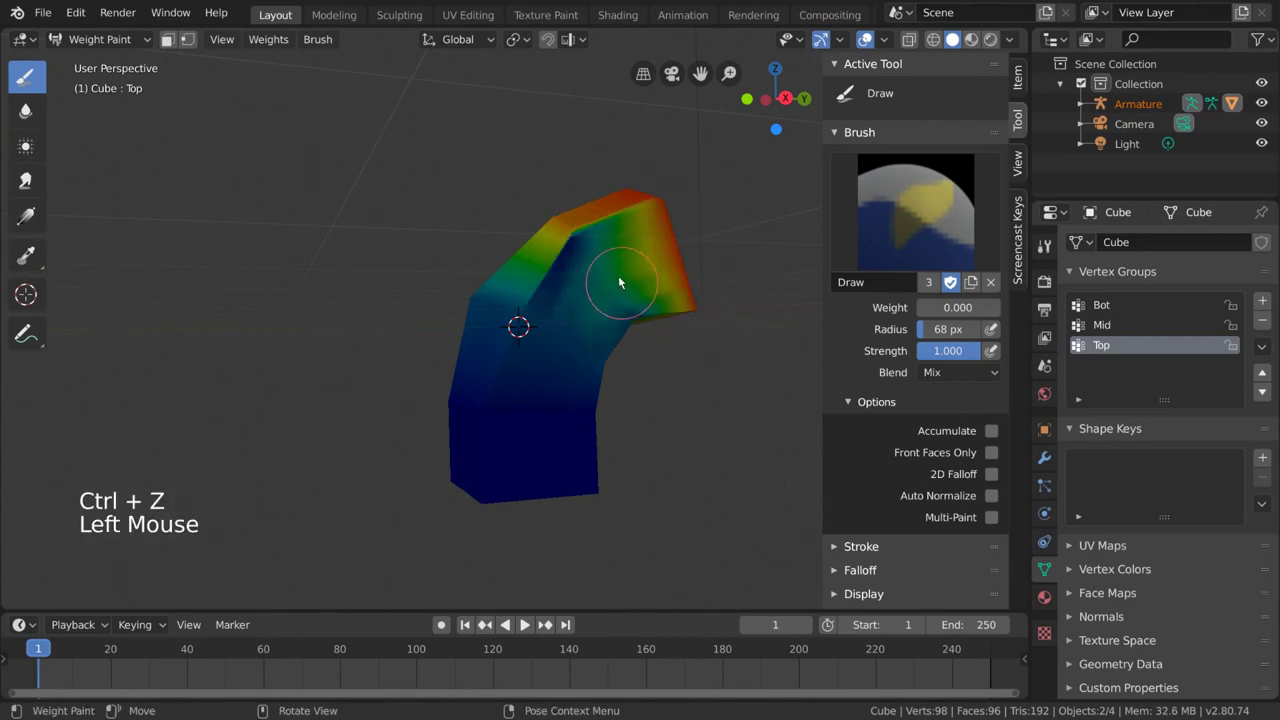
{"action": "middle_click", "coordinate": [621, 286]}
{"action": "key", "text": "ctrl+z"}
{"action": "middle_click", "coordinate": [588, 259]}
{"action": "left_click", "coordinate": [457, 225]}
{"action": "middle_click", "coordinate": [564, 284]}
{"action": "key", "text": "ctrl+z"}
{"action": "middle_click", "coordinate": [575, 290]}
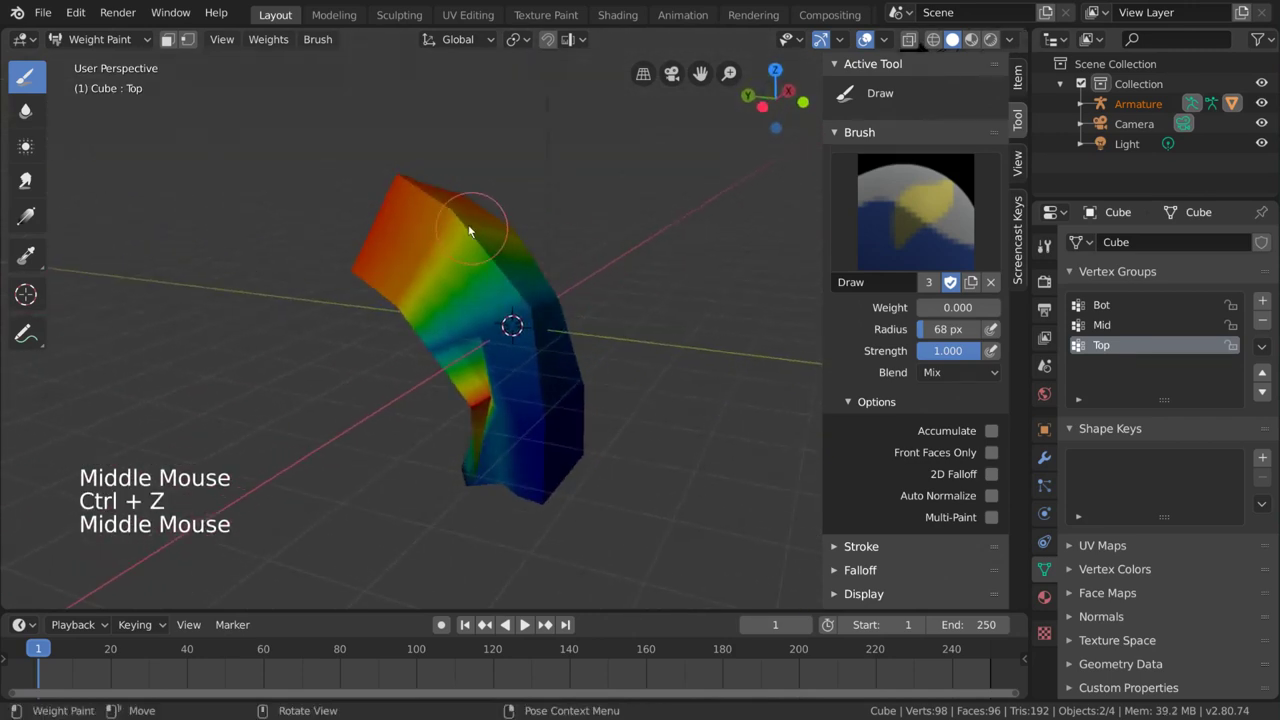
{"action": "left_click", "coordinate": [532, 251]}
{"action": "middle_click", "coordinate": [551, 267]}
{"action": "key", "text": "ctrl+z"}
{"action": "middle_click", "coordinate": [606, 338]}
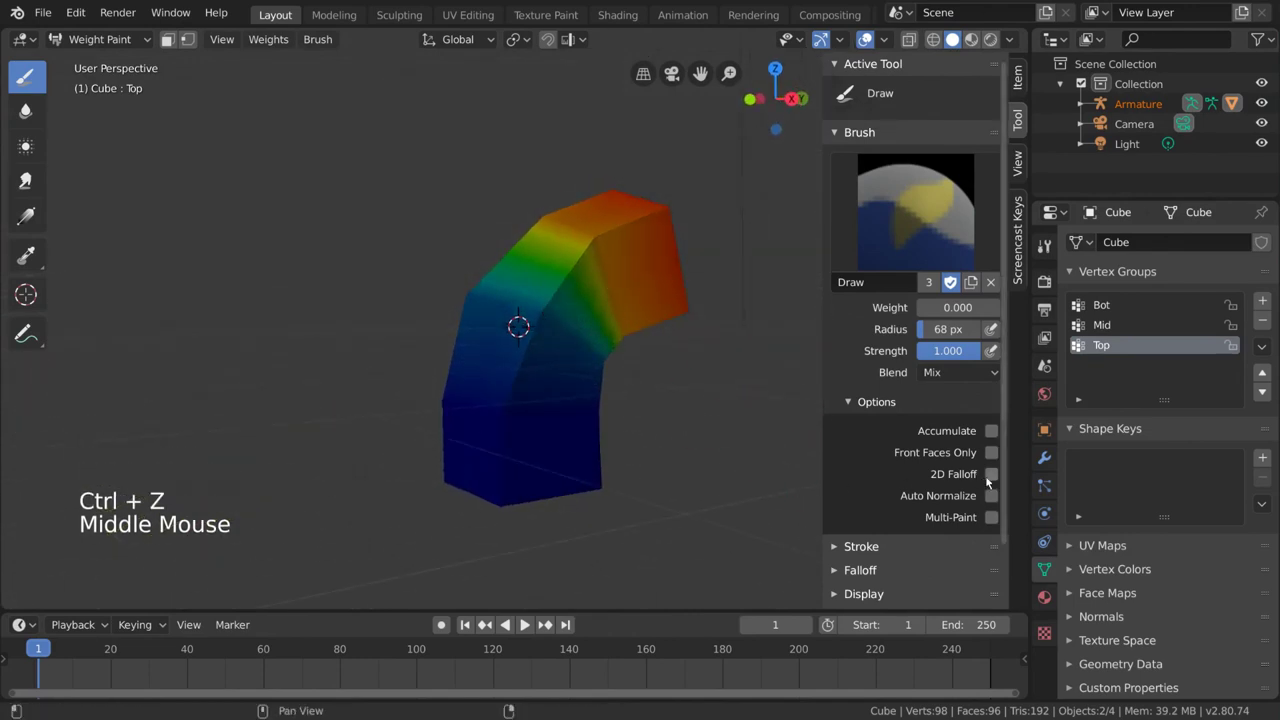
Step: Enable 2D Falloff and paint Suzanne's head solid red with Front Faces Only still on
{"action": "left_click", "coordinate": [995, 480]}
{"action": "middle_click", "coordinate": [650, 336]}
{"action": "key", "text": "f"}
{"action": "middle_click", "coordinate": [491, 327]}
{"action": "key", "text": "f"}
{"action": "left_click", "coordinate": [433, 327]}
{"action": "left_click", "coordinate": [433, 327]}
{"action": "left_click", "coordinate": [433, 327]}
{"action": "left_click", "coordinate": [433, 327]}
{"action": "double_click", "coordinate": [433, 327]}
{"action": "scroll", "scroll_direction": "down", "scroll_amount": 3}
{"action": "middle_click", "coordinate": [558, 402]}
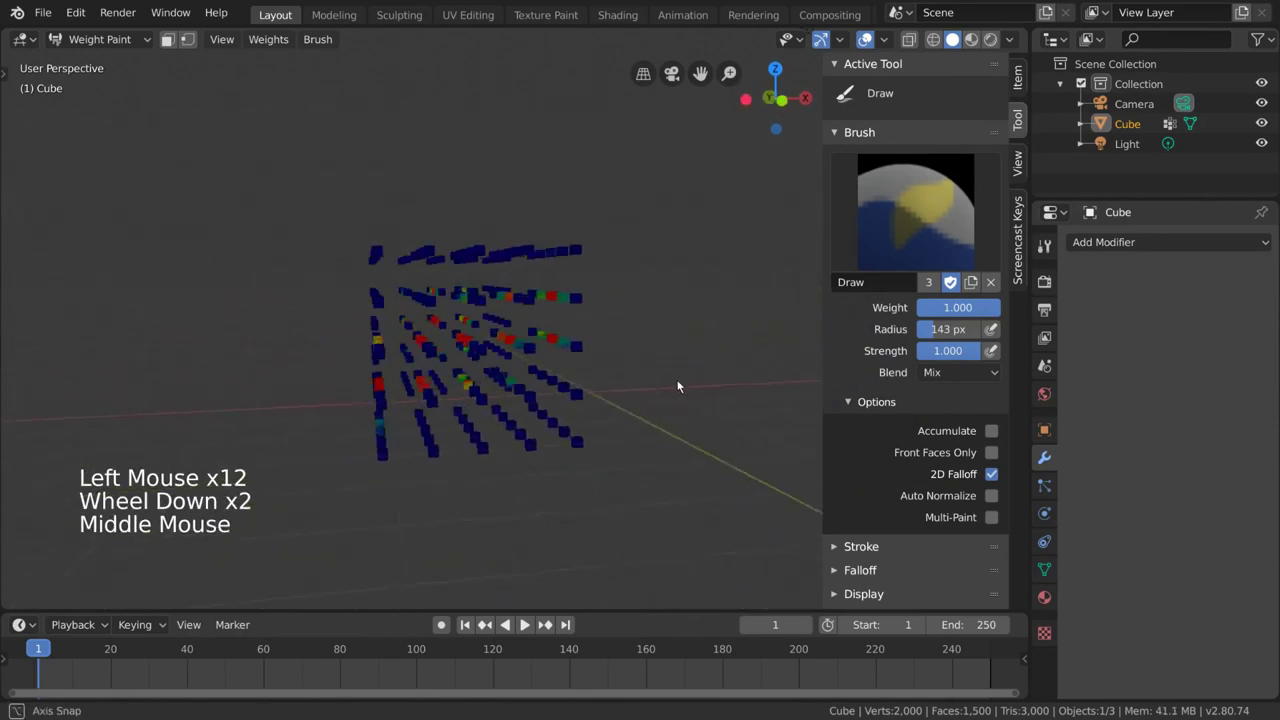
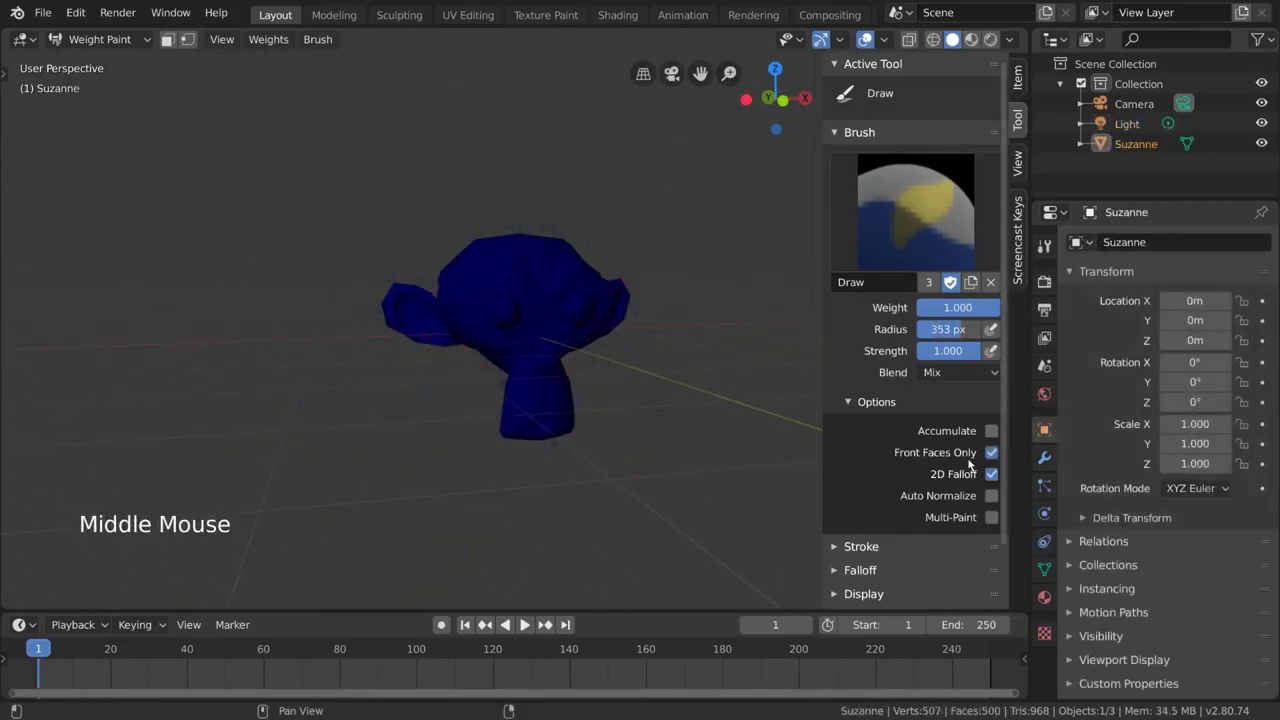
{"action": "left_click", "coordinate": [424, 316]}
{"action": "middle_click", "coordinate": [669, 410]}
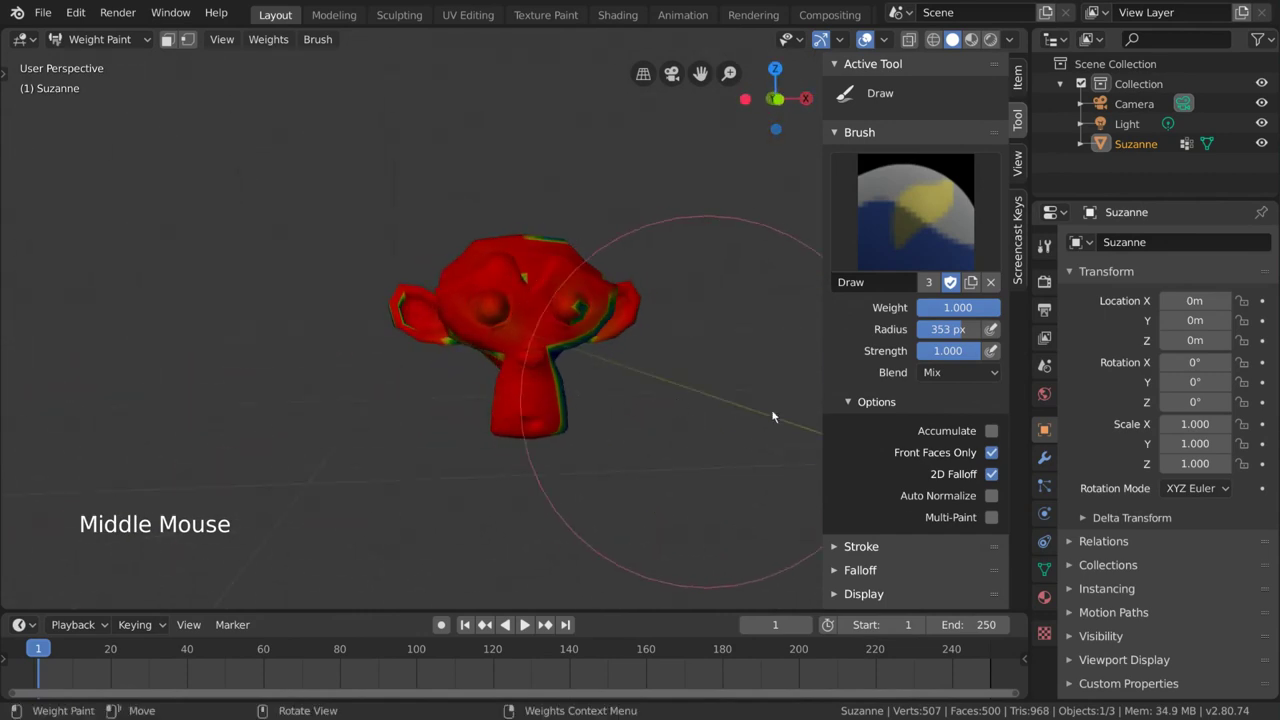
Step: Turn off Front Faces Only and paint again so the weight reaches faces hidden from view
{"action": "left_click", "coordinate": [991, 454]}
{"action": "middle_click", "coordinate": [604, 385]}
{"action": "left_click", "coordinate": [331, 310]}
{"action": "middle_click", "coordinate": [585, 422]}
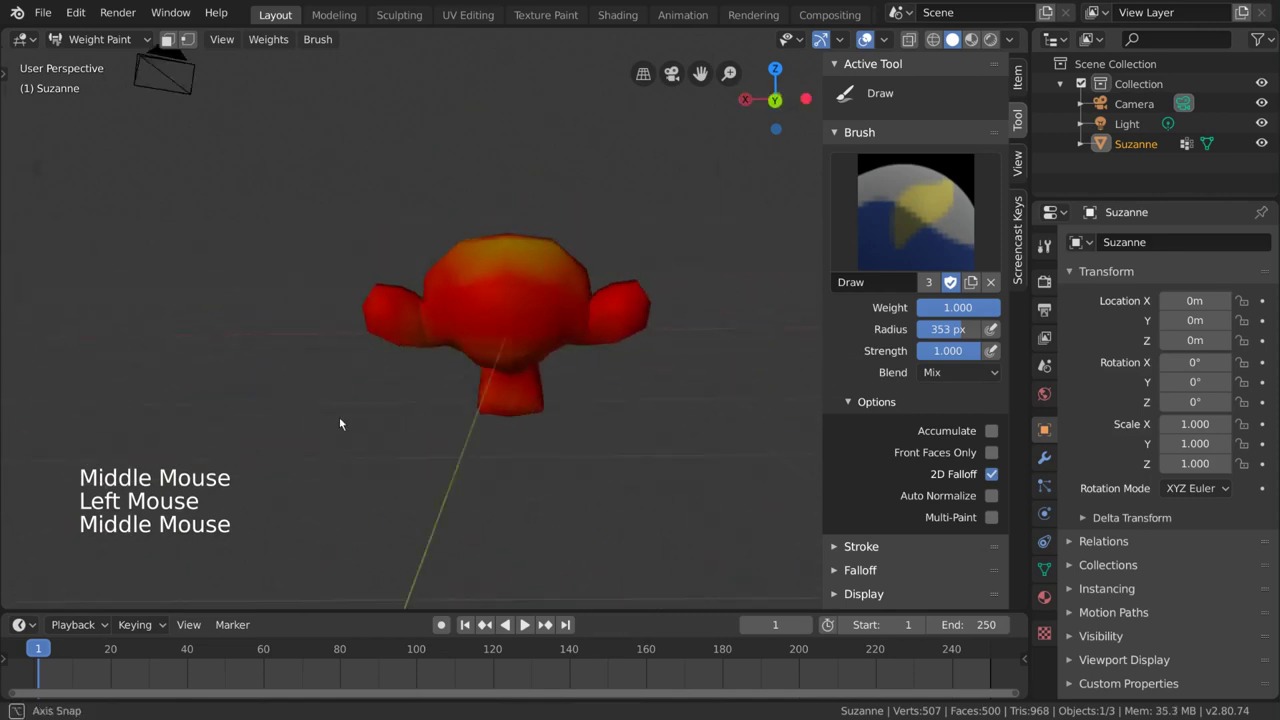
{"action": "left_click", "coordinate": [394, 303]}
Step: On the bent column, uncheck Front Faces Only, check 2D Falloff and show it in wireframe shading
{"action": "middle_click", "coordinate": [621, 343]}
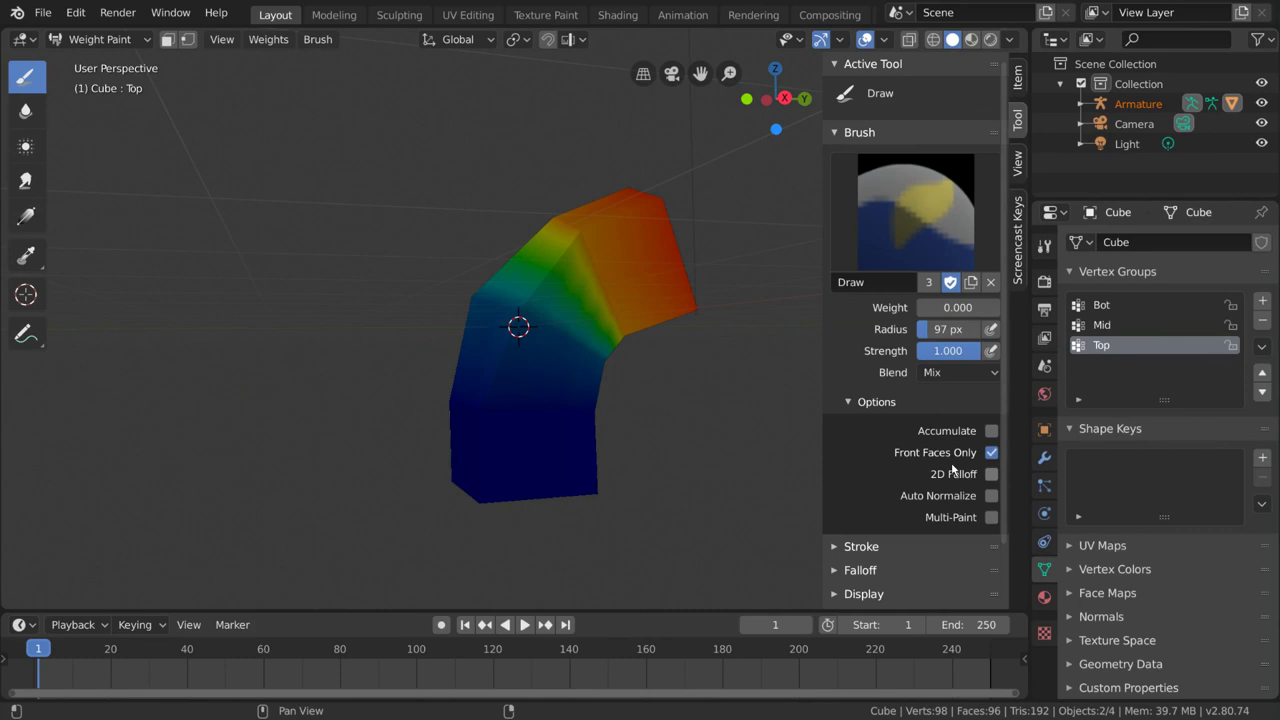
{"action": "left_click", "coordinate": [999, 460]}
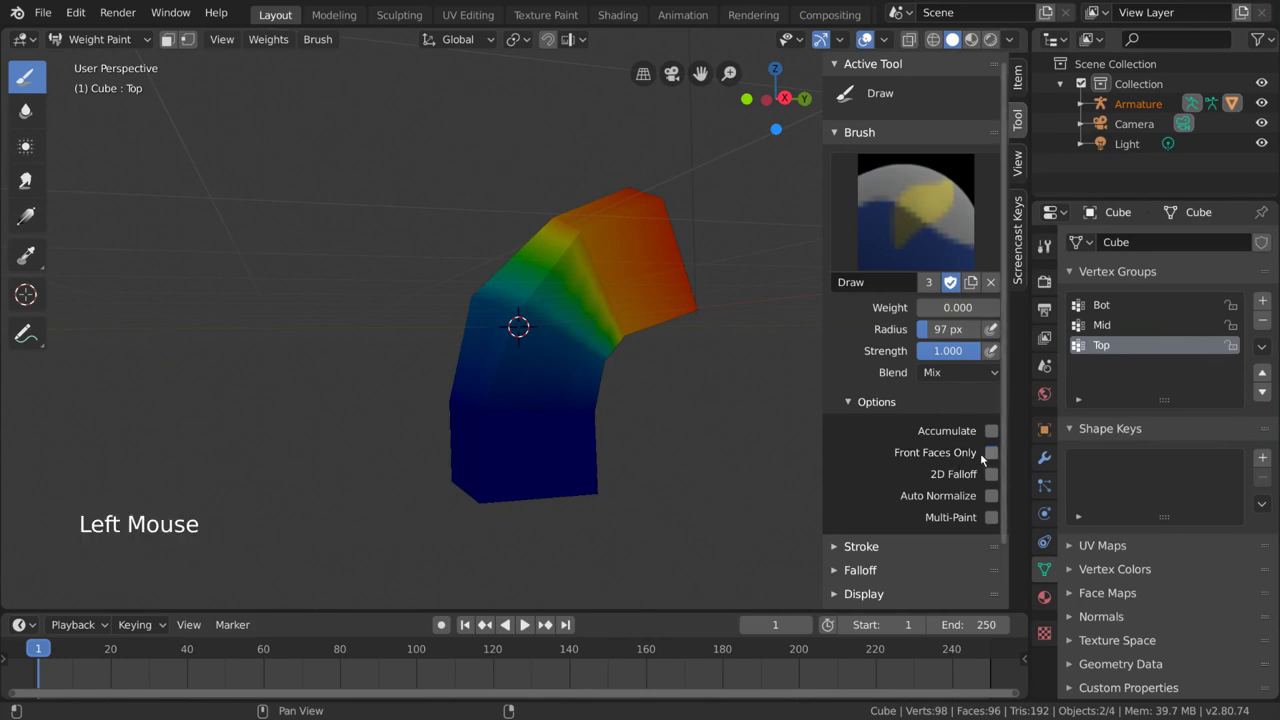
{"action": "left_click", "coordinate": [1002, 478]}
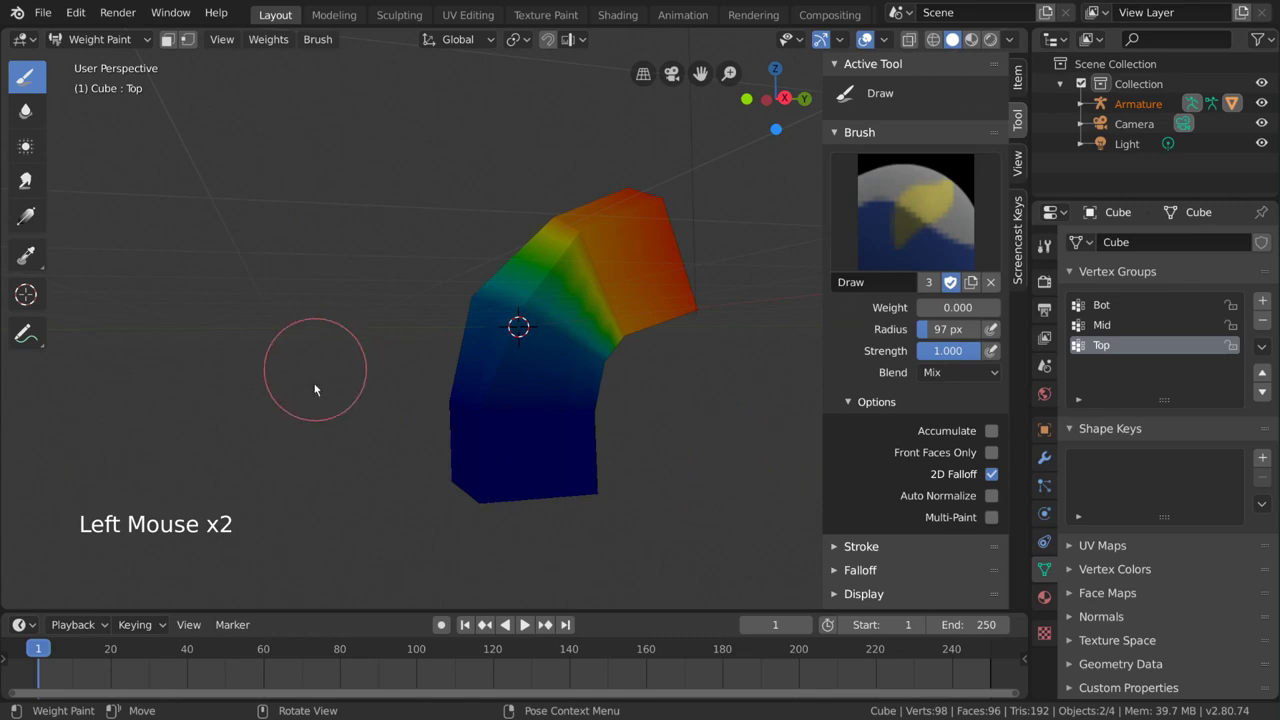
{"action": "key", "text": "z"}
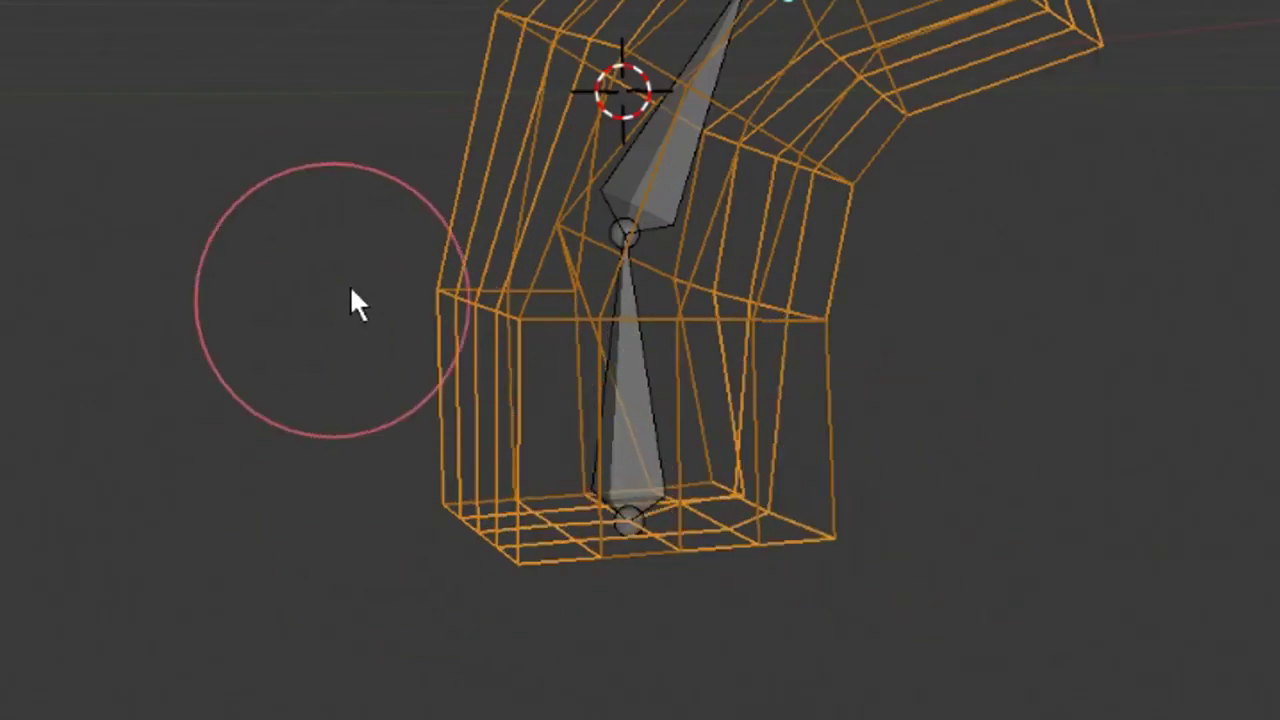
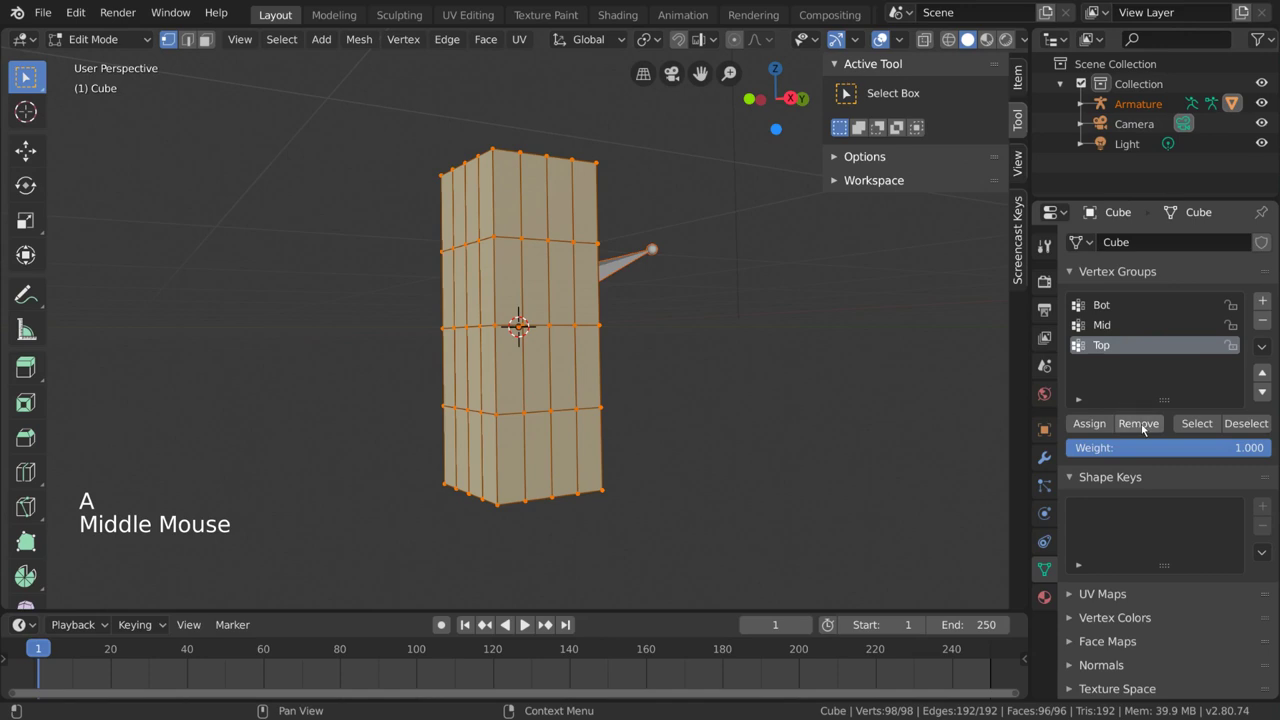
Step: Remove the selected vertices from the Top group, verify in Weight Paint, then reassign the upper section full weight
{"action": "left_click", "coordinate": [1142, 425]}
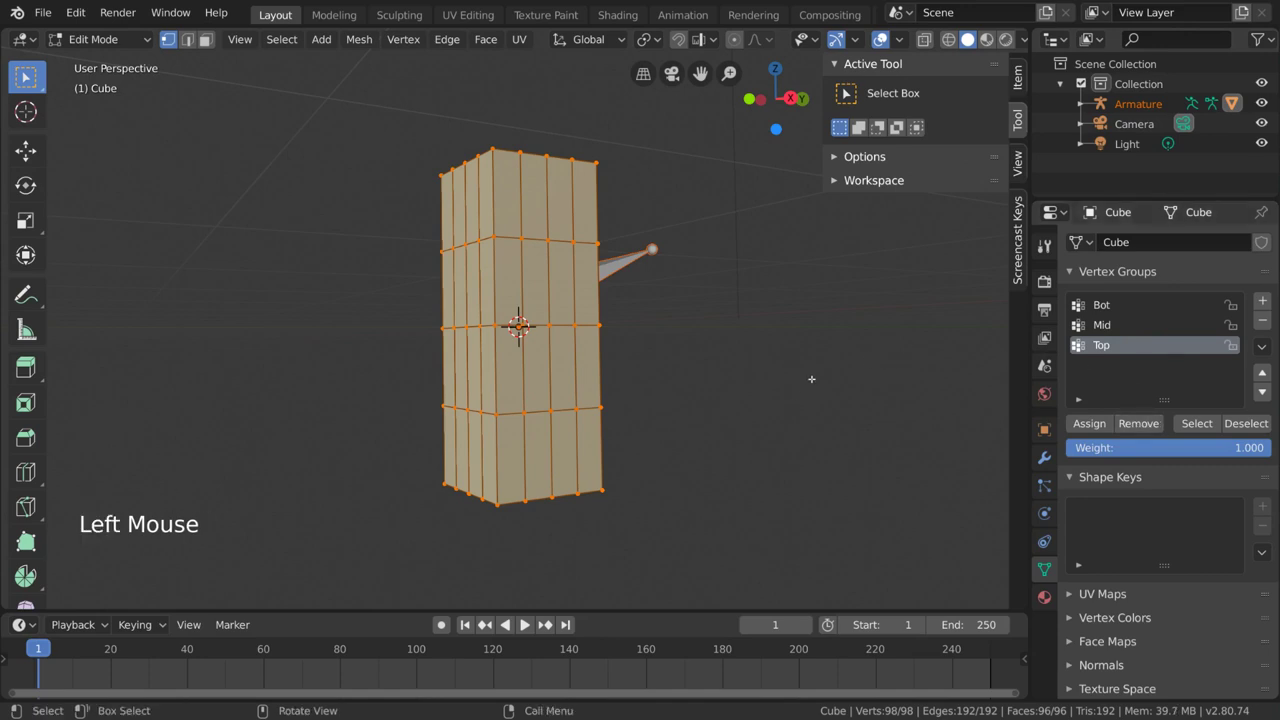
{"action": "key", "text": "Tab"}
{"action": "middle_click", "coordinate": [761, 416]}
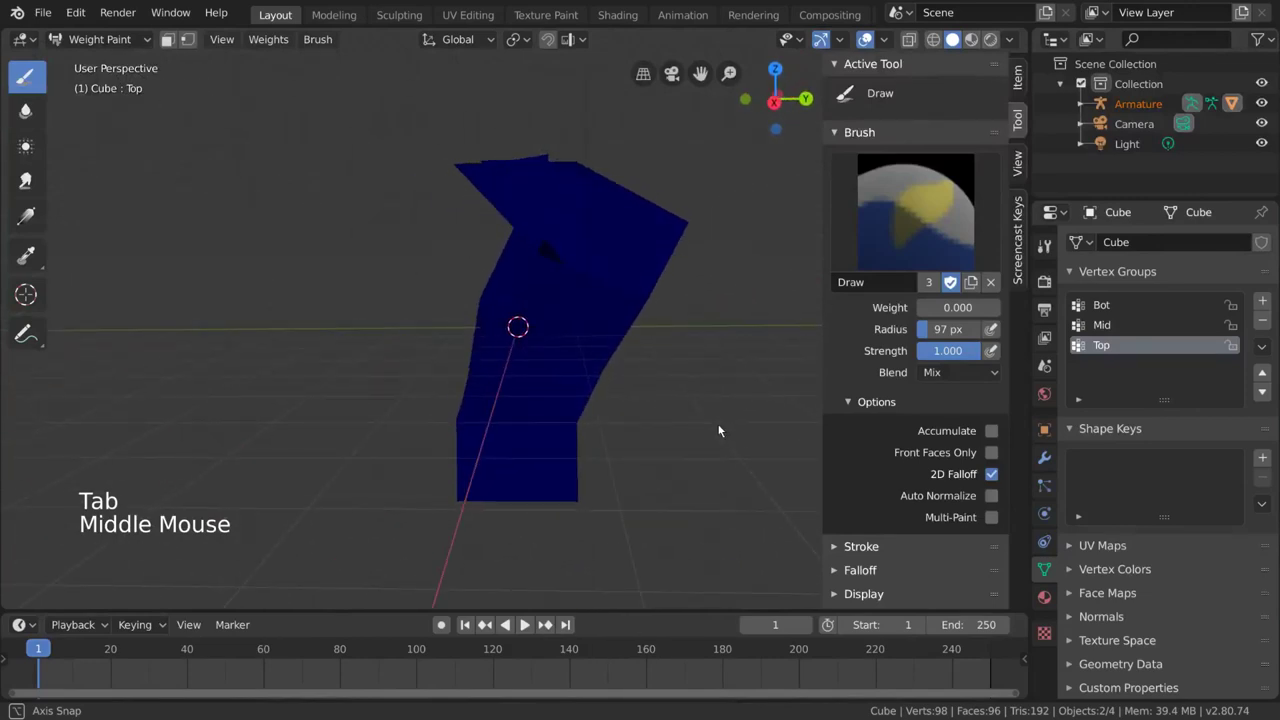
{"action": "key", "text": "Tab"}
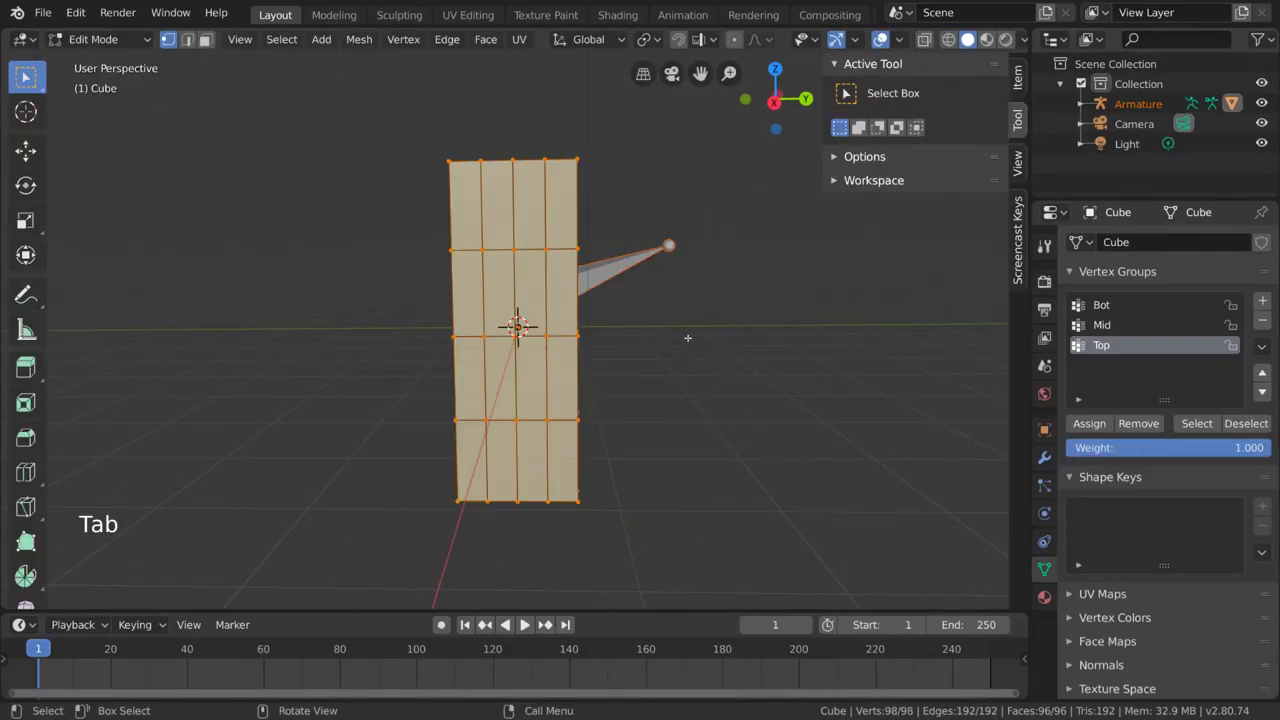
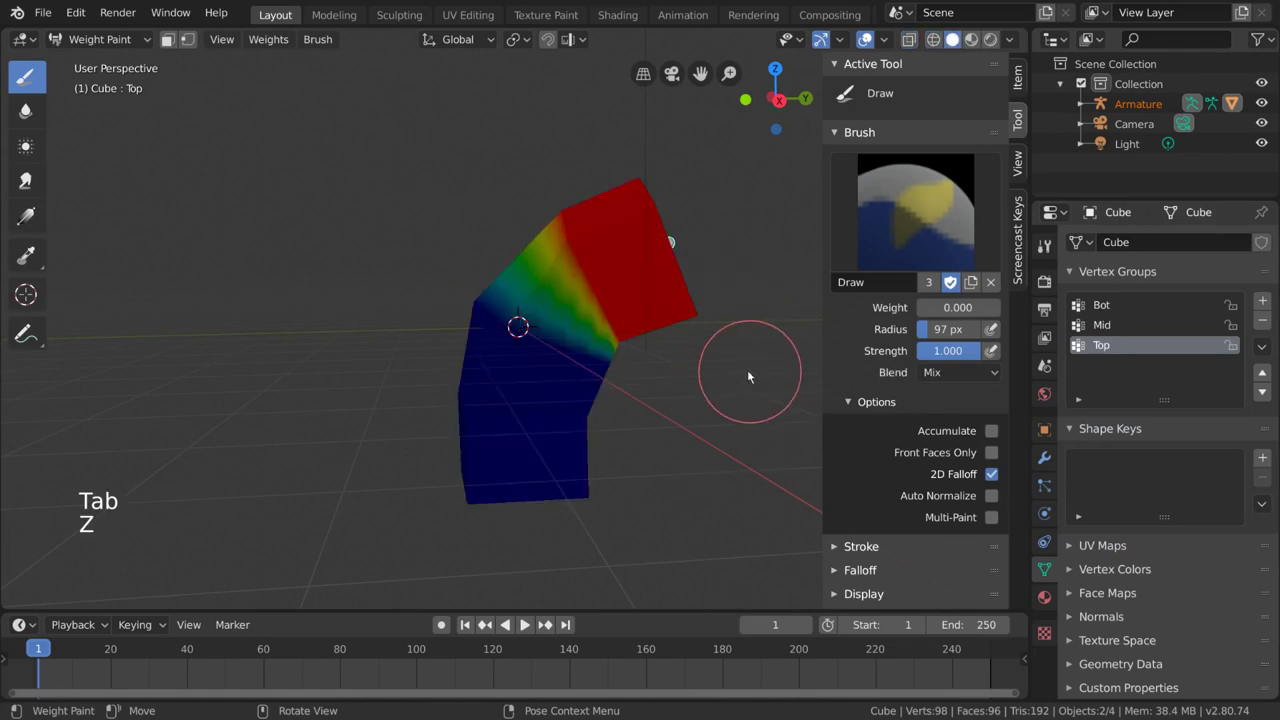
{"action": "middle_click", "coordinate": [744, 371]}
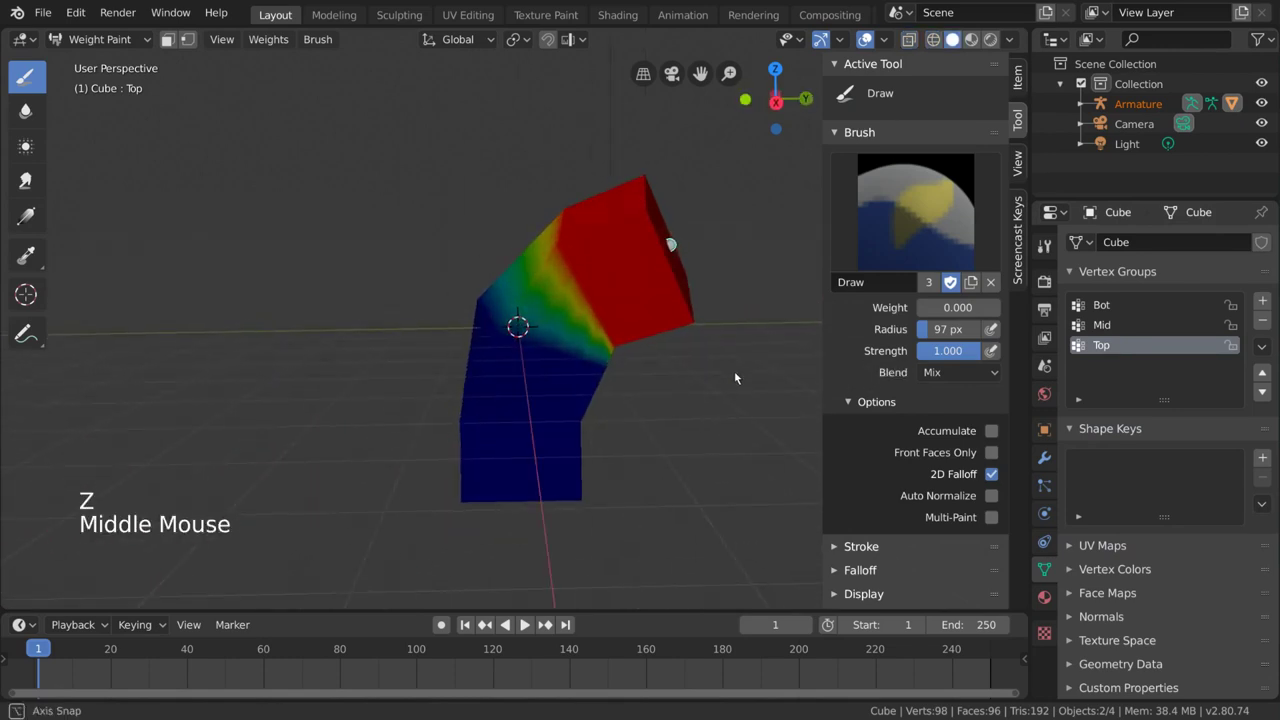
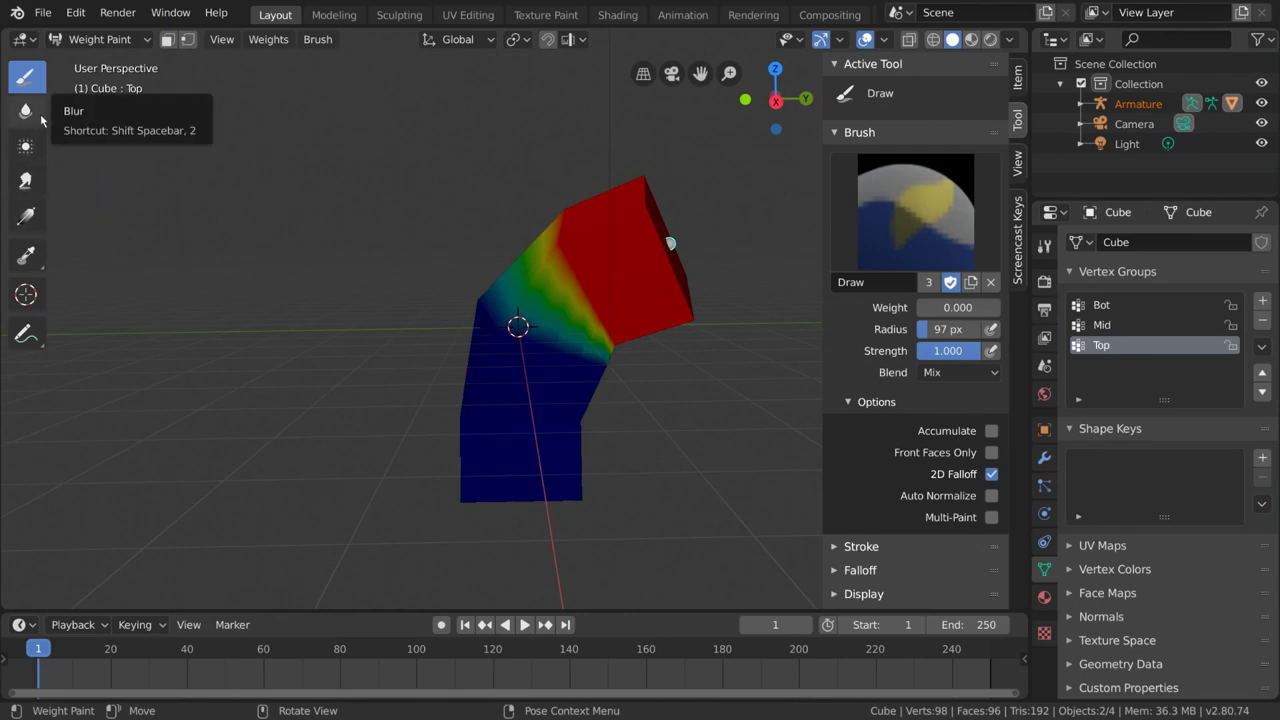
Step: Blur, then Average the Top weights over the column's bend to soften the red-to-blue edge
{"action": "left_click", "coordinate": [46, 118]}
{"action": "middle_click", "coordinate": [626, 304]}
{"action": "left_click", "coordinate": [620, 371]}
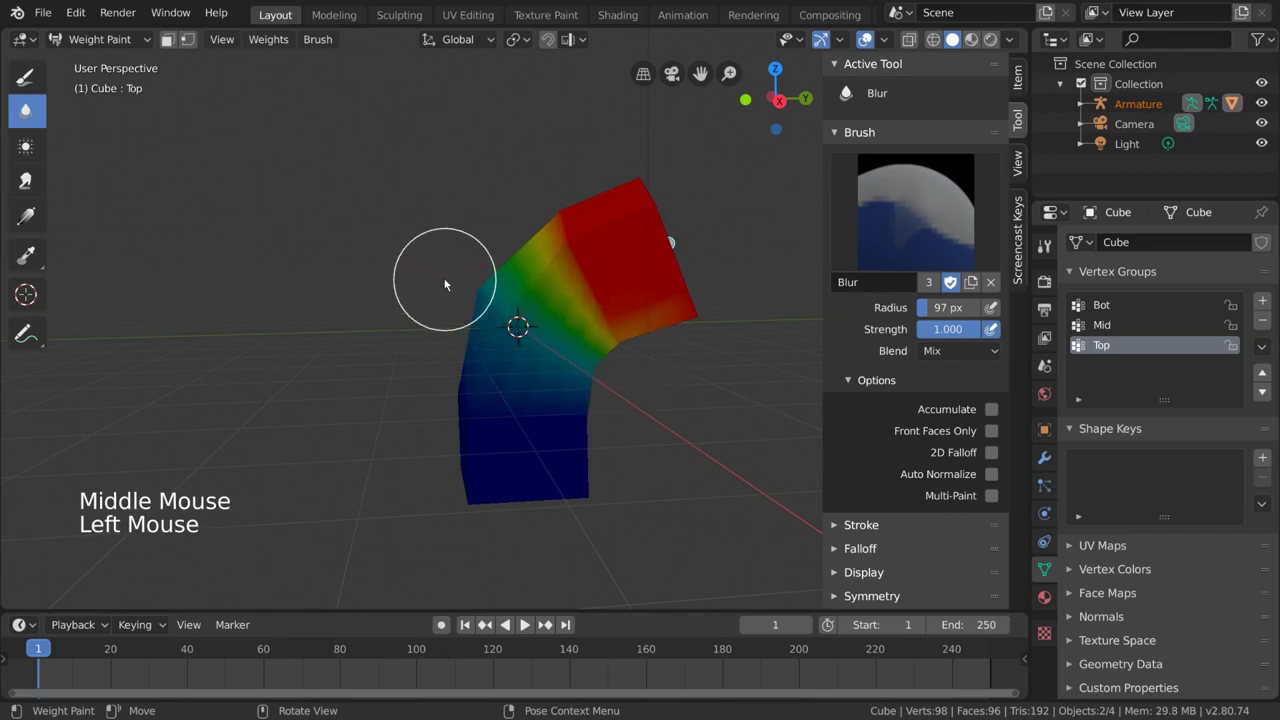
{"action": "left_click", "coordinate": [34, 149]}
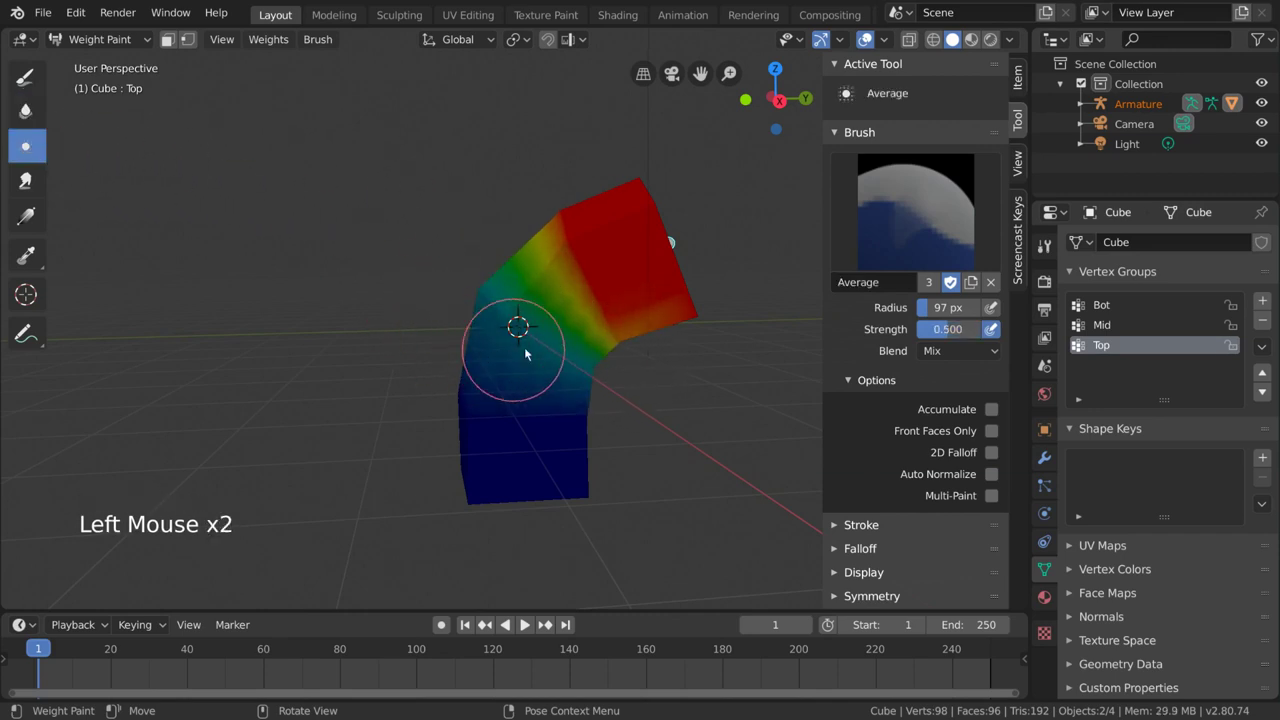
{"action": "left_click", "coordinate": [590, 341]}
{"action": "left_click", "coordinate": [538, 253]}
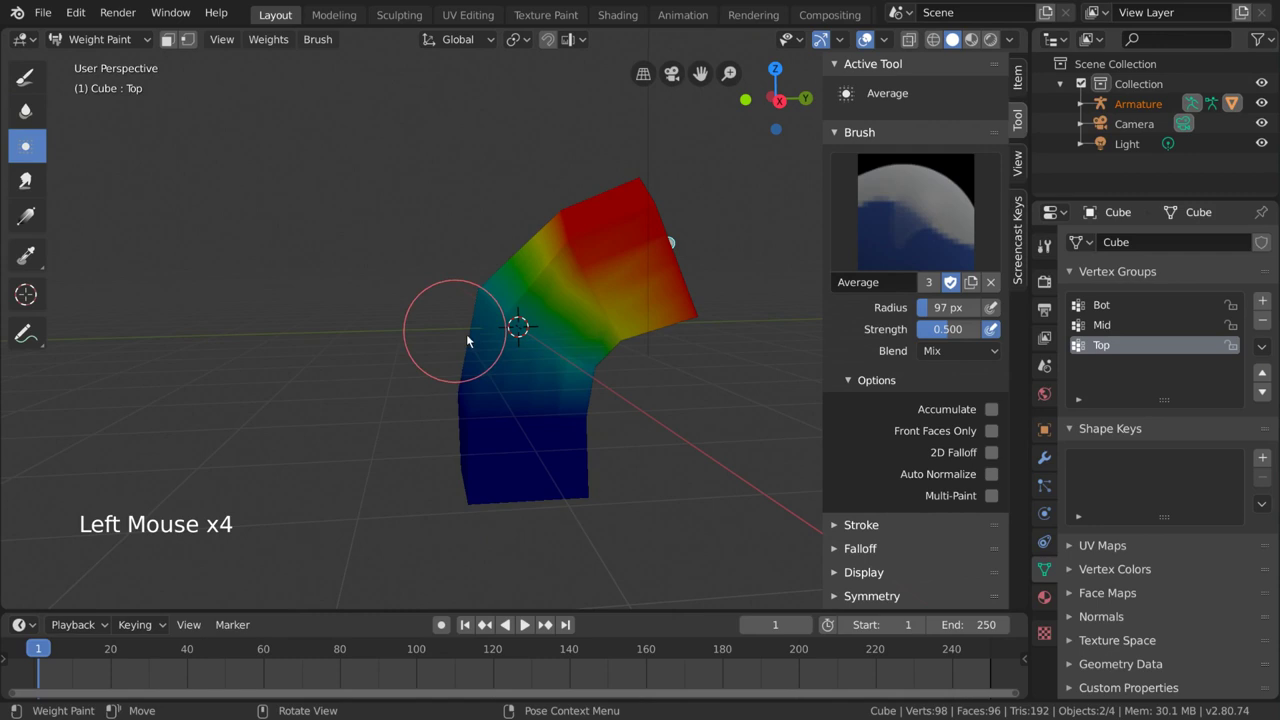
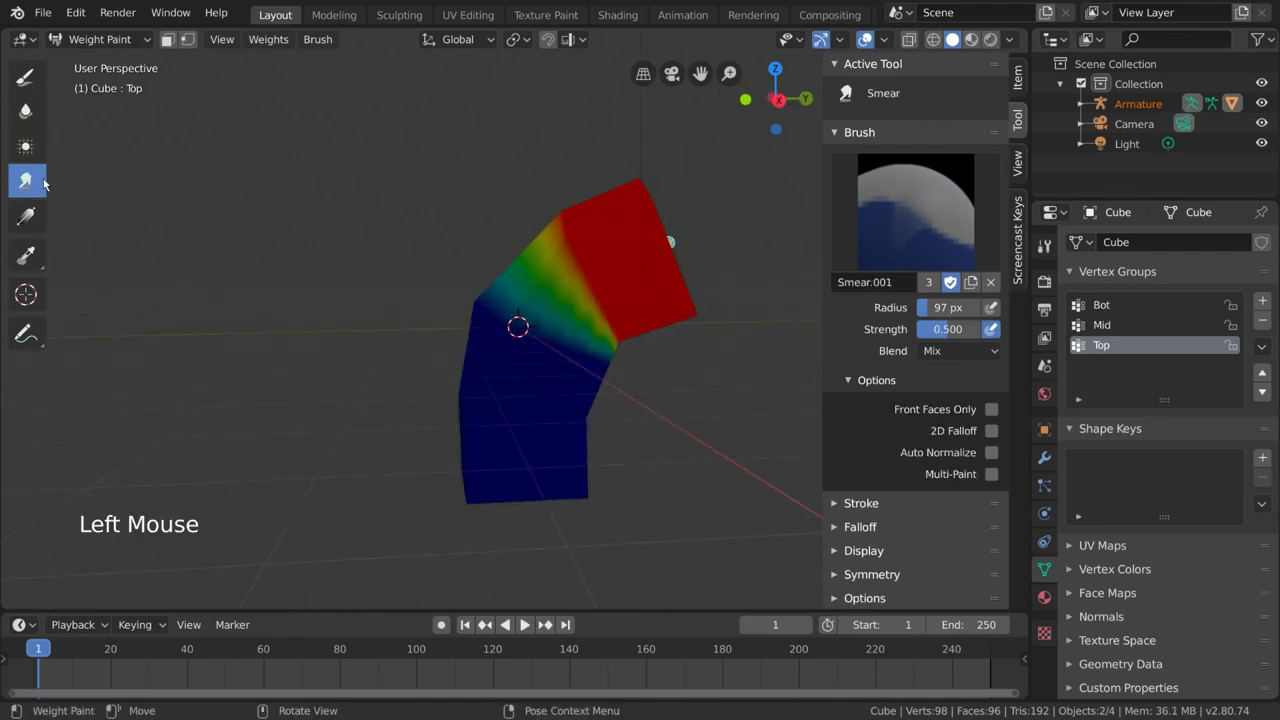
Step: Smear the weights near the bend and switch to the Gradient tool
{"action": "left_click", "coordinate": [584, 304]}
{"action": "middle_click", "coordinate": [603, 320]}
{"action": "left_click", "coordinate": [528, 193]}
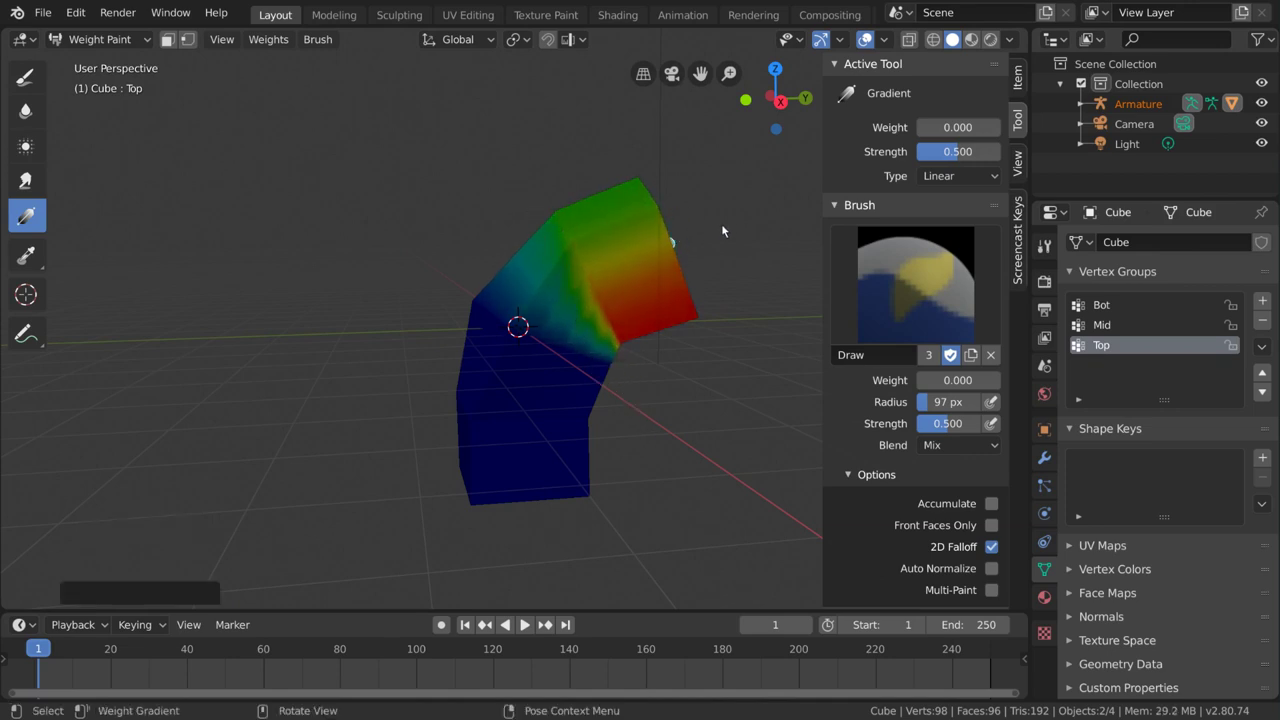
Step: Drag trial linear gradients, undo them, set Strength to 1.0 and apply a full-strength gradient across the bend
{"action": "left_click", "coordinate": [571, 170]}
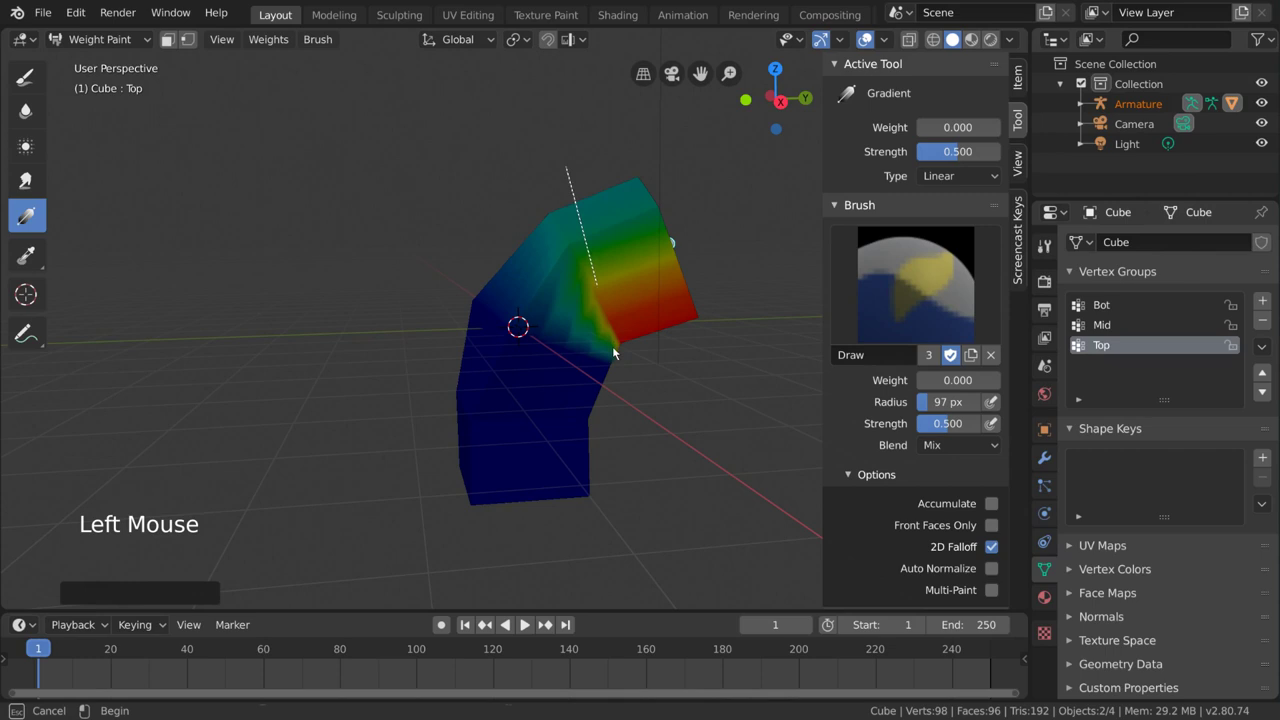
{"action": "left_click", "coordinate": [735, 234]}
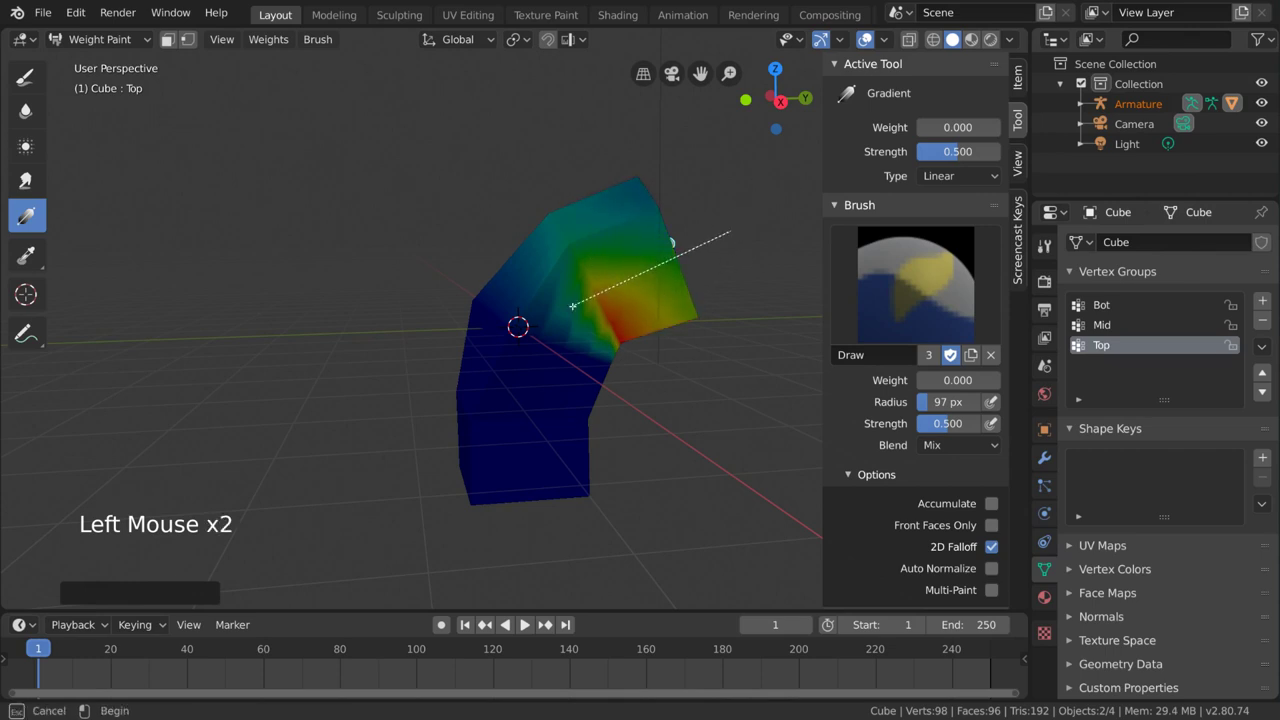
{"action": "key", "text": "ctrl+z"}
{"action": "key", "text": "ctrl+z"}
{"action": "key", "text": "ctrl+z"}
{"action": "left_click", "coordinate": [966, 152]}
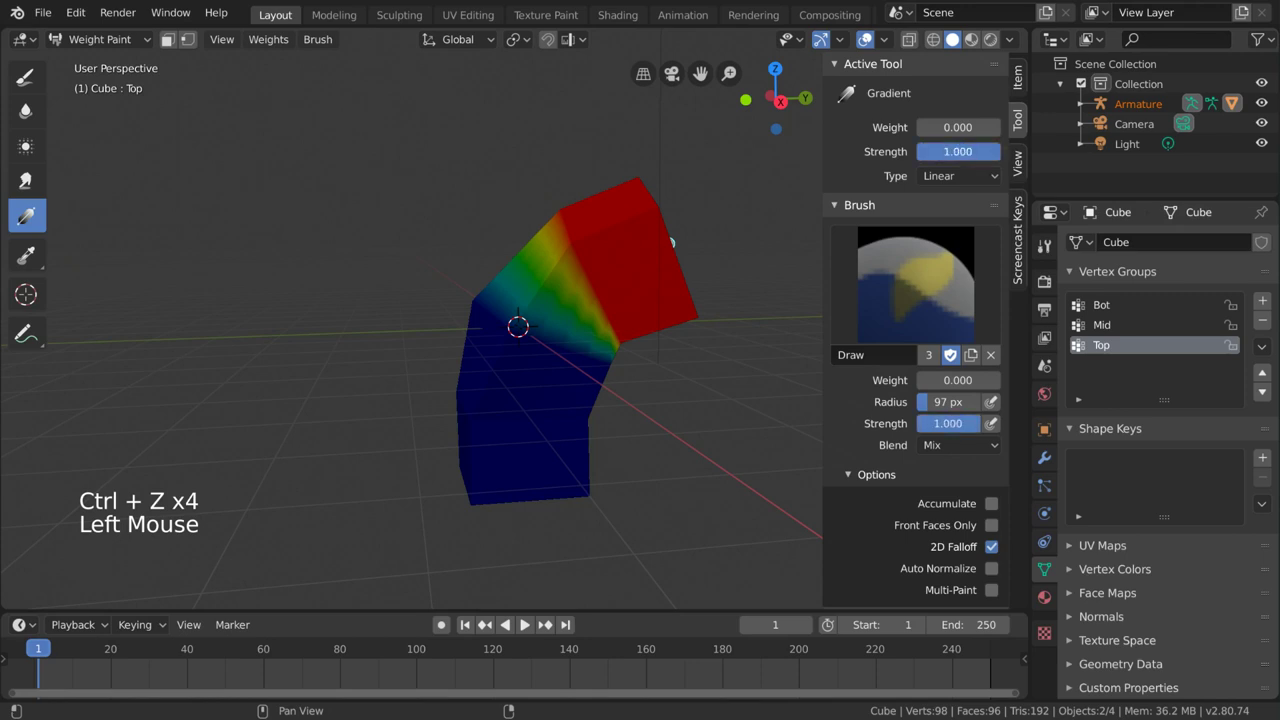
{"action": "left_click", "coordinate": [534, 171]}
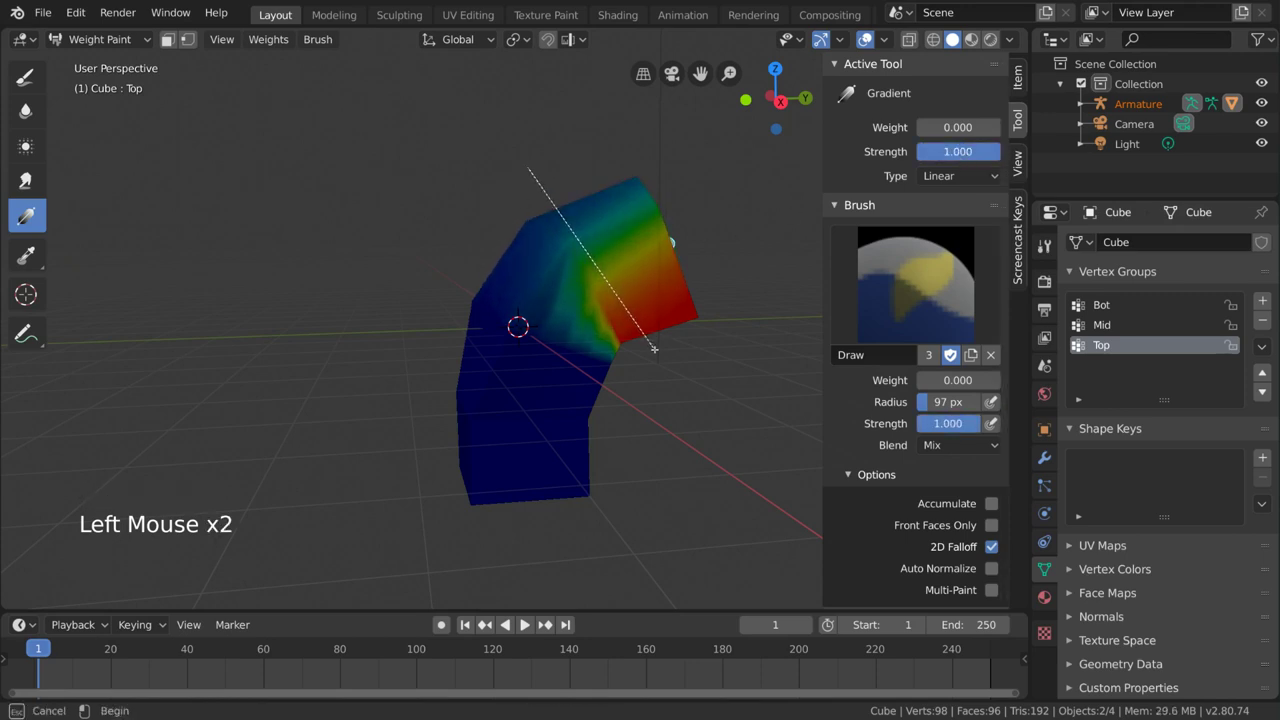
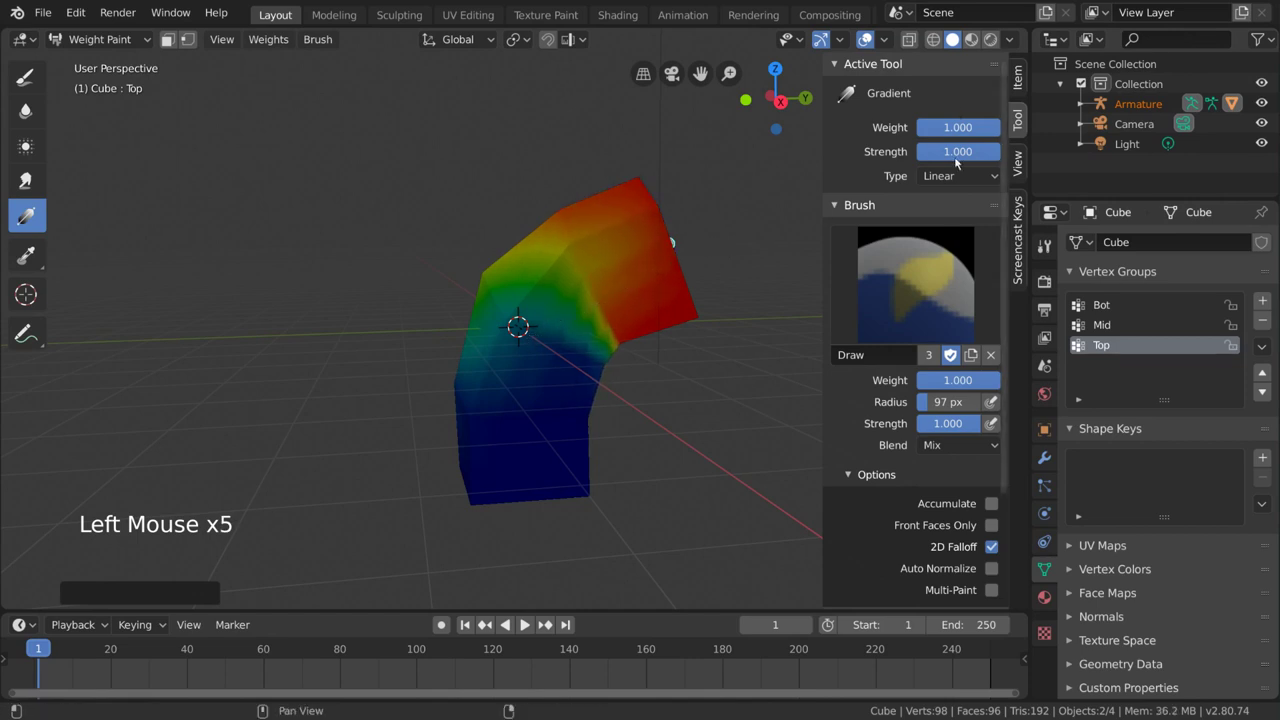
Step: Sample weights from the mesh, then start a new General file with only the default cube
{"action": "left_click", "coordinate": [36, 259]}
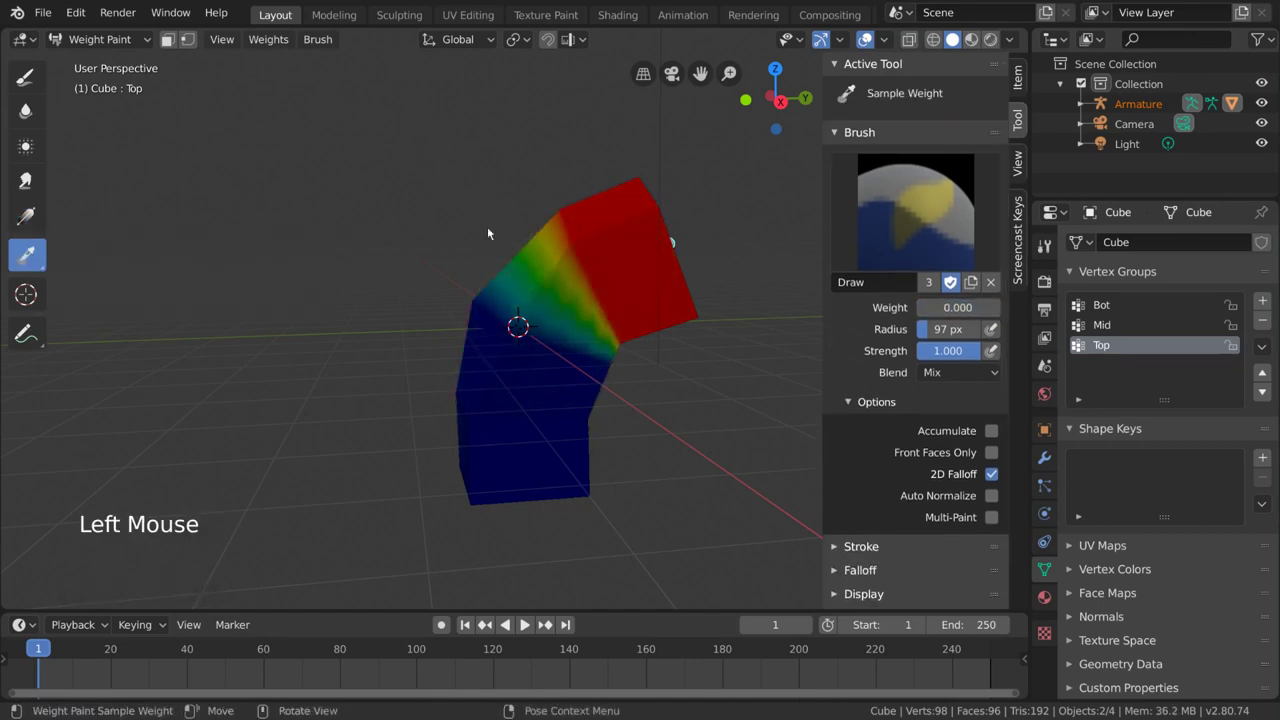
{"action": "left_click", "coordinate": [636, 280]}
{"action": "left_click", "coordinate": [543, 389]}
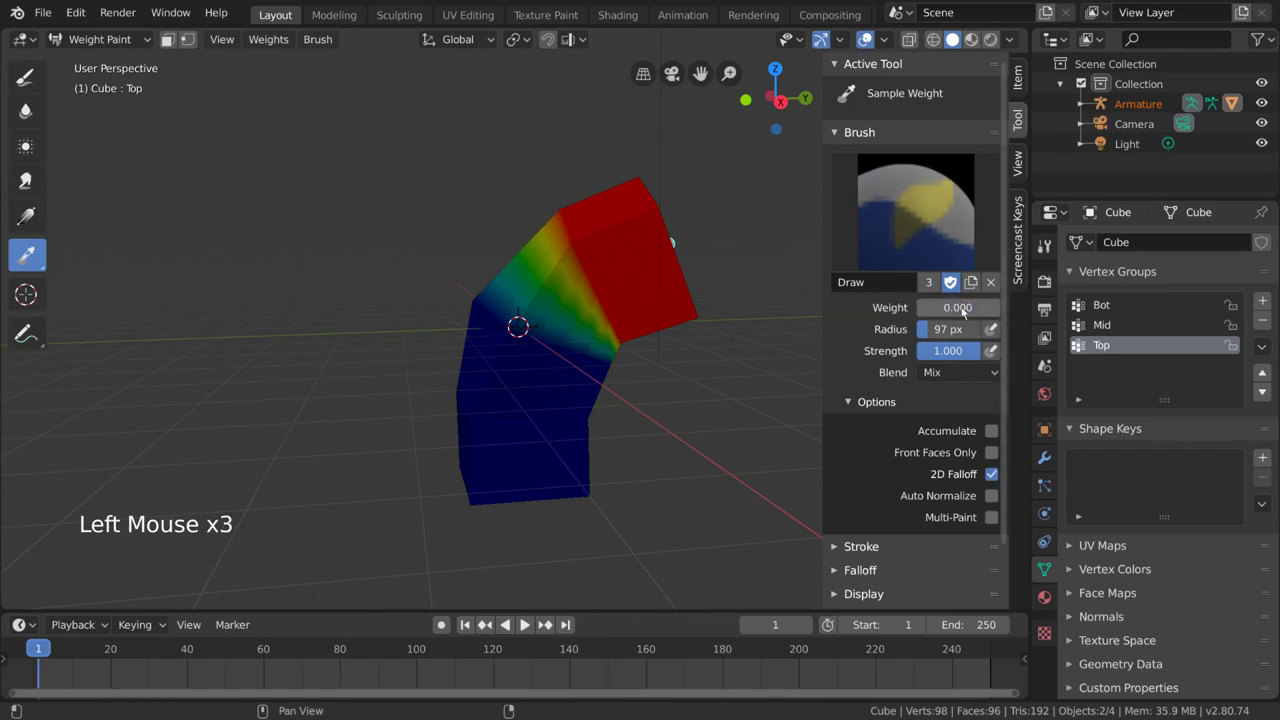
{"action": "left_click", "coordinate": [547, 306]}
{"action": "left_click", "coordinate": [585, 309]}
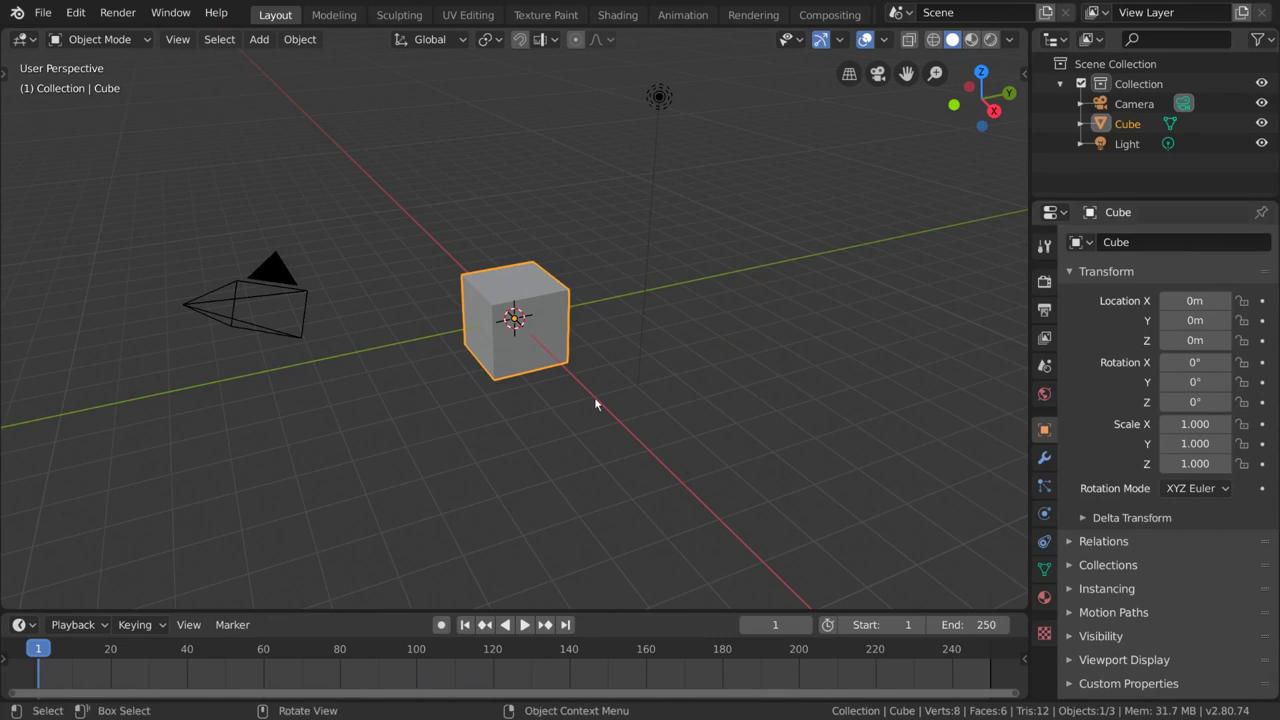
Step: Delete the default cube and add a Monkey mesh in its place
{"action": "left_click", "coordinate": [510, 369]}
{"action": "key", "text": "Delete"}
{"action": "left_click", "coordinate": [267, 47]}
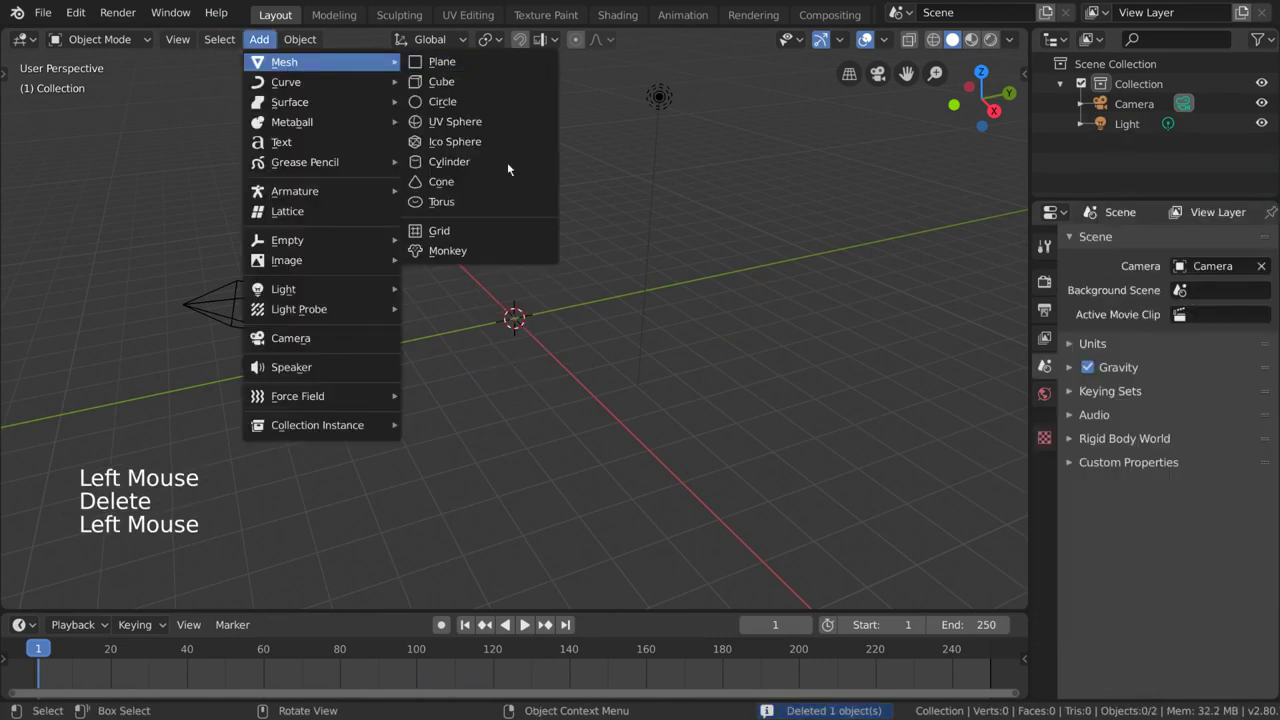
{"action": "scroll", "scroll_direction": "up", "scroll_amount": 3}
{"action": "middle_click", "coordinate": [573, 399]}
{"action": "right_click", "coordinate": [724, 401]}
{"action": "left_click", "coordinate": [1041, 465]}
Step: Remove Suzanne's stray Boolean modifier and add a Wireframe modifier
{"action": "left_click", "coordinate": [1191, 244]}
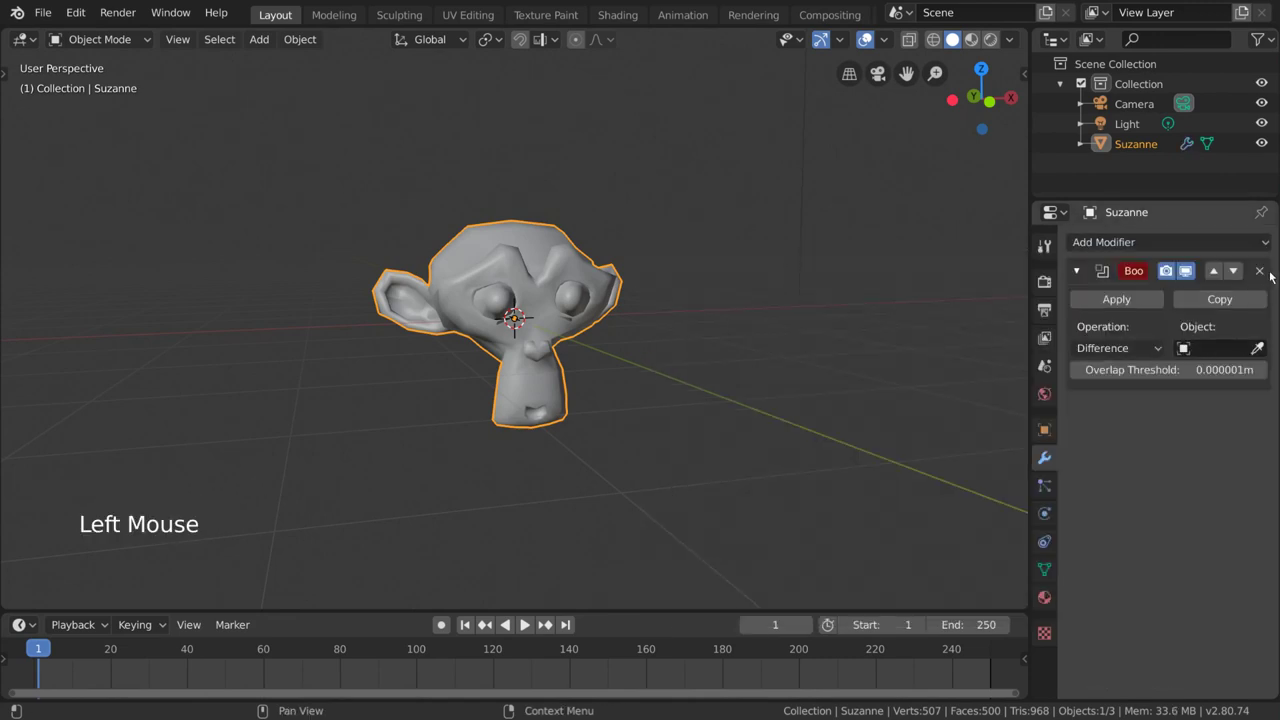
{"action": "left_click", "coordinate": [1268, 274]}
{"action": "left_click", "coordinate": [1239, 247]}
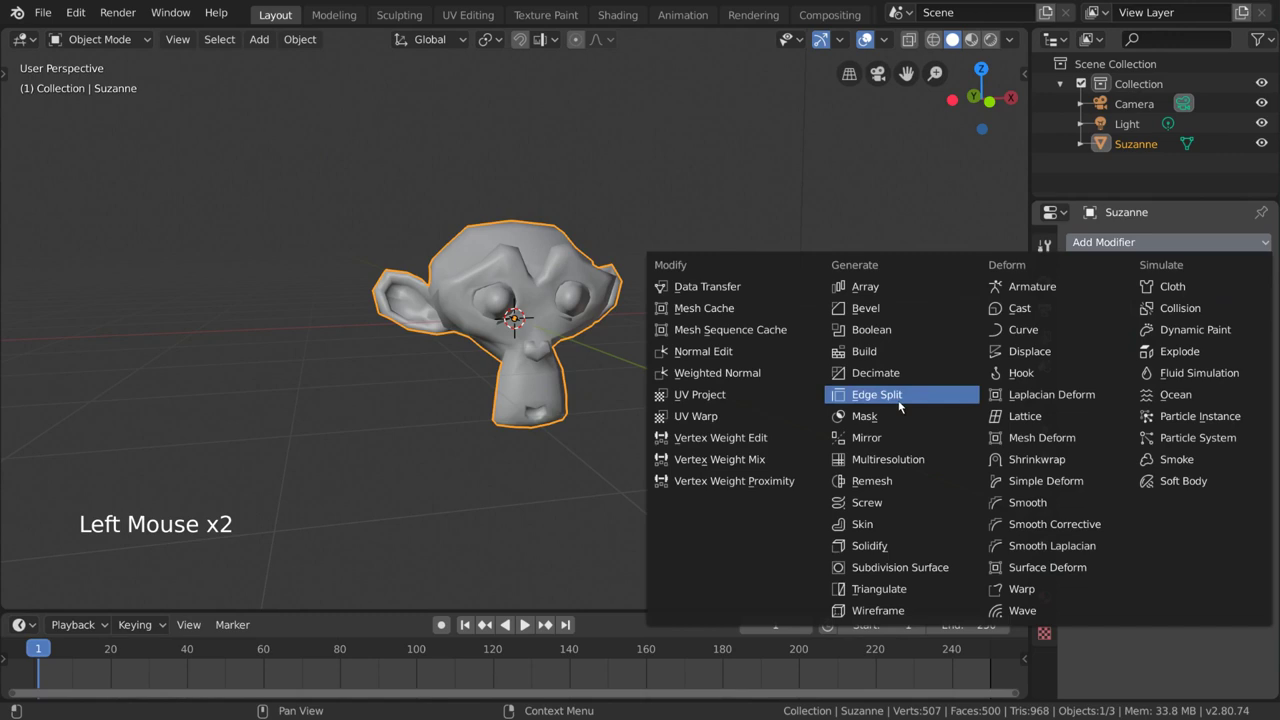
{"action": "left_click", "coordinate": [1266, 272]}
{"action": "left_click", "coordinate": [1258, 249]}
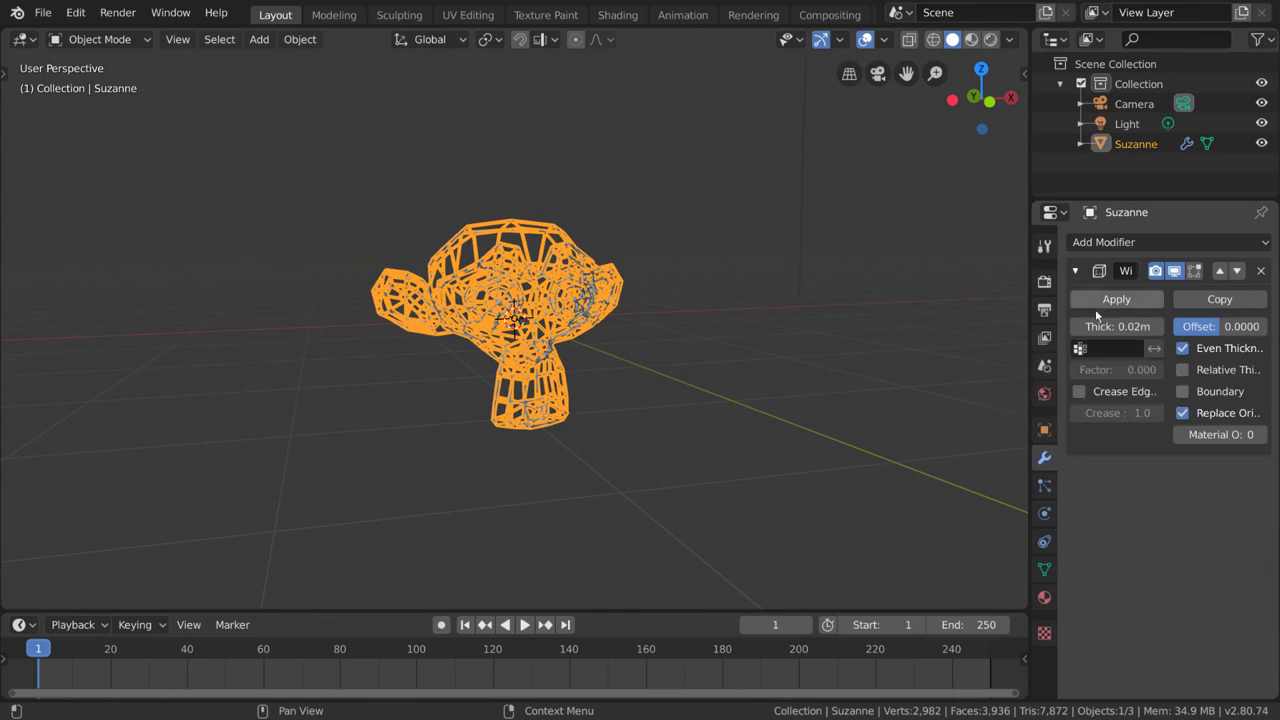
Step: Inspect the wire mesh from around the head, then uncheck Replace Original to keep the solid surface underneath
{"action": "scroll", "scroll_direction": "up", "scroll_amount": 3}
{"action": "middle_click", "coordinate": [657, 347]}
{"action": "scroll", "scroll_direction": "up", "scroll_amount": 3}
{"action": "key", "text": "alt+a"}
{"action": "middle_click", "coordinate": [678, 361]}
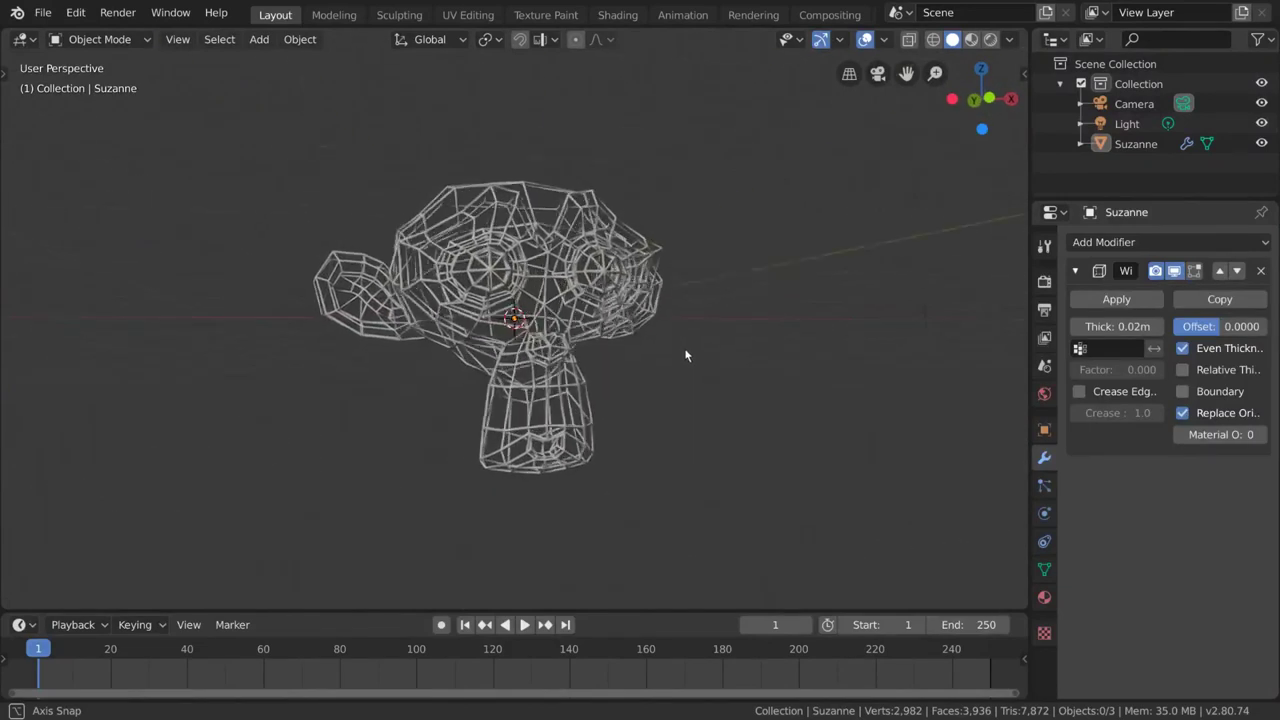
{"action": "left_click", "coordinate": [588, 357]}
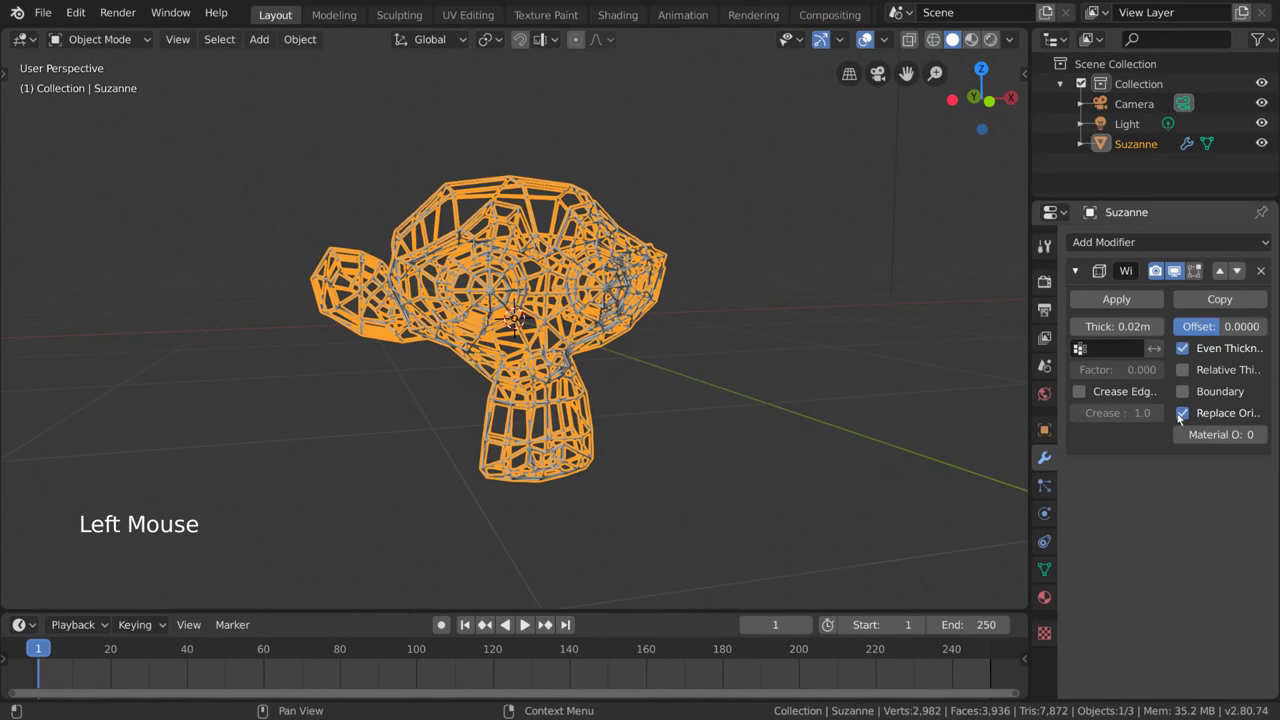
{"action": "left_click", "coordinate": [1178, 414]}
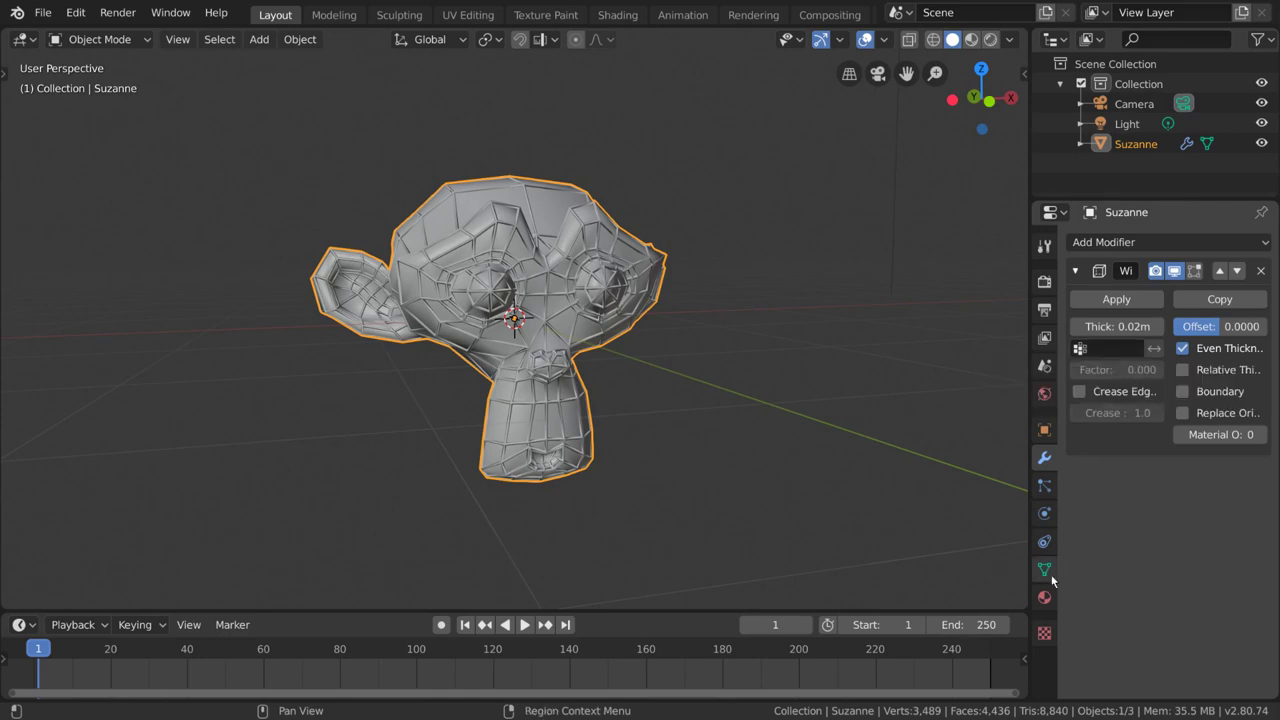
Step: Add a vertex group on Suzanne's mesh data and rename it 'Wireframe Group'
{"action": "left_click", "coordinate": [1054, 579]}
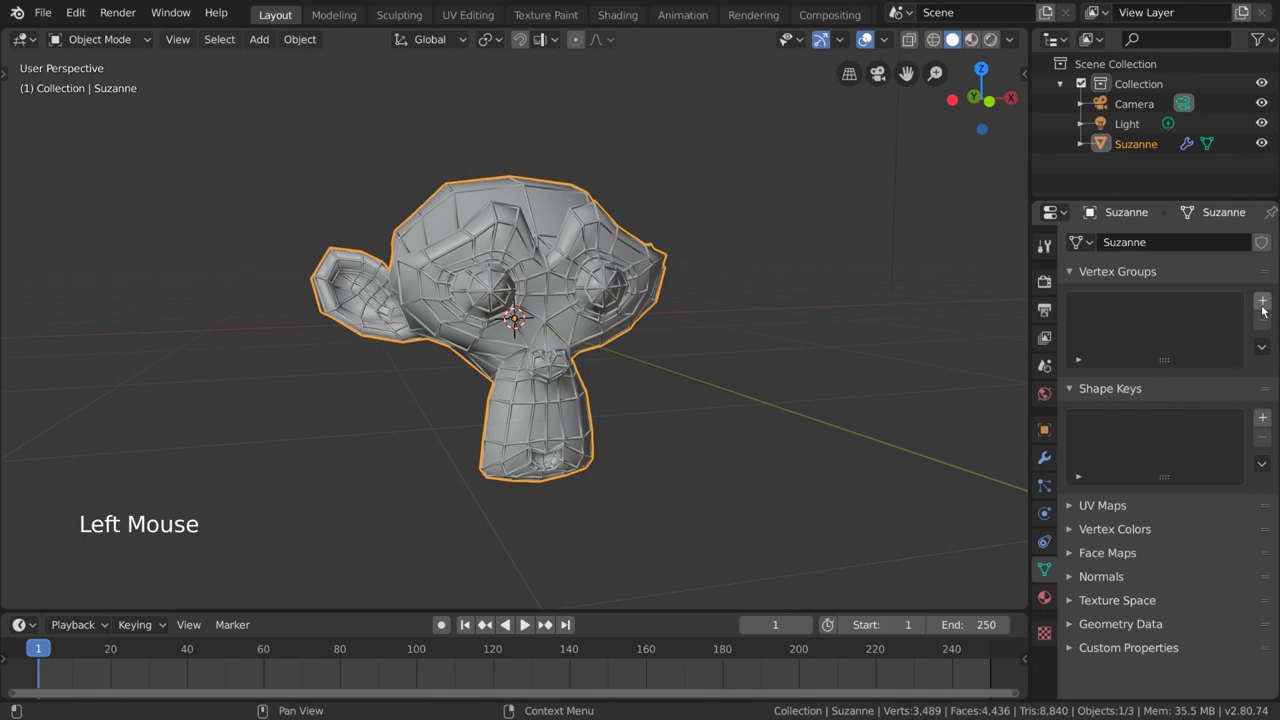
{"action": "left_click", "coordinate": [1267, 308]}
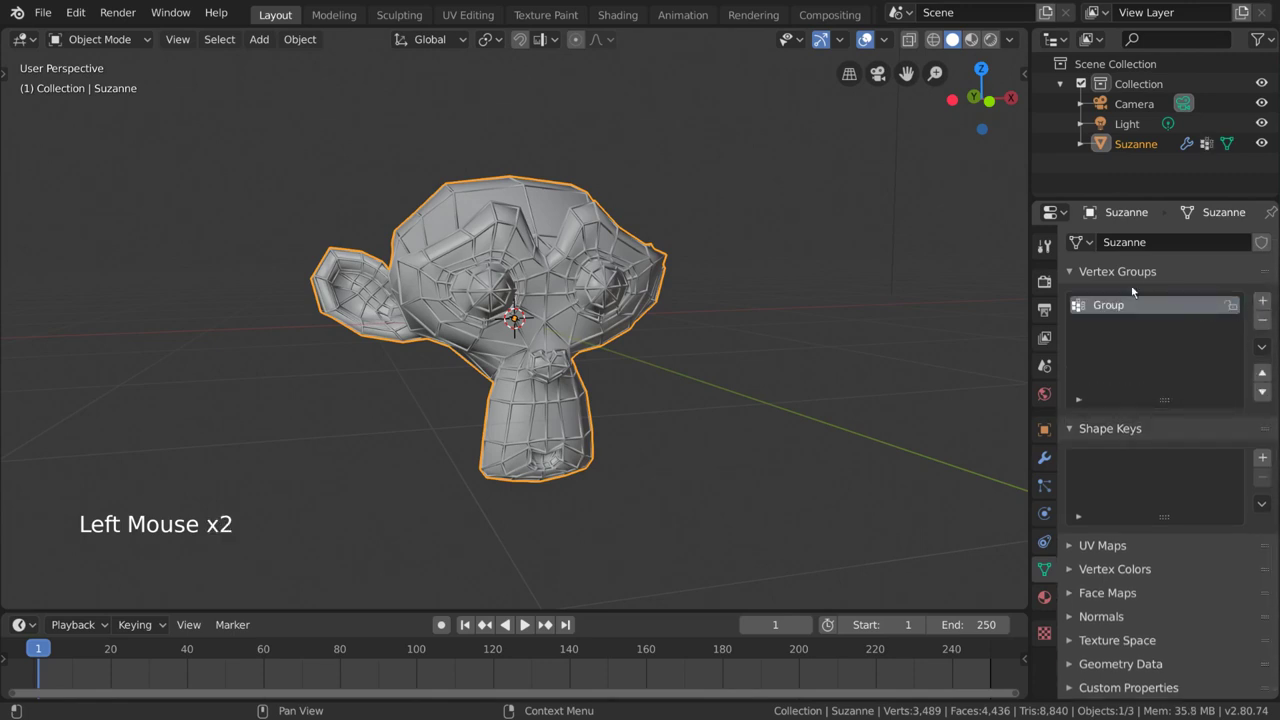
{"action": "double_click", "coordinate": [1118, 308]}
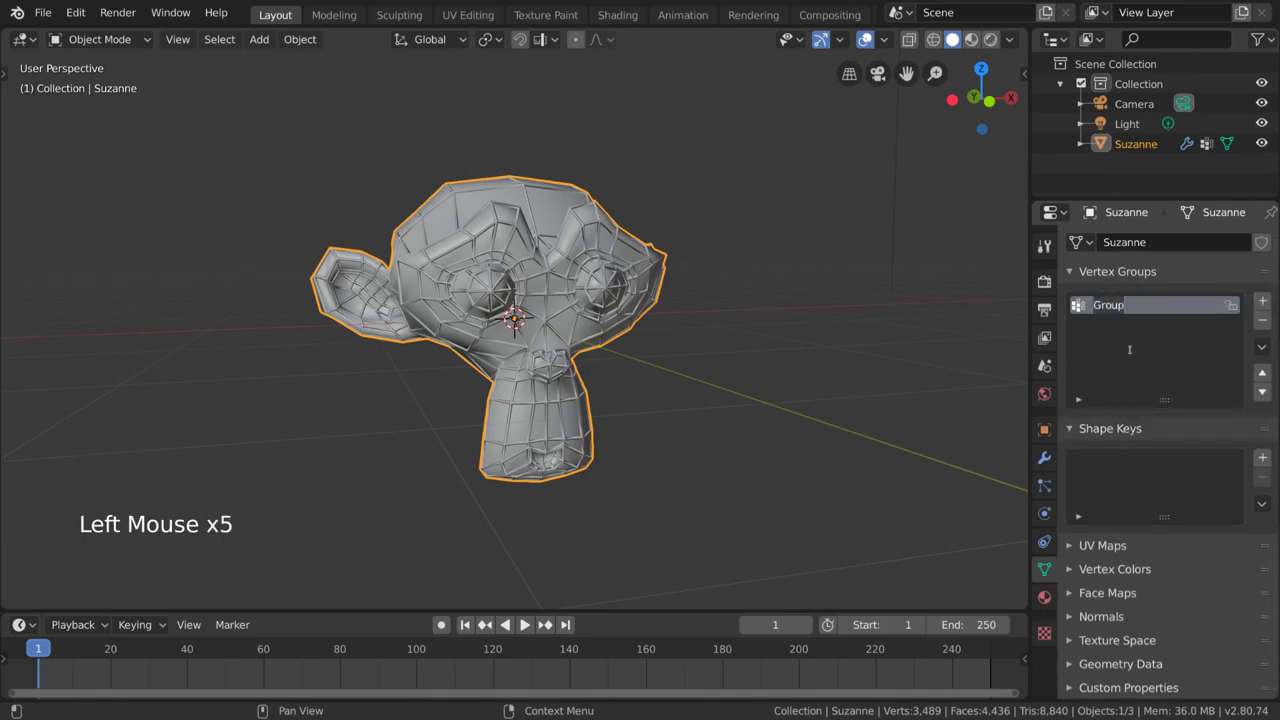
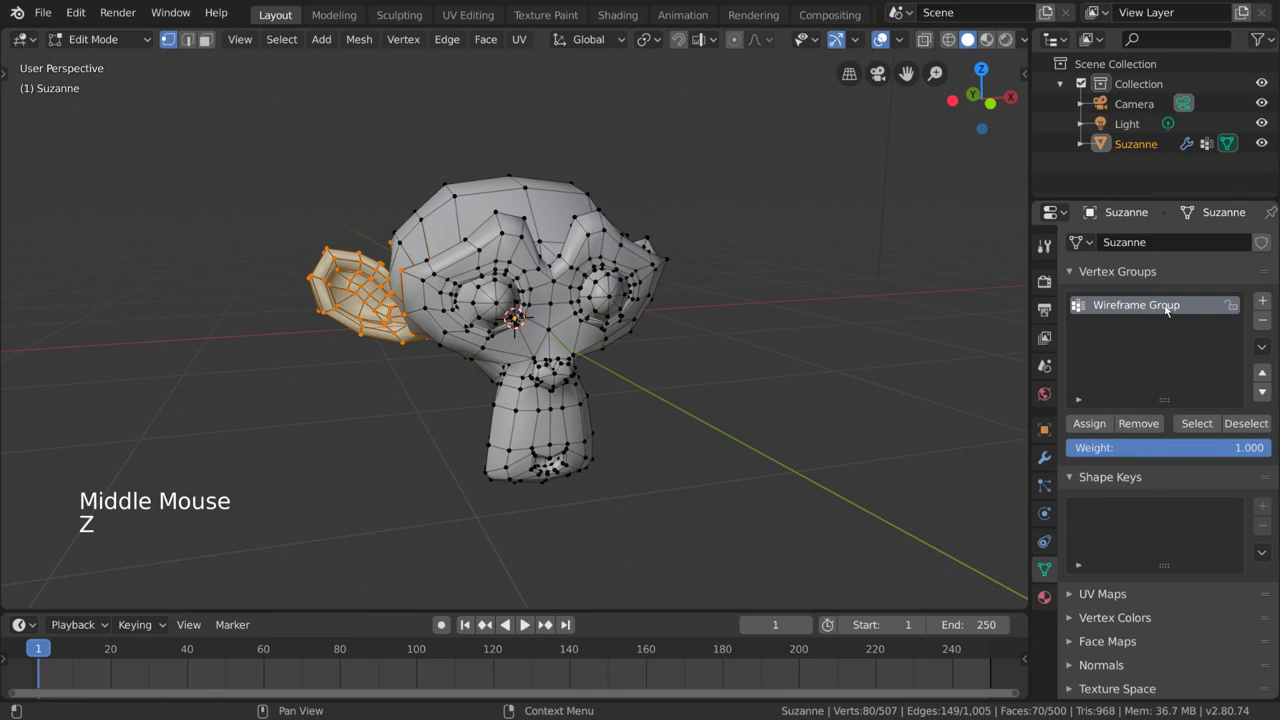
Step: Assign the selected left ear vertices to Wireframe Group and return to Object Mode
{"action": "left_click", "coordinate": [1193, 453]}
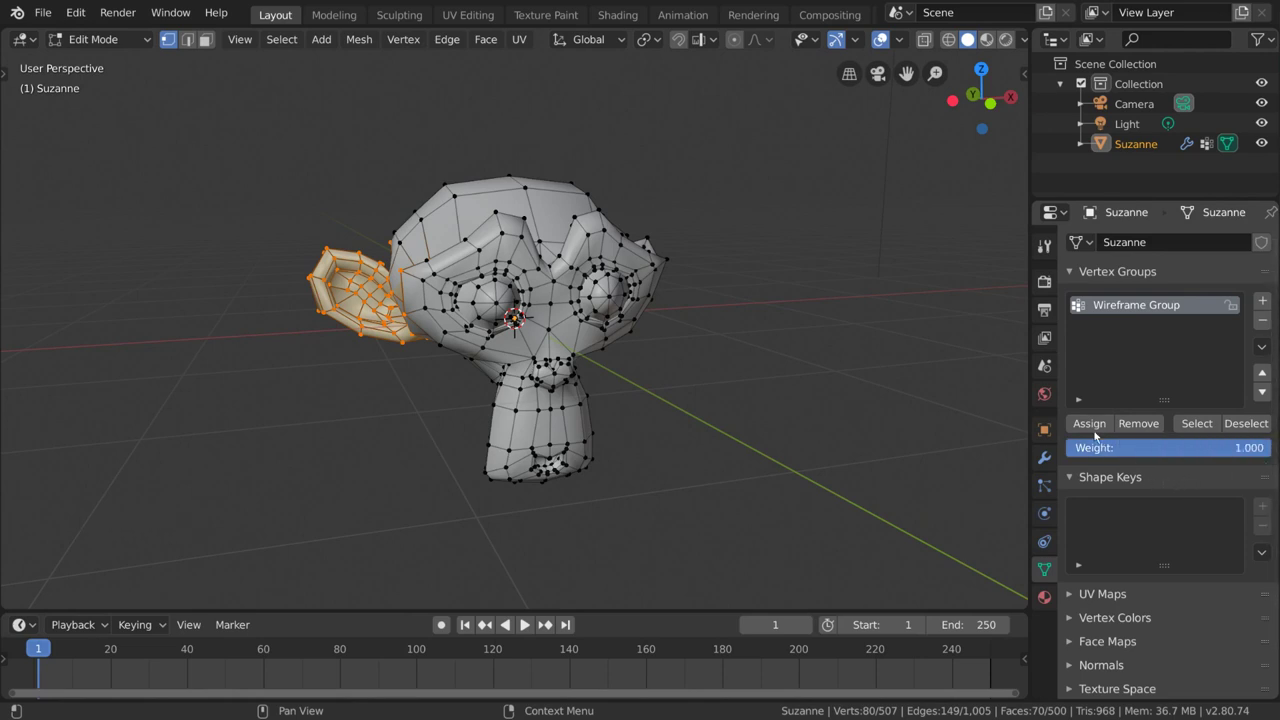
{"action": "left_click", "coordinate": [1098, 432]}
{"action": "left_click", "coordinate": [1096, 433]}
{"action": "left_click", "coordinate": [134, 50]}
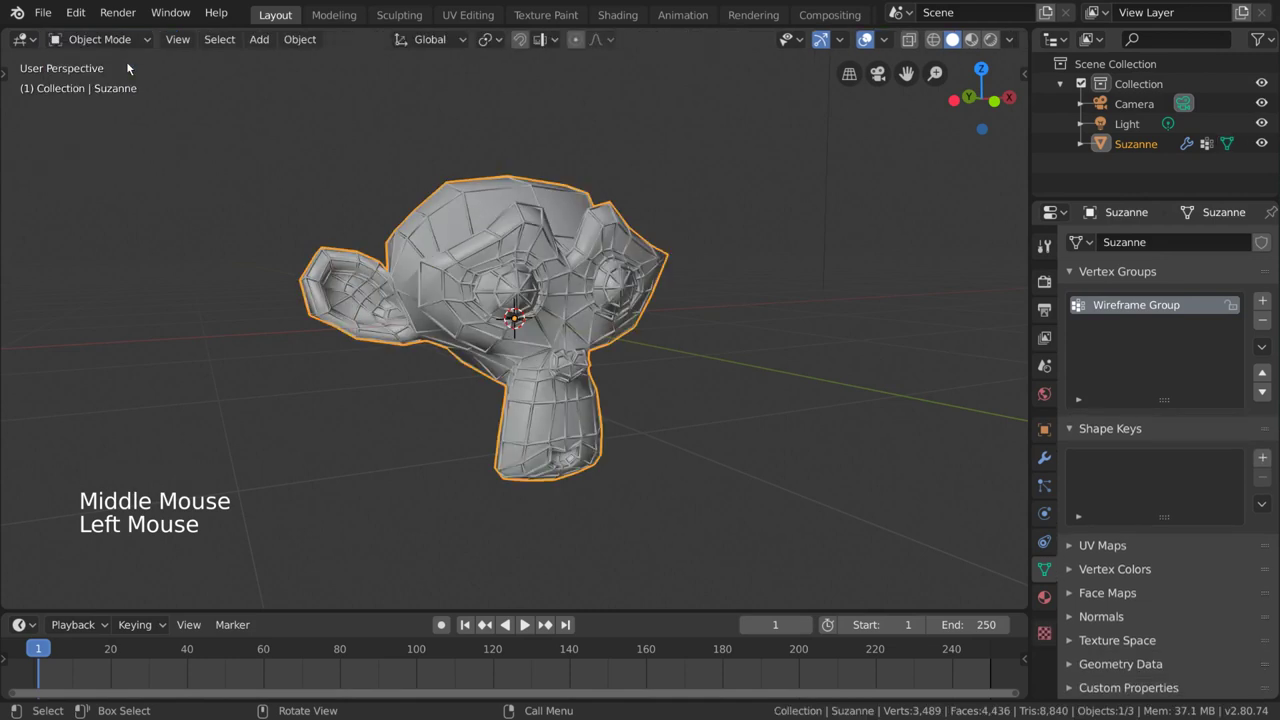
Step: Set the Wireframe modifier's Vertex Group to Wireframe Group so only the ear turns to wire
{"action": "middle_click", "coordinate": [711, 331]}
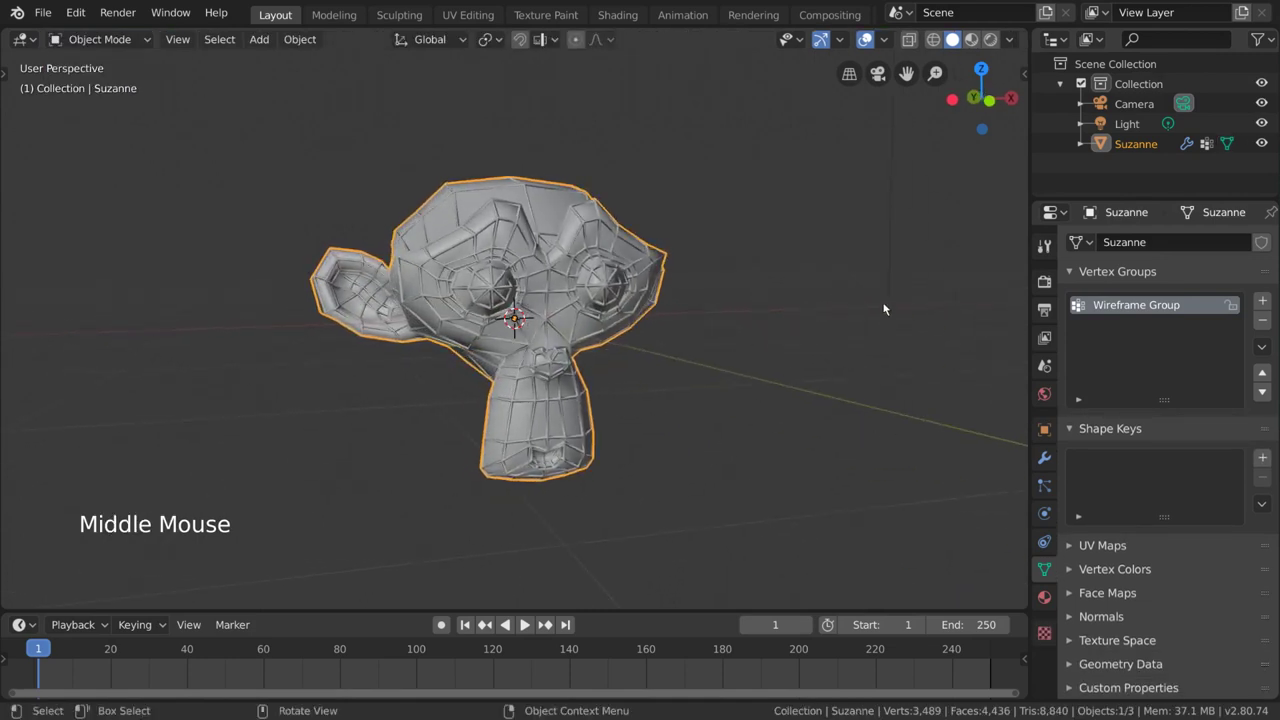
{"action": "left_click", "coordinate": [1048, 467]}
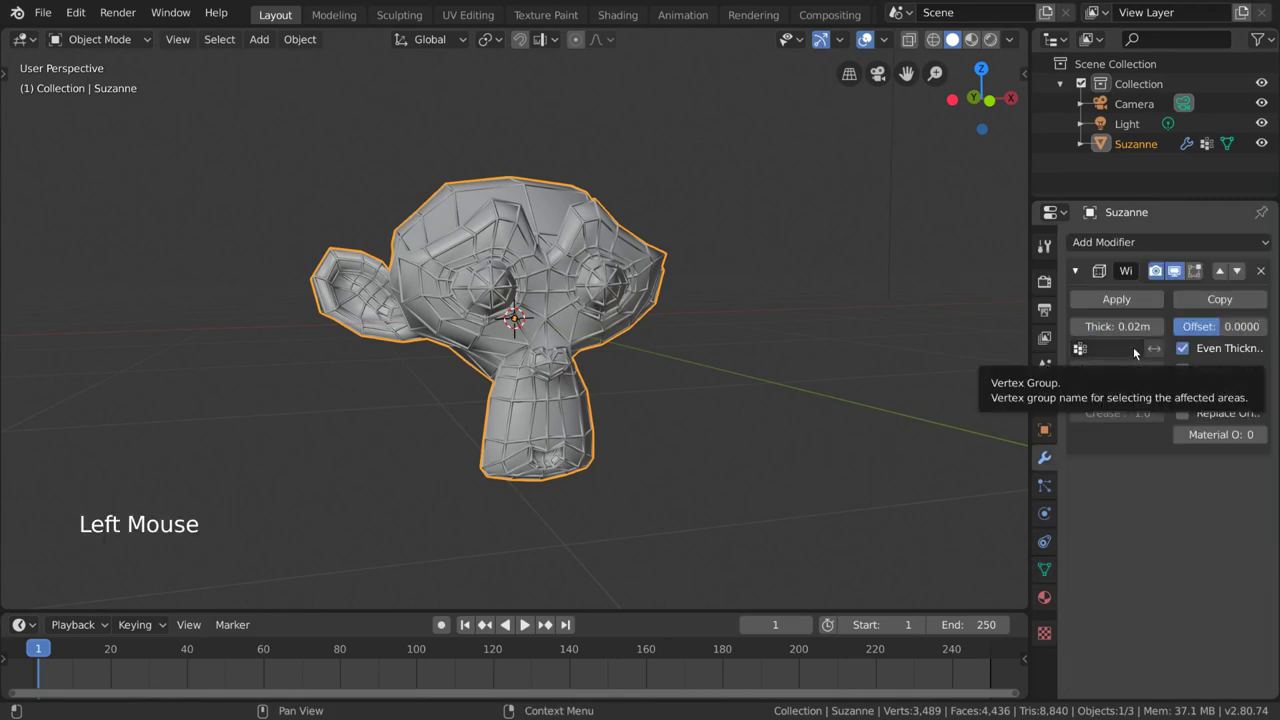
{"action": "left_click", "coordinate": [1136, 351]}
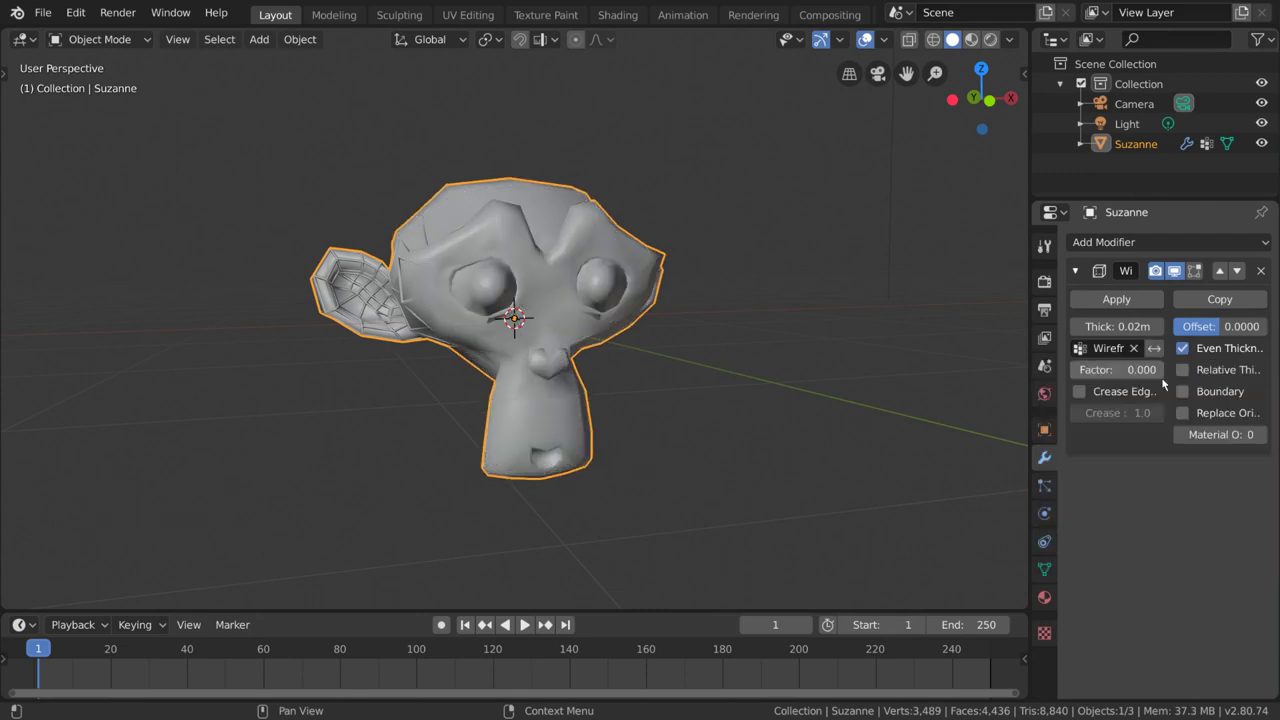
Step: Orbit and zoom around the head to inspect the wireframe ear against the solid face
{"action": "middle_click", "coordinate": [678, 382]}
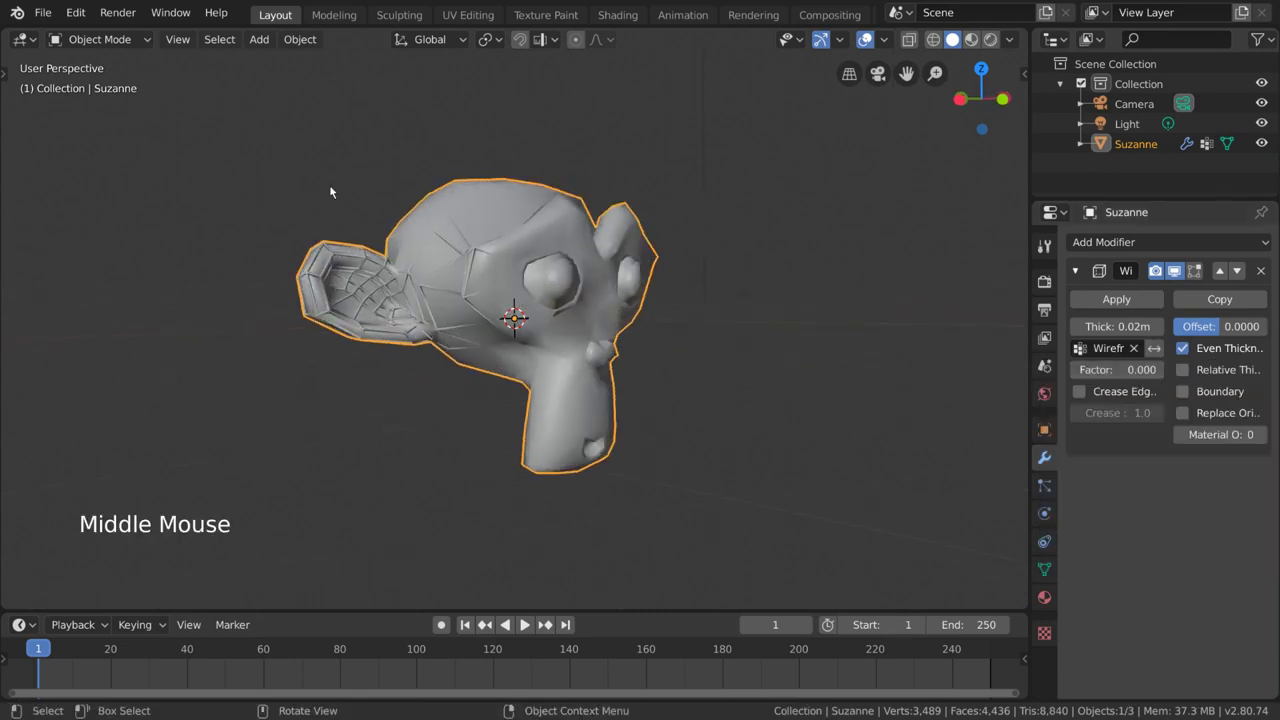
{"action": "middle_click", "coordinate": [512, 234]}
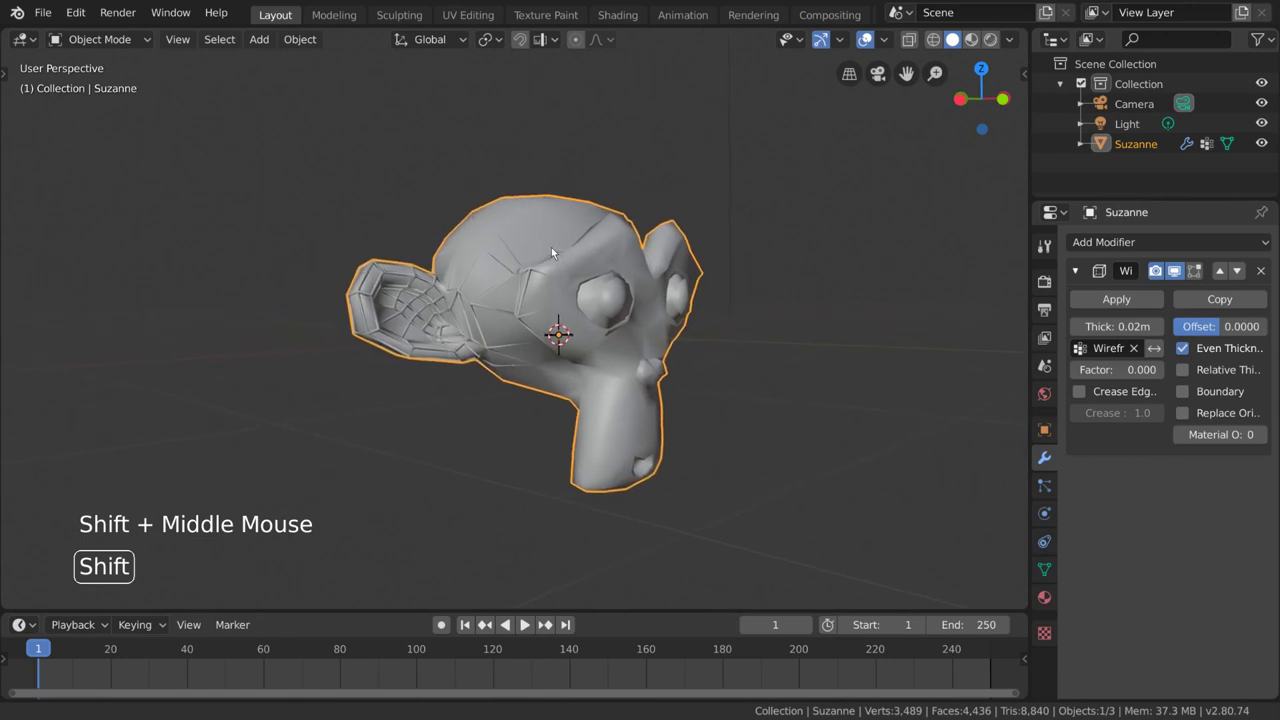
{"action": "scroll", "scroll_direction": "up", "scroll_amount": 3}
{"action": "middle_click", "coordinate": [556, 251]}
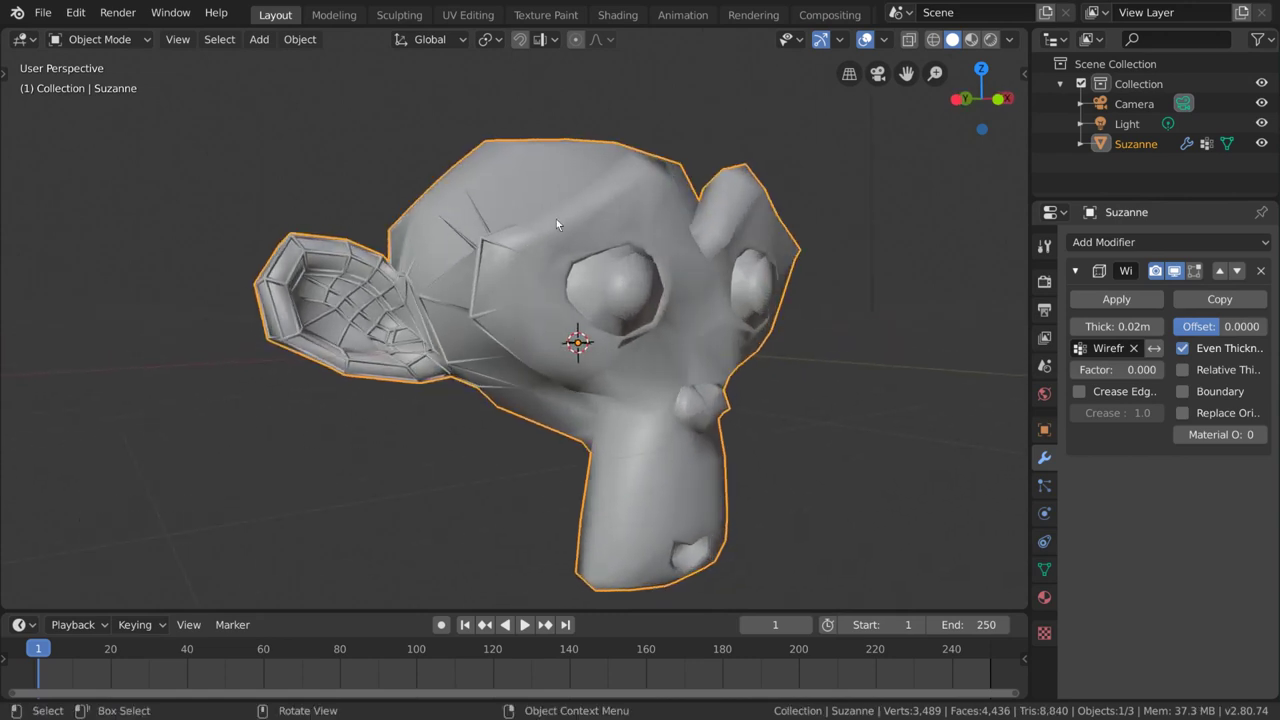
{"action": "middle_click", "coordinate": [758, 382]}
{"action": "scroll", "scroll_direction": "down", "scroll_amount": 3}
{"action": "scroll", "scroll_direction": "down", "scroll_amount": 3}
{"action": "middle_click", "coordinate": [650, 367]}
{"action": "middle_click", "coordinate": [612, 356]}
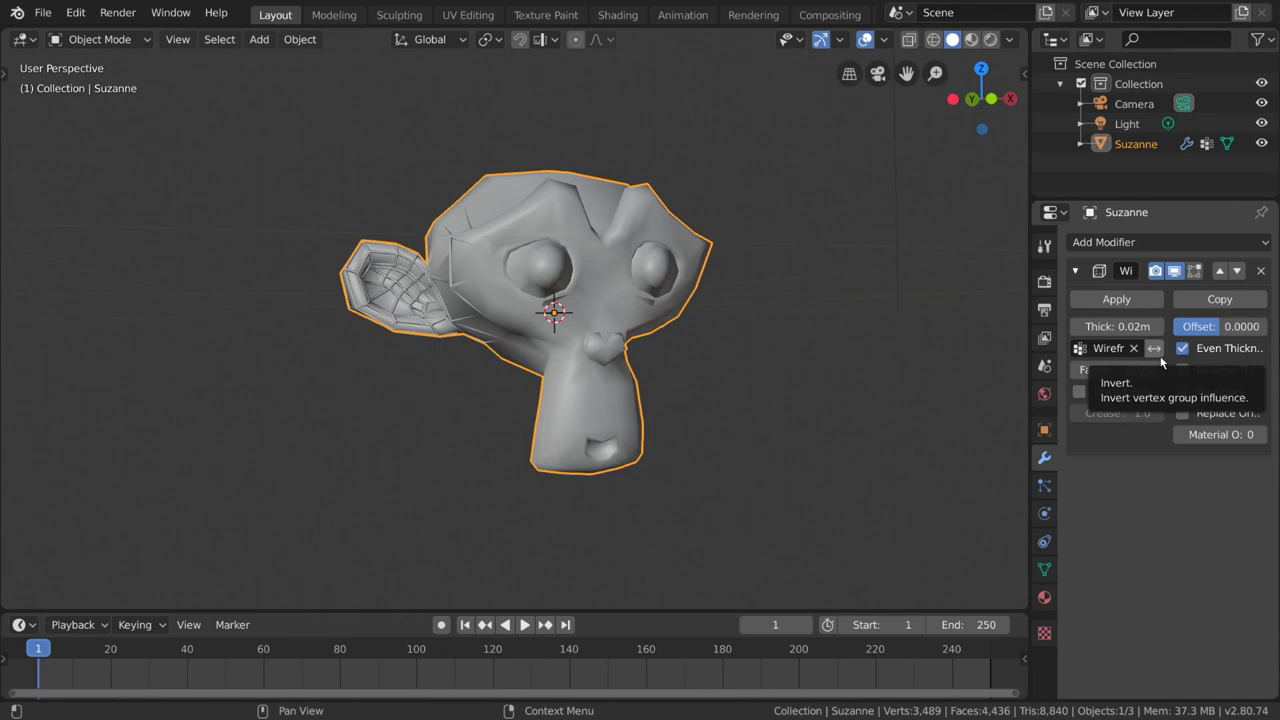
Step: Try Invert on the vertex group and a higher Factor, inspecting each, then revert them
{"action": "left_click", "coordinate": [1163, 360]}
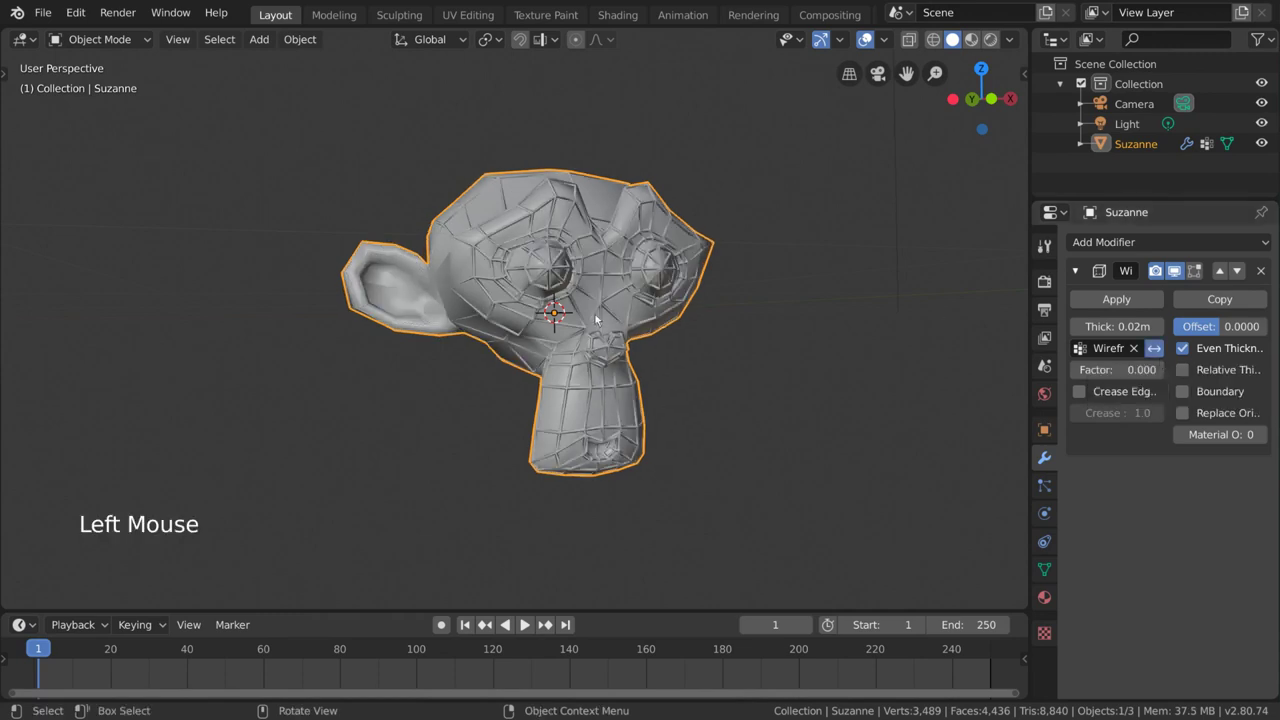
{"action": "middle_click", "coordinate": [677, 133]}
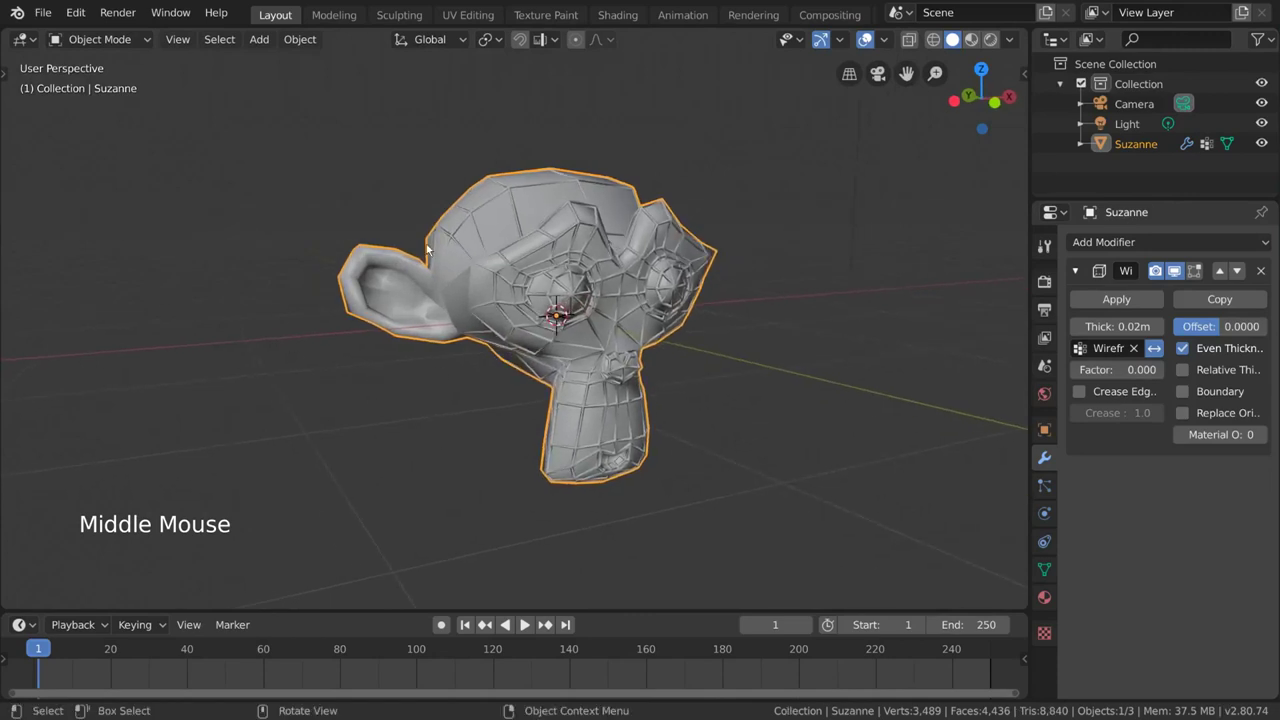
{"action": "middle_click", "coordinate": [776, 208]}
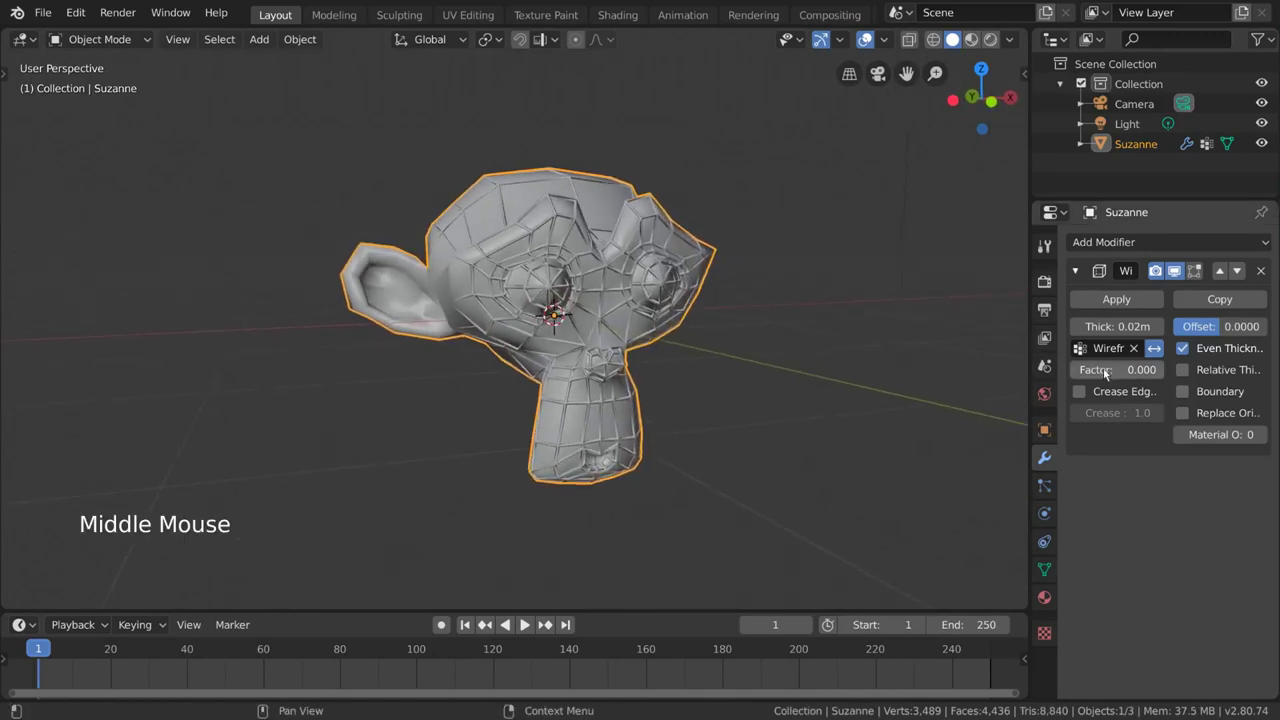
{"action": "left_click", "coordinate": [1111, 373]}
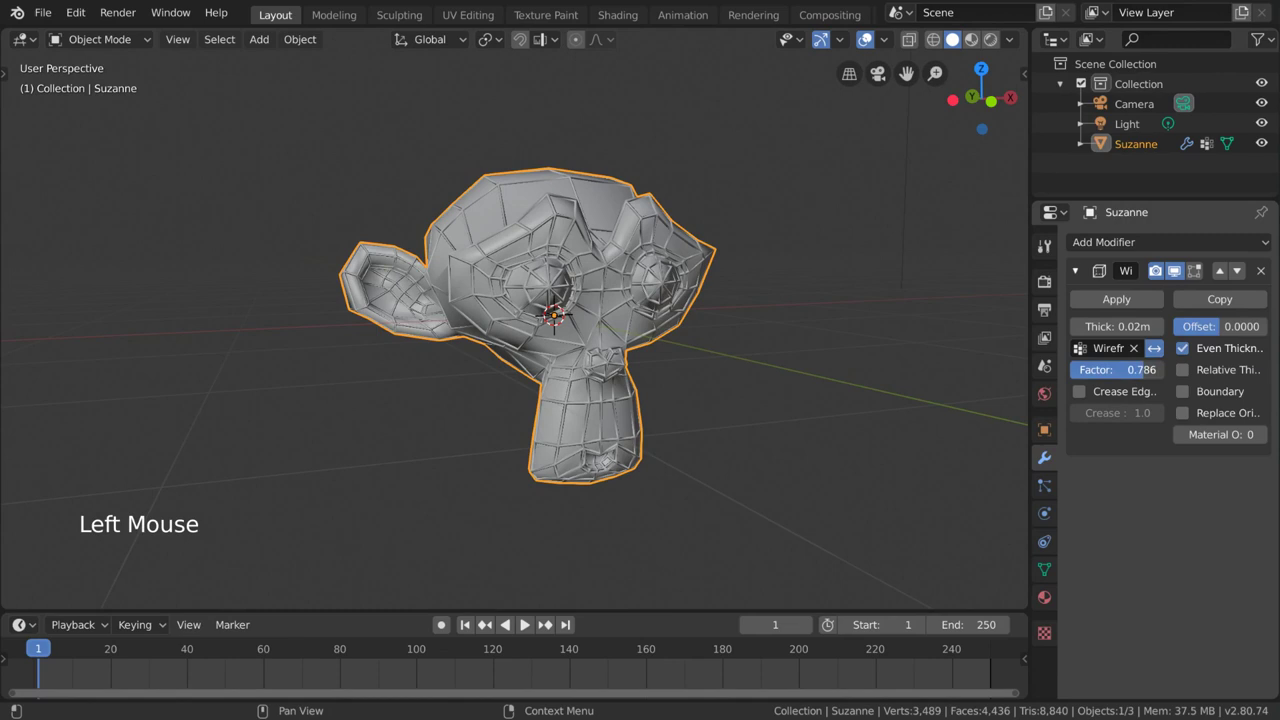
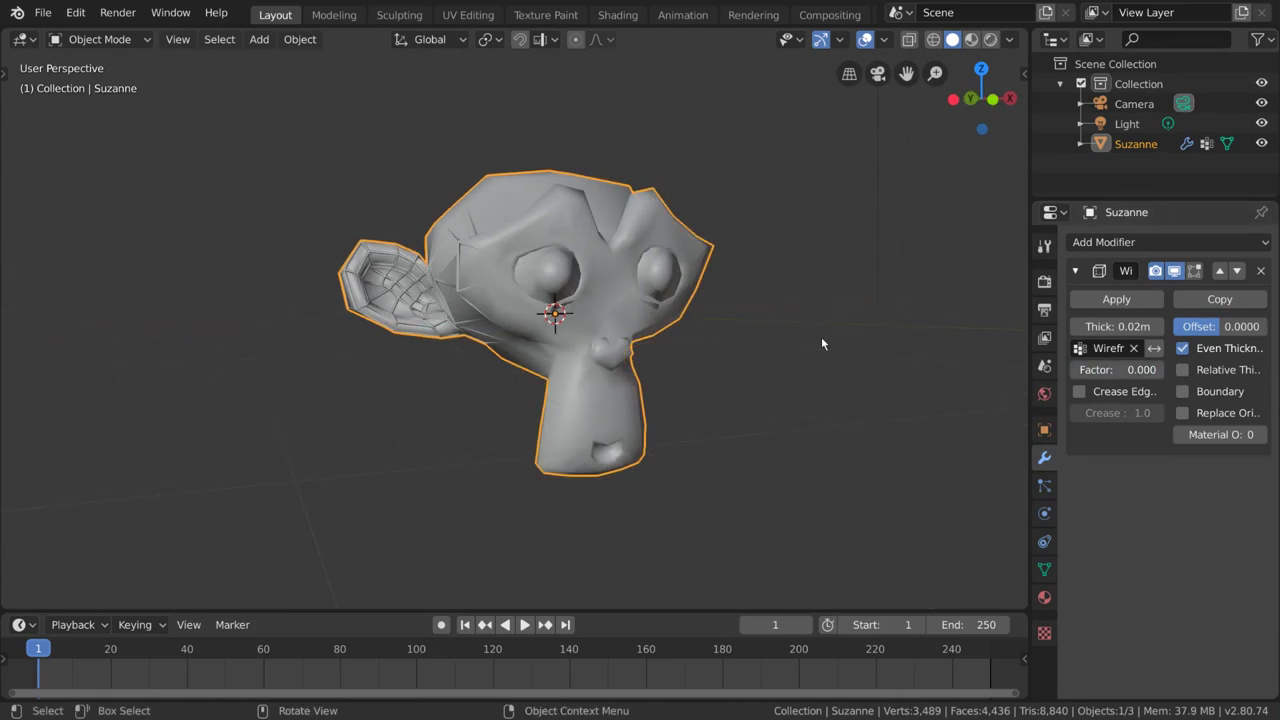
Step: In Weight Paint, brush group weight around the right eye and cheek, then return to Object Mode
{"action": "key", "text": "ctrl+Tab"}
{"action": "left_click", "coordinate": [566, 359]}
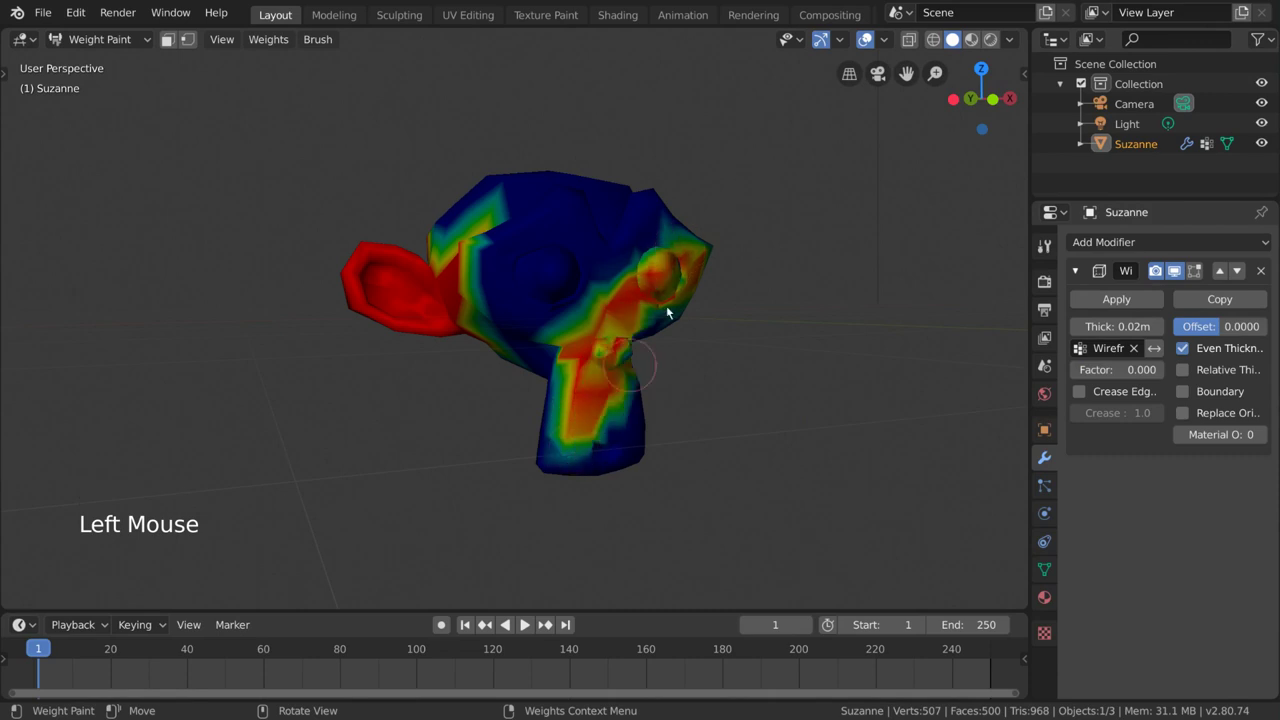
{"action": "key", "text": "ctrl+Tab"}
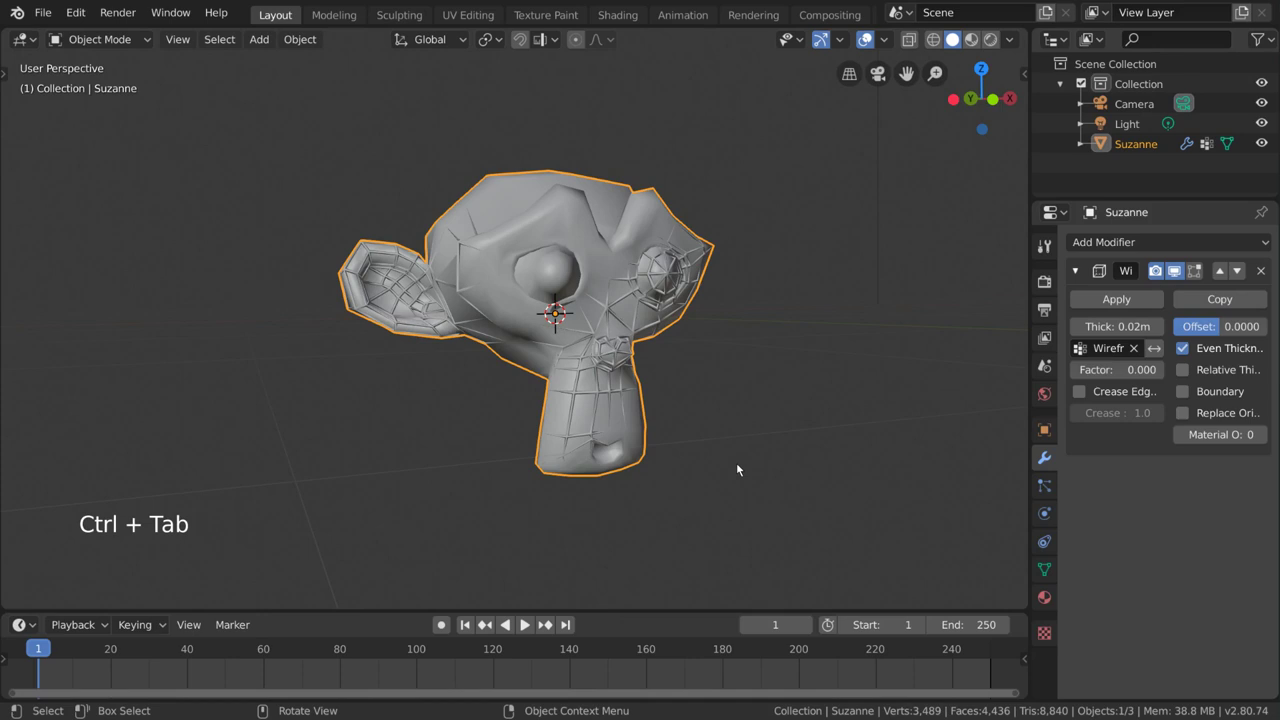